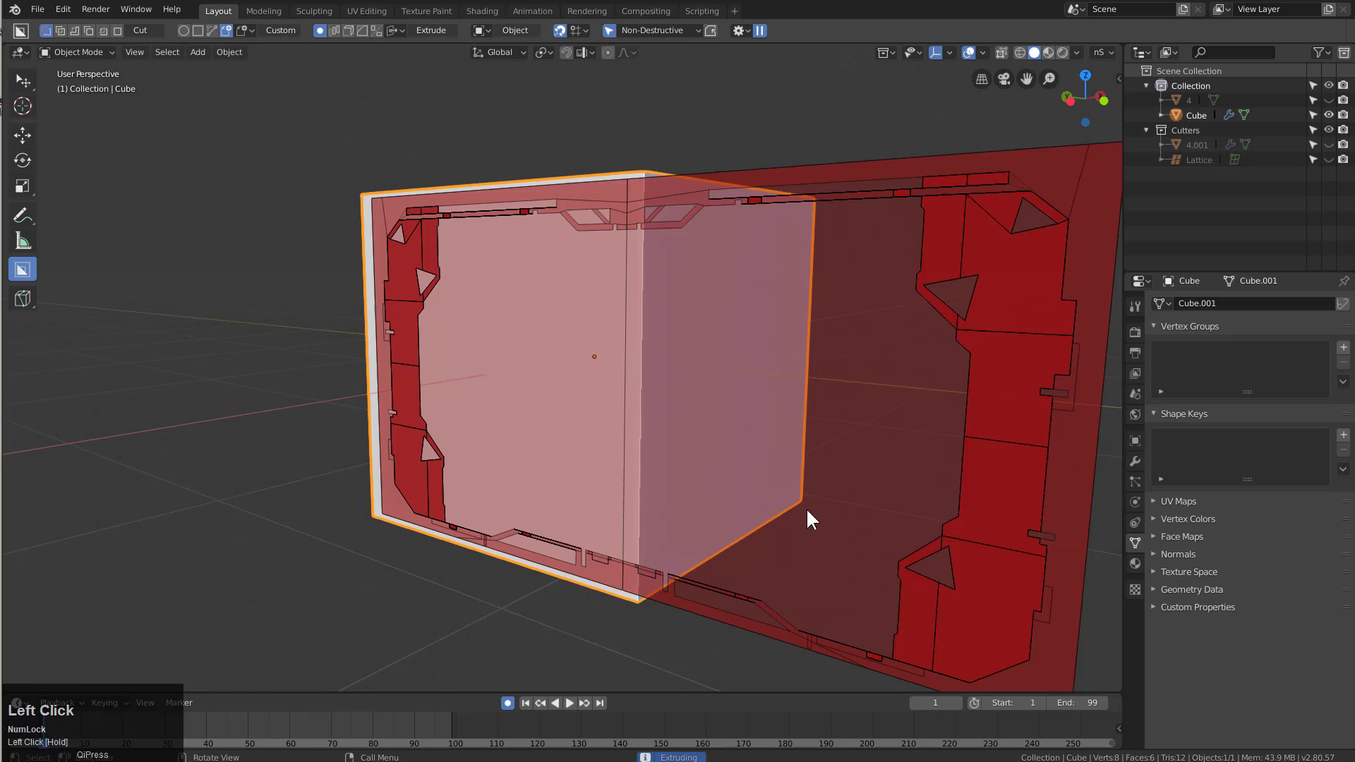
Extrude the BoxCutter shape fully through the cube and confirm, leaving the C-shaped wall slice
{"action": "left_click_drag", "start_coordinate": [787, 506], "coordinate": [1060, 458]}
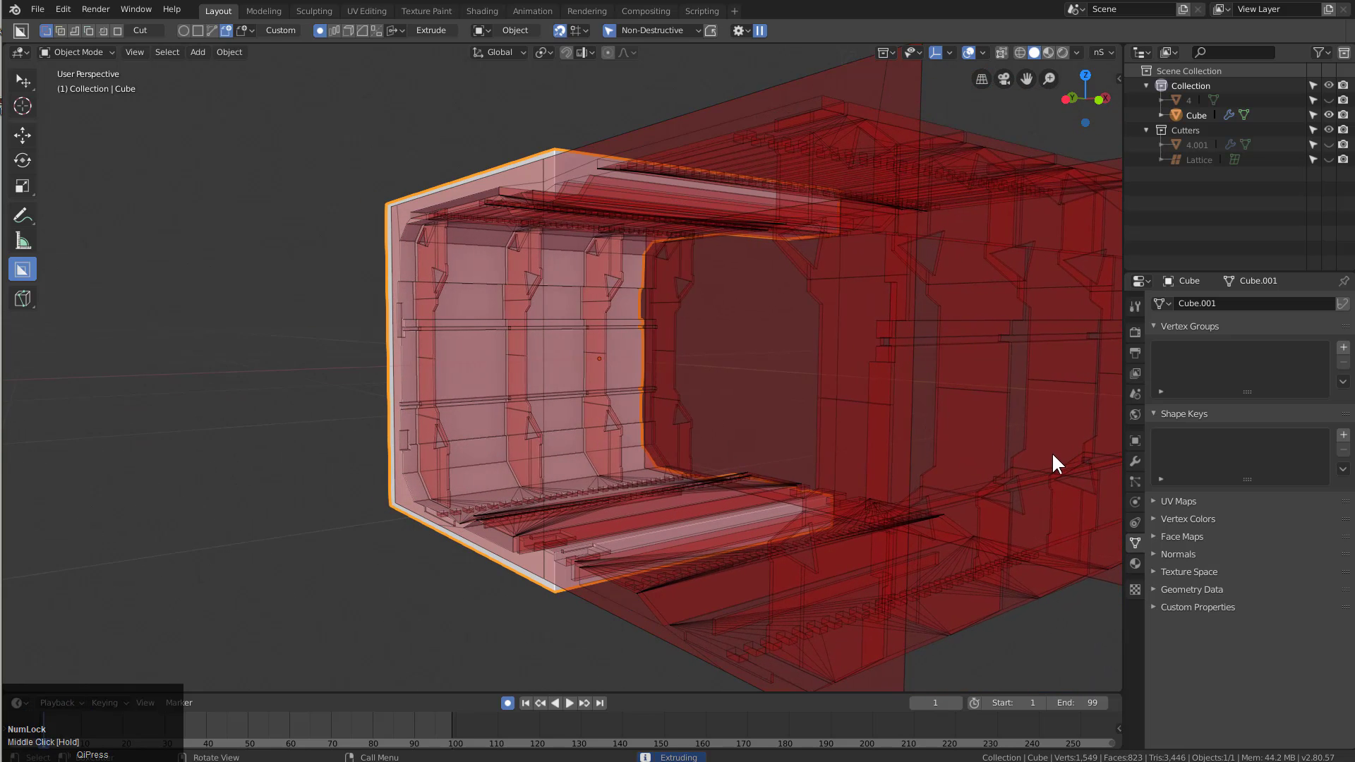
{"action": "left_click", "coordinate": [1060, 458]}
{"action": "middle_click", "coordinate": [677, 453]}
{"action": "scroll", "scroll_direction": "up", "scroll_amount": 3}
{"action": "middle_click", "coordinate": [684, 470]}
{"action": "scroll", "scroll_direction": "down", "scroll_amount": 3}
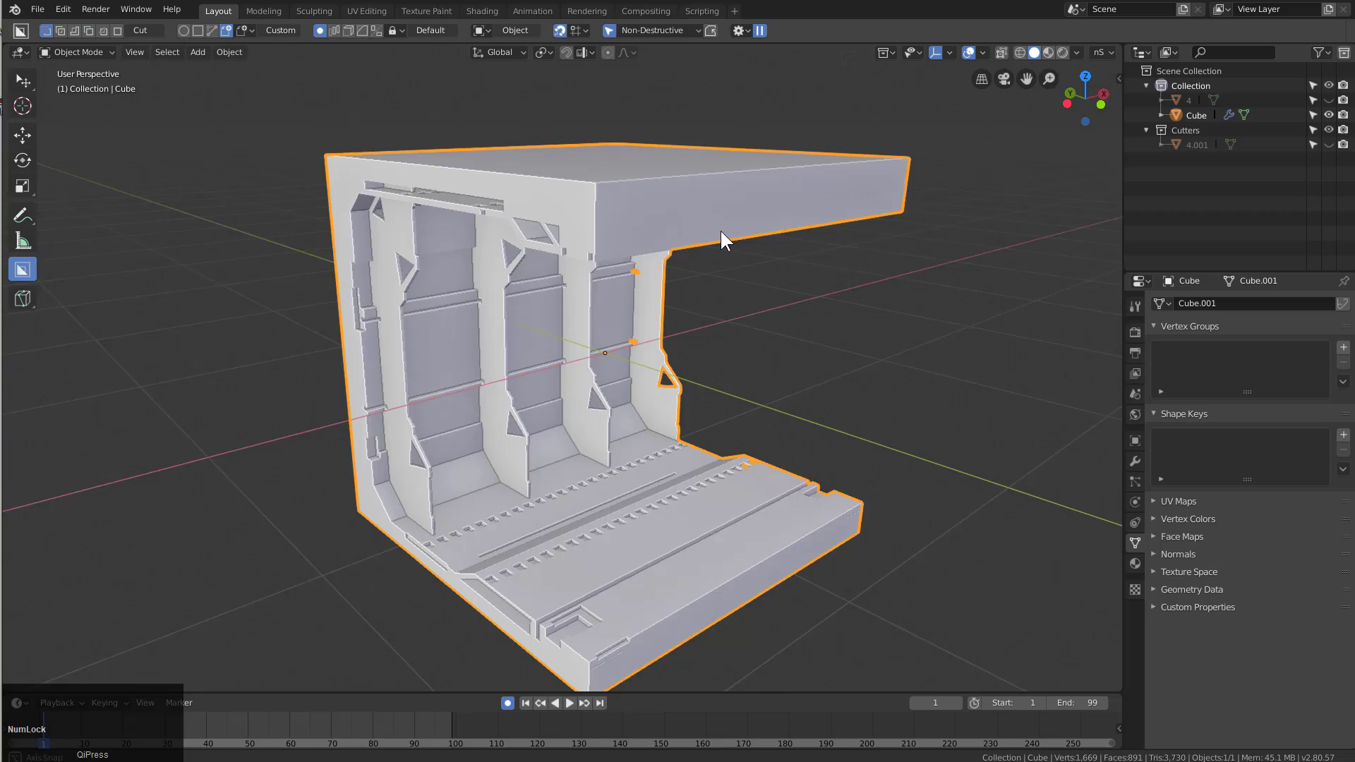
Orbit up under the ceiling to inspect the long slot pattern and its thin sliver
{"action": "scroll", "scroll_direction": "up", "scroll_amount": 3}
{"action": "middle_click", "coordinate": [531, 234]}
{"action": "scroll", "scroll_direction": "down", "scroll_amount": 3}
{"action": "middle_click", "coordinate": [560, 263]}
{"action": "scroll", "scroll_direction": "up", "scroll_amount": 3}
{"action": "middle_click", "coordinate": [638, 330]}
{"action": "scroll", "scroll_direction": "up", "scroll_amount": 3}
{"action": "middle_click", "coordinate": [609, 301]}
{"action": "scroll", "scroll_direction": "down", "scroll_amount": 3}
{"action": "middle_click", "coordinate": [668, 266]}
{"action": "scroll", "scroll_direction": "up", "scroll_amount": 3}
{"action": "middle_click", "coordinate": [847, 245]}
{"action": "scroll", "scroll_direction": "up", "scroll_amount": 3}
{"action": "middle_click", "coordinate": [657, 292]}
{"action": "scroll", "scroll_direction": "down", "scroll_amount": 3}
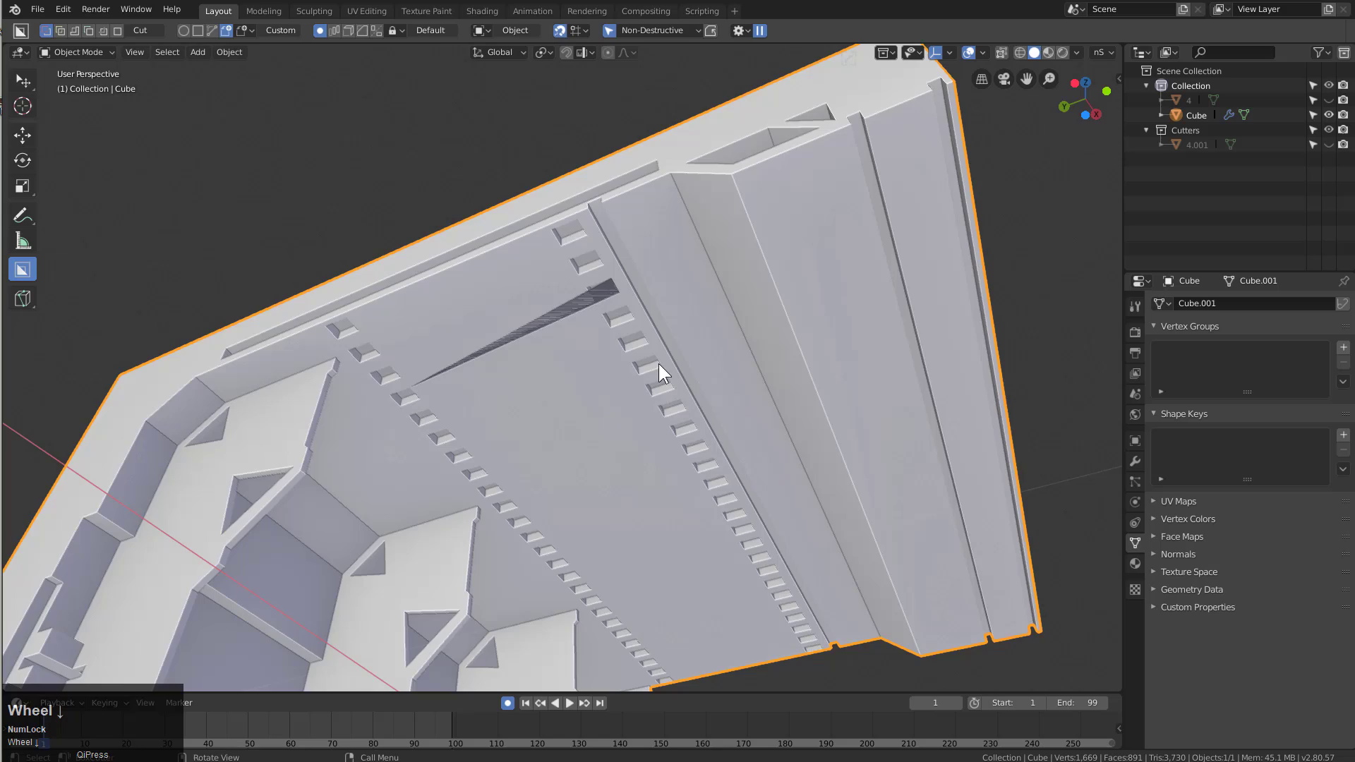
{"action": "middle_click", "coordinate": [646, 413]}
{"action": "scroll", "scroll_direction": "down", "scroll_amount": 3}
Unhide the cutters, select cutter 4.001, shift it along X and start stretching it along X
{"action": "key", "text": "h"}
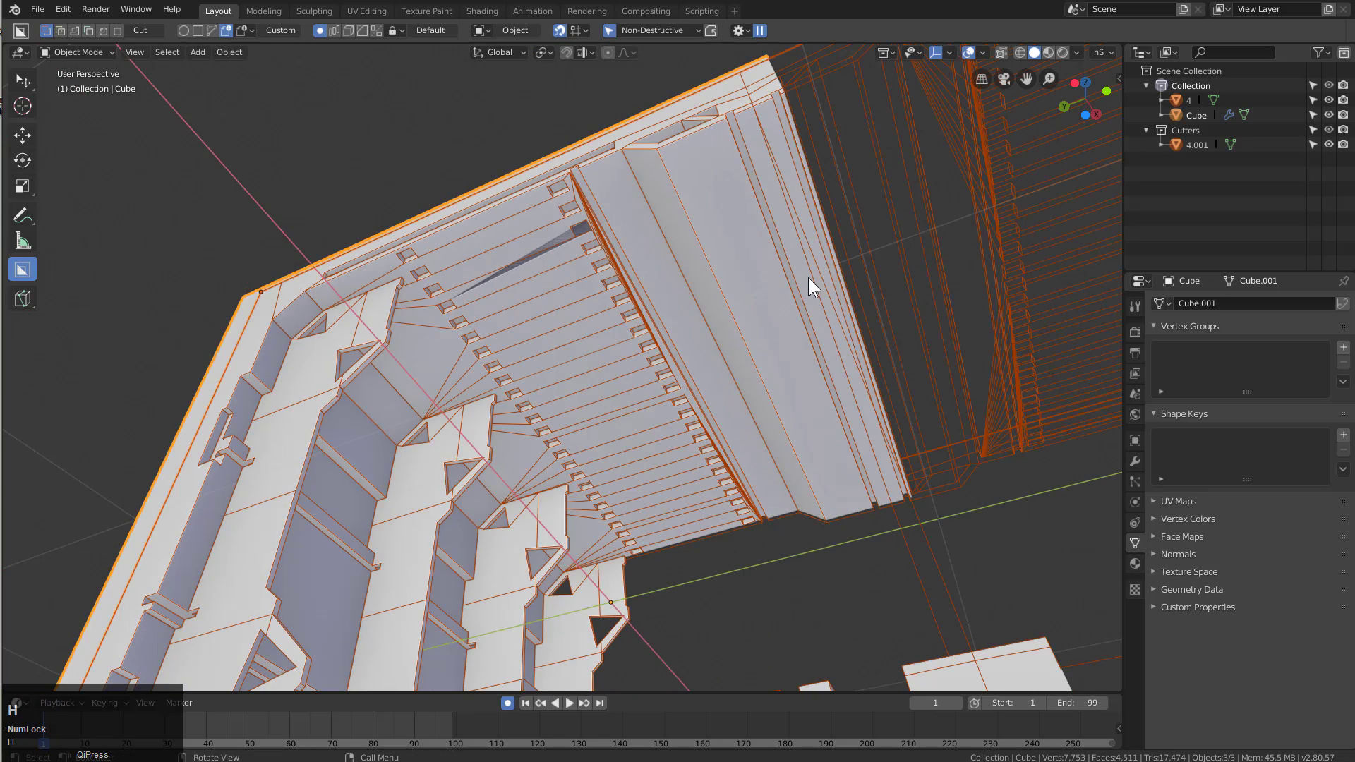
{"action": "left_click", "coordinate": [888, 175]}
{"action": "scroll", "scroll_direction": "up", "scroll_amount": 3}
{"action": "key", "text": "g"}
{"action": "type", "text": "gxyx"}
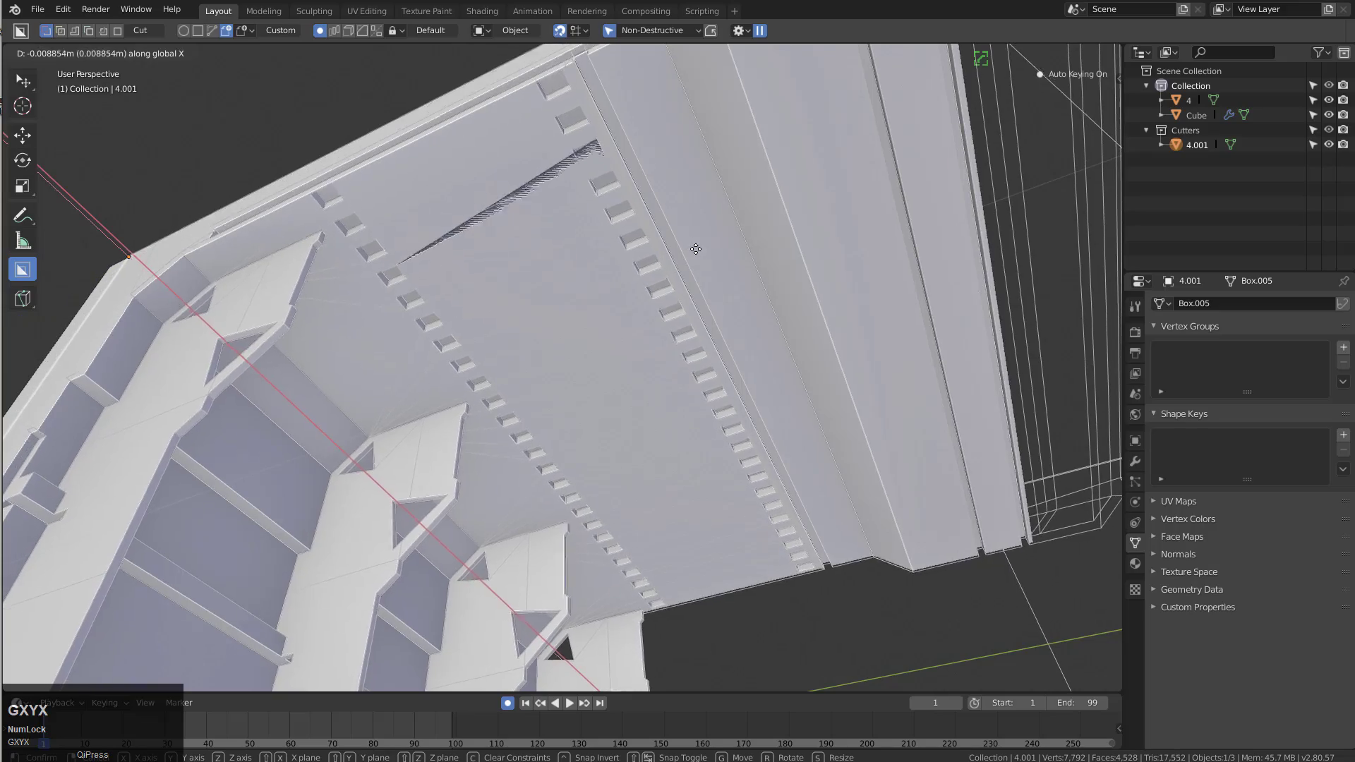
{"action": "left_click", "coordinate": [698, 254]}
{"action": "key", "text": "s"}
{"action": "type", "text": "sx"}
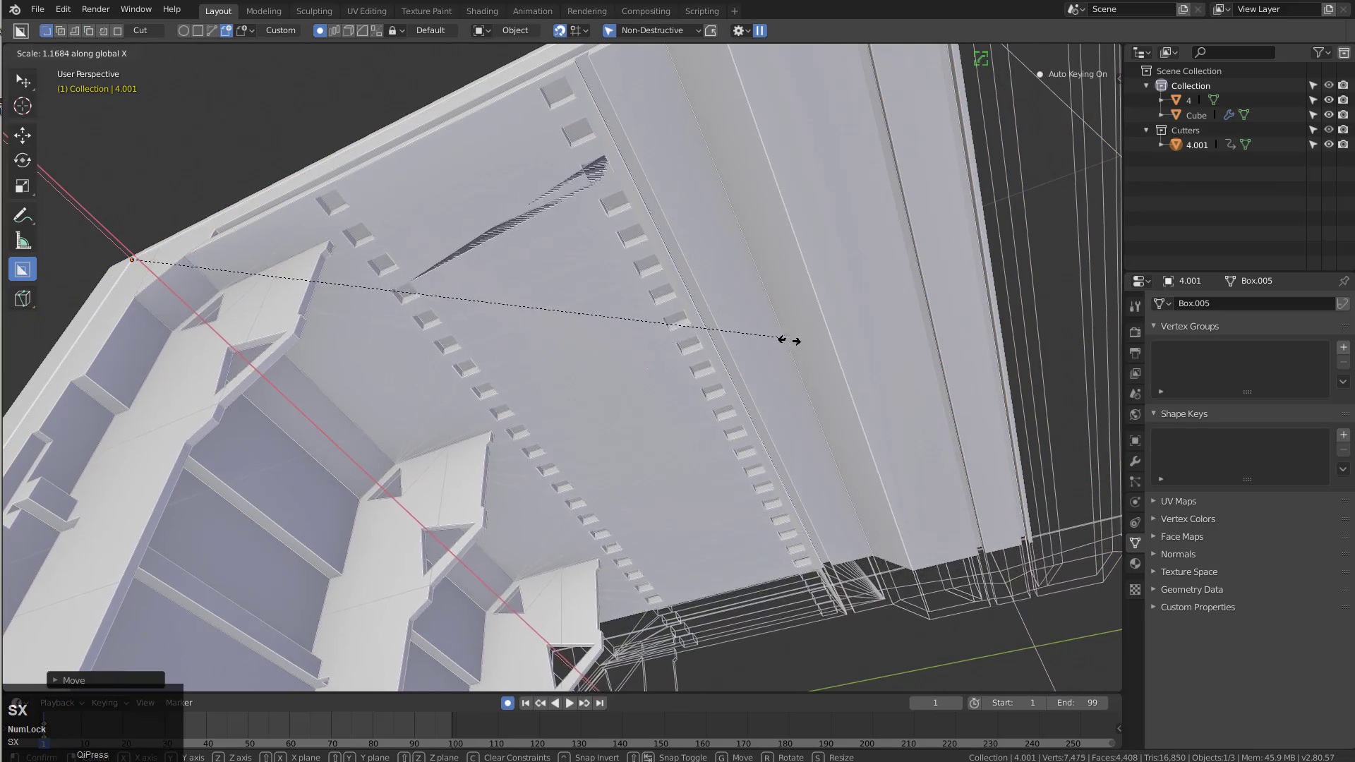
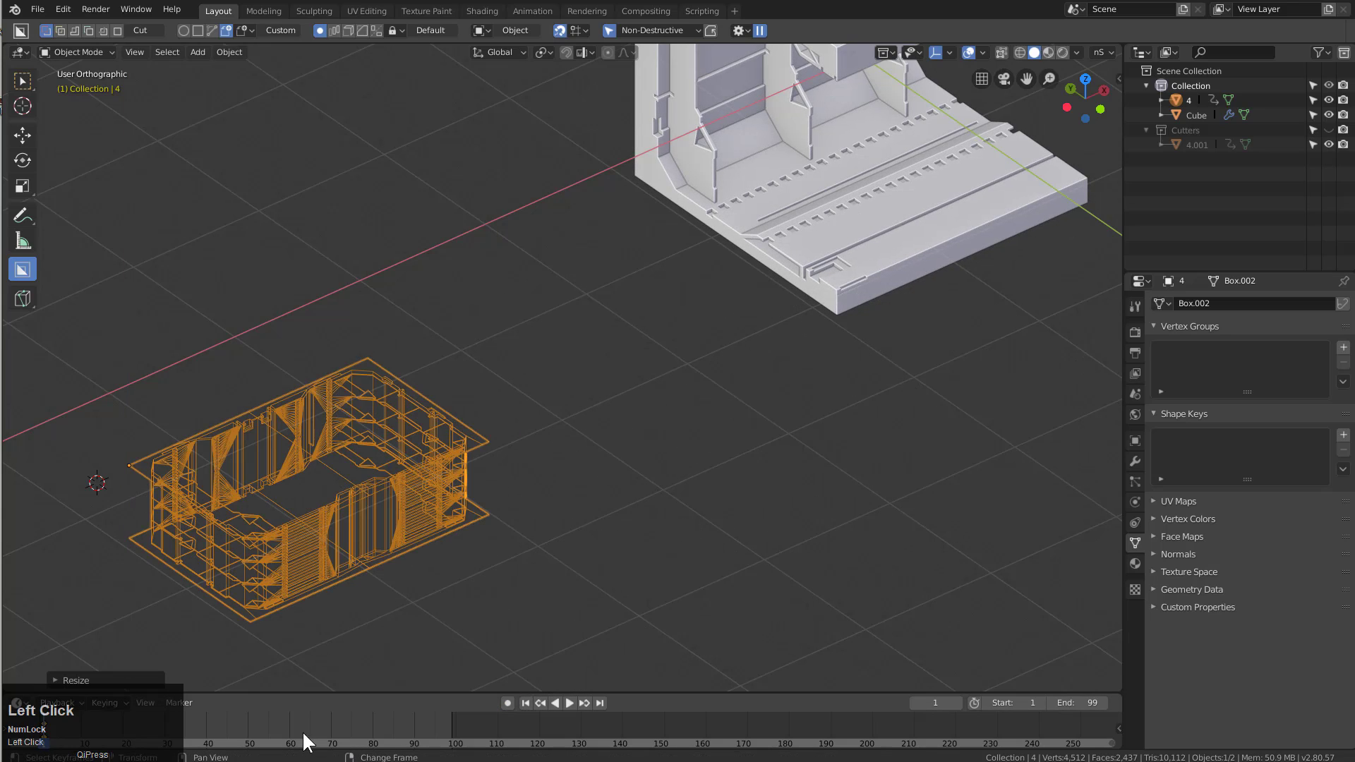
Finish stretching the cutter along X and Z, then hide the large extra cutter 4
{"action": "key", "text": "x"}
{"action": "left_click", "coordinate": [306, 728]}
{"action": "key", "text": "s"}
{"action": "key", "text": "z"}
{"action": "left_click", "coordinate": [730, 580]}
{"action": "middle_click", "coordinate": [426, 456]}
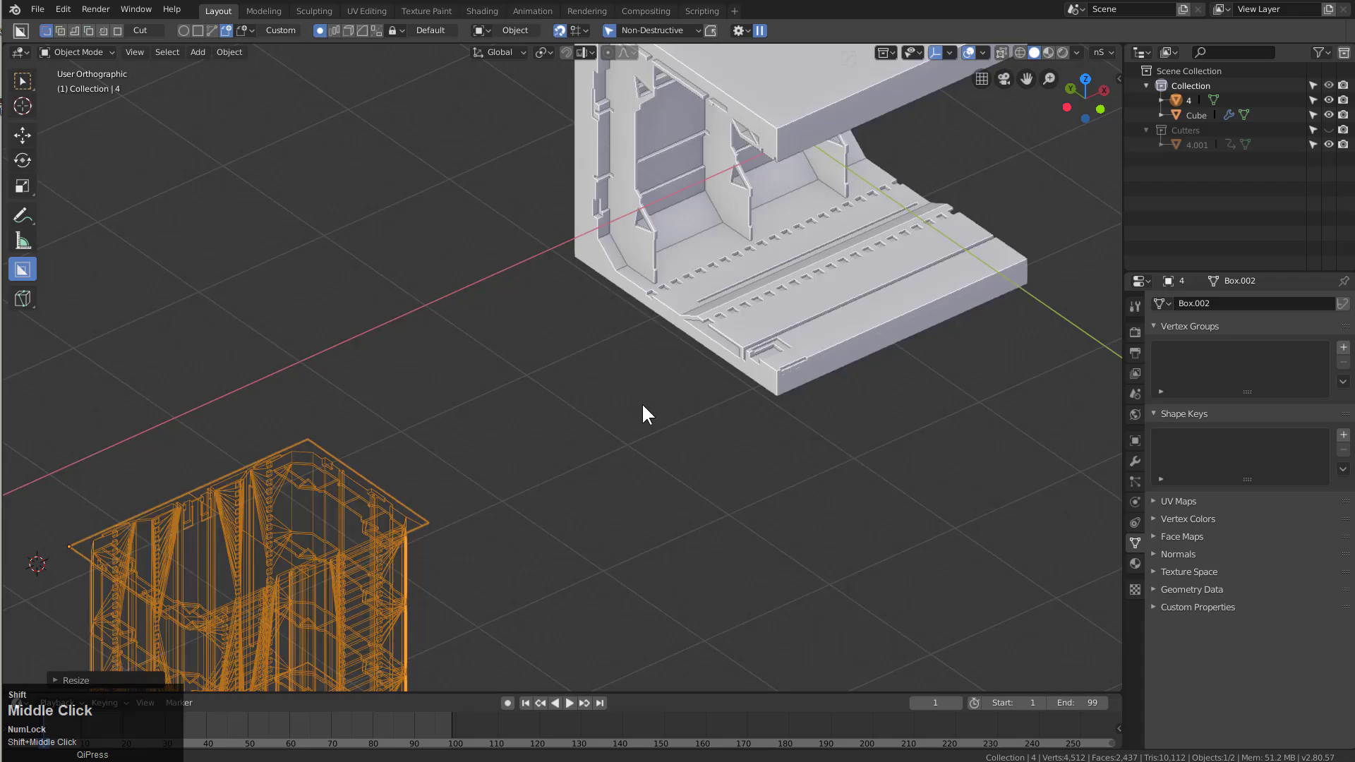
{"action": "key", "text": "h"}
Select the Cube wall slice and sharpen it through the HardOps Q menu
{"action": "left_click", "coordinate": [611, 389]}
{"action": "middle_click", "coordinate": [616, 378]}
{"action": "scroll", "scroll_direction": "up", "scroll_amount": 3}
{"action": "middle_click", "coordinate": [616, 380]}
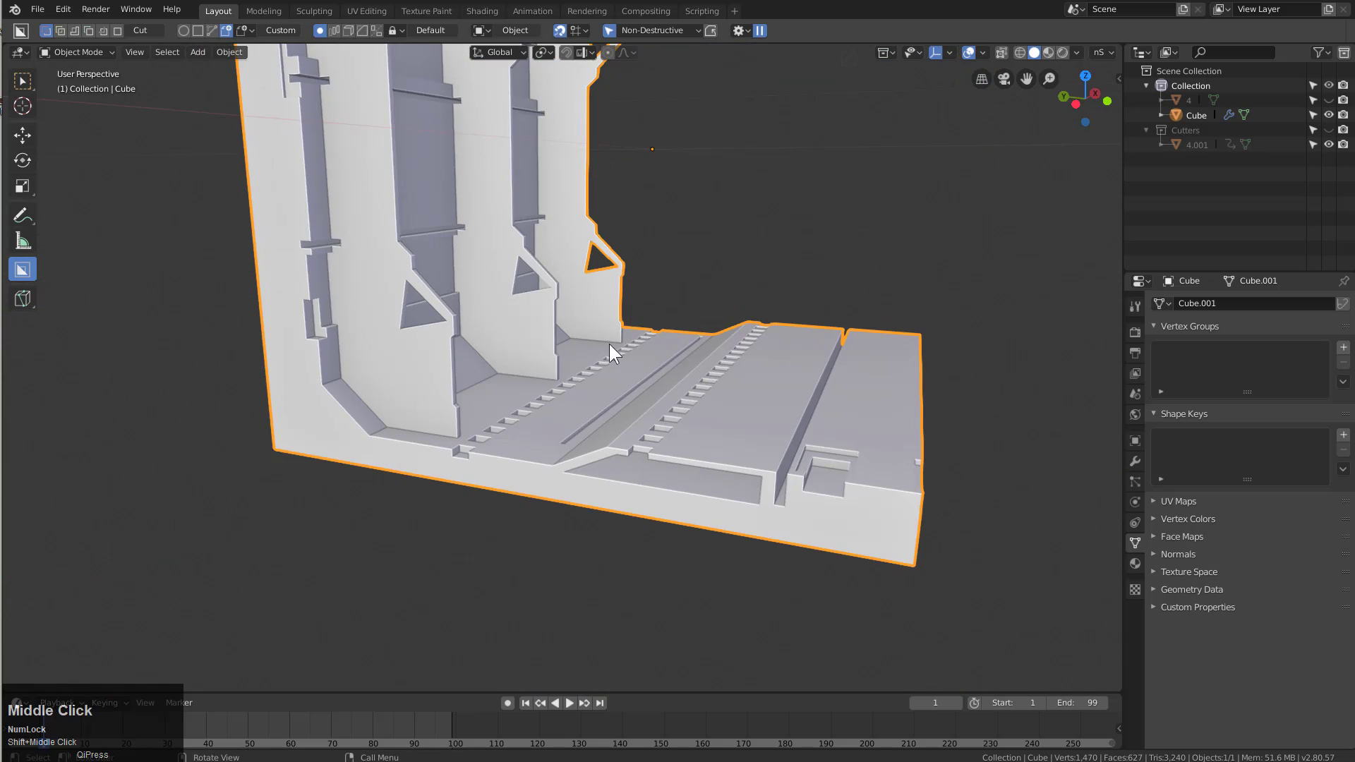
{"action": "scroll", "scroll_direction": "up", "scroll_amount": 3}
{"action": "key", "text": "Tab"}
{"action": "scroll", "scroll_direction": "down", "scroll_amount": 3}
{"action": "middle_click", "coordinate": [748, 400]}
{"action": "key", "text": "q"}
{"action": "left_click", "coordinate": [830, 463]}
Add a HardOps bevel (Ctrl+B) to the wall slice's edges and confirm it
{"action": "middle_click", "coordinate": [719, 375]}
{"action": "scroll", "scroll_direction": "down", "scroll_amount": 3}
{"action": "middle_click", "coordinate": [539, 427]}
{"action": "key", "text": "q"}
{"action": "left_click", "coordinate": [553, 291]}
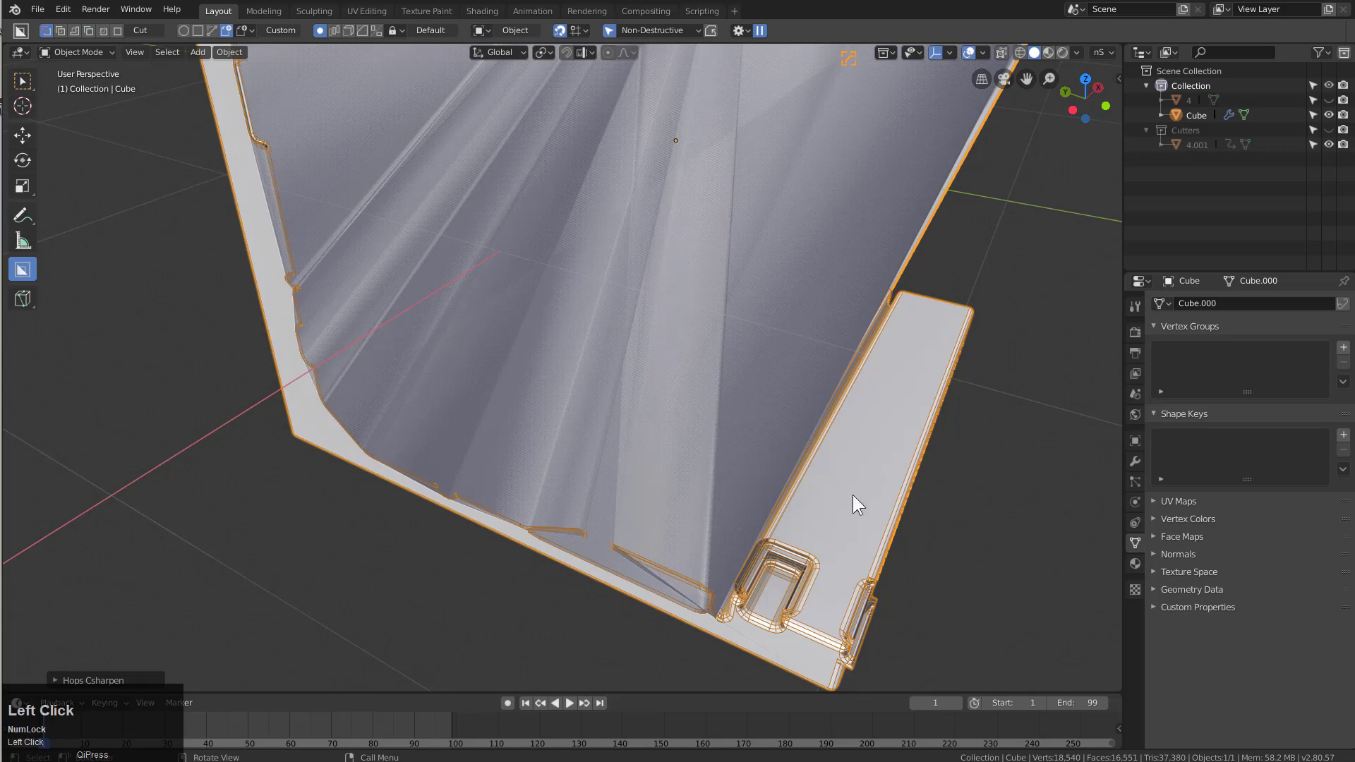
Re-adjust the HardOps bevel to a narrower width and confirm
{"action": "middle_click", "coordinate": [851, 514]}
{"action": "middle_click", "coordinate": [845, 486]}
{"action": "scroll", "scroll_direction": "up", "scroll_amount": 3}
{"action": "key", "text": "q"}
{"action": "left_click", "coordinate": [546, 499]}
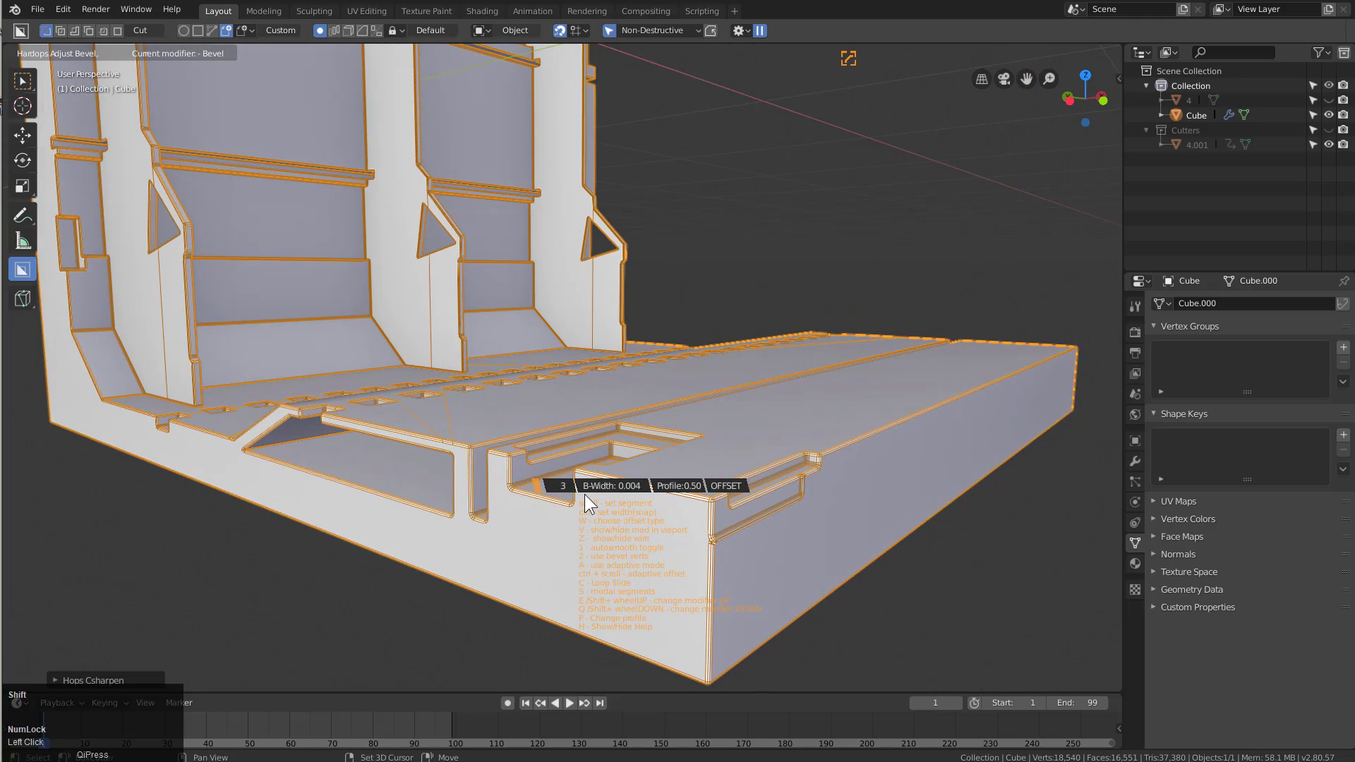
{"action": "left_click", "coordinate": [584, 498]}
In HOps Helper set the bevel to 3 segments, 20° angle limit and Harden Normals
{"action": "middle_click", "coordinate": [501, 401]}
{"action": "scroll", "scroll_direction": "up", "scroll_amount": 3}
{"action": "left_click_drag", "start_coordinate": [499, 418], "coordinate": [939, 382]}
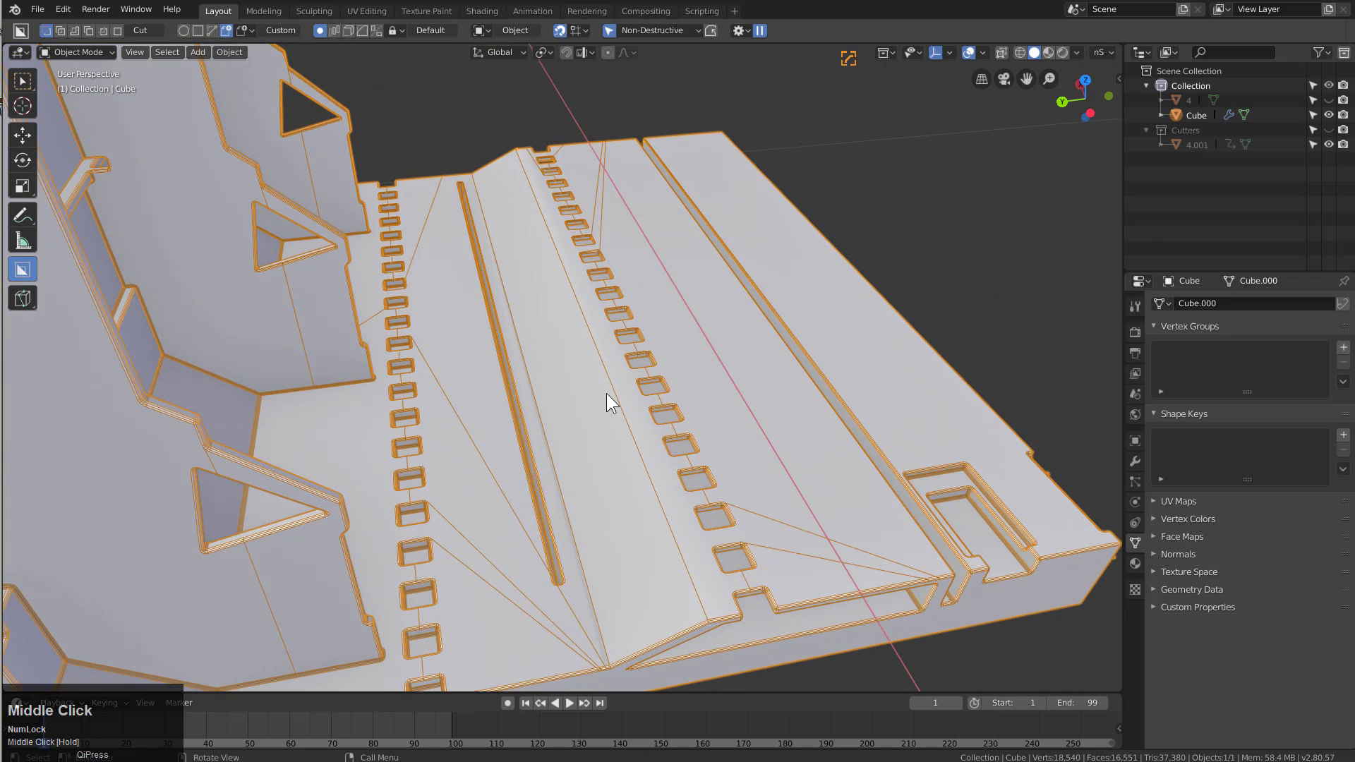
{"action": "key", "text": "ctrl+`"}
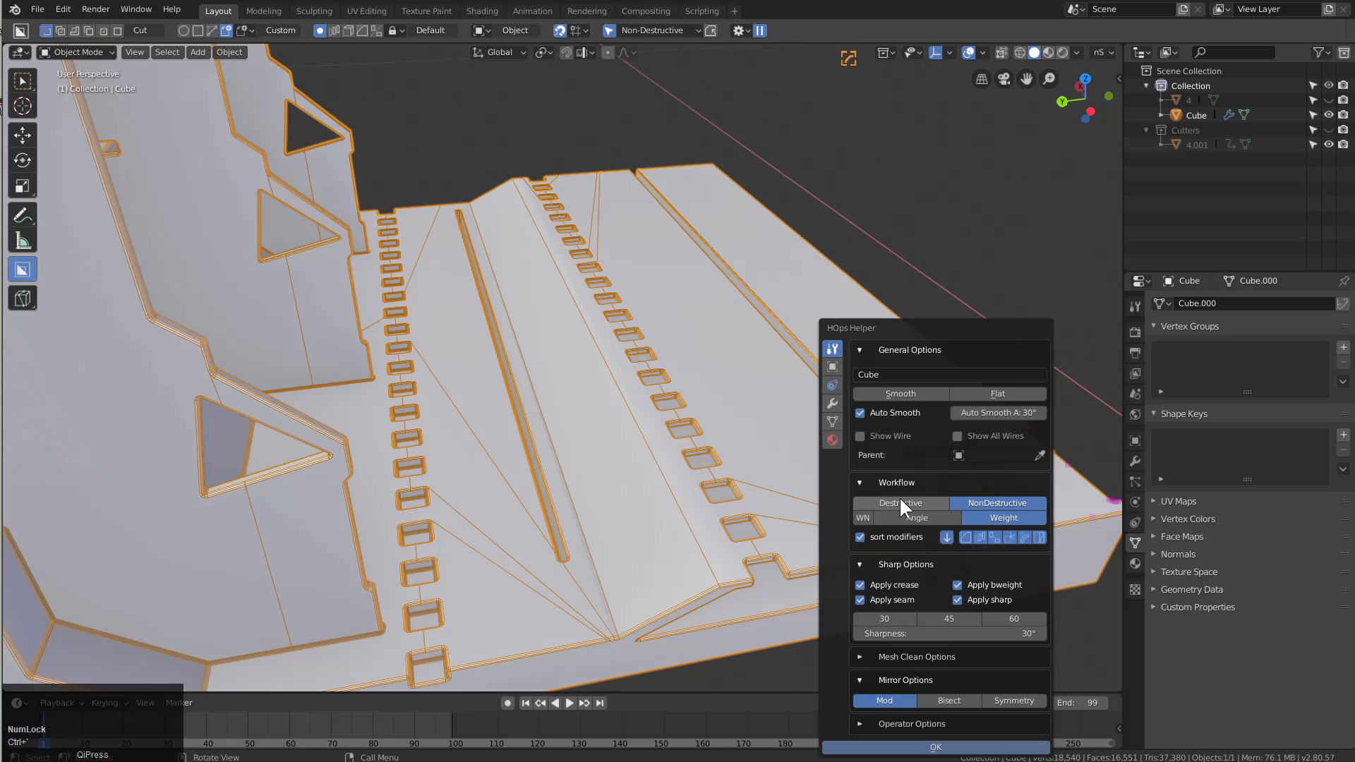
{"action": "left_click", "coordinate": [921, 523]}
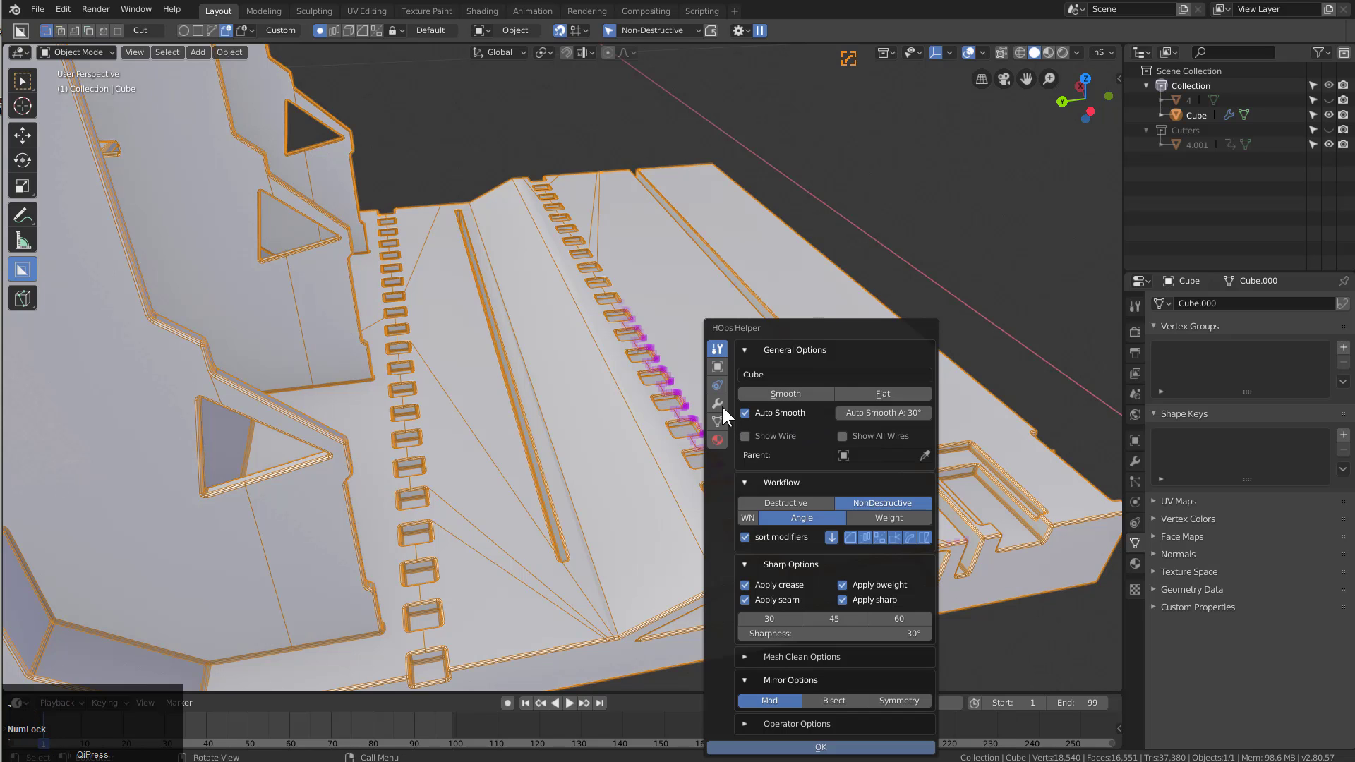
{"action": "left_click", "coordinate": [725, 405]}
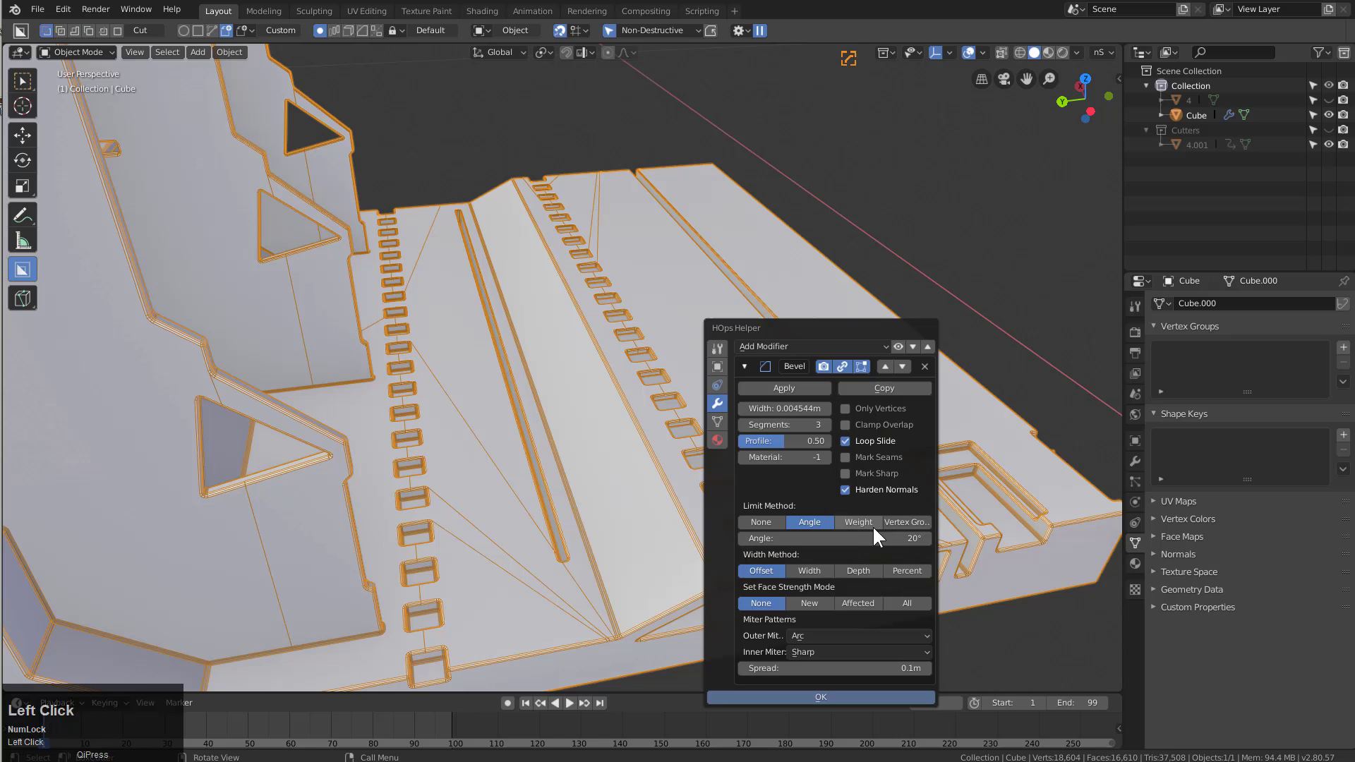
{"action": "key", "text": "Escape"}
{"action": "scroll", "scroll_direction": "down", "scroll_amount": 3}
{"action": "middle_click", "coordinate": [733, 441]}
{"action": "middle_click", "coordinate": [733, 367]}
{"action": "scroll", "scroll_direction": "down", "scroll_amount": 3}
{"action": "middle_click", "coordinate": [742, 428]}
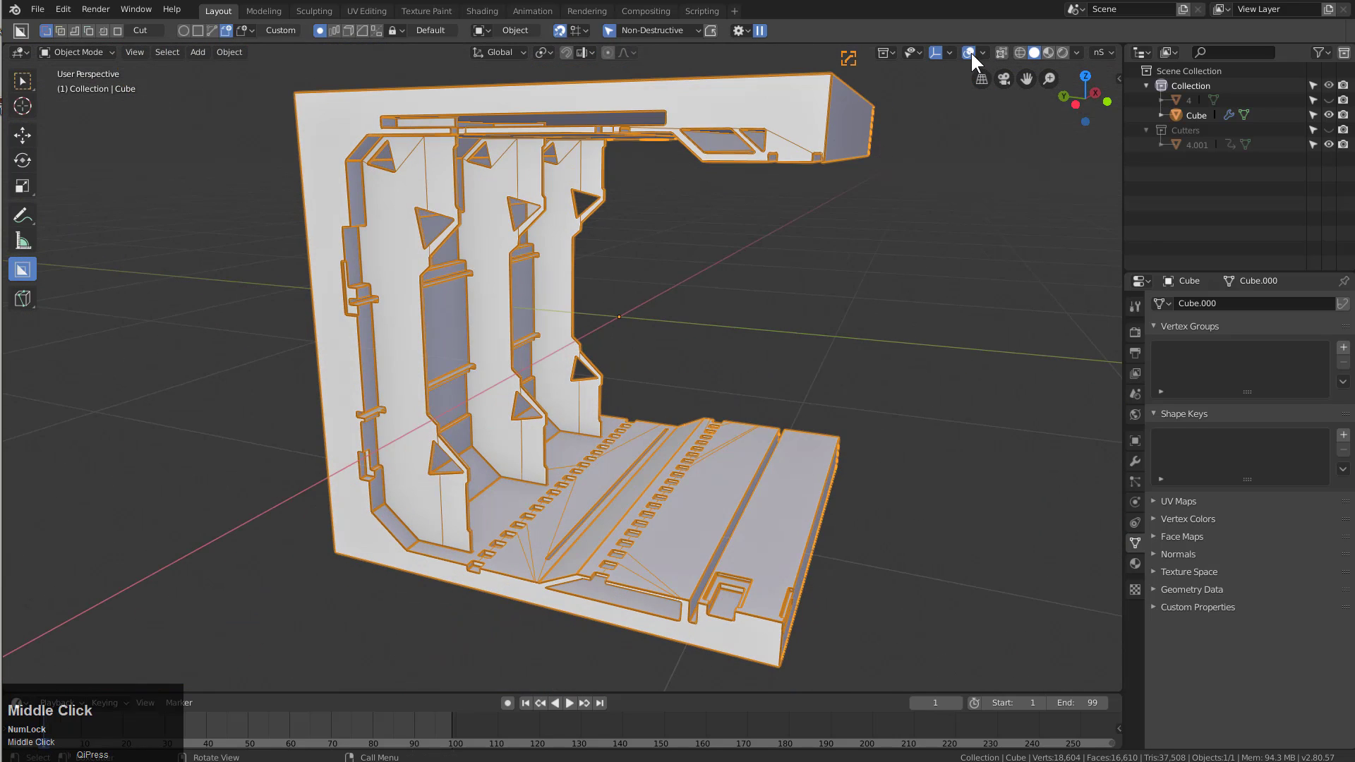
Turn off Viewport Overlays and orbit around the clean, outline-free wall slice
{"action": "left_click", "coordinate": [975, 57]}
{"action": "left_click_drag", "start_coordinate": [769, 342], "coordinate": [724, 322]}
{"action": "scroll", "scroll_direction": "down", "scroll_amount": 3}
{"action": "middle_click", "coordinate": [727, 373]}
{"action": "scroll", "scroll_direction": "up", "scroll_amount": 3}
{"action": "left_click_drag", "start_coordinate": [706, 383], "coordinate": [744, 381]}
{"action": "scroll", "scroll_direction": "up", "scroll_amount": 3}
{"action": "middle_click", "coordinate": [539, 393]}
{"action": "scroll", "scroll_direction": "up", "scroll_amount": 3}
{"action": "middle_click", "coordinate": [629, 380]}
Check the bevel at 3 segments, 0.003 width, profile 0.5, then frame the whole slice
{"action": "left_click", "coordinate": [418, 372]}
{"action": "key", "text": "q"}
{"action": "left_click", "coordinate": [415, 374]}
{"action": "left_click", "coordinate": [424, 374]}
{"action": "scroll", "scroll_direction": "down", "scroll_amount": 3}
{"action": "middle_click", "coordinate": [696, 338]}
{"action": "scroll", "scroll_direction": "down", "scroll_amount": 3}
{"action": "middle_click", "coordinate": [599, 385]}
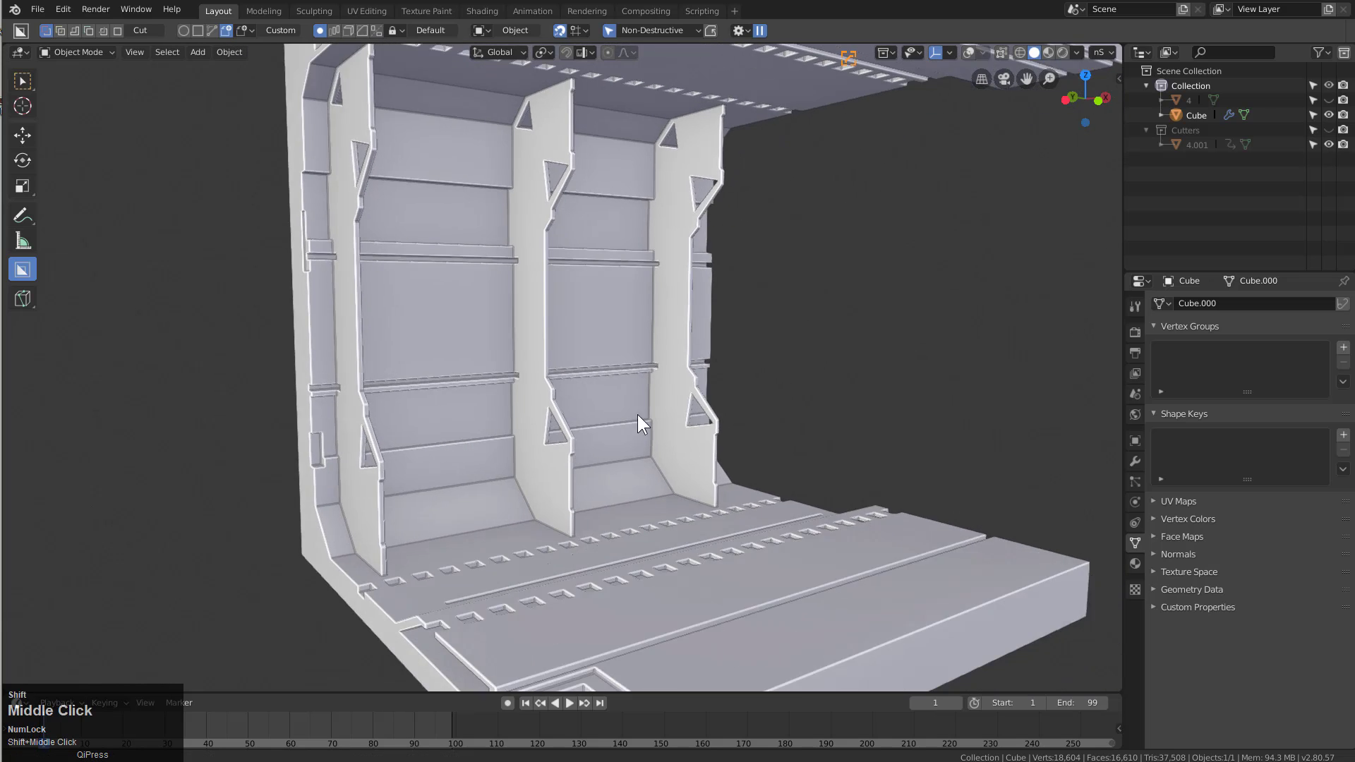
{"action": "scroll", "scroll_direction": "down", "scroll_amount": 3}
{"action": "left_click_drag", "start_coordinate": [684, 290], "coordinate": [1046, 54]}
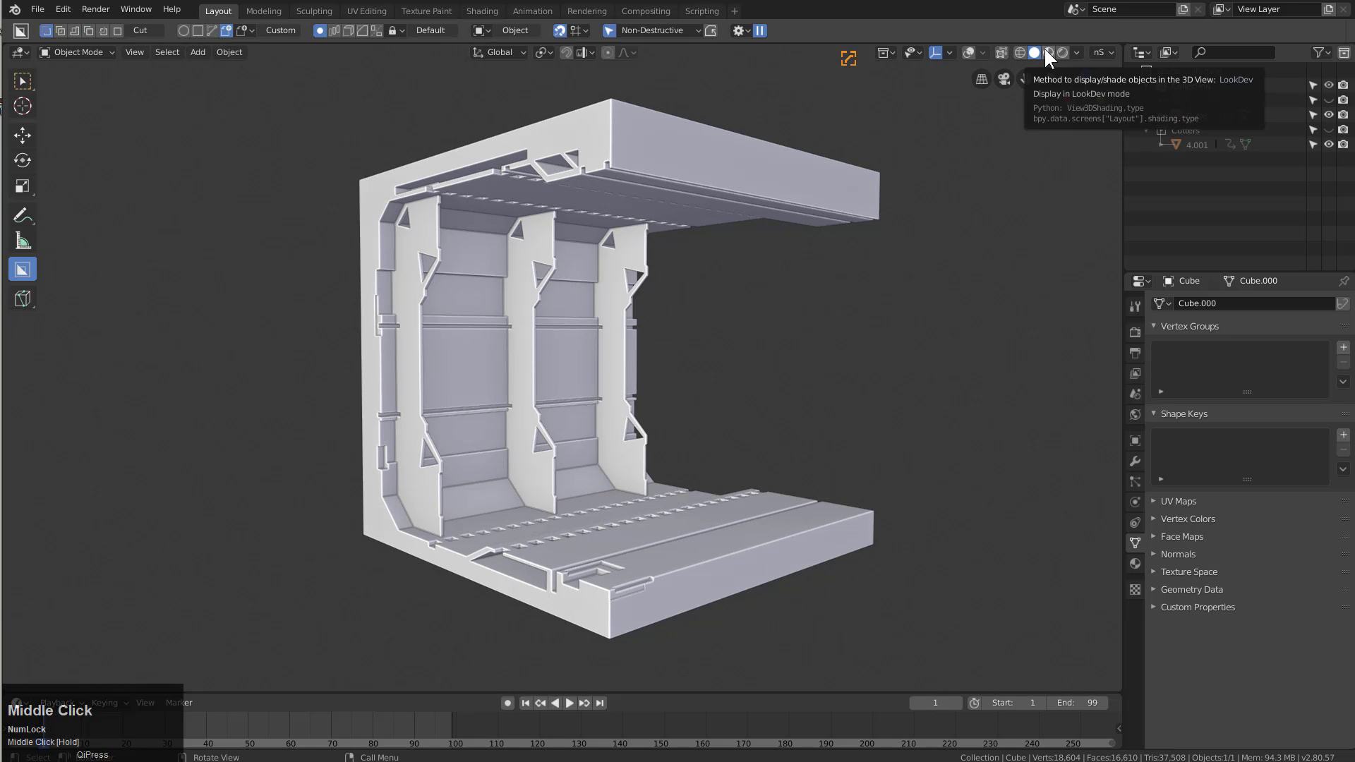
Switch to LookDev shading and bring up the wall slice's metallic material settings
{"action": "left_click", "coordinate": [1047, 54]}
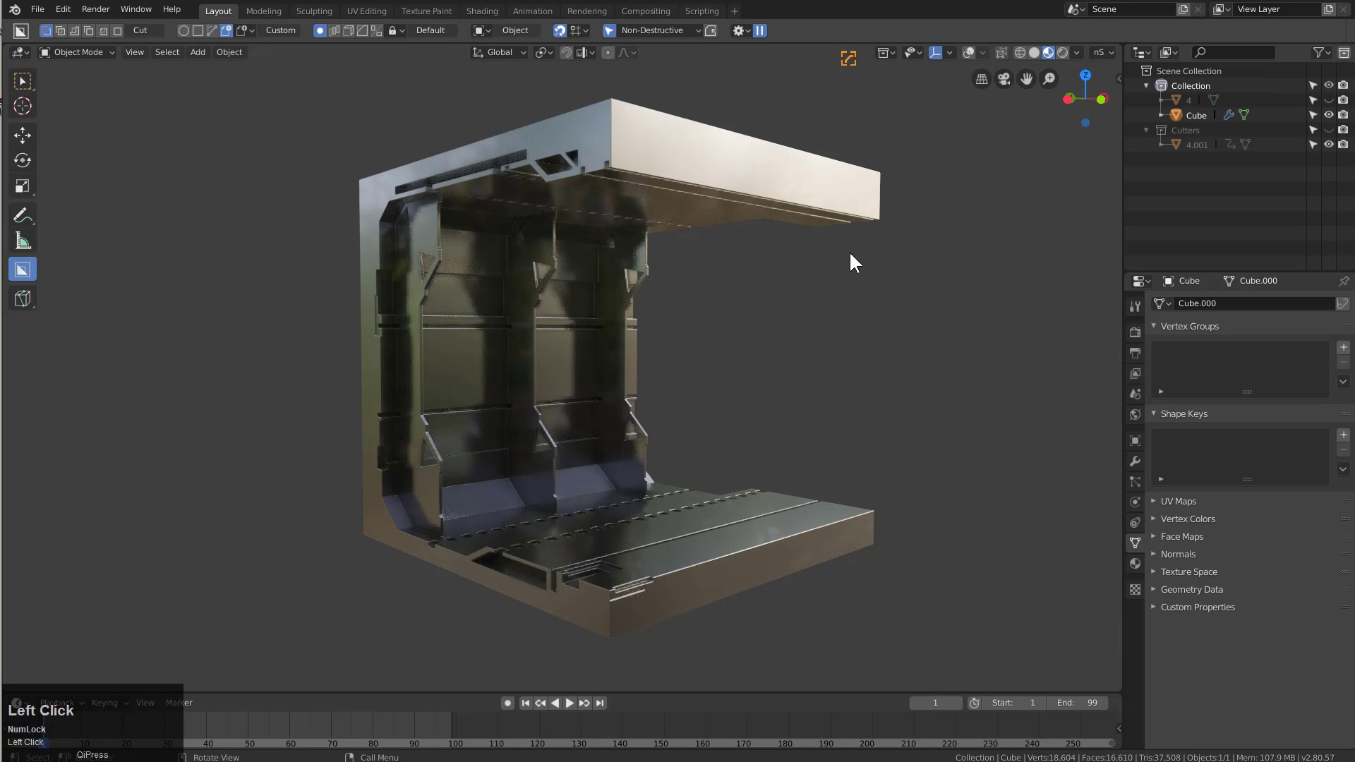
{"action": "left_click_drag", "start_coordinate": [821, 275], "coordinate": [1137, 568]}
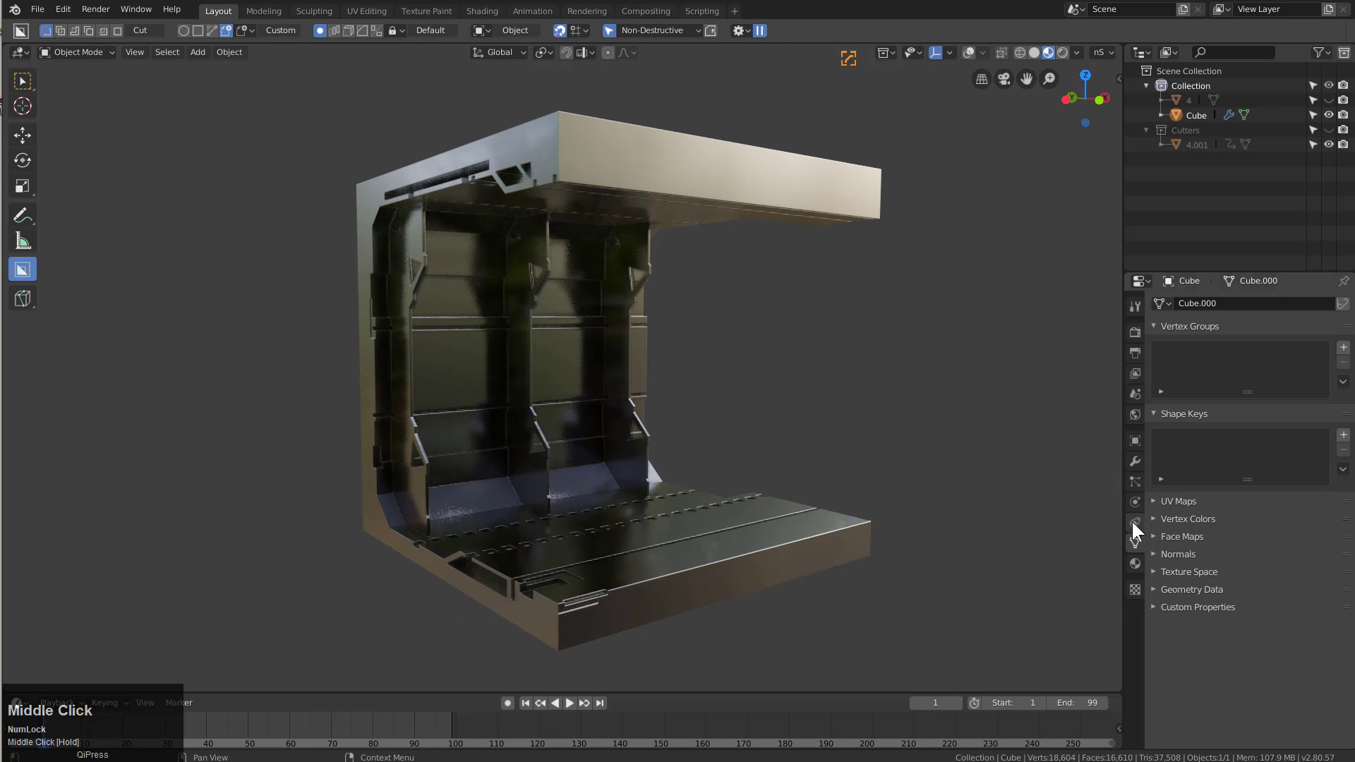
{"action": "left_click", "coordinate": [1137, 568]}
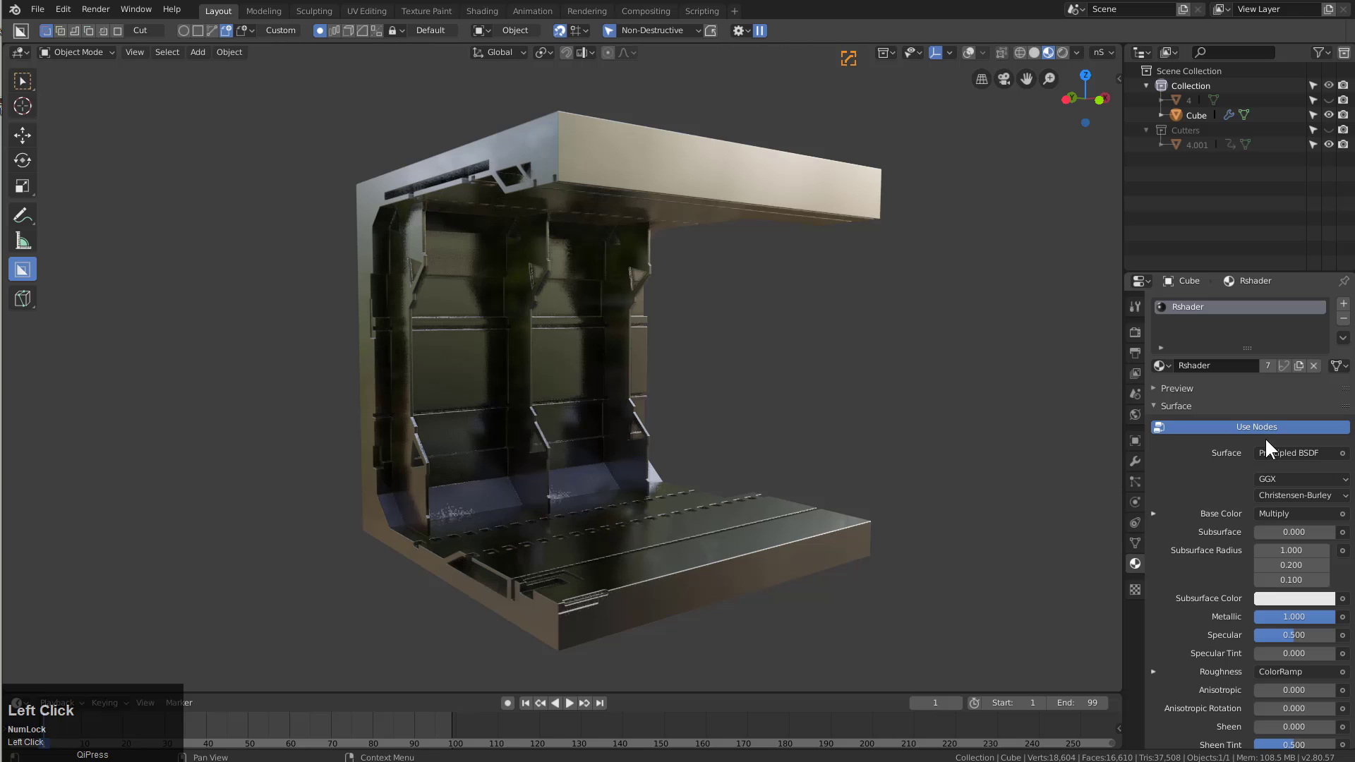
Disconnect the ColorRamp from Roughness and set a plain roughness of 0.44
{"action": "left_click", "coordinate": [1325, 680]}
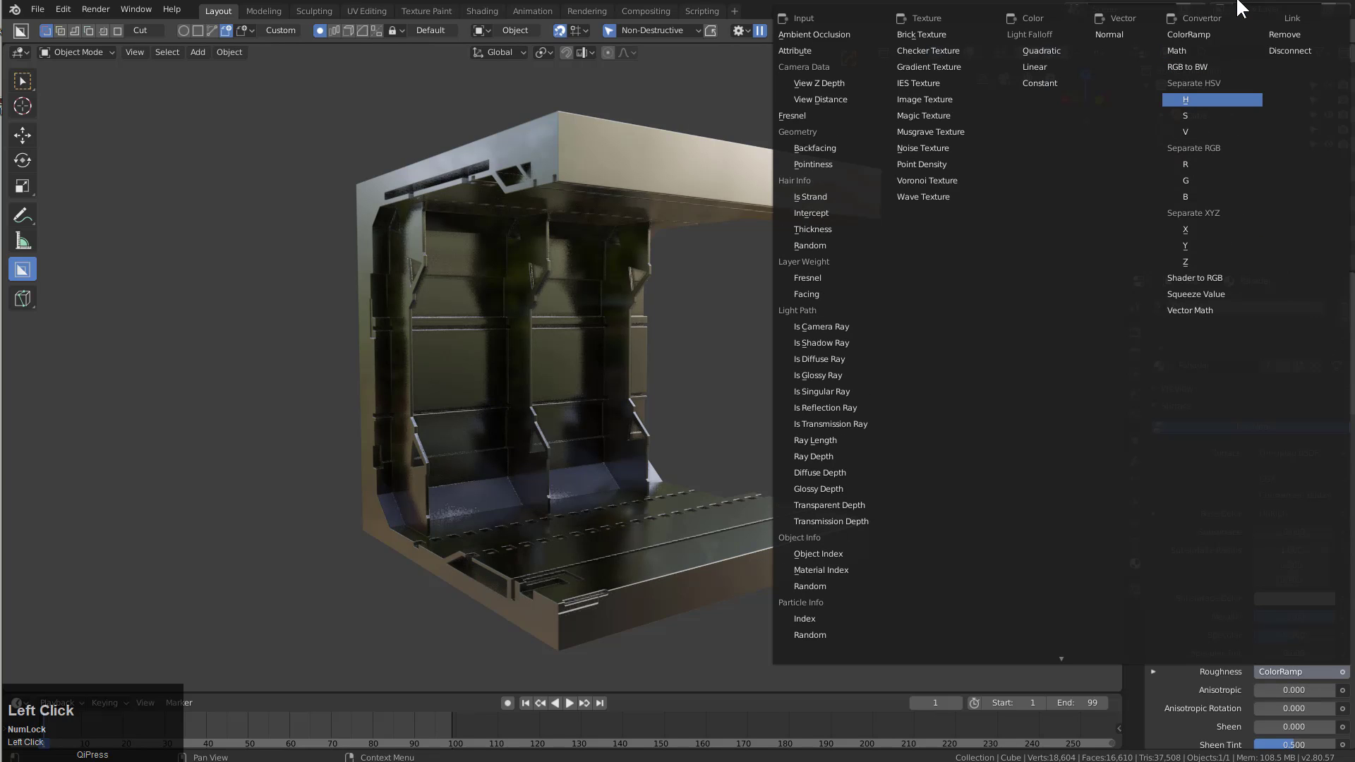
{"action": "left_click", "coordinate": [1285, 36]}
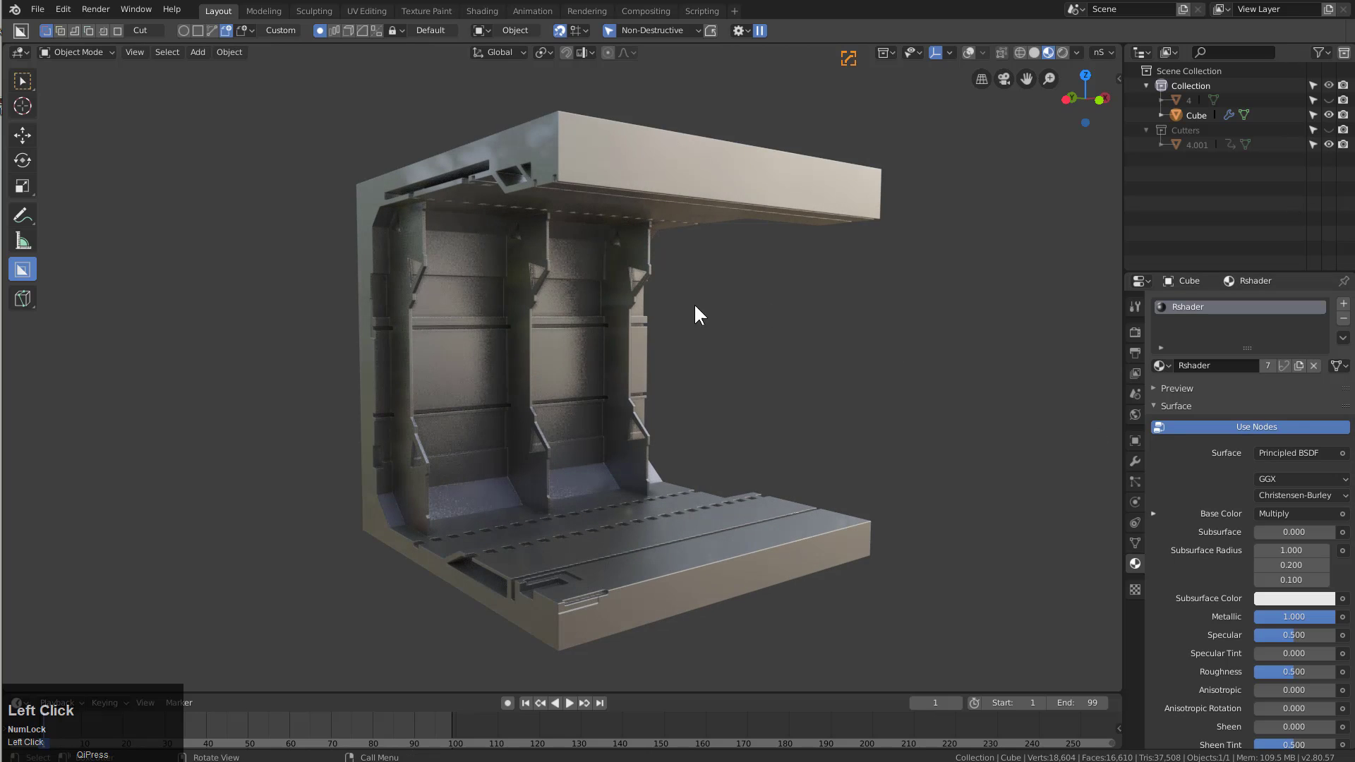
{"action": "left_click_drag", "start_coordinate": [1299, 679], "coordinate": [708, 442]}
{"action": "scroll", "scroll_direction": "up", "scroll_amount": 3}
{"action": "middle_click", "coordinate": [674, 444]}
{"action": "scroll", "scroll_direction": "down", "scroll_amount": 3}
{"action": "middle_click", "coordinate": [527, 378]}
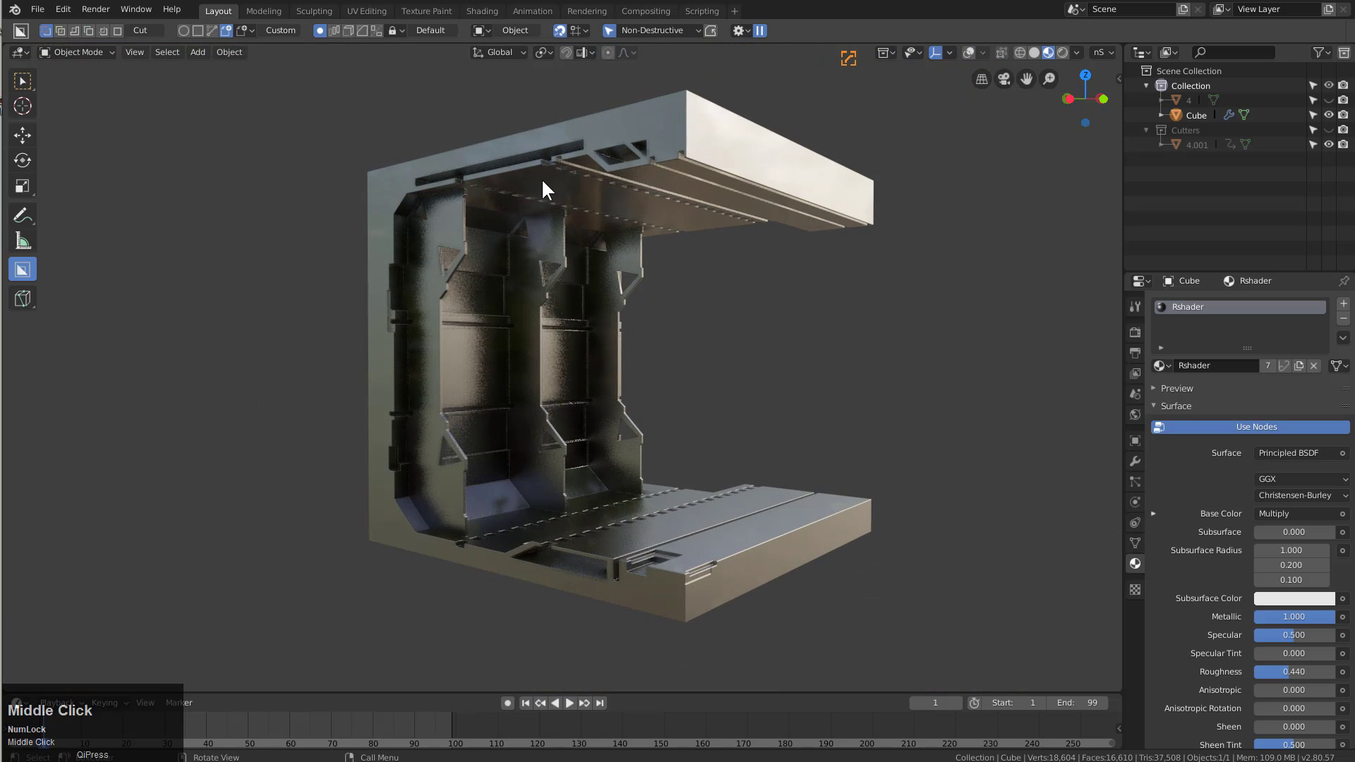
{"action": "scroll", "scroll_direction": "up", "scroll_amount": 3}
{"action": "key", "text": "Tab"}
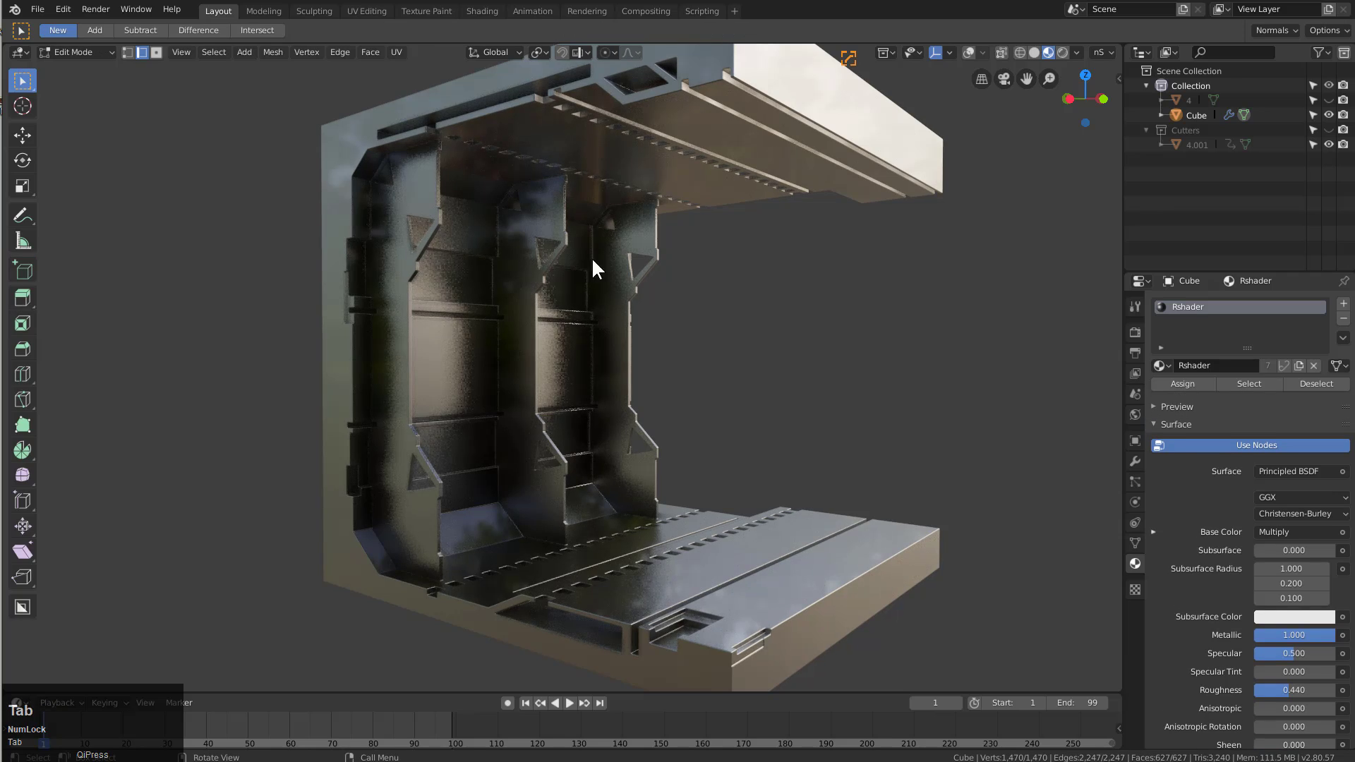
{"action": "left_click", "coordinate": [975, 60]}
{"action": "key", "text": "Tab"}
{"action": "key", "text": "alt+a"}
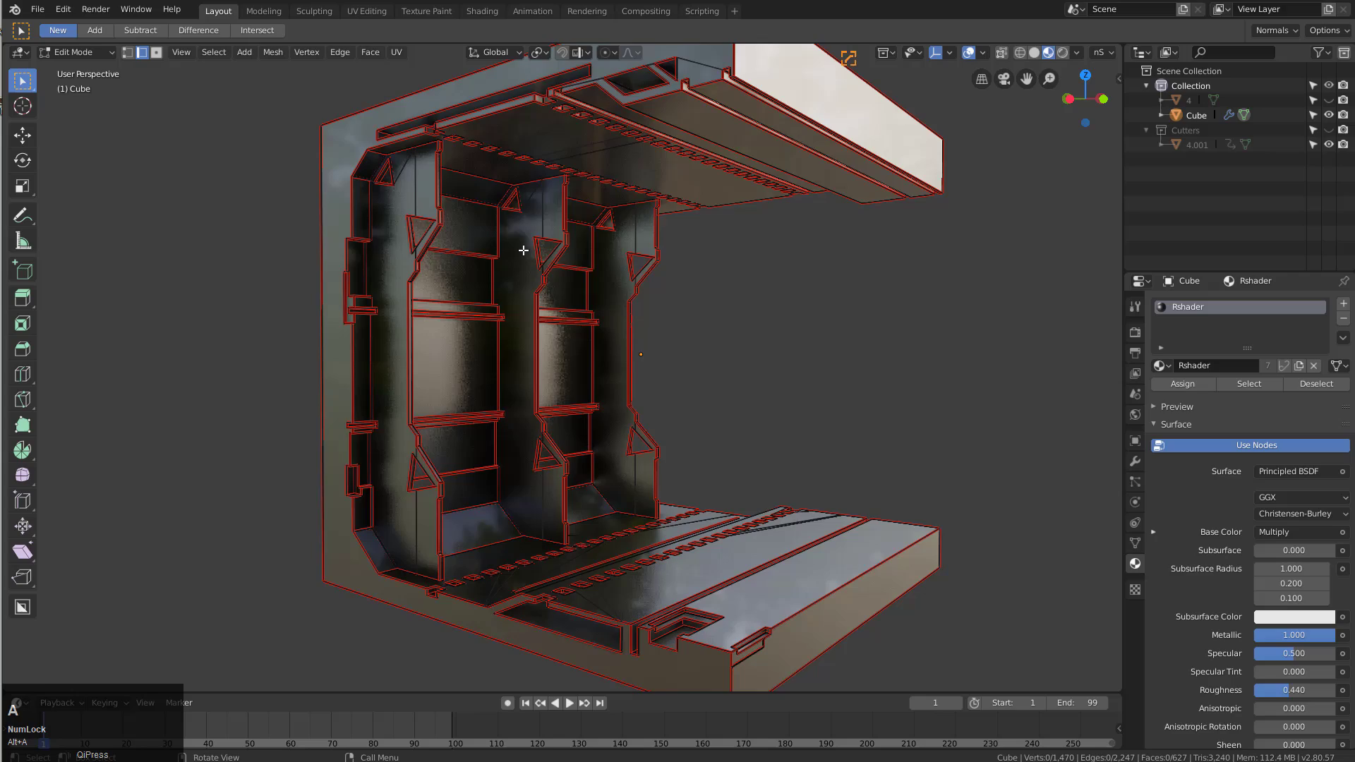
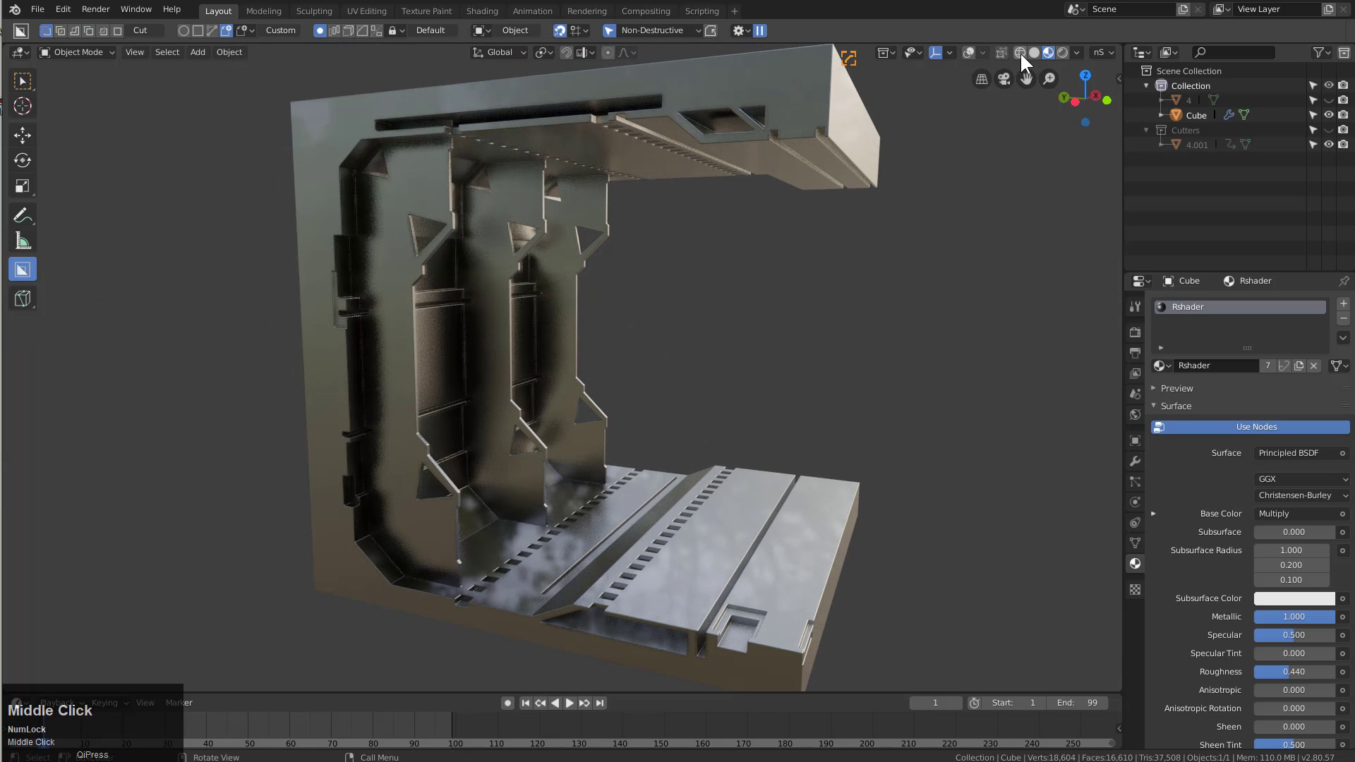
Line up a Right orthographic view of the upper wall and switch BoxCutter to Slice mode
{"action": "left_click", "coordinate": [1041, 59]}
{"action": "middle_click", "coordinate": [692, 309]}
{"action": "scroll", "scroll_direction": "down", "scroll_amount": 3}
{"action": "scroll", "scroll_direction": "up", "scroll_amount": 3}
{"action": "middle_click", "coordinate": [561, 281]}
{"action": "scroll", "scroll_direction": "up", "scroll_amount": 3}
{"action": "key", "text": "d"}
{"action": "left_click", "coordinate": [659, 383]}
{"action": "left_click", "coordinate": [976, 56]}
{"action": "middle_click", "coordinate": [472, 190]}
Draw a slanted ngon across the upper wall section and confirm, slicing it into a separate object
{"action": "left_click_drag", "start_coordinate": [469, 227], "coordinate": [524, 156]}
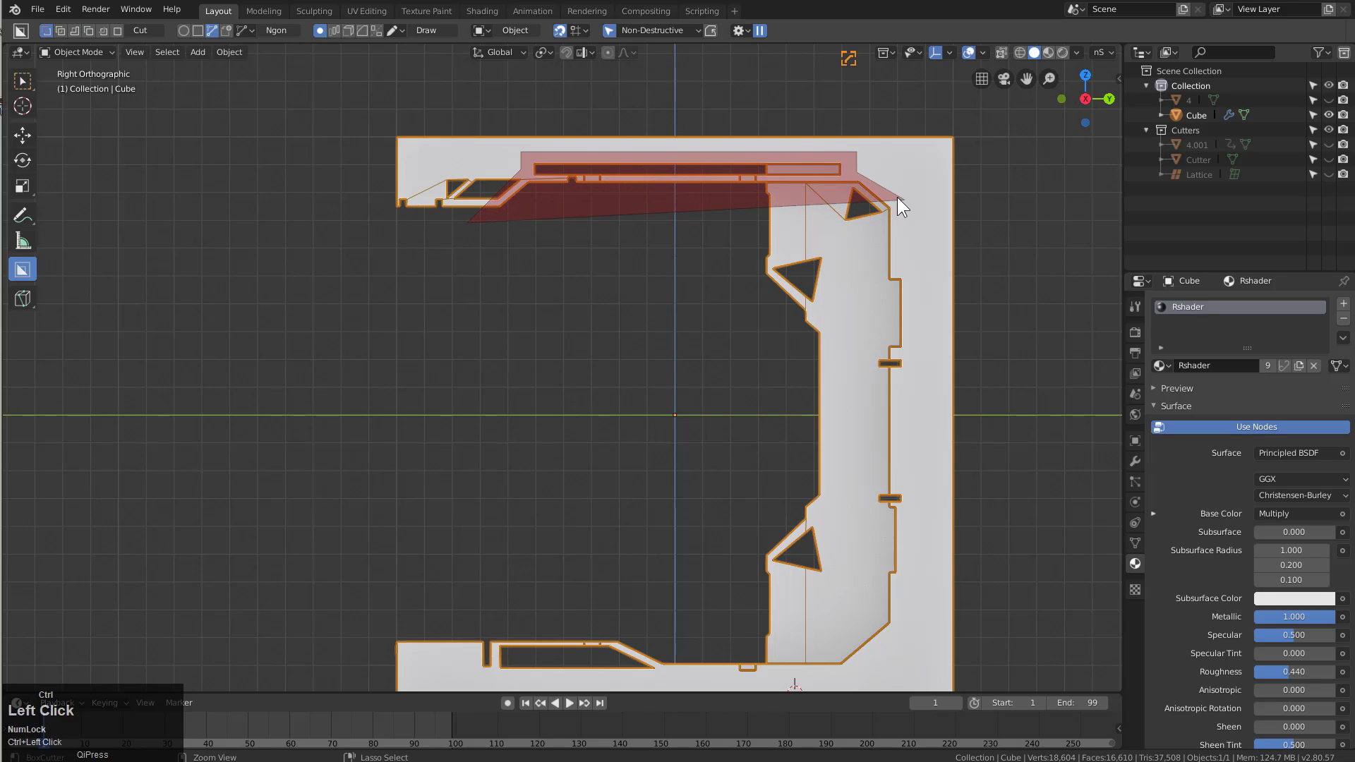
{"action": "left_click", "coordinate": [901, 178]}
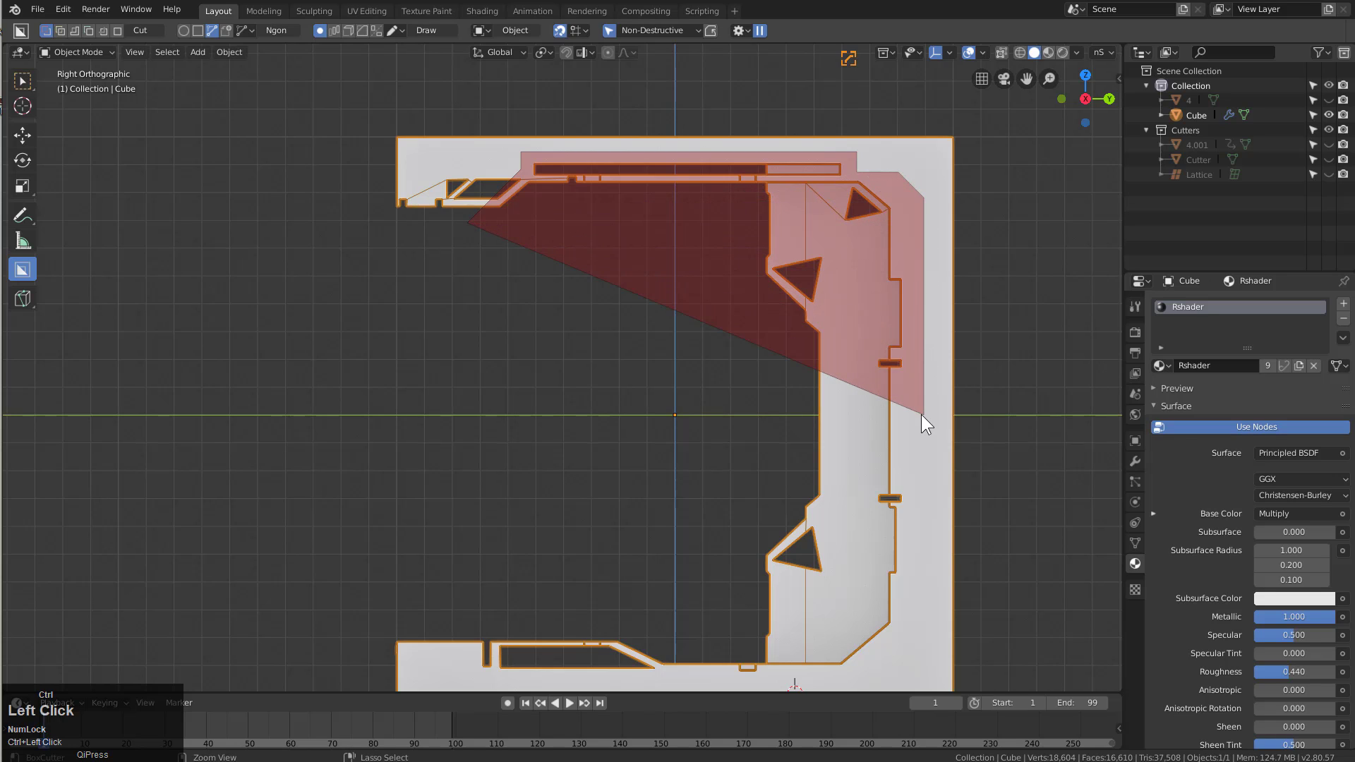
{"action": "key", "text": "ctrl+x"}
{"action": "left_click", "coordinate": [571, 410]}
{"action": "left_click_drag", "start_coordinate": [586, 410], "coordinate": [142, 333]}
{"action": "left_click", "coordinate": [143, 333]}
{"action": "middle_click", "coordinate": [406, 339]}
{"action": "key", "text": "a"}
{"action": "left_click", "coordinate": [411, 351]}
{"action": "middle_click", "coordinate": [423, 362]}
{"action": "scroll", "scroll_direction": "down", "scroll_amount": 3}
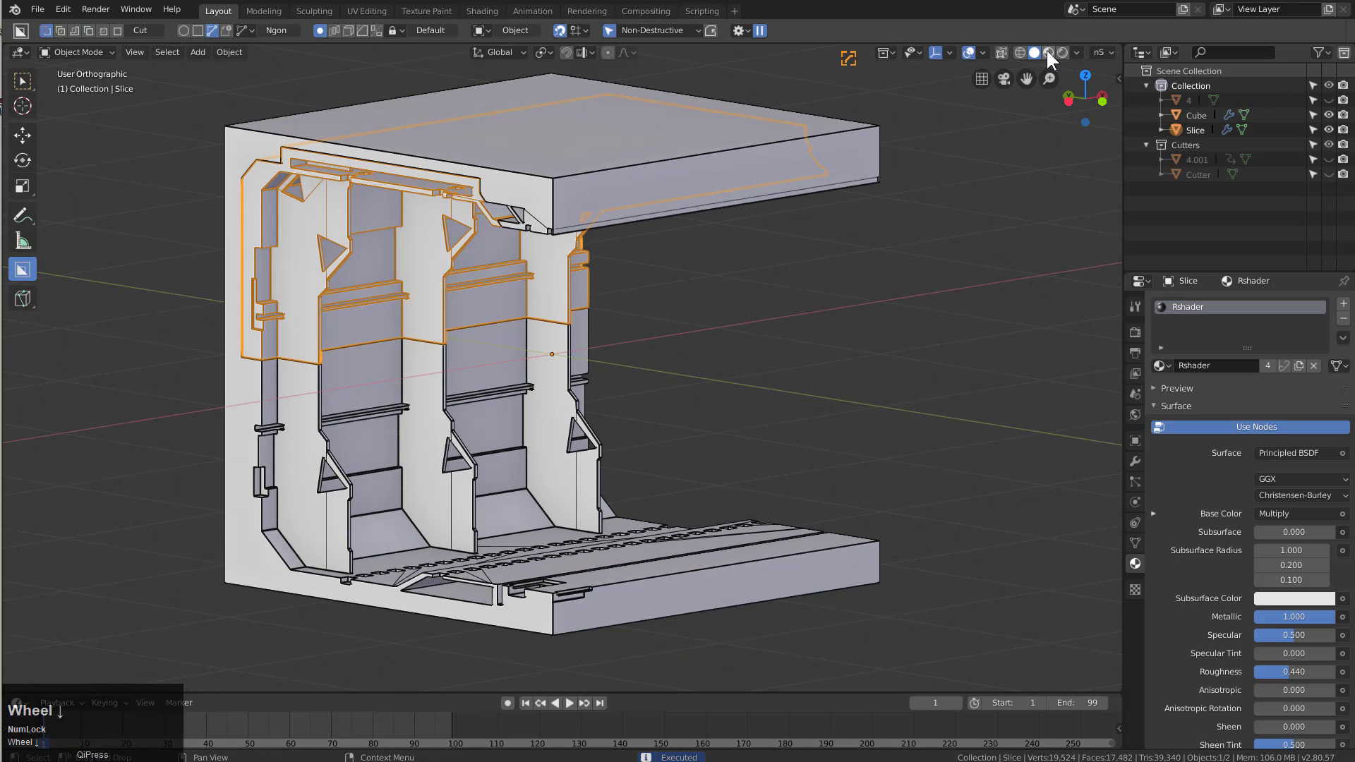
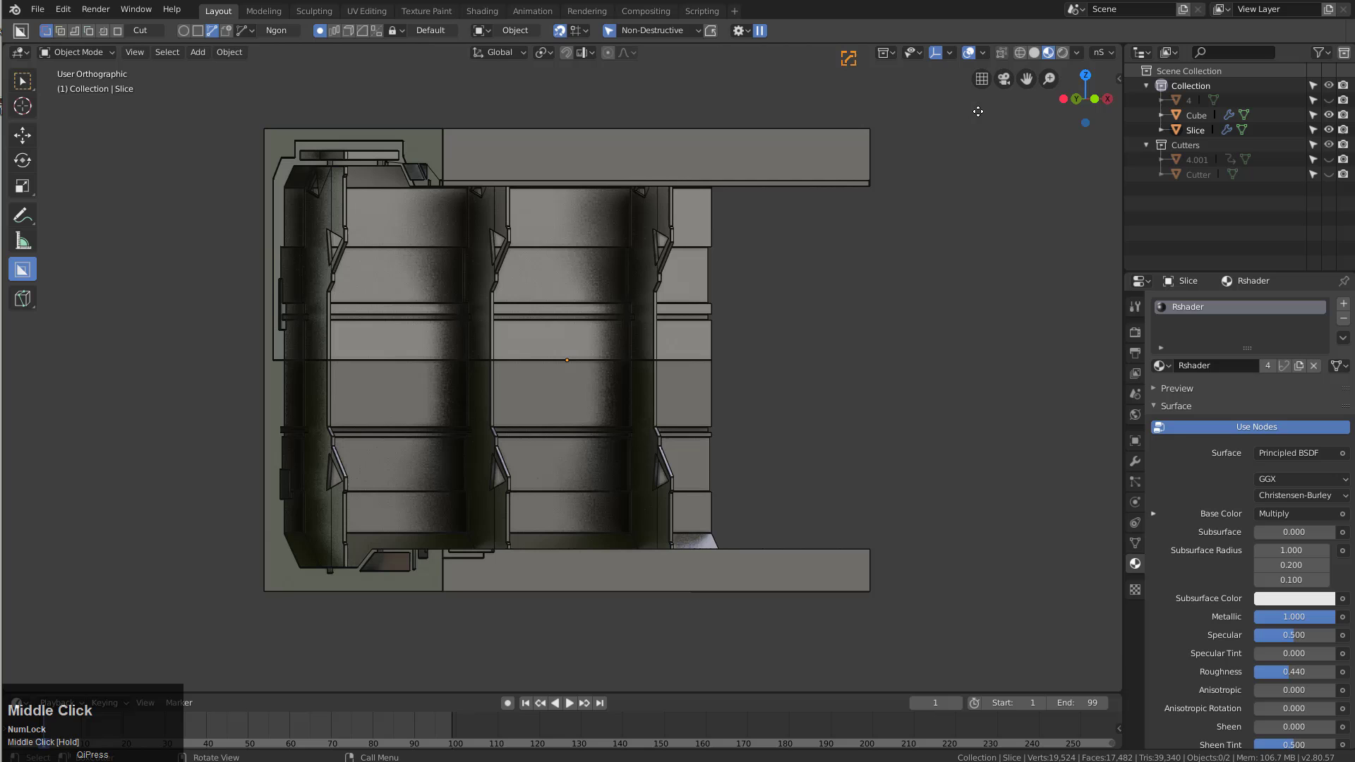
Switch the viewport to Right Ortho and frame the floor strip for cutting
{"action": "left_click", "coordinate": [977, 51]}
{"action": "left_click_drag", "start_coordinate": [575, 236], "coordinate": [1052, 58]}
{"action": "left_click", "coordinate": [1052, 57]}
{"action": "middle_click", "coordinate": [645, 349]}
{"action": "left_click", "coordinate": [593, 479]}
{"action": "middle_click", "coordinate": [580, 492]}
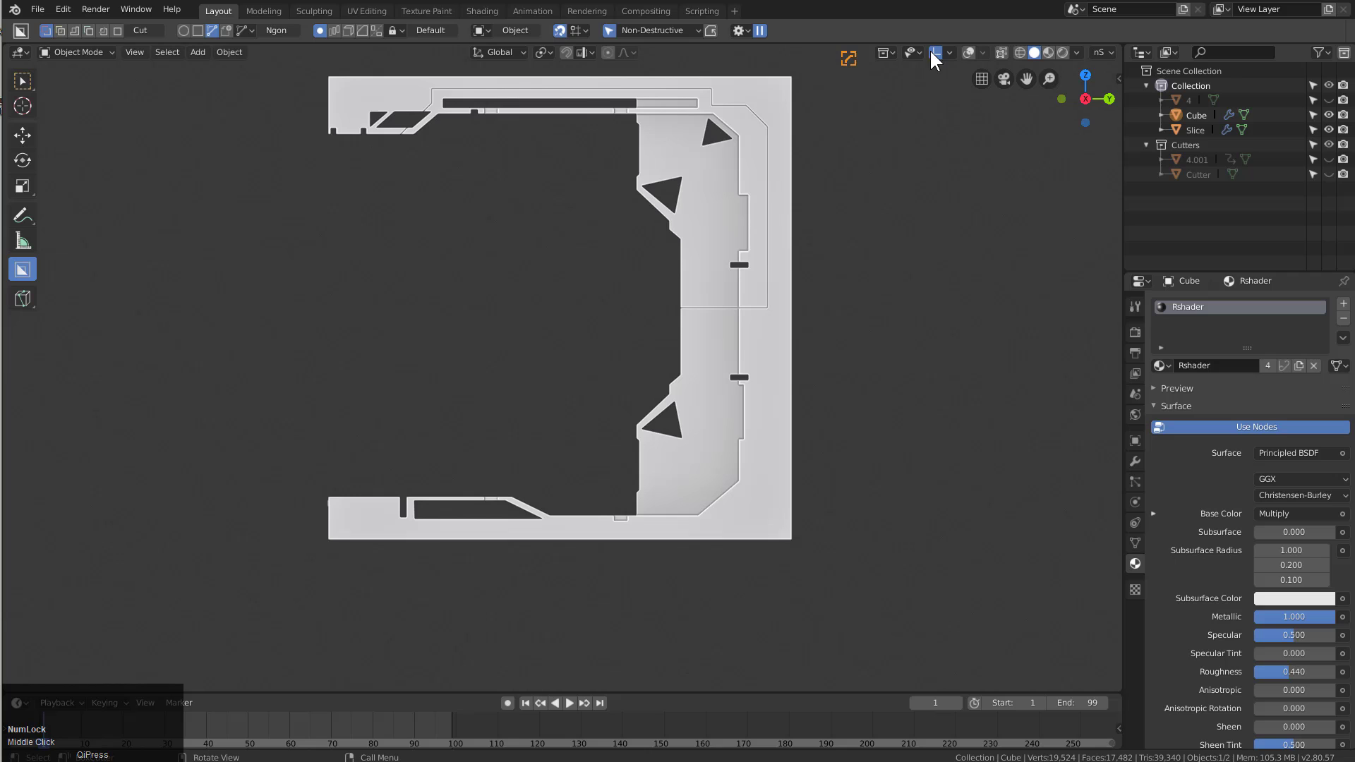
{"action": "left_click", "coordinate": [968, 57]}
Slice a separate piece out of the floor strip with a BoxCutter ngon cut (Slice.001)
{"action": "scroll", "scroll_direction": "up", "scroll_amount": 3}
{"action": "middle_click", "coordinate": [415, 439]}
{"action": "left_click_drag", "start_coordinate": [416, 493], "coordinate": [631, 500]}
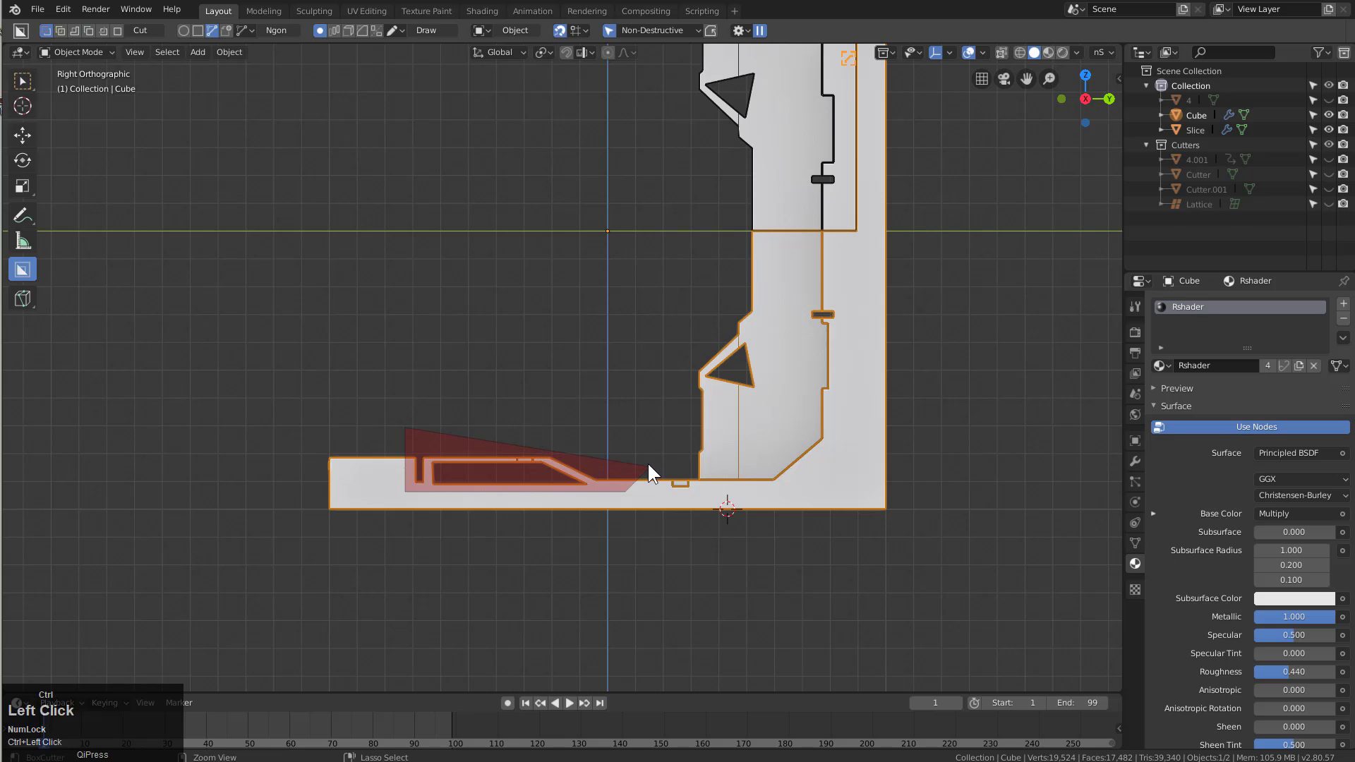
{"action": "key", "text": "ctrl+x"}
{"action": "left_click", "coordinate": [650, 469]}
Draw a second slice cut across the inner floor-to-wall corner (Slice.002)
{"action": "left_click_drag", "start_coordinate": [516, 404], "coordinate": [195, 296]}
{"action": "left_click", "coordinate": [195, 297]}
{"action": "key", "text": "a"}
{"action": "double_click", "coordinate": [844, 503]}
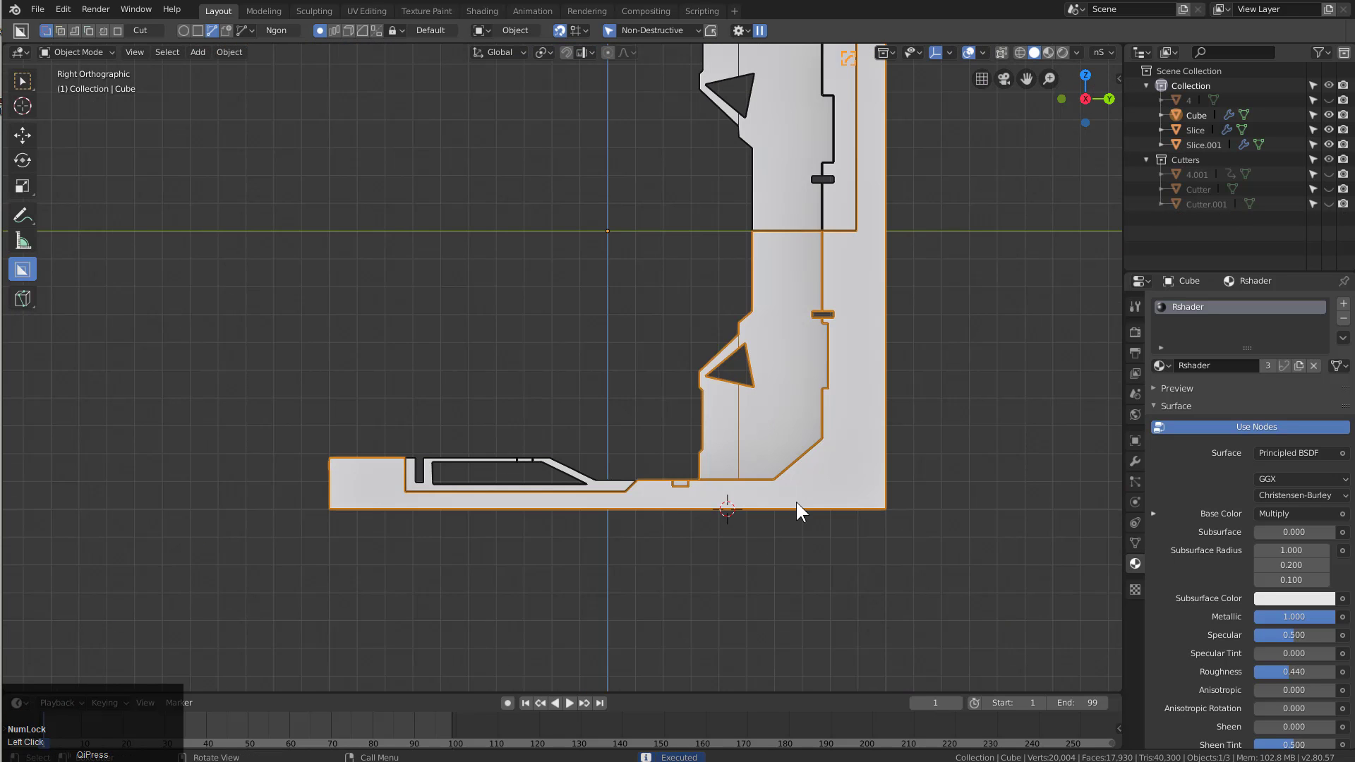
{"action": "left_click_drag", "start_coordinate": [771, 474], "coordinate": [810, 455]}
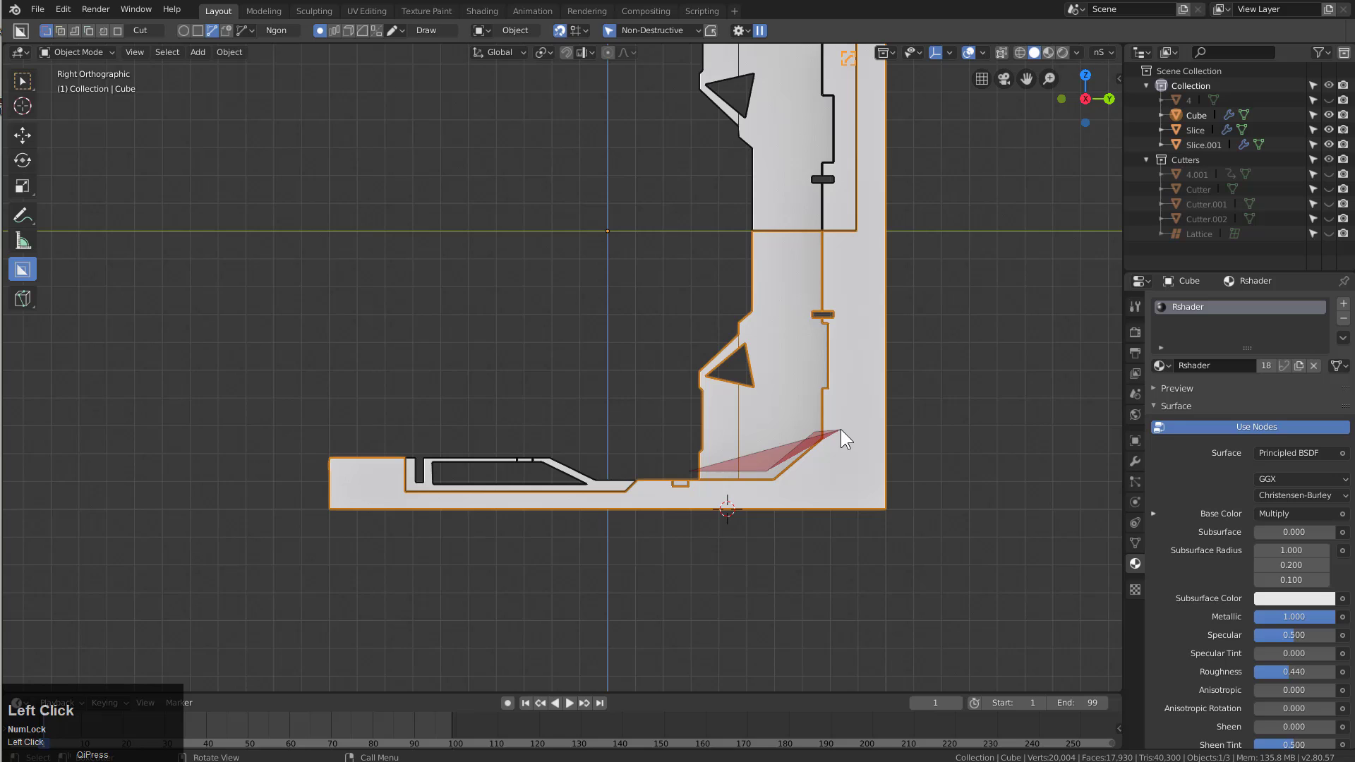
{"action": "left_click", "coordinate": [841, 435]}
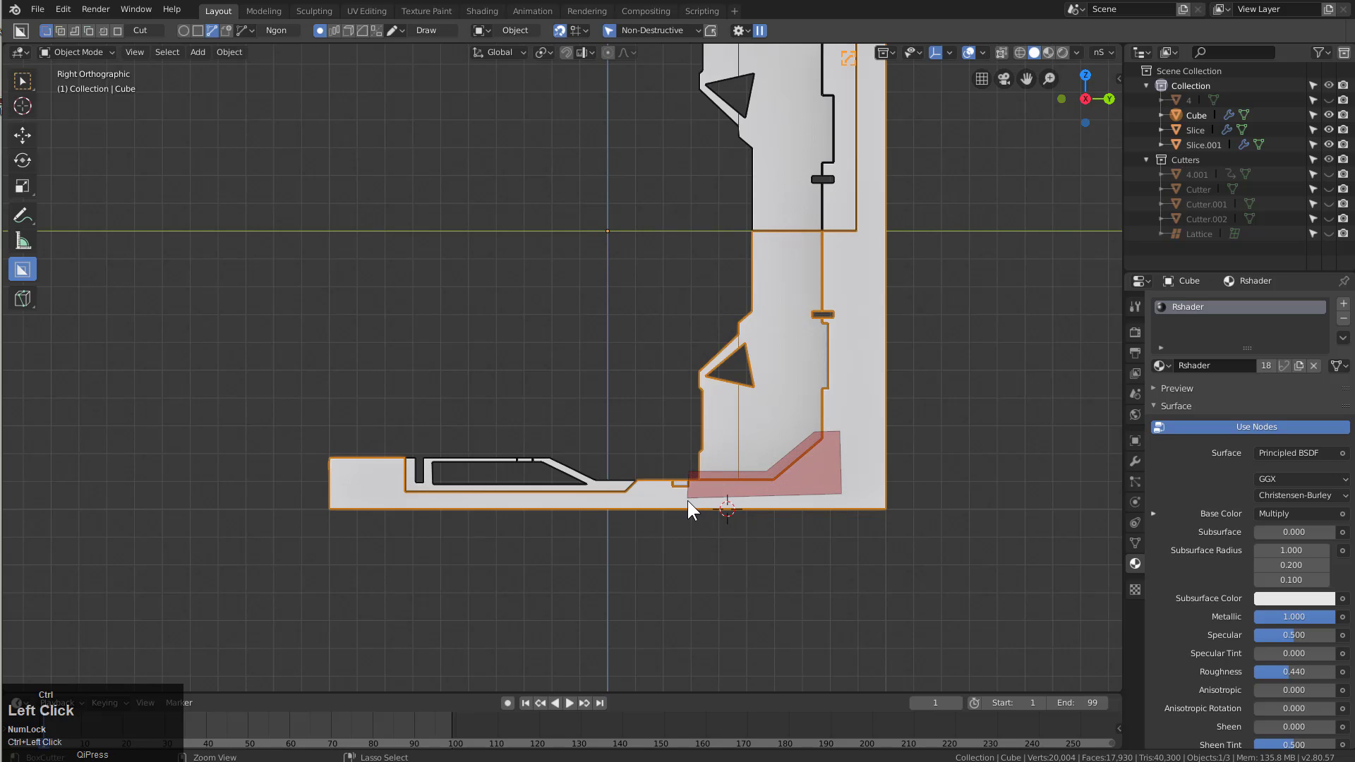
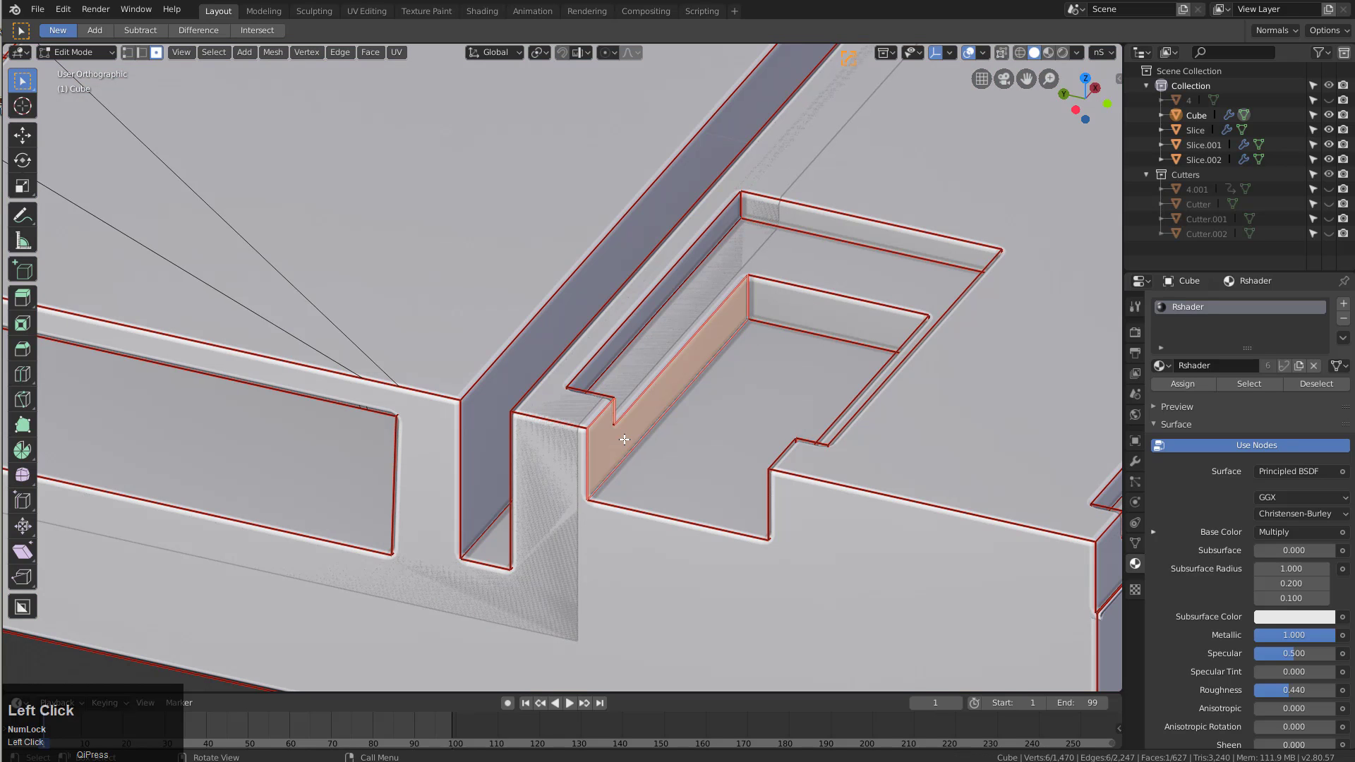
{"action": "key", "text": "g"}
{"action": "type", "text": "gxy"}
{"action": "left_click", "coordinate": [672, 456]}
{"action": "key", "text": "Tab"}
{"action": "scroll", "scroll_direction": "down", "scroll_amount": 3}
{"action": "middle_click", "coordinate": [844, 295]}
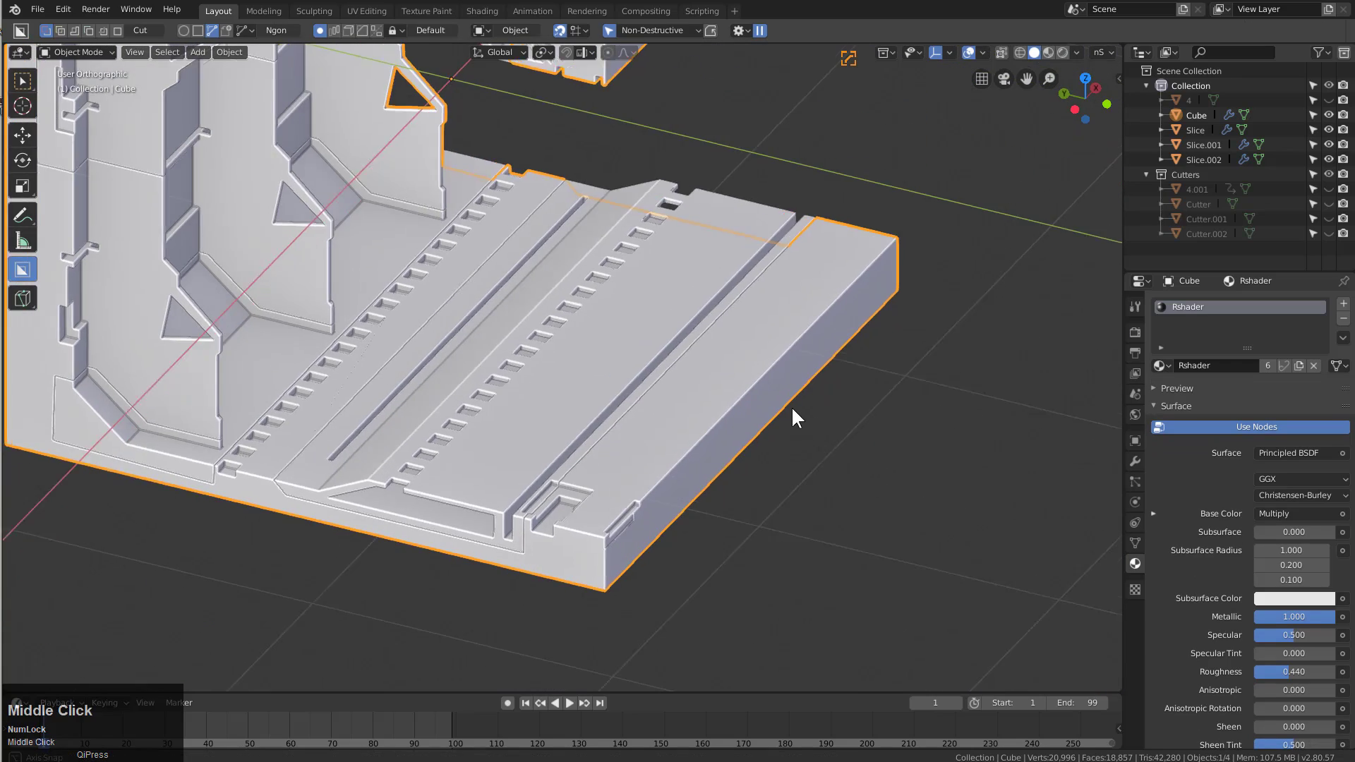
{"action": "scroll", "scroll_direction": "down", "scroll_amount": 3}
{"action": "middle_click", "coordinate": [608, 419]}
{"action": "key", "text": "a"}
{"action": "middle_click", "coordinate": [626, 409]}
{"action": "scroll", "scroll_direction": "up", "scroll_amount": 3}
{"action": "middle_click", "coordinate": [673, 445]}
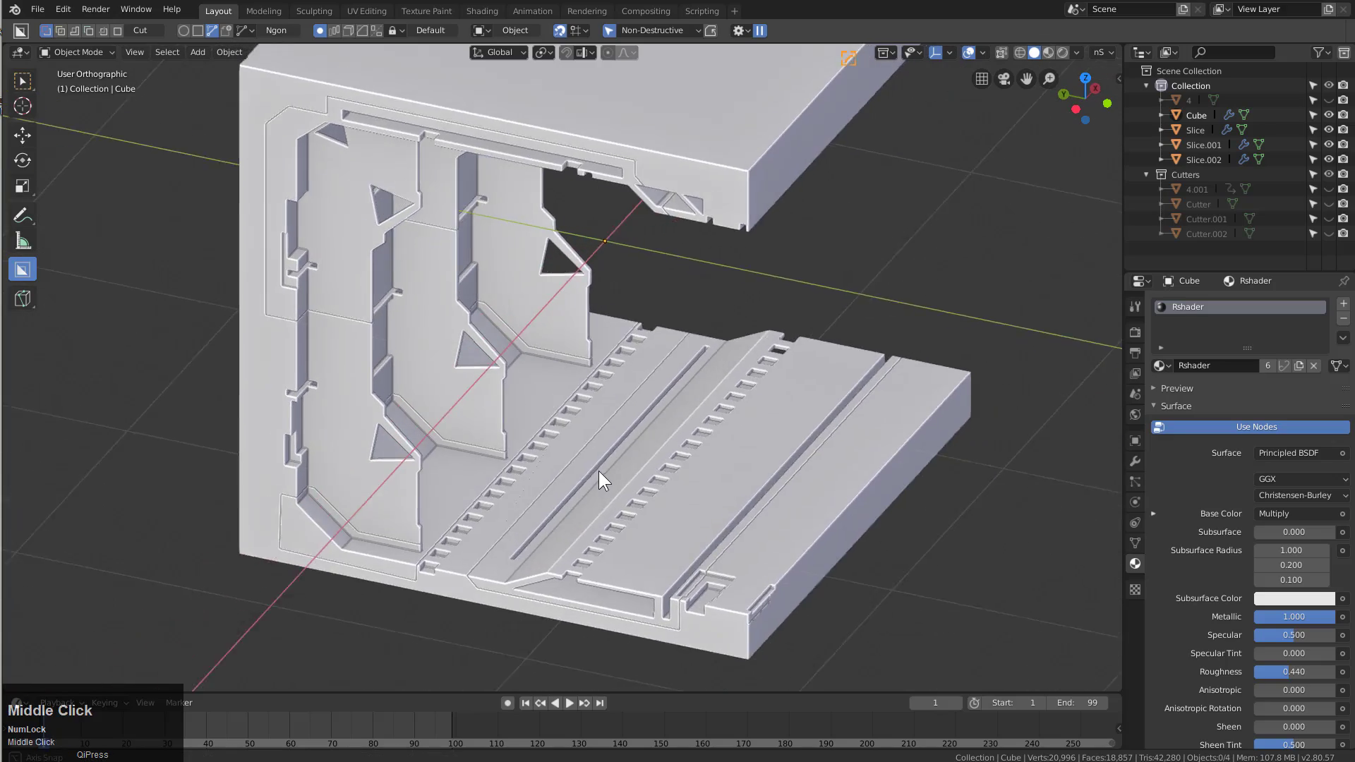
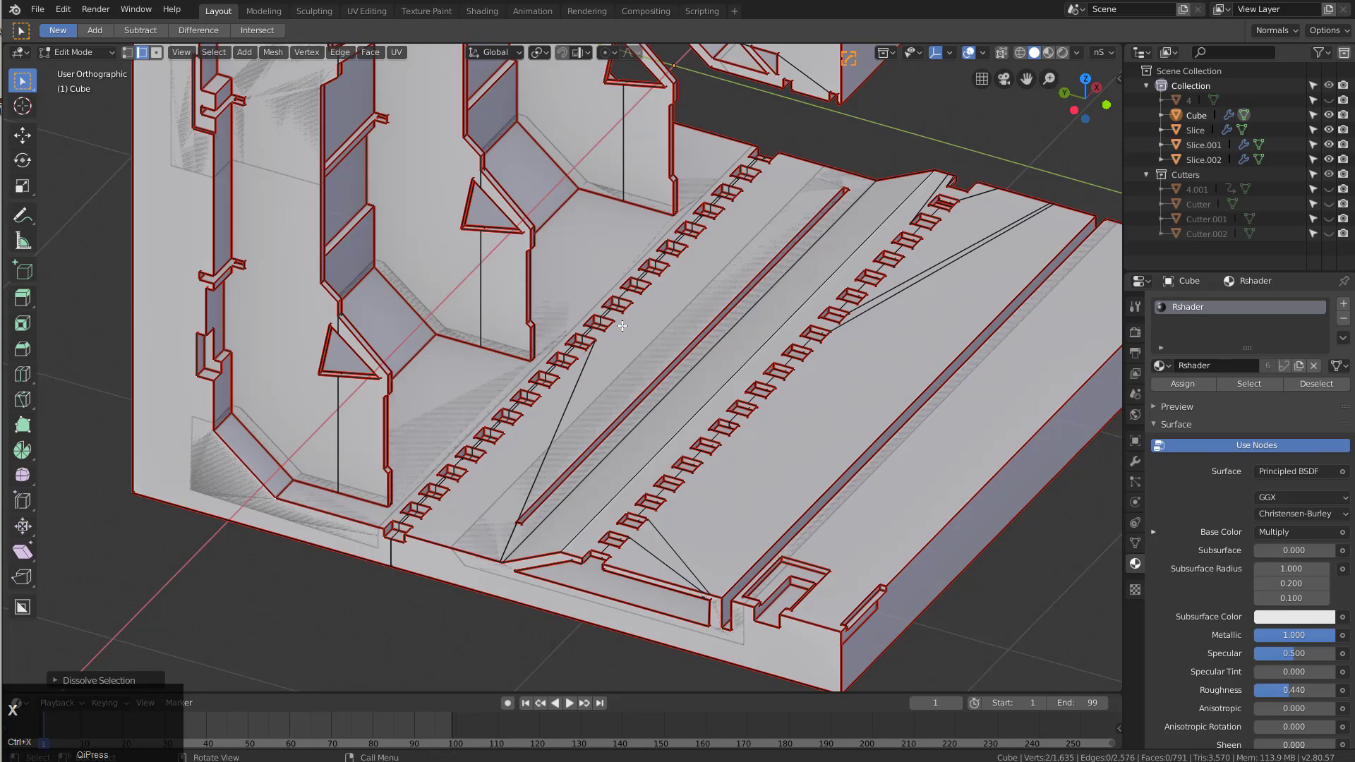
From Top view with X-ray on, knife-cut a rectangle of edges through the floor channel between the slot rows
{"action": "key", "text": "Tab"}
{"action": "scroll", "scroll_direction": "down", "scroll_amount": 3}
{"action": "middle_click", "coordinate": [621, 344]}
{"action": "scroll", "scroll_direction": "up", "scroll_amount": 3}
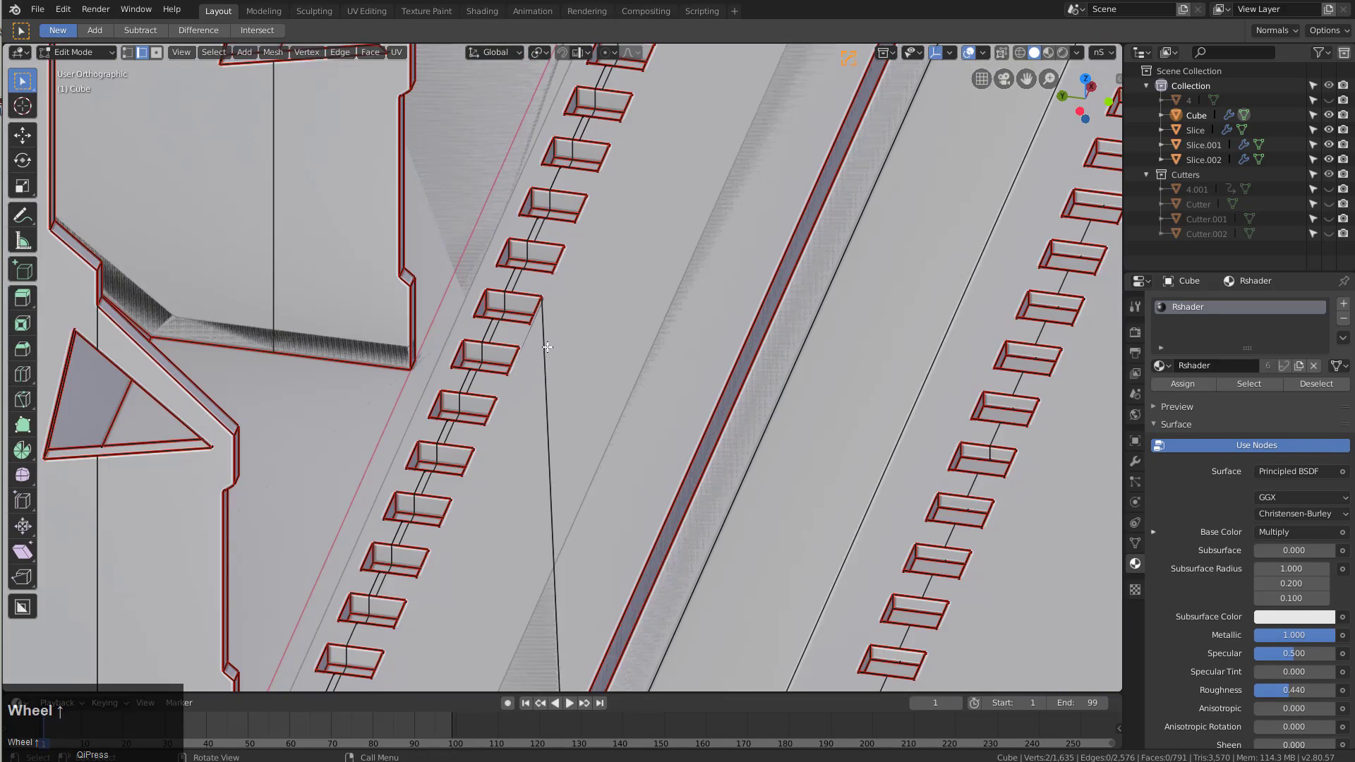
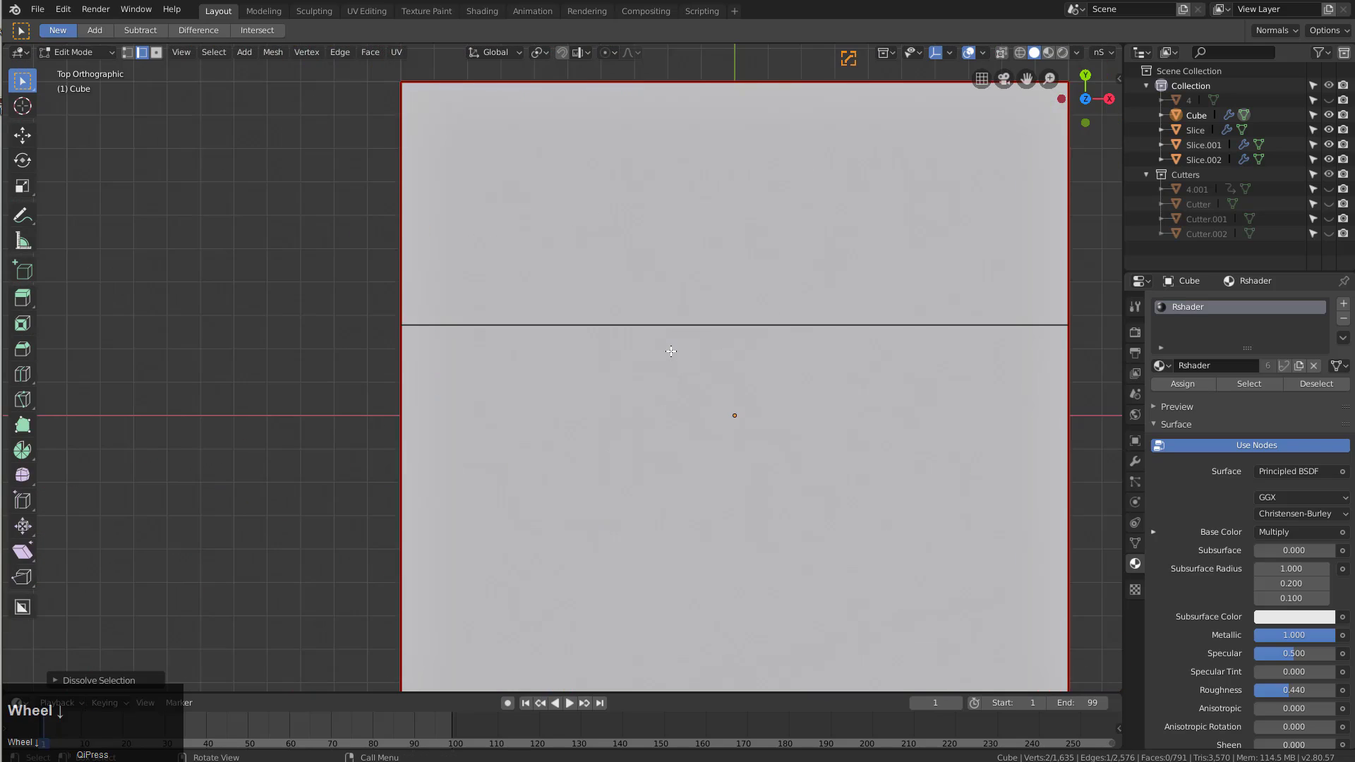
{"action": "key", "text": "z"}
{"action": "type", "text": "za"}
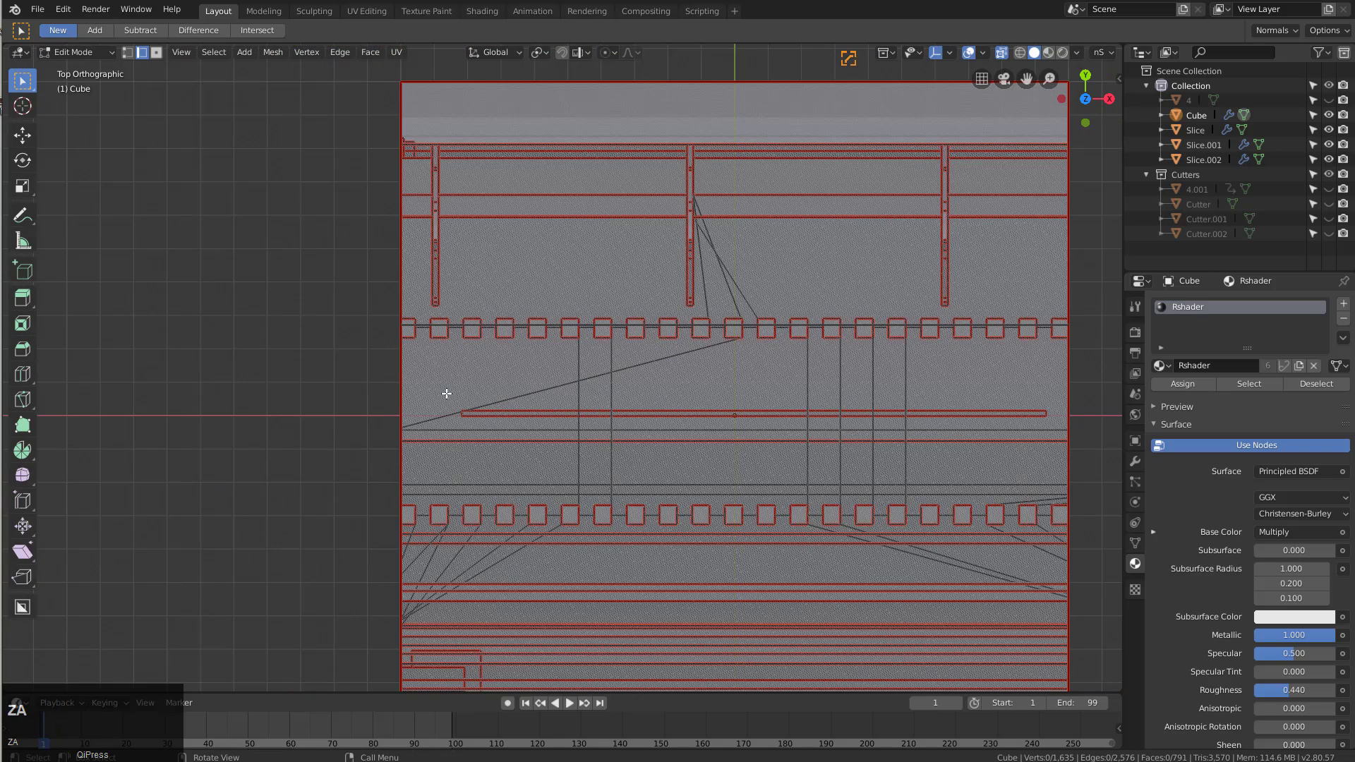
{"action": "key", "text": "alt+w"}
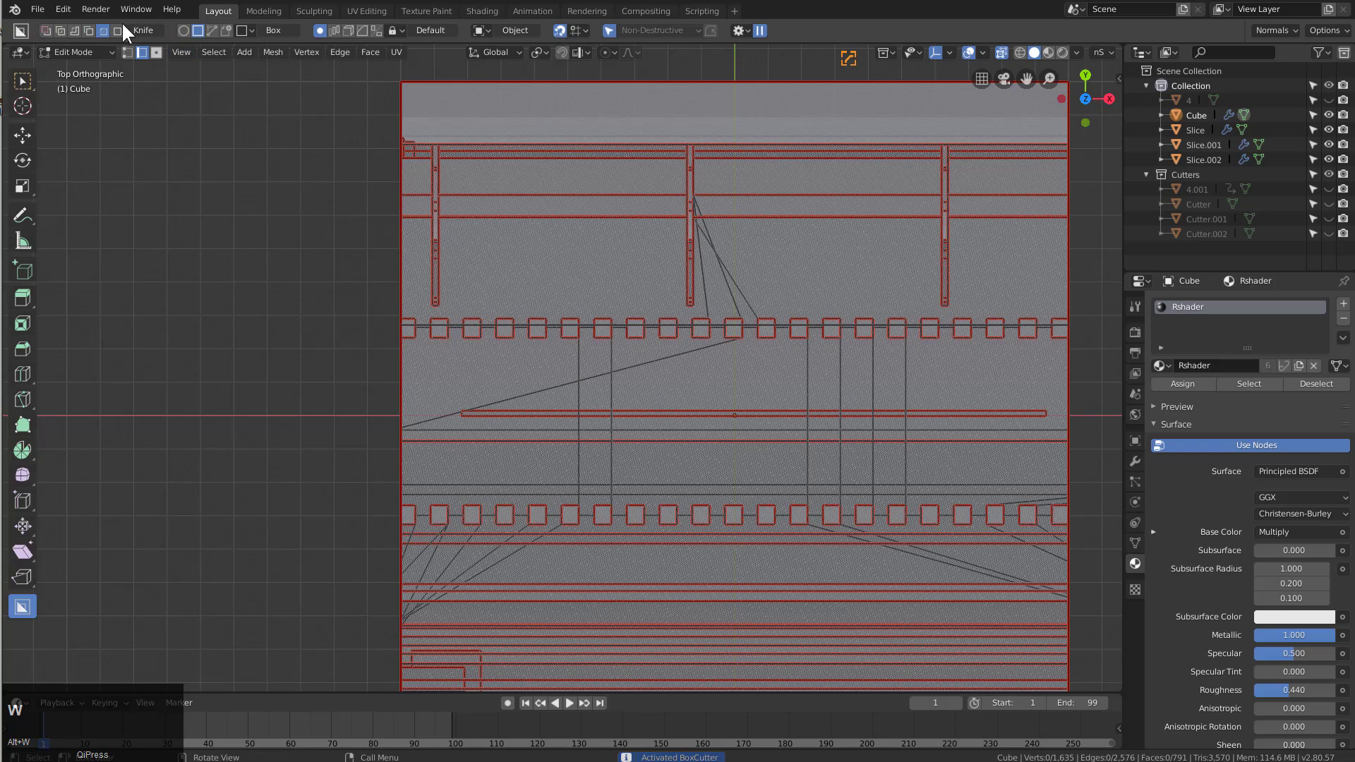
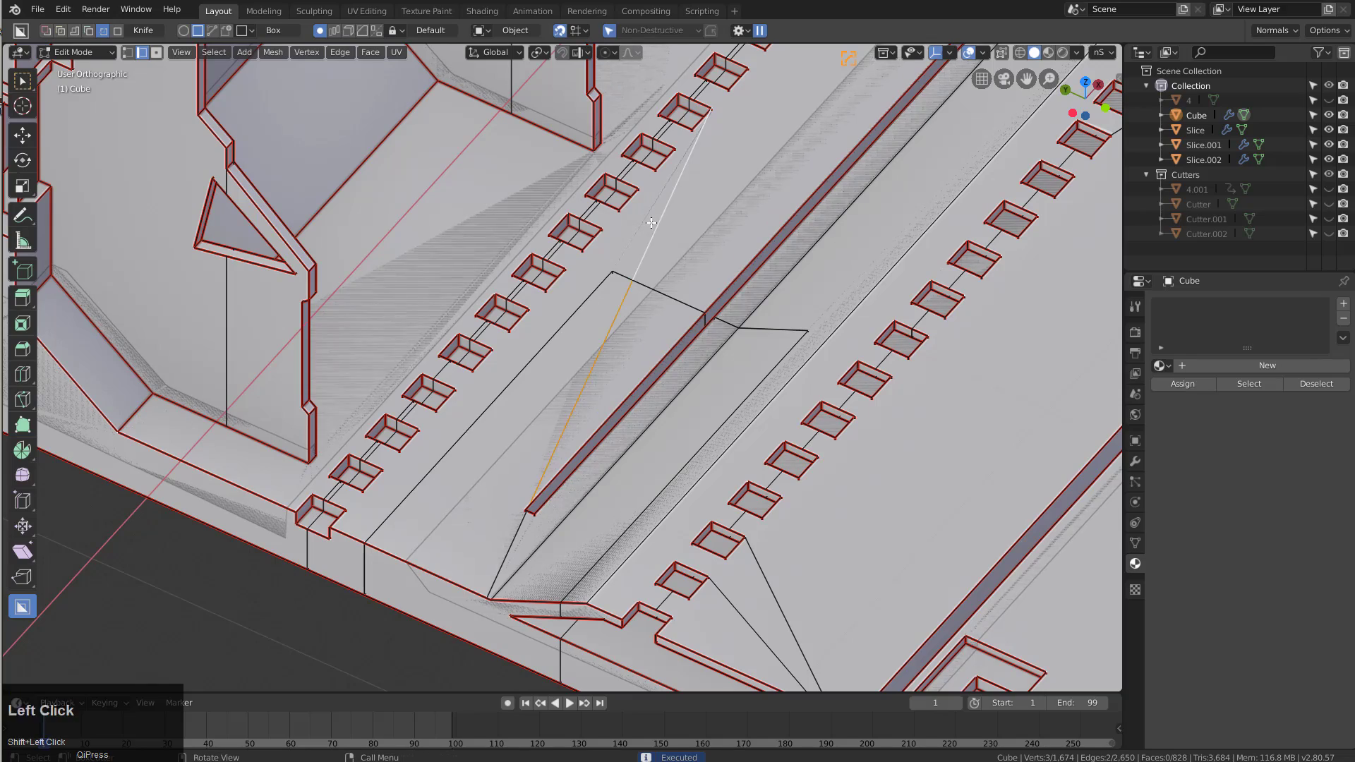
{"action": "key", "text": "ctrl+x"}
{"action": "key", "text": "alt+z"}
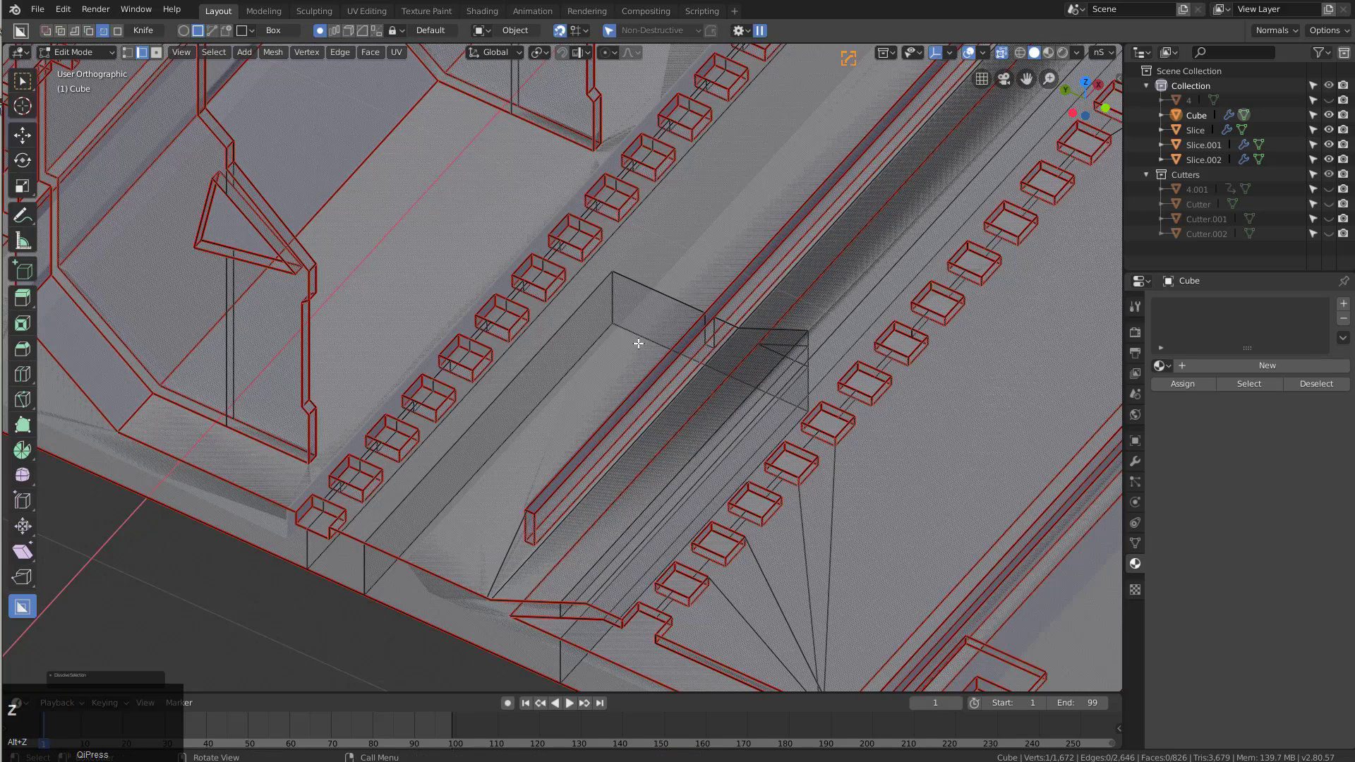
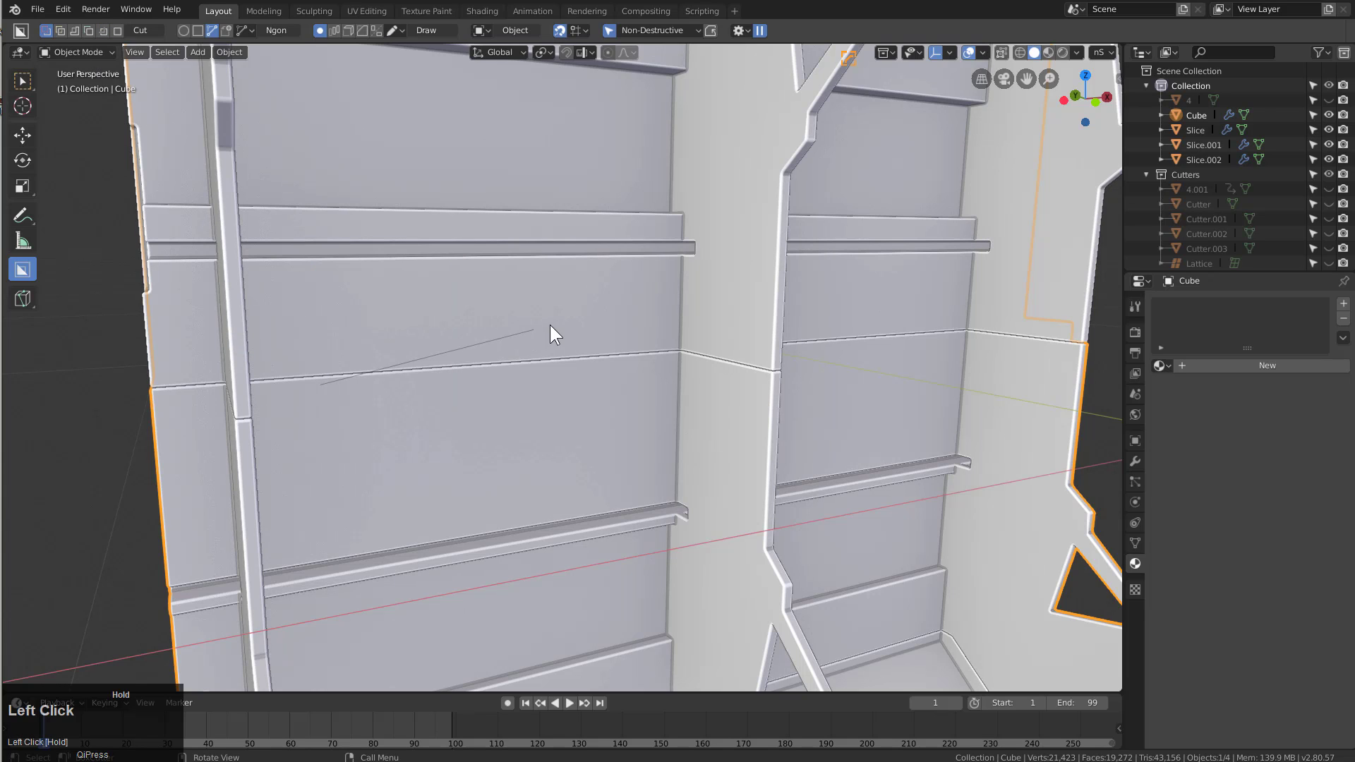
Box-cut a long recessed slot into the inner wall panel
{"action": "key", "text": "Escape"}
{"action": "key", "text": "d"}
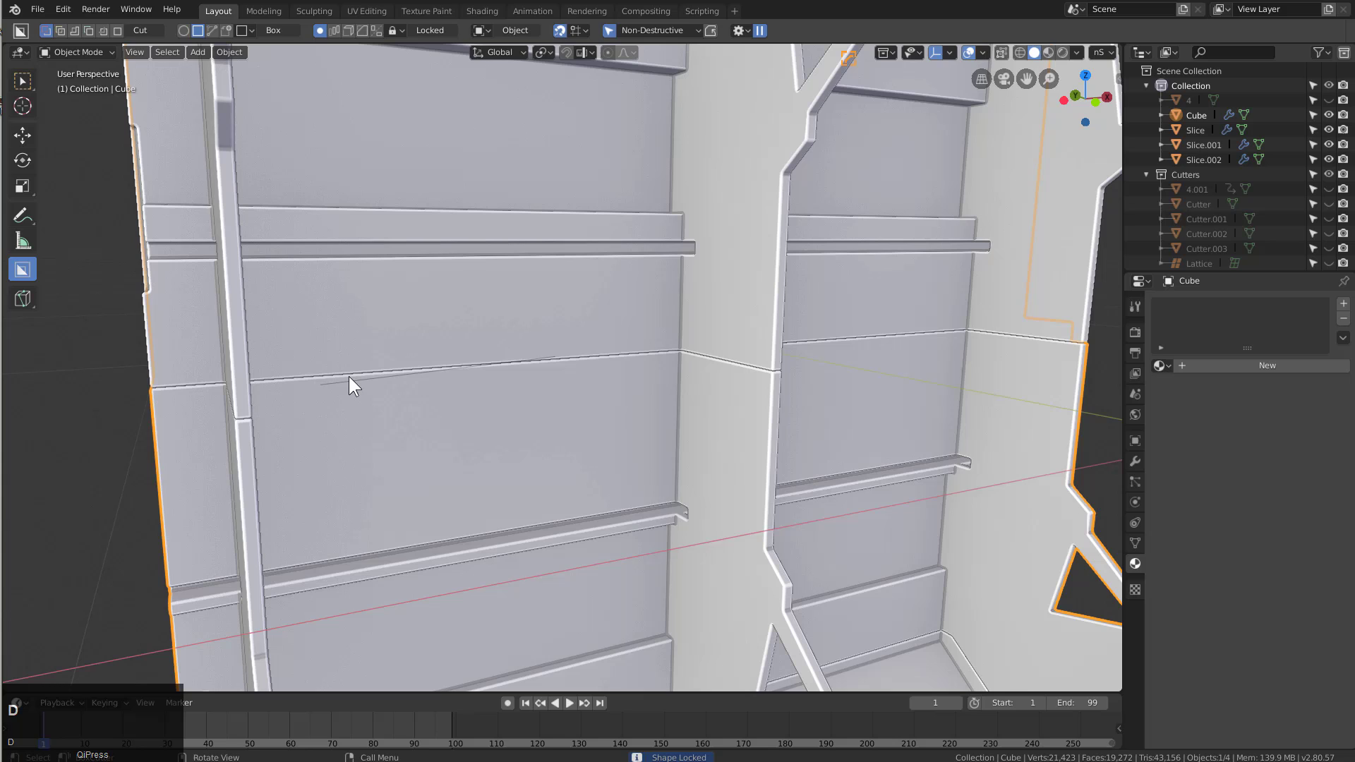
{"action": "left_click_drag", "start_coordinate": [331, 401], "coordinate": [147, 529]}
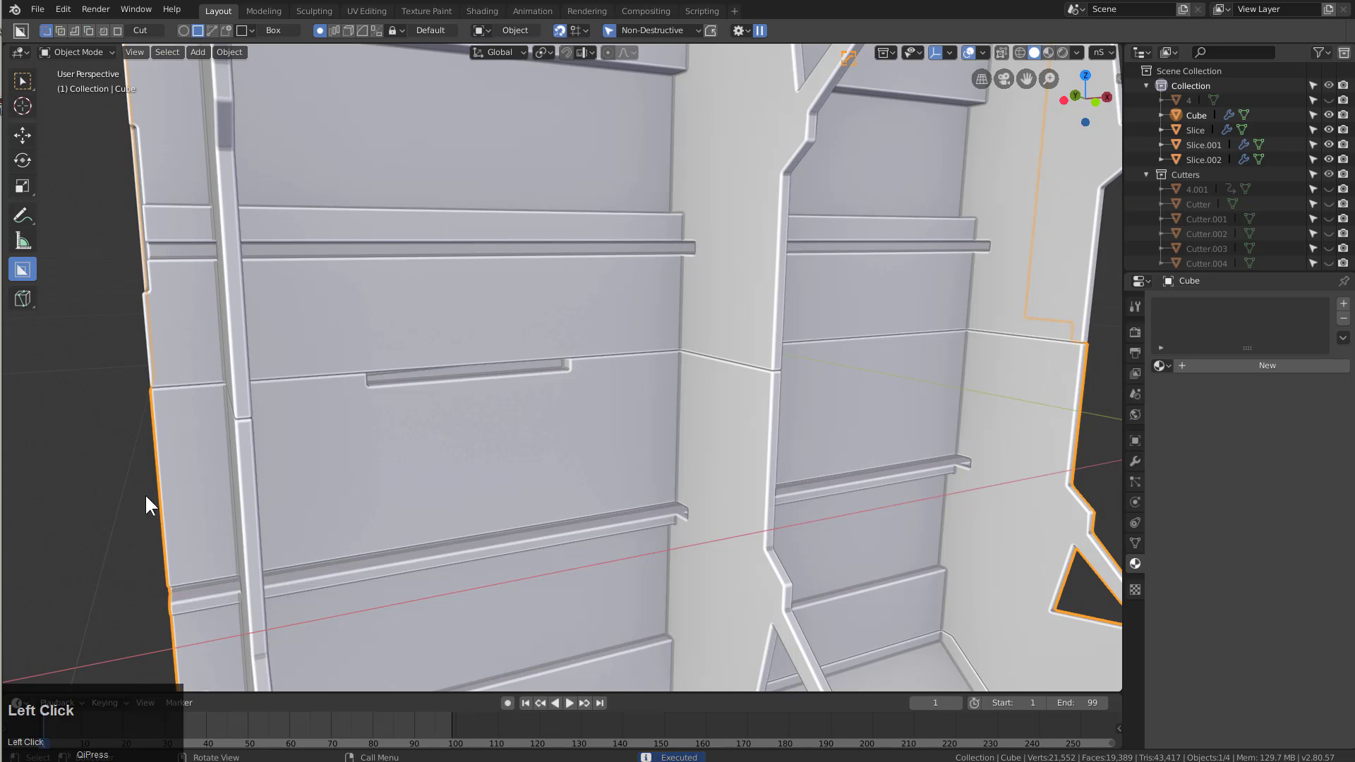
{"action": "scroll", "scroll_direction": "down", "scroll_amount": 3}
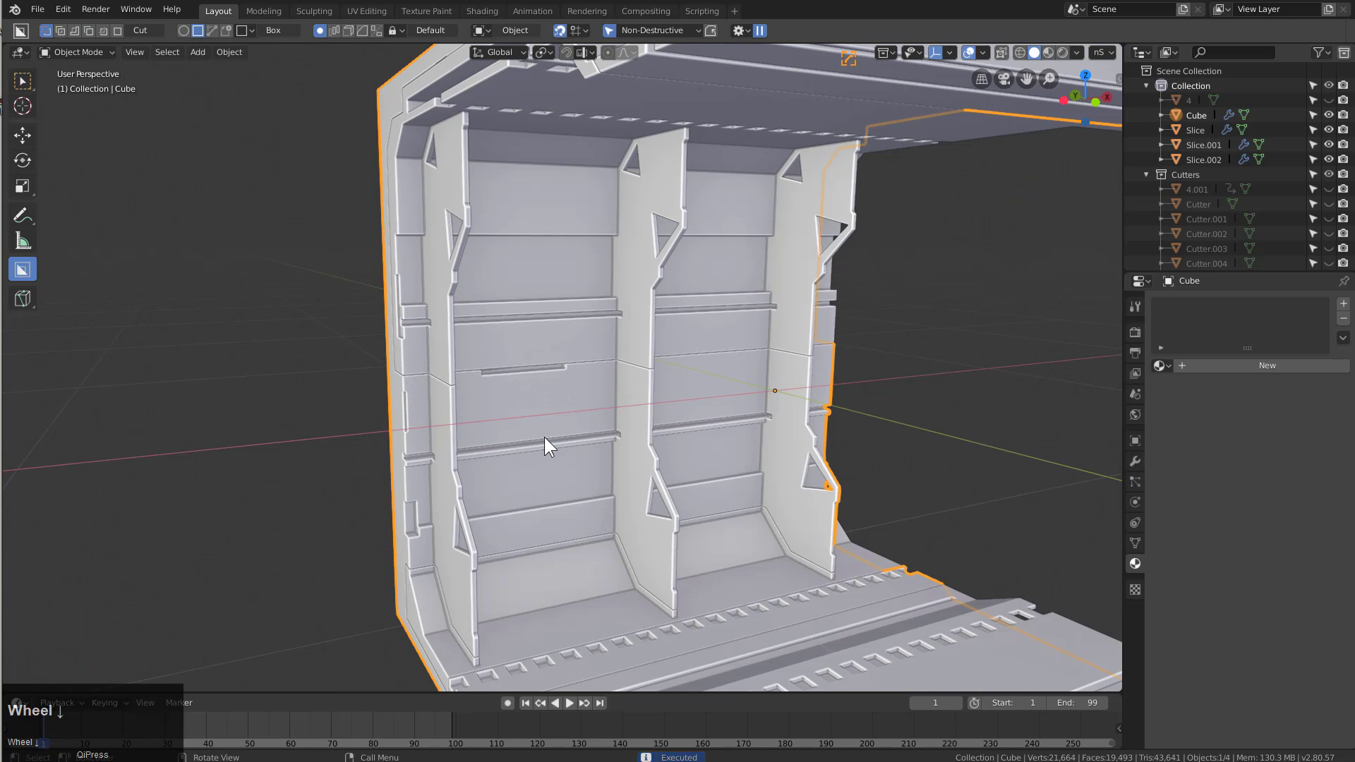
{"action": "left_click", "coordinate": [546, 441]}
{"action": "scroll", "scroll_direction": "down", "scroll_amount": 3}
{"action": "key", "text": "alt+x"}
Set up BoxCutter and the view for a small cut at the end of the slot
{"action": "left_click", "coordinate": [601, 403]}
{"action": "middle_click", "coordinate": [593, 408]}
{"action": "left_click", "coordinate": [623, 333]}
{"action": "key", "text": "x"}
{"action": "left_click", "coordinate": [576, 403]}
{"action": "middle_click", "coordinate": [624, 385]}
{"action": "scroll", "scroll_direction": "down", "scroll_amount": 3}
{"action": "left_click", "coordinate": [672, 146]}
{"action": "key", "text": "alt+x"}
Push a small cut block into the slot's end and apply it
{"action": "left_click", "coordinate": [566, 377]}
{"action": "middle_click", "coordinate": [599, 379]}
{"action": "middle_click", "coordinate": [596, 395]}
{"action": "scroll", "scroll_direction": "up", "scroll_amount": 3}
{"action": "left_click_drag", "start_coordinate": [499, 440], "coordinate": [398, 348]}
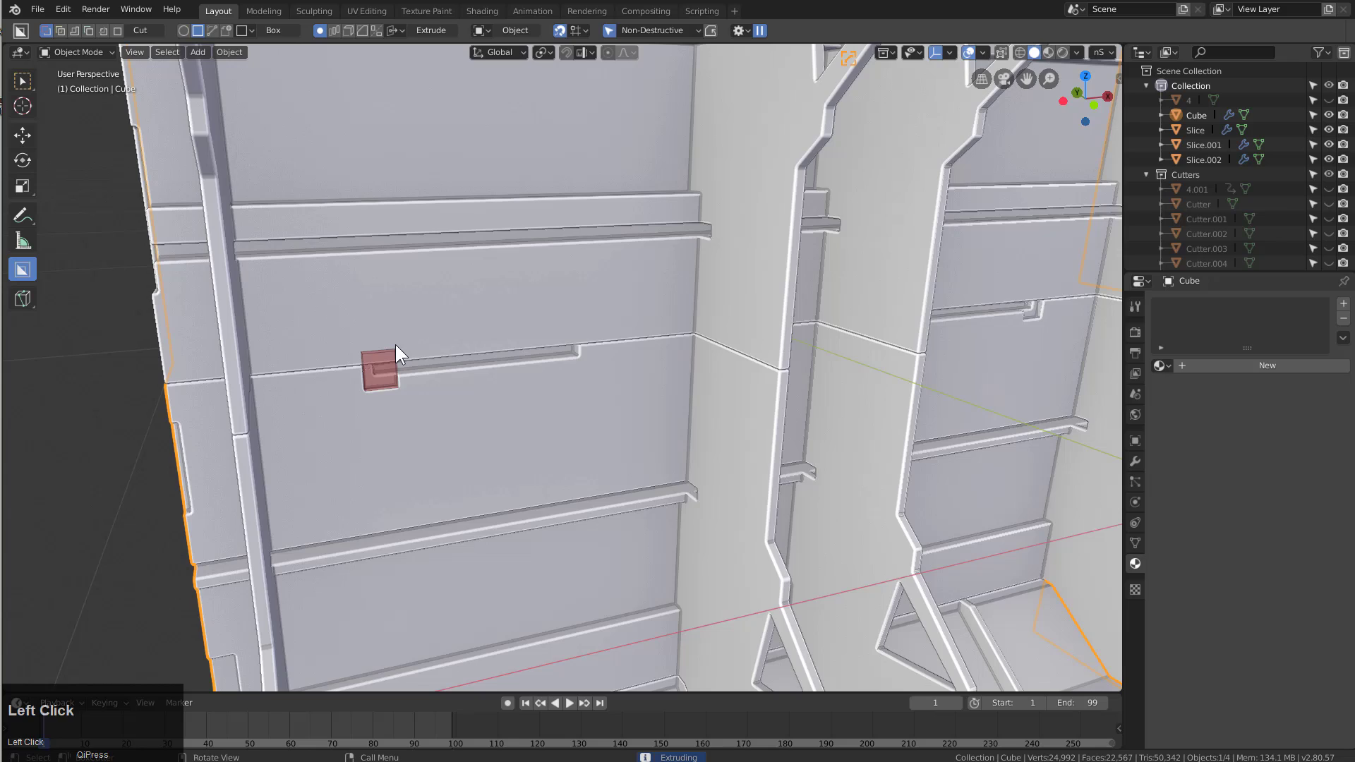
{"action": "scroll", "scroll_direction": "down", "scroll_amount": 3}
{"action": "middle_click", "coordinate": [513, 398]}
{"action": "key", "text": "a"}
Cut a small notch at a column base and show the piece under Material Preview shading
{"action": "scroll", "scroll_direction": "down", "scroll_amount": 3}
{"action": "middle_click", "coordinate": [667, 378]}
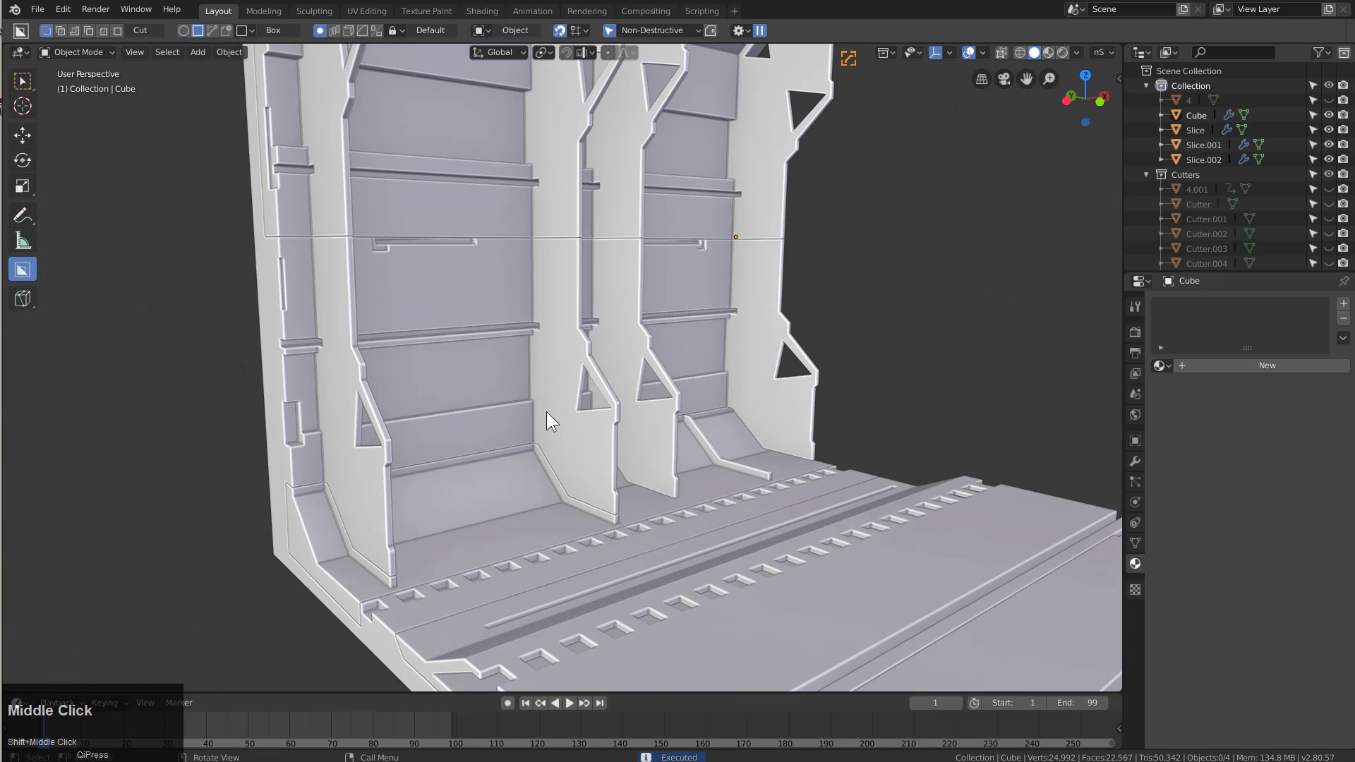
{"action": "left_click_drag", "start_coordinate": [556, 429], "coordinate": [633, 468]}
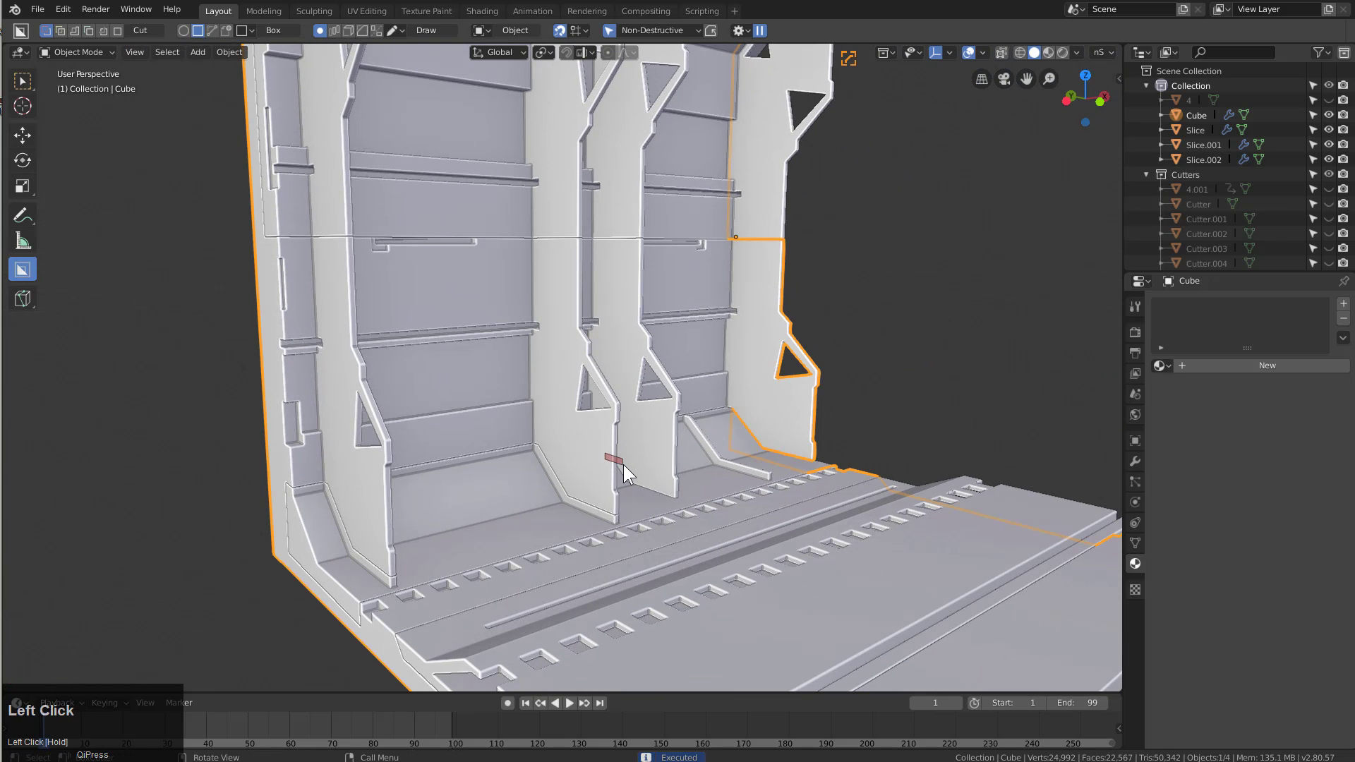
{"action": "scroll", "scroll_direction": "down", "scroll_amount": 3}
{"action": "middle_click", "coordinate": [673, 442]}
{"action": "key", "text": "alt+a"}
{"action": "scroll", "scroll_direction": "down", "scroll_amount": 3}
{"action": "middle_click", "coordinate": [630, 390]}
{"action": "scroll", "scroll_direction": "up", "scroll_amount": 3}
{"action": "middle_click", "coordinate": [621, 365]}
{"action": "scroll", "scroll_direction": "down", "scroll_amount": 3}
Assign the Rshader metal material to the Cube from the Hardops material list
{"action": "left_click", "coordinate": [1052, 63]}
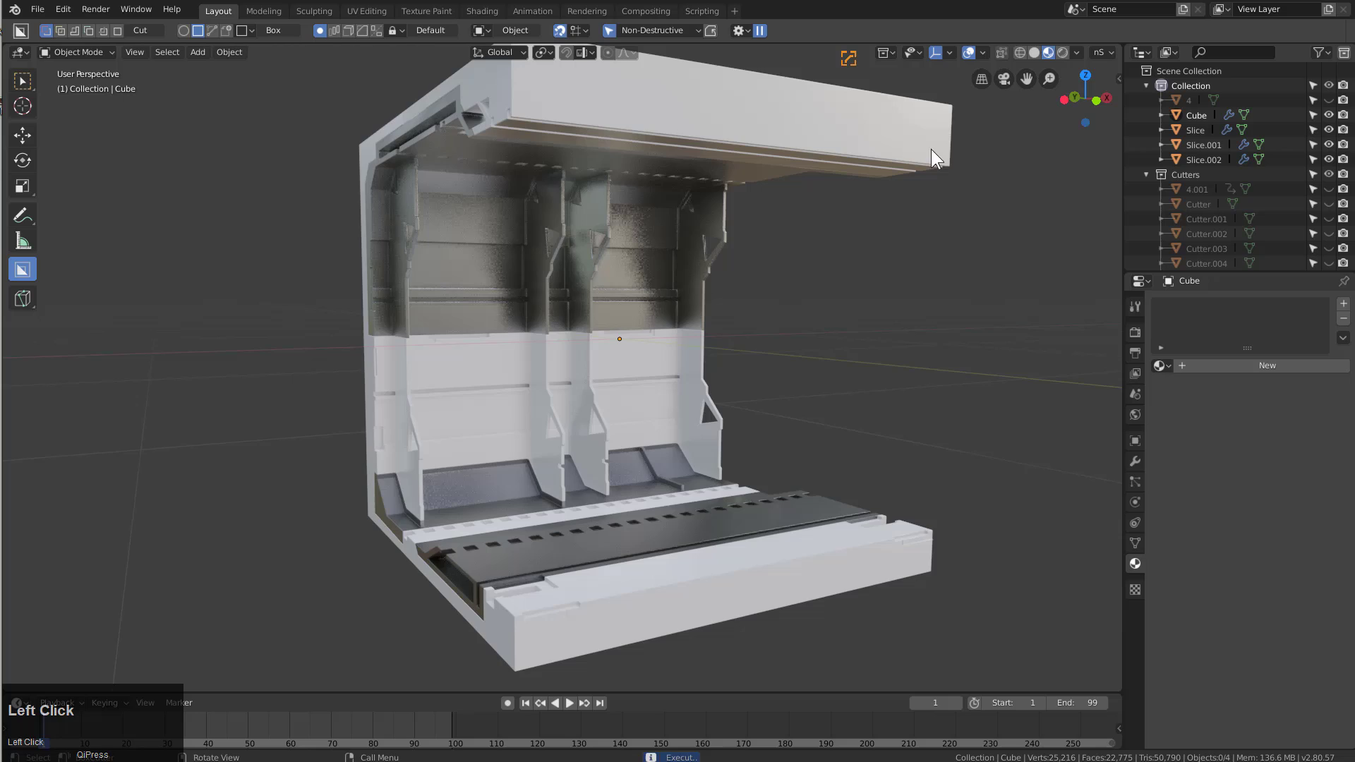
{"action": "middle_click", "coordinate": [754, 256]}
{"action": "key", "text": "a"}
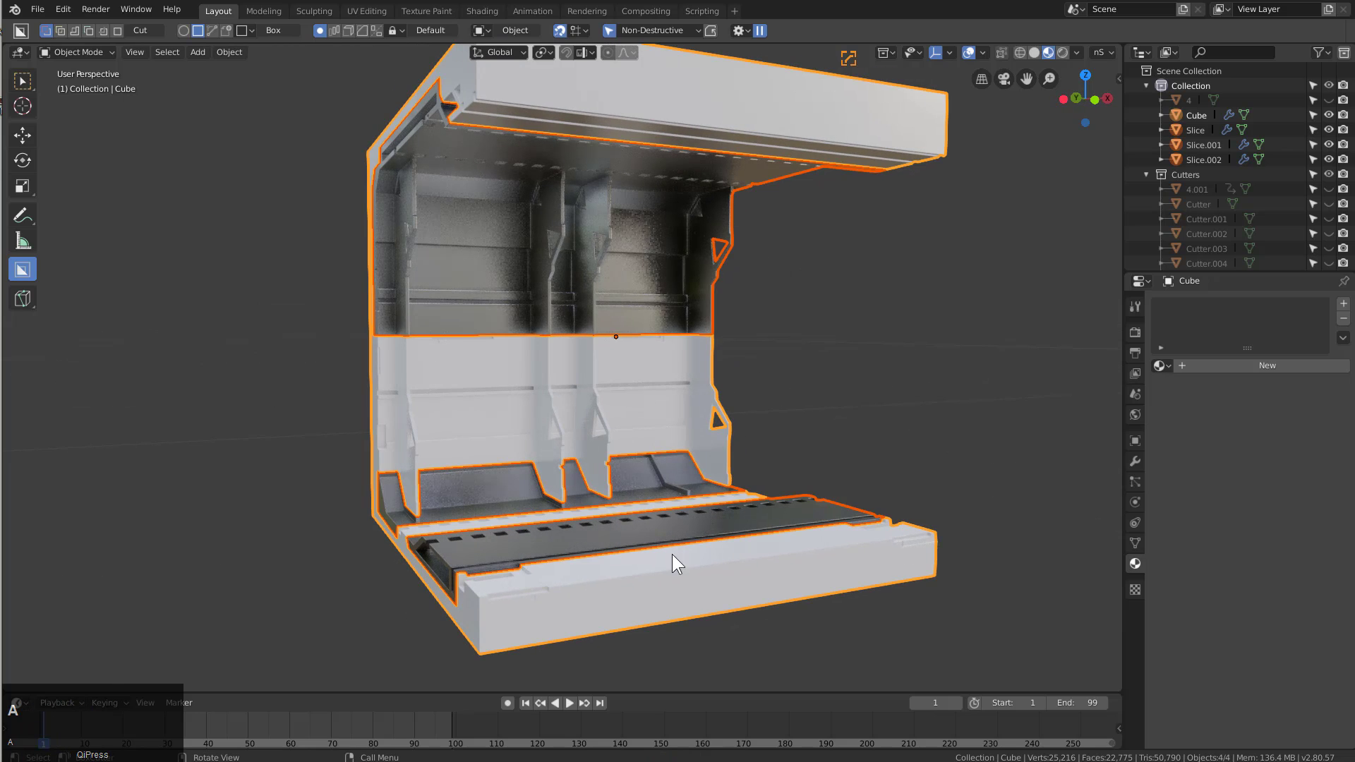
{"action": "left_click", "coordinate": [683, 573]}
{"action": "key", "text": "m"}
{"action": "left_click", "coordinate": [680, 622]}
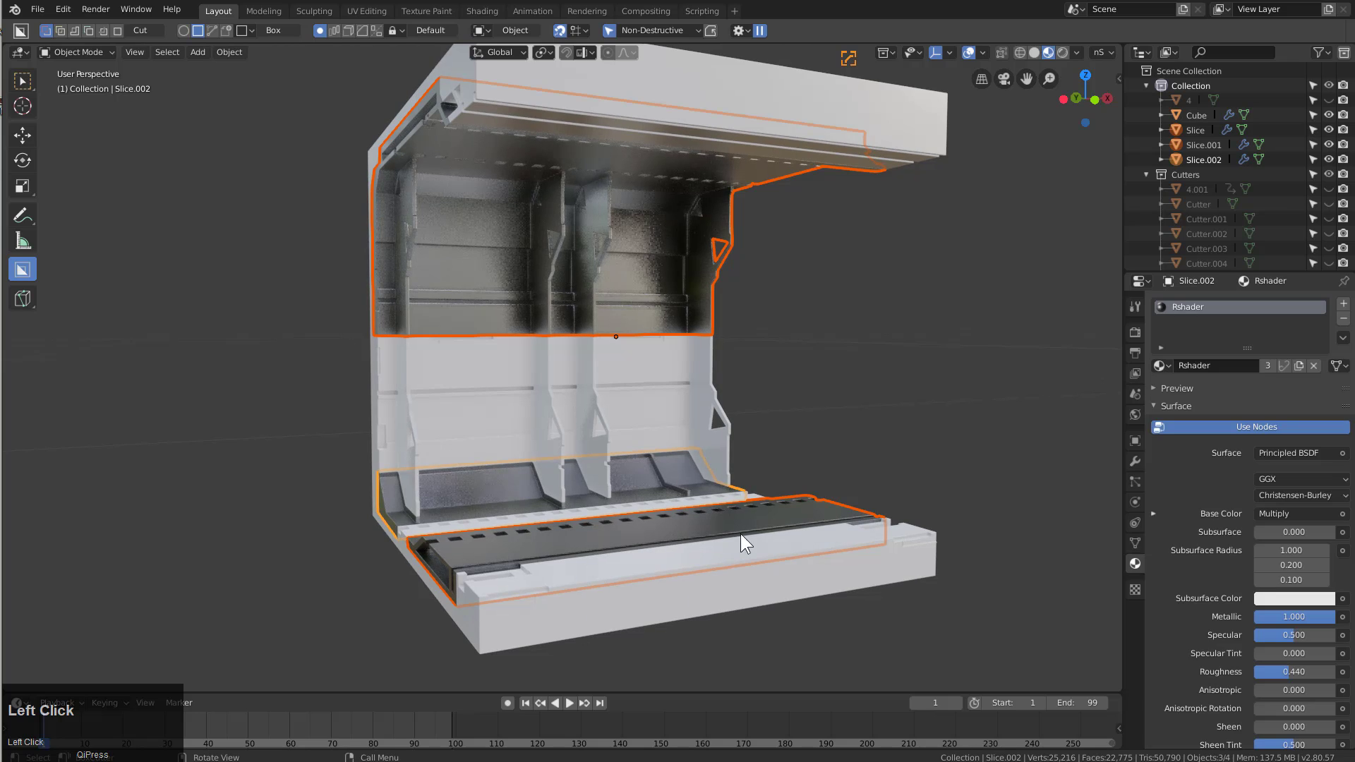
{"action": "key", "text": "alt+m"}
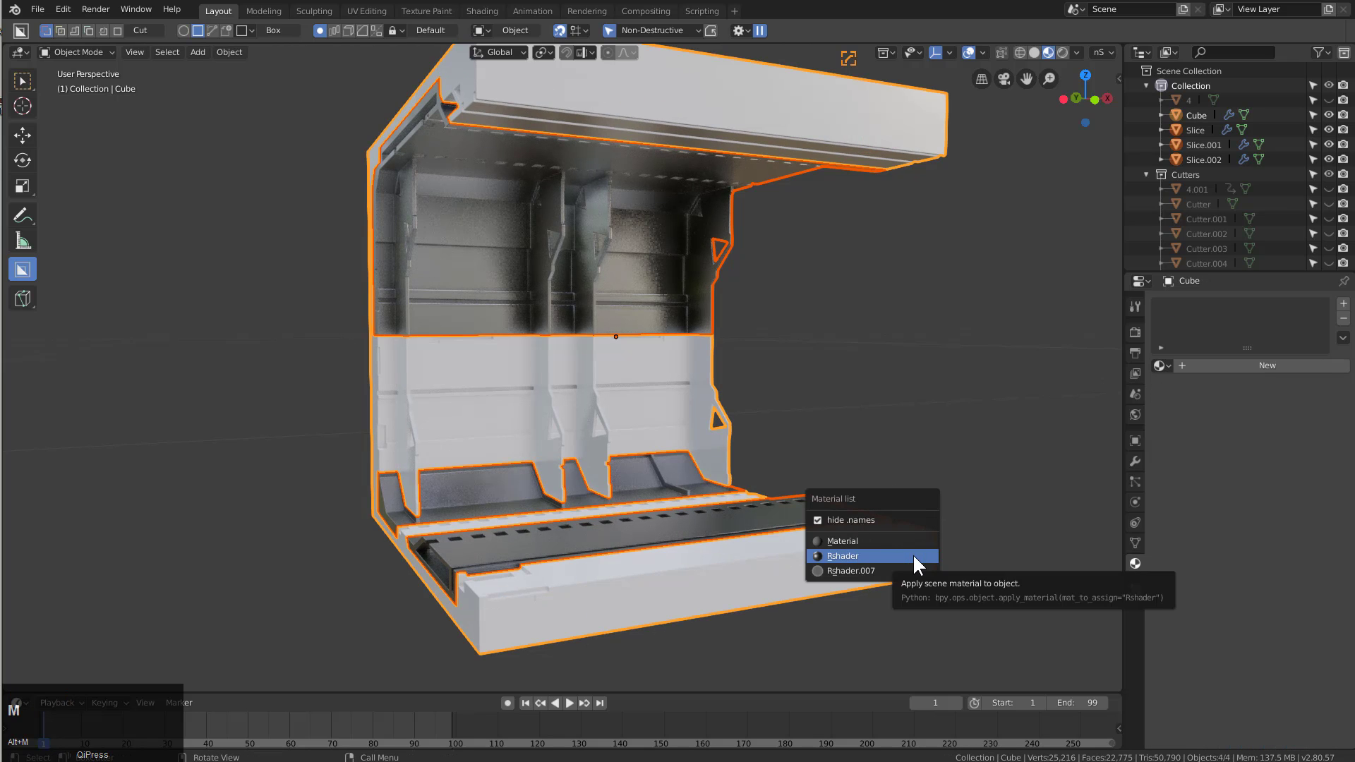
{"action": "left_click", "coordinate": [918, 559]}
Return to solid shading and reselect the Slice.002 wall piece
{"action": "key", "text": "alt+a"}
{"action": "left_click_drag", "start_coordinate": [709, 434], "coordinate": [1042, 53]}
{"action": "left_click", "coordinate": [1042, 54]}
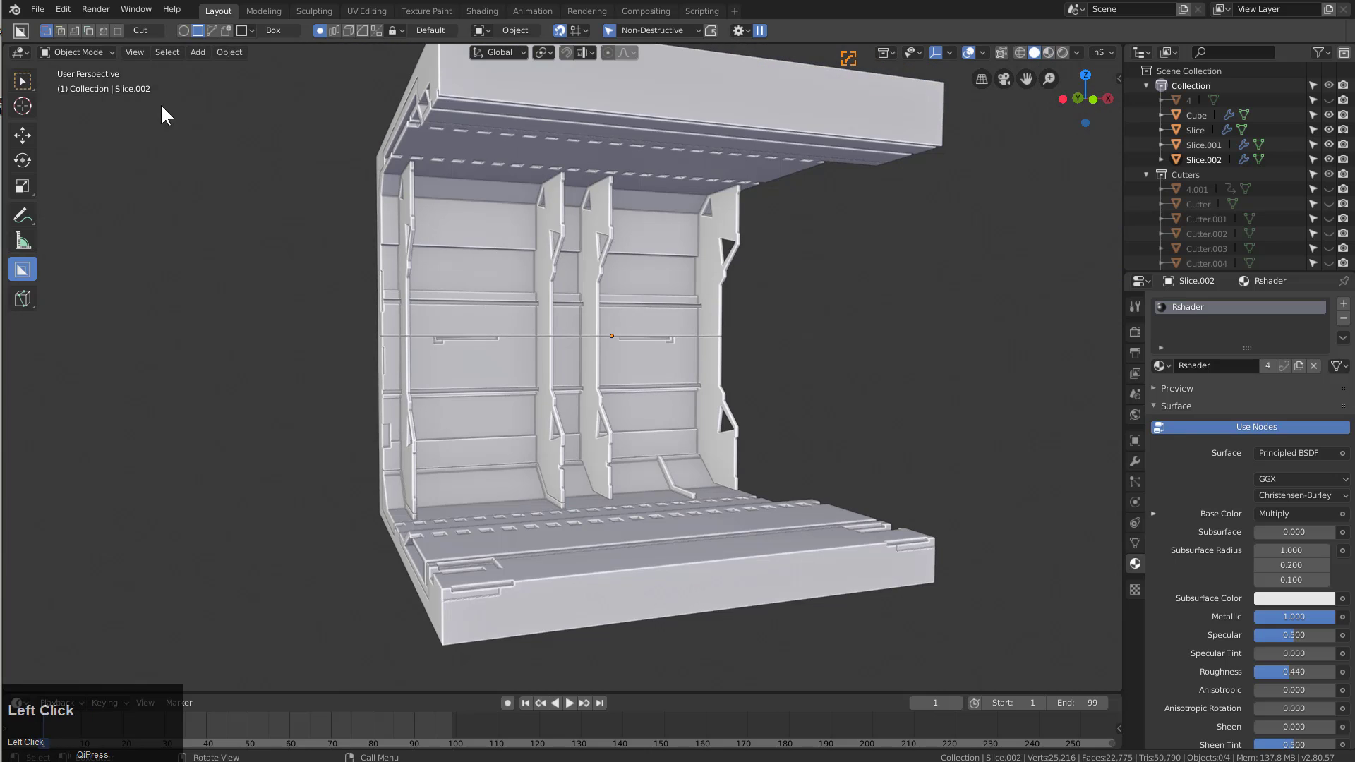
{"action": "middle_click", "coordinate": [500, 313]}
Place a three-slot vent decal from the Examples library on the left wall panel
{"action": "key", "text": "d"}
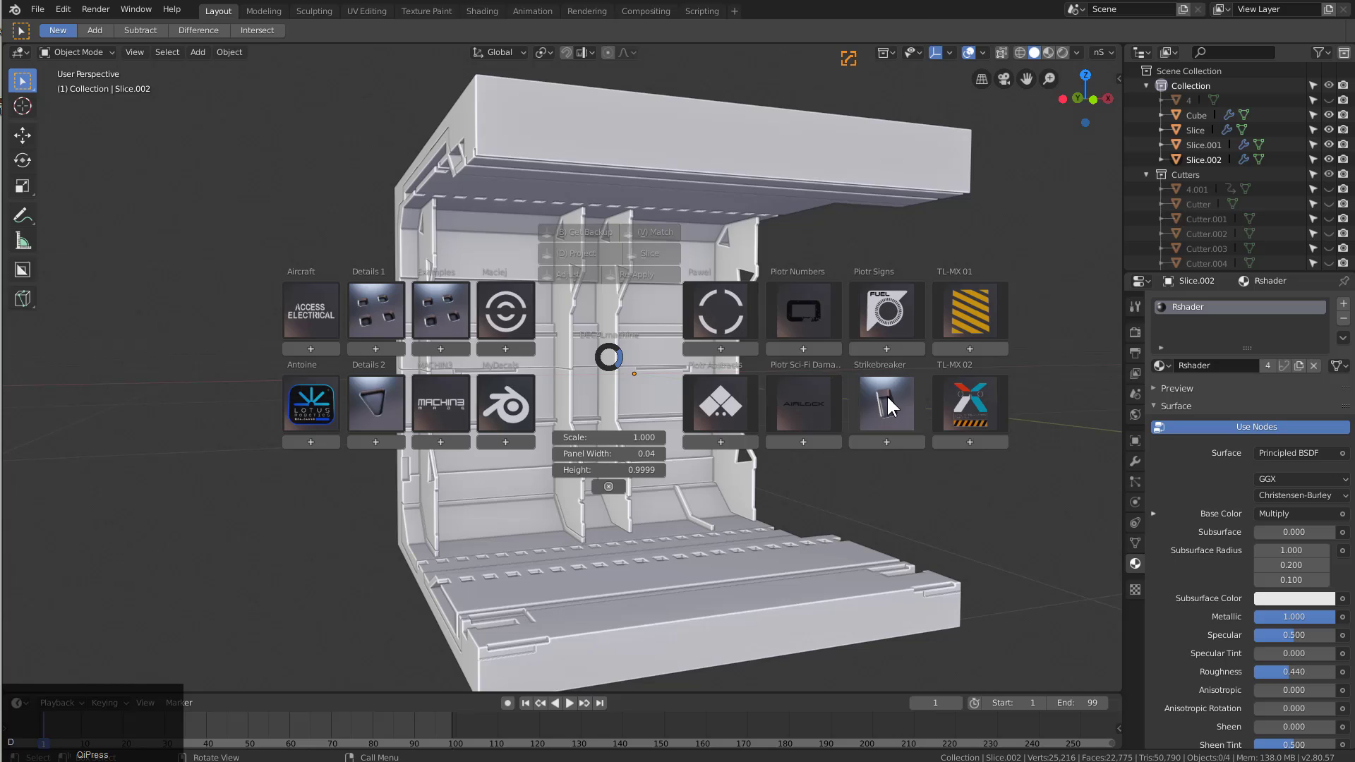
{"action": "left_click", "coordinate": [894, 402]}
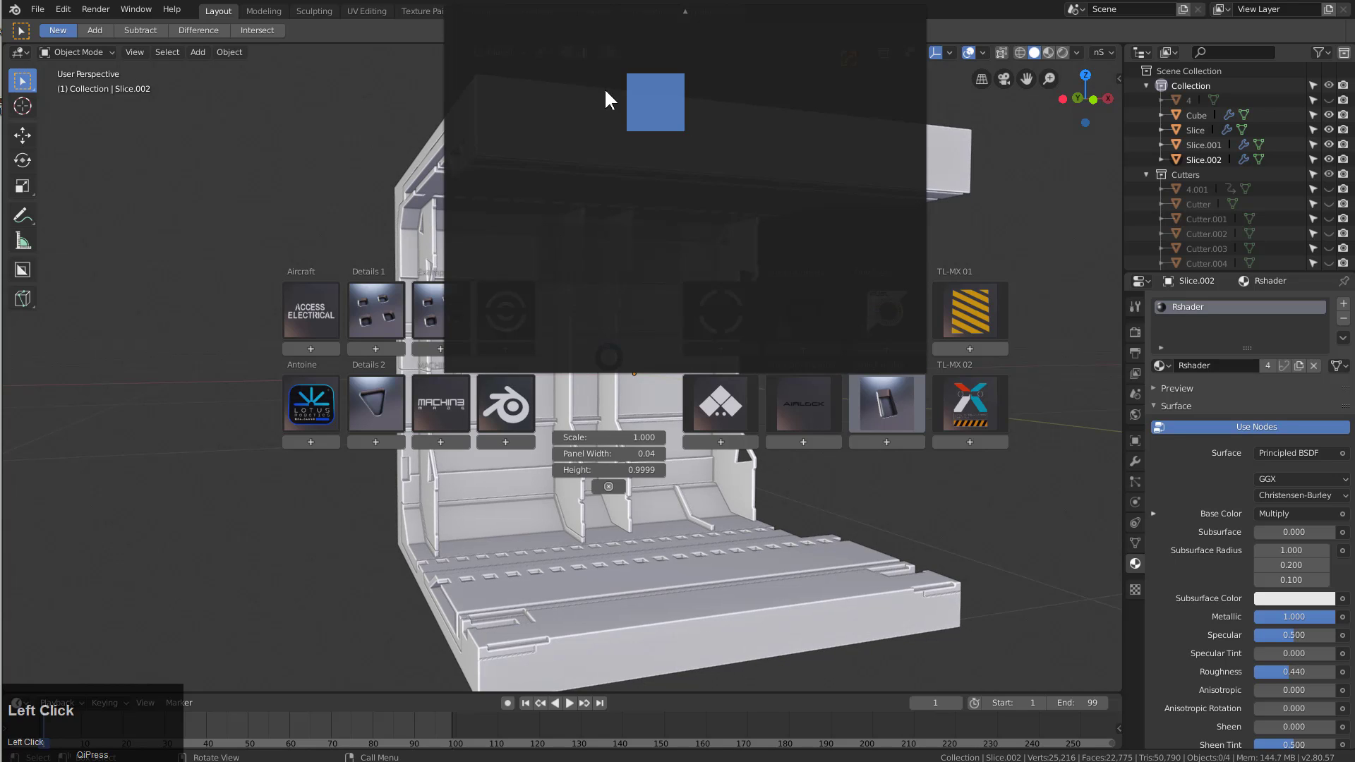
{"action": "scroll", "scroll_direction": "down", "scroll_amount": 3}
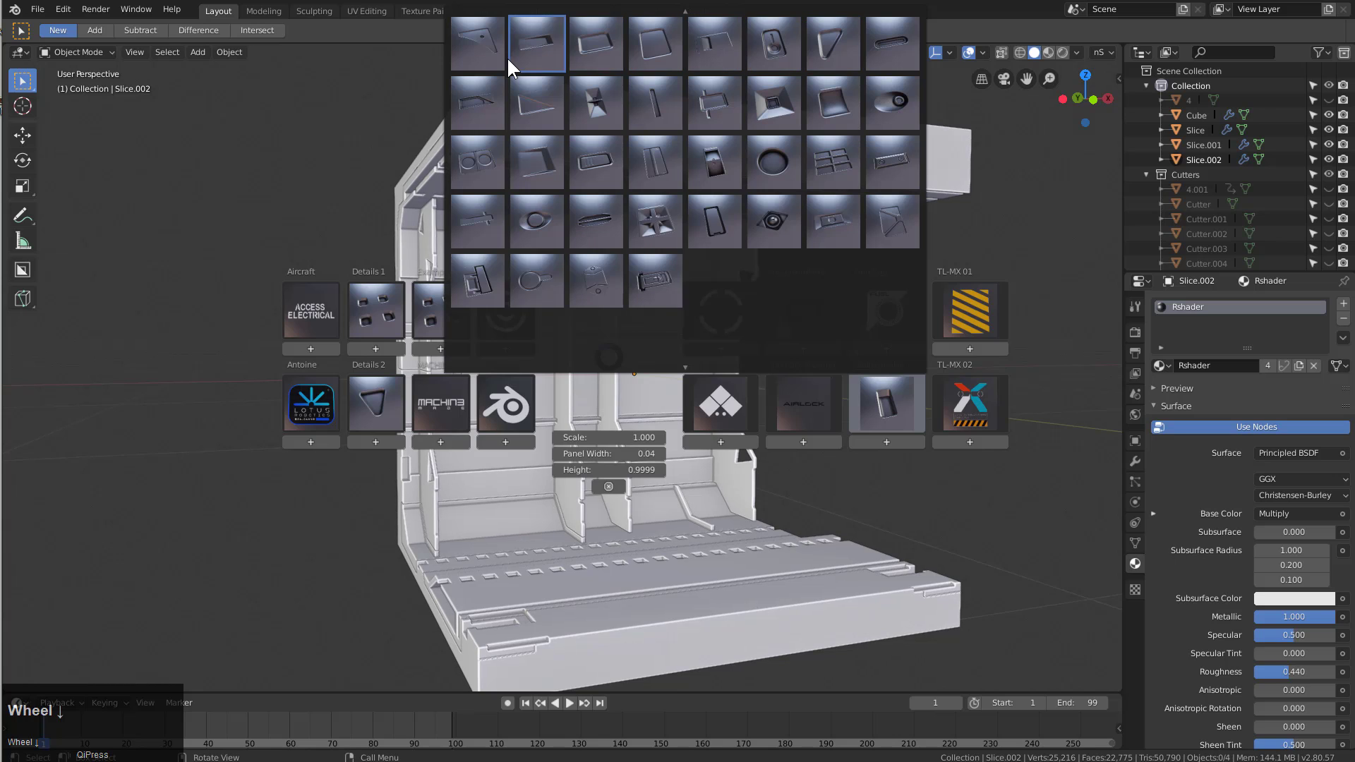
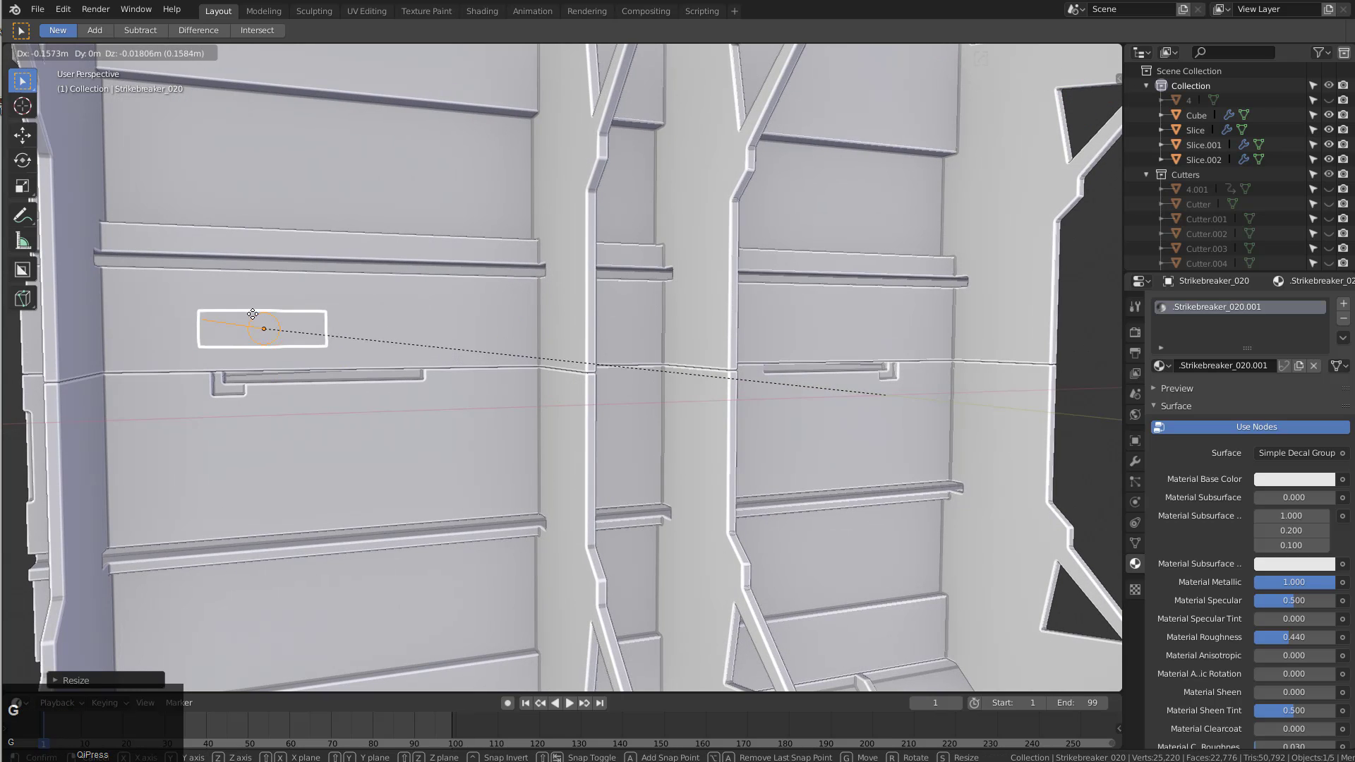
{"action": "left_click", "coordinate": [179, 298]}
Match the vent decal on the right panel and check it under the metal material preview
{"action": "scroll", "scroll_direction": "down", "scroll_amount": 3}
{"action": "left_click", "coordinate": [514, 340]}
{"action": "key", "text": "alt+x"}
{"action": "left_click", "coordinate": [542, 385]}
{"action": "key", "text": "a"}
{"action": "scroll", "scroll_direction": "down", "scroll_amount": 3}
{"action": "middle_click", "coordinate": [615, 363]}
{"action": "left_click", "coordinate": [1051, 55]}
{"action": "left_click_drag", "start_coordinate": [642, 314], "coordinate": [502, 381]}
{"action": "scroll", "scroll_direction": "up", "scroll_amount": 3}
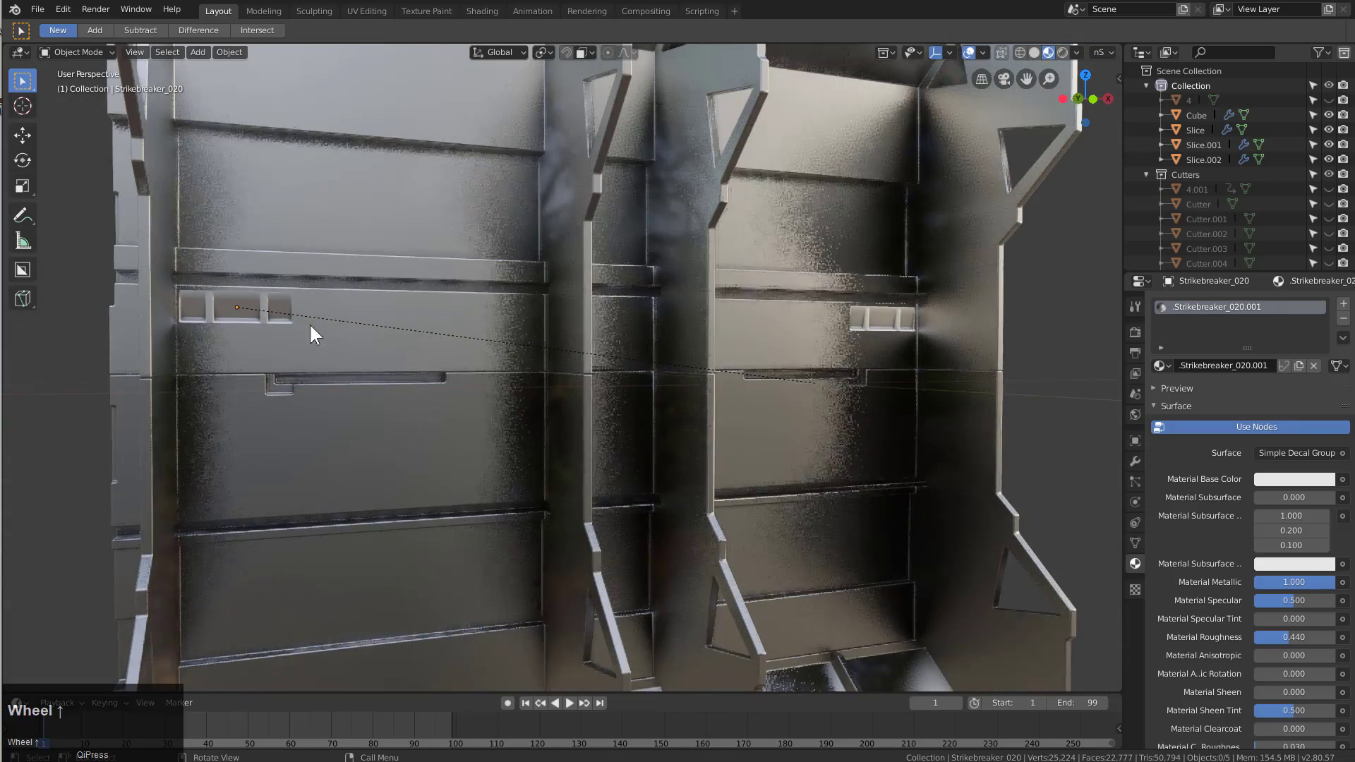
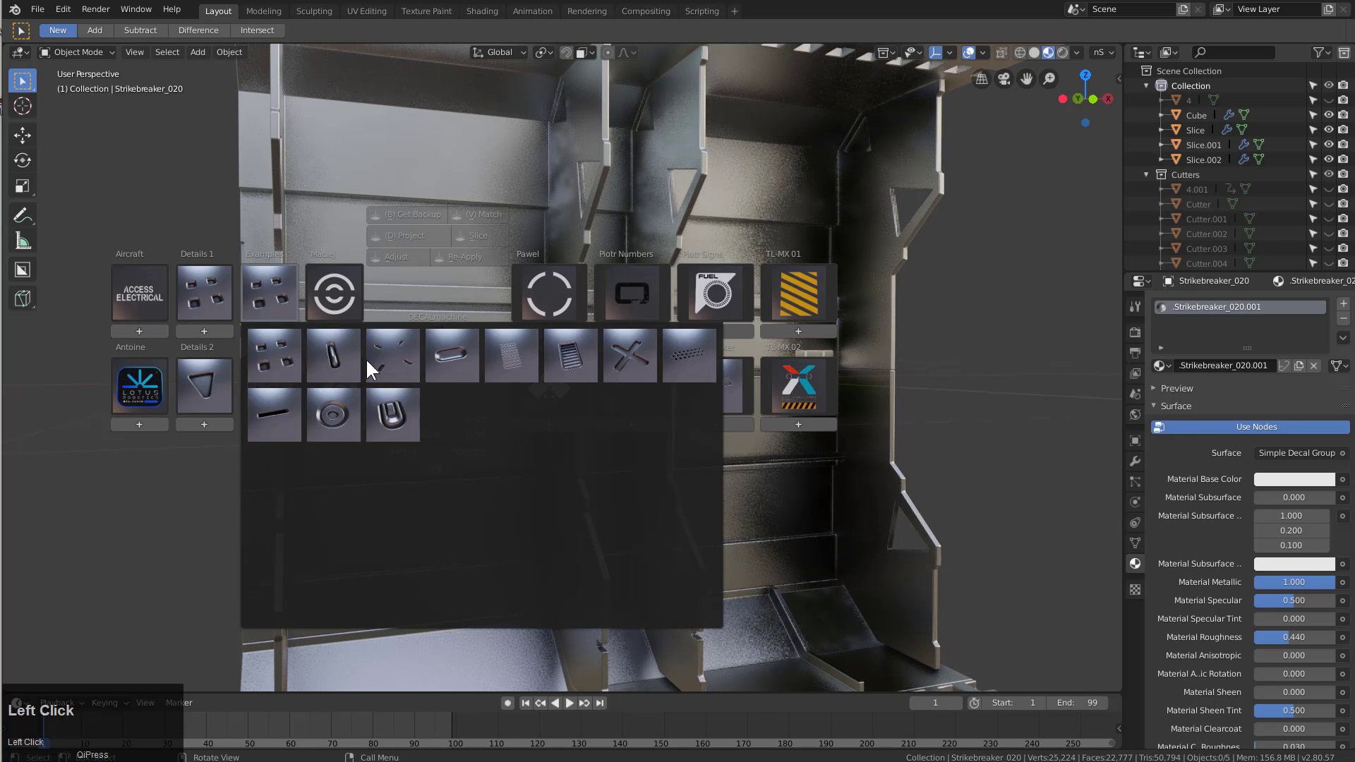
Place a dot cluster decal on the lower panel and scale it down
{"action": "key", "text": "g"}
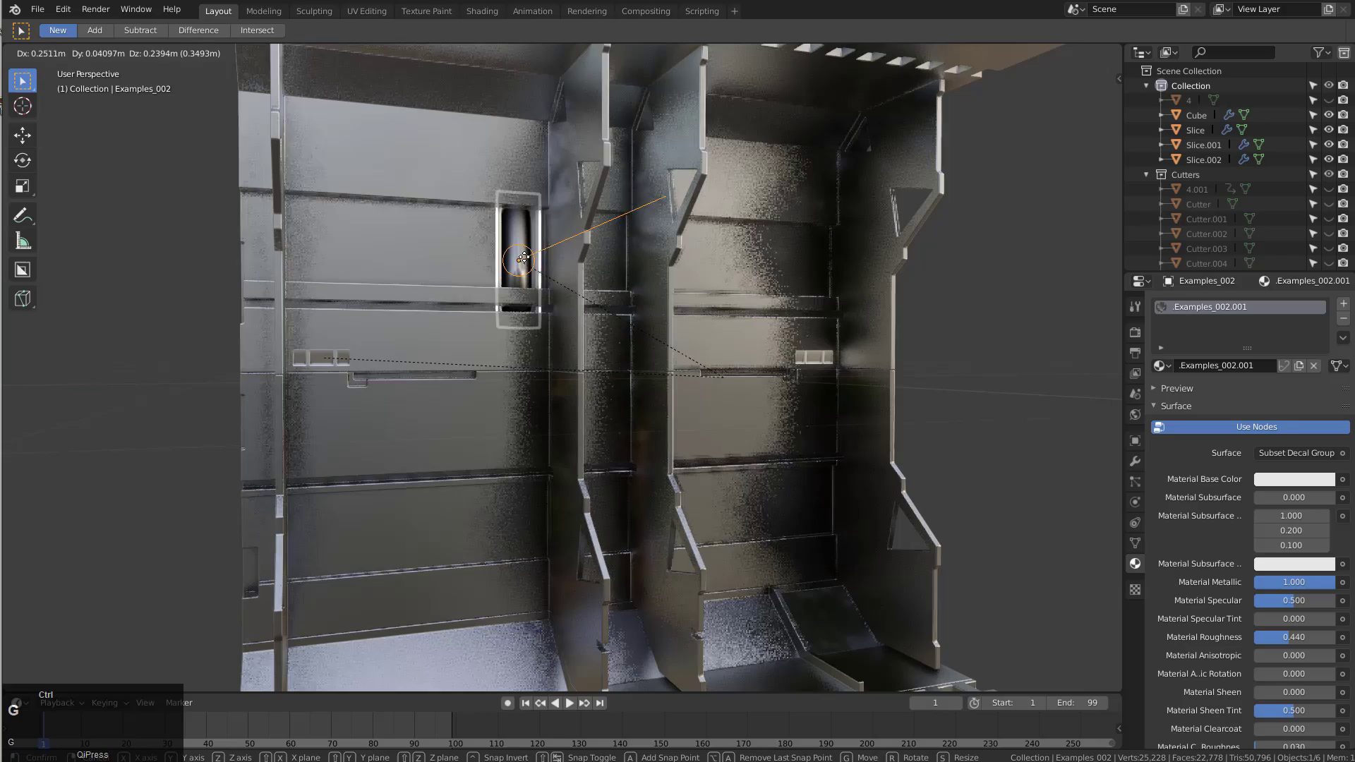
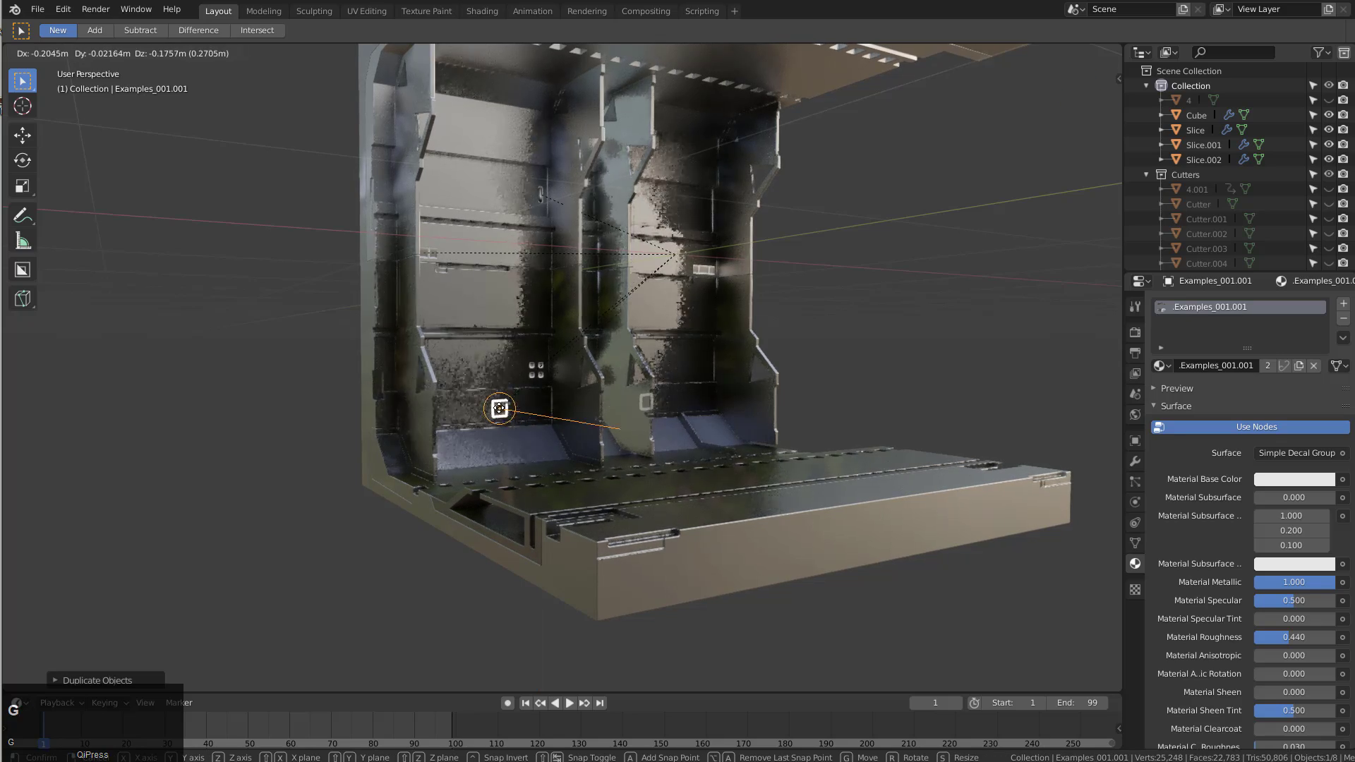
{"action": "left_click", "coordinate": [456, 414]}
{"action": "middle_click", "coordinate": [539, 435]}
{"action": "key", "text": "g"}
{"action": "left_click", "coordinate": [461, 397]}
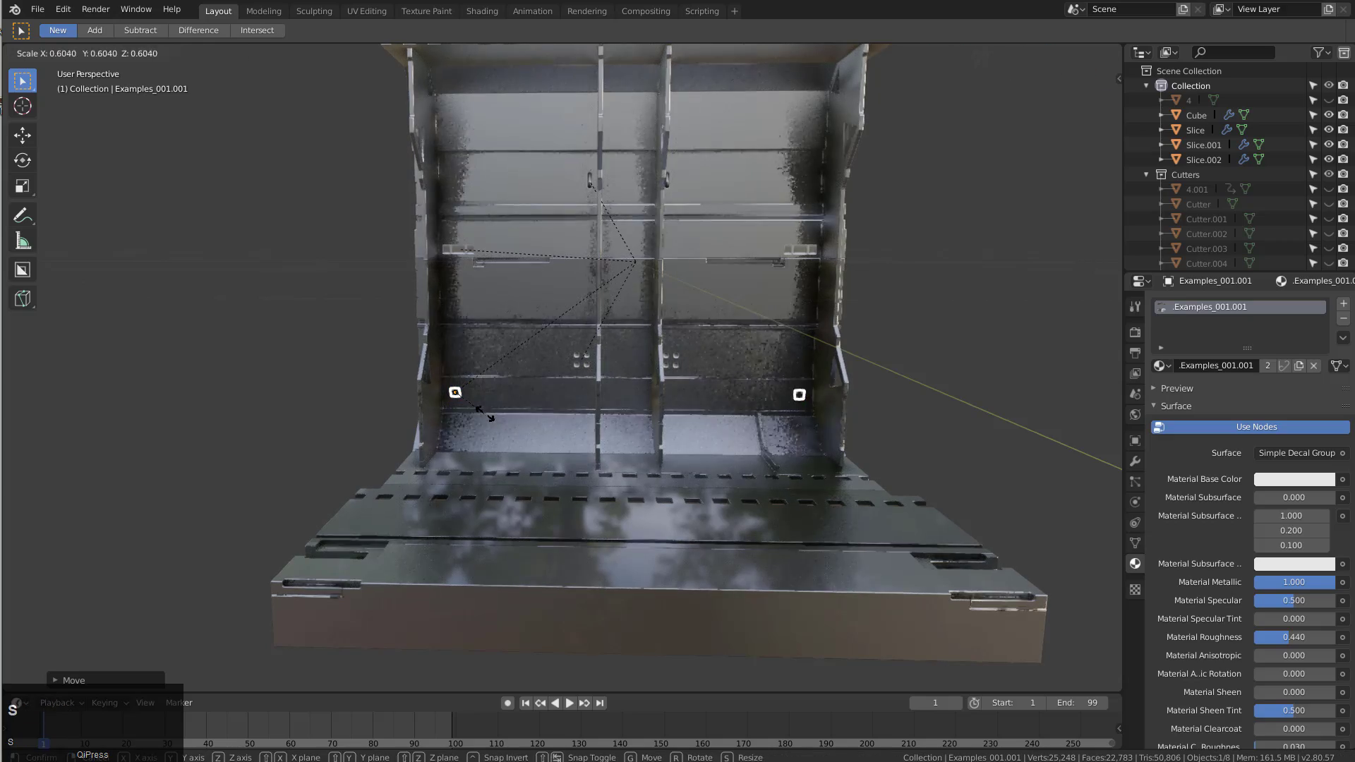
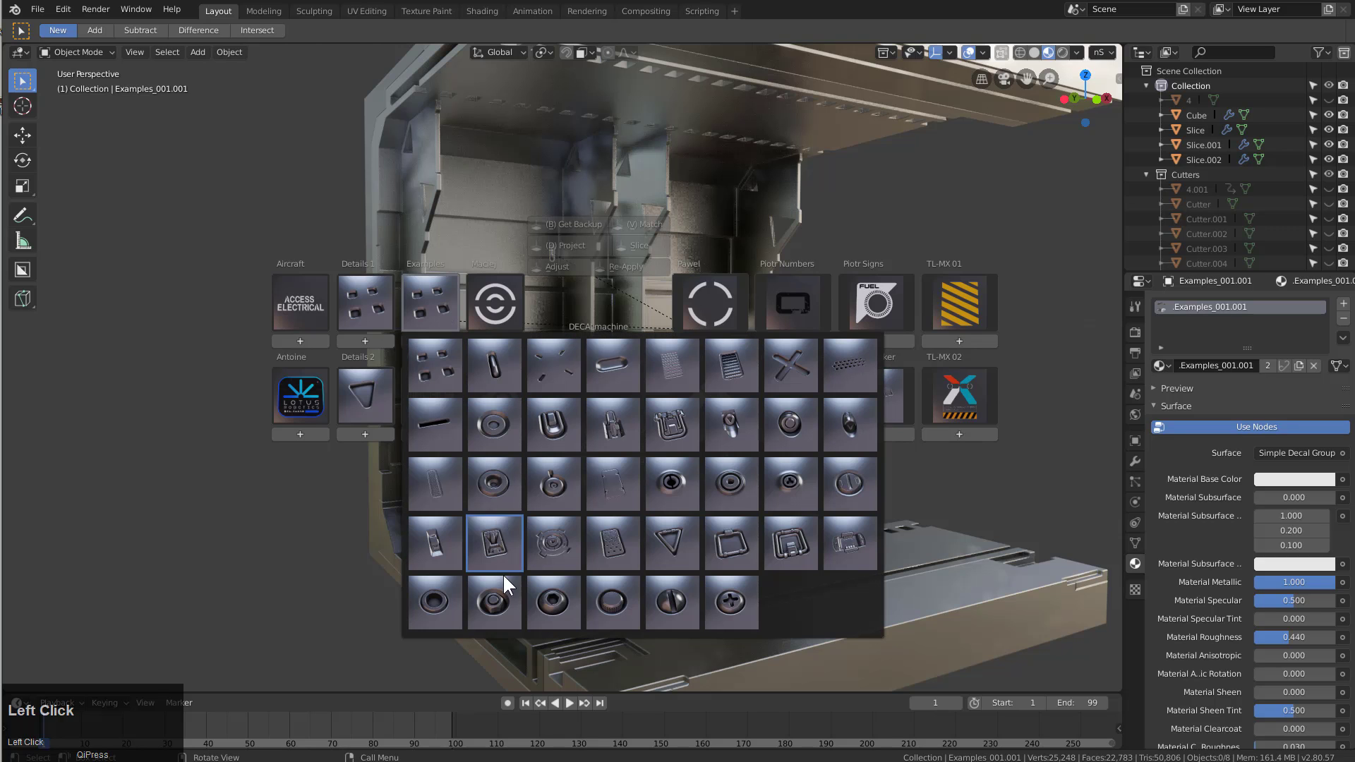
Place a small round fastener decal on the panel and hide relationship lines in the overlays
{"action": "key", "text": "g"}
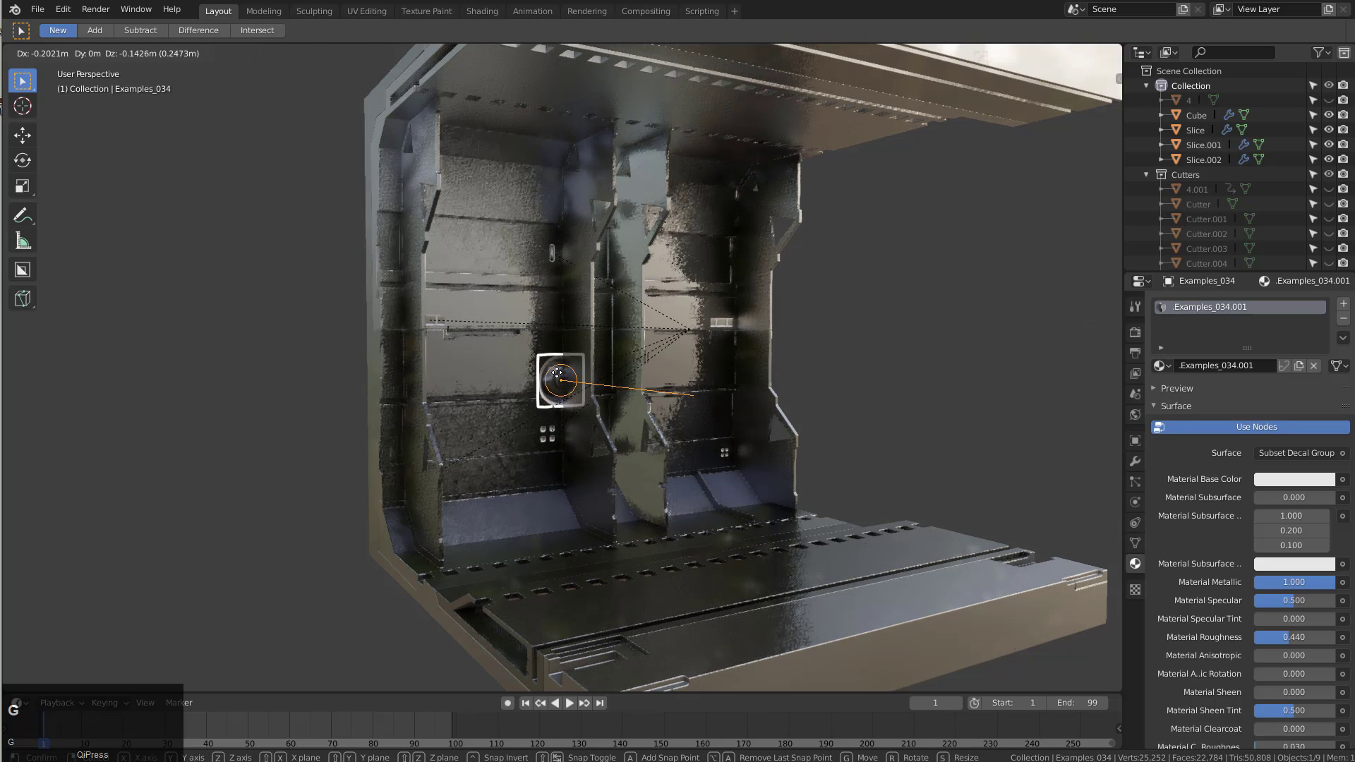
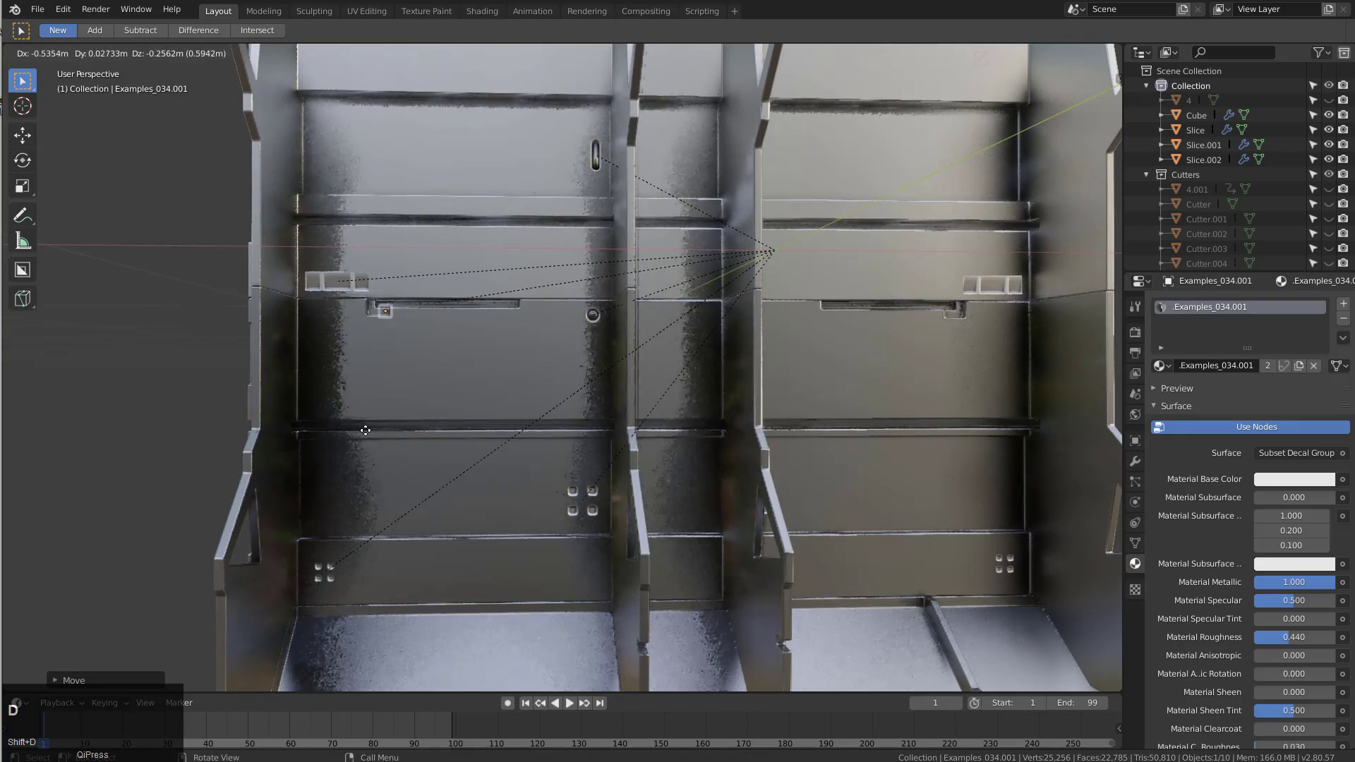
{"action": "left_click", "coordinate": [334, 398]}
{"action": "key", "text": "g"}
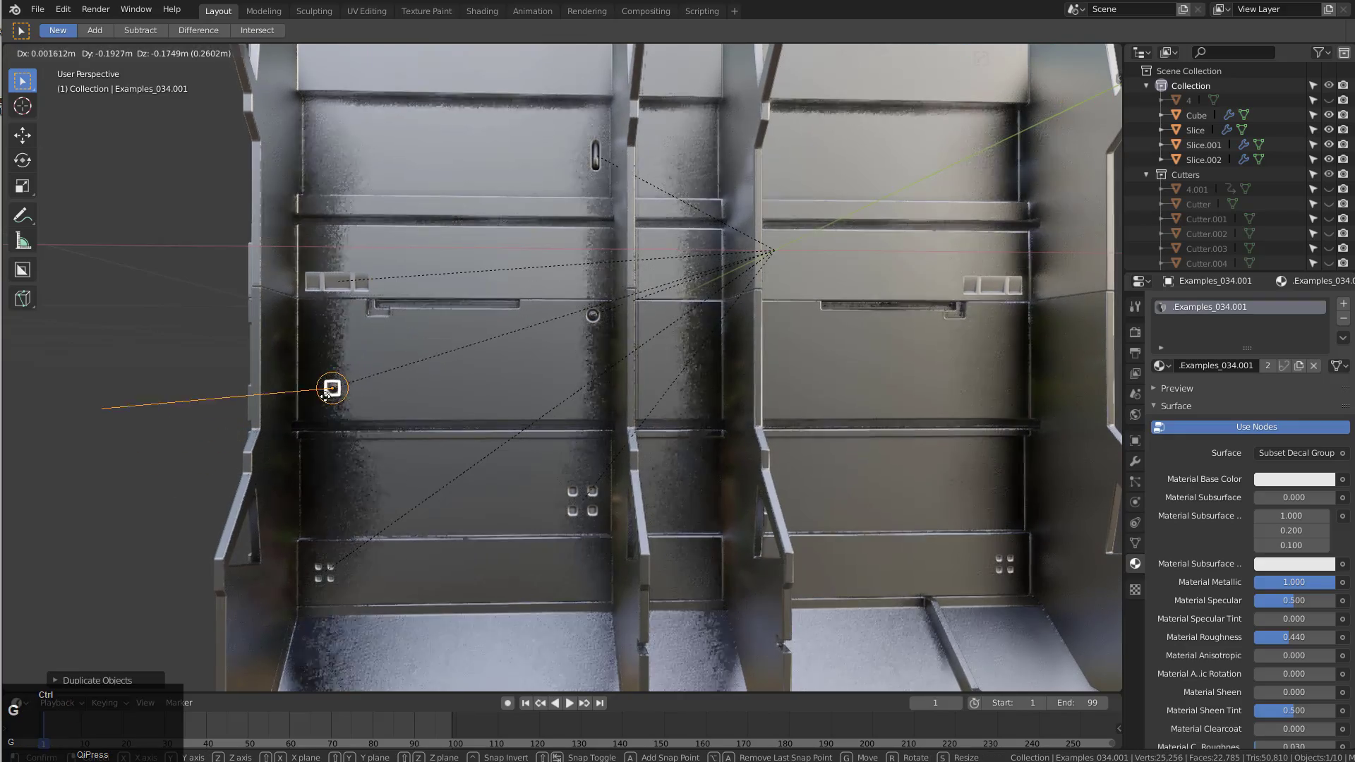
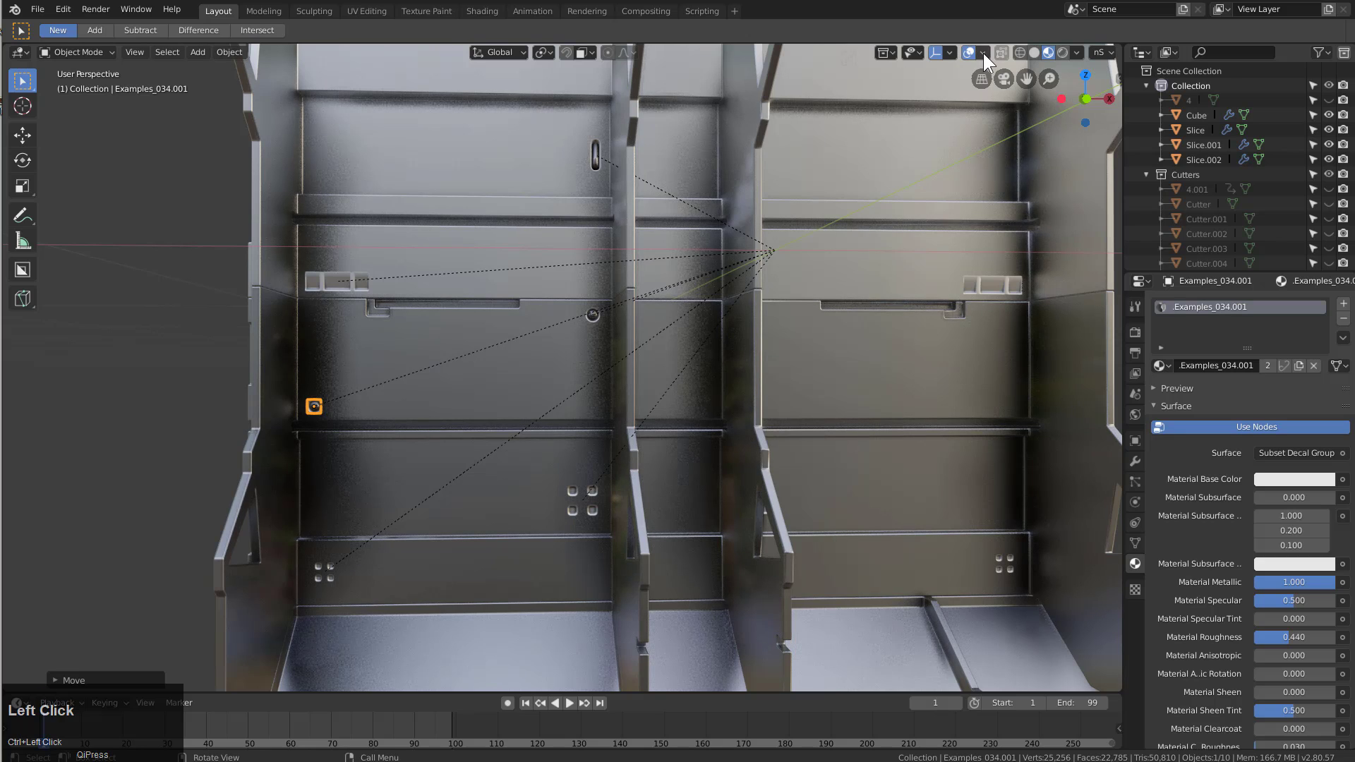
{"action": "left_click", "coordinate": [988, 59]}
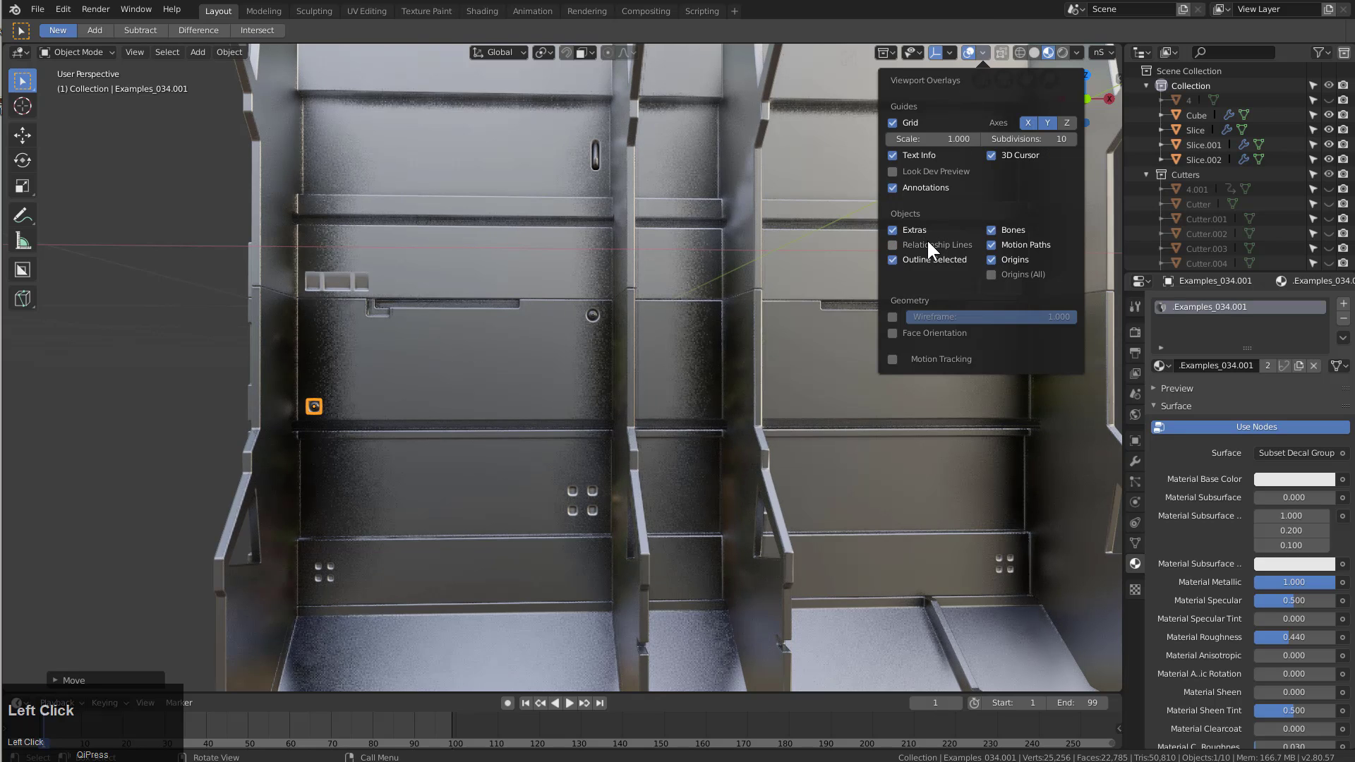
Duplicate the fastener decal to the panel edge and beside the divider
{"action": "key", "text": "d"}
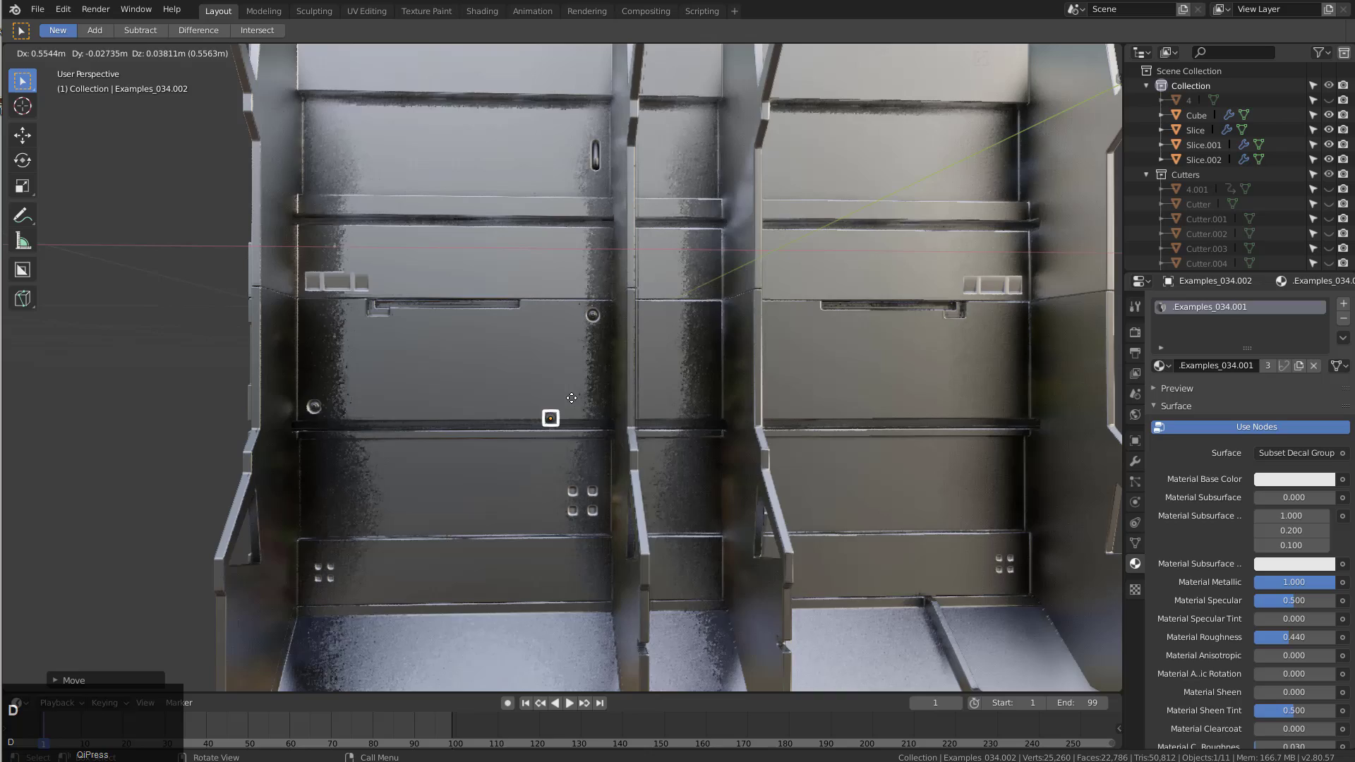
{"action": "left_click", "coordinate": [592, 403]}
{"action": "key", "text": "g"}
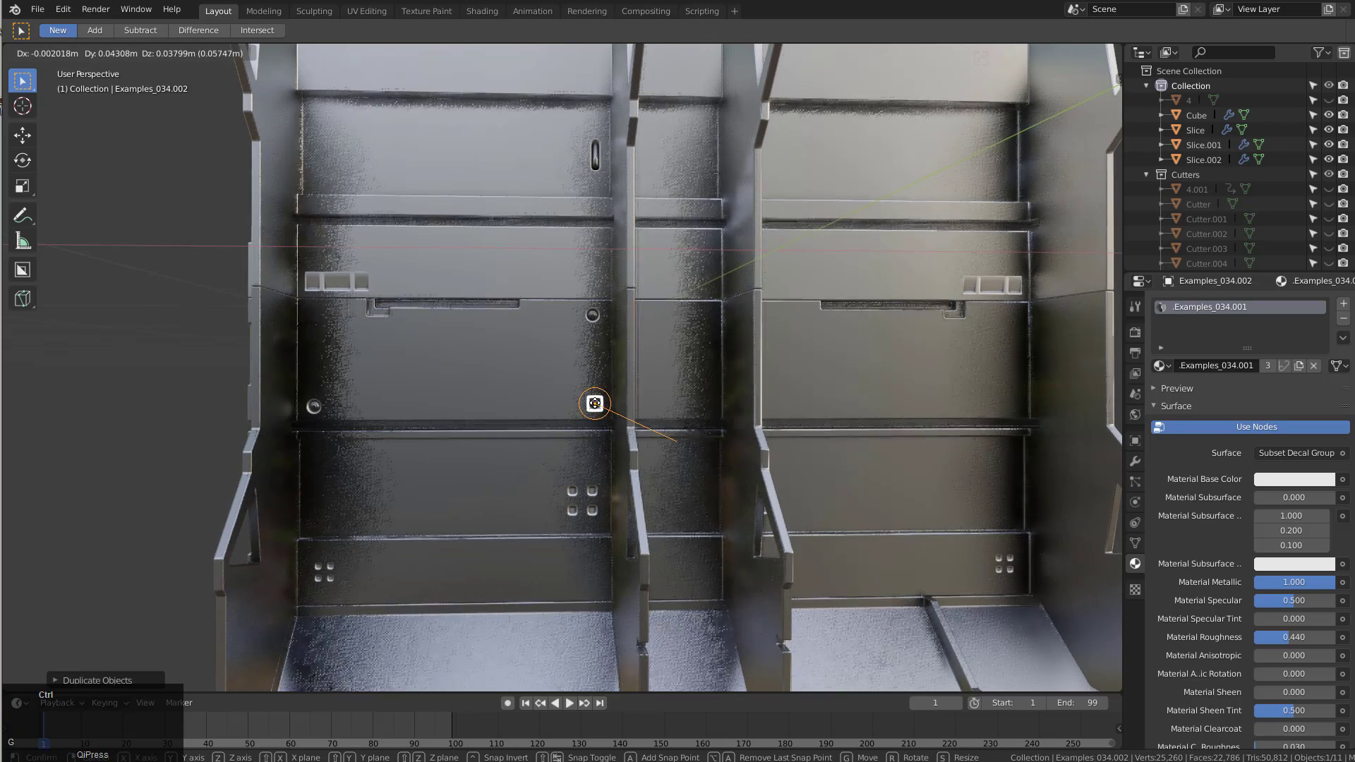
{"action": "left_click", "coordinate": [601, 410]}
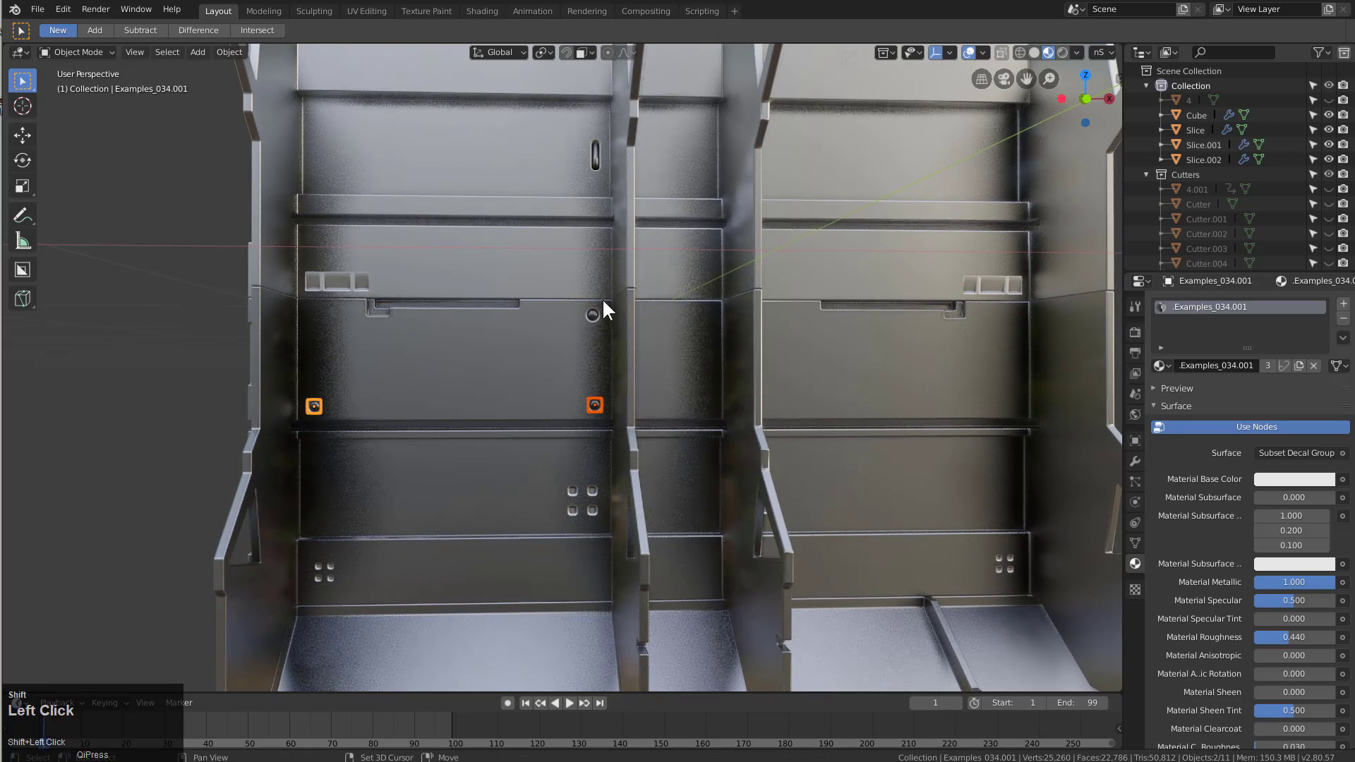
{"action": "scroll", "scroll_direction": "down", "scroll_amount": 3}
{"action": "middle_click", "coordinate": [578, 358]}
Mirror the selected fasteners across the wall and copy a set onto the middle panel
{"action": "key", "text": "alt+x"}
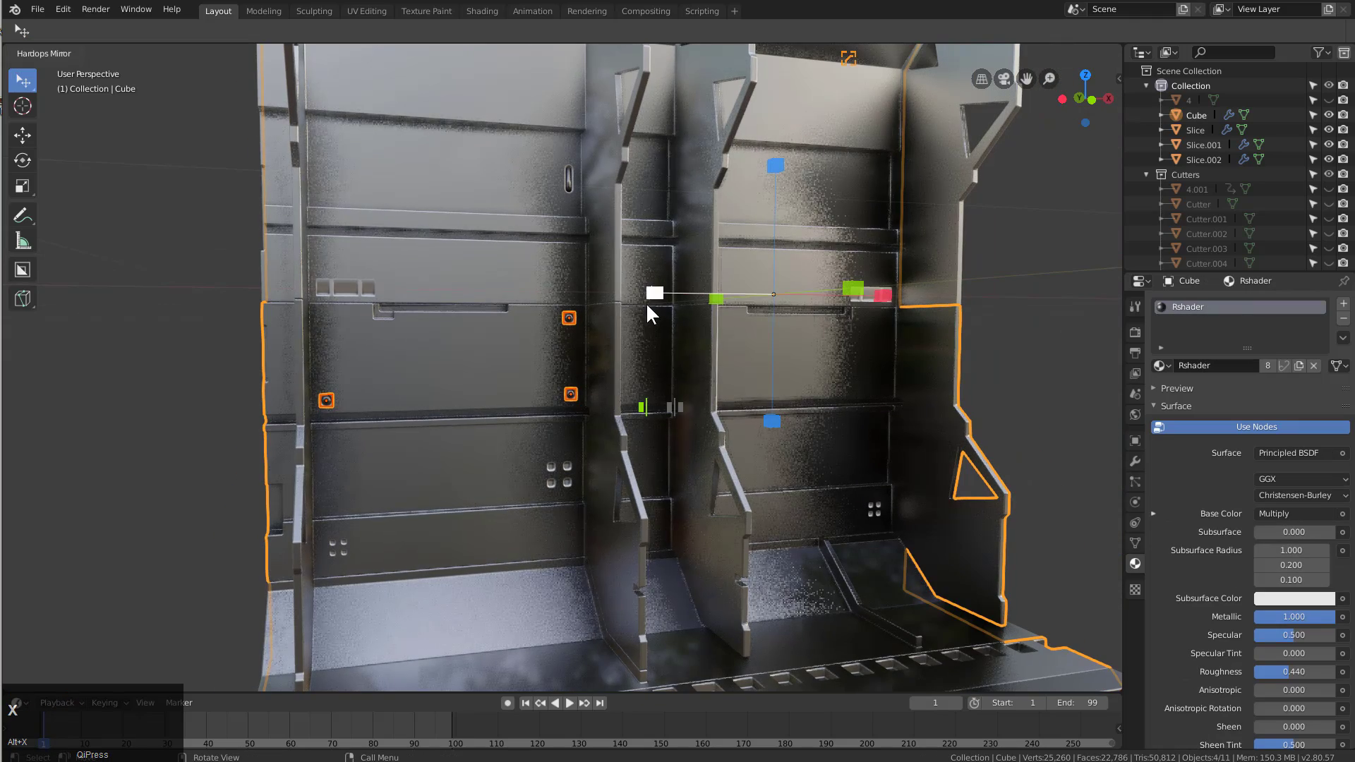
{"action": "left_click", "coordinate": [655, 298]}
{"action": "key", "text": "alt+a"}
{"action": "left_click", "coordinate": [572, 326]}
{"action": "middle_click", "coordinate": [587, 358]}
{"action": "middle_click", "coordinate": [585, 387]}
{"action": "key", "text": "shift+d"}
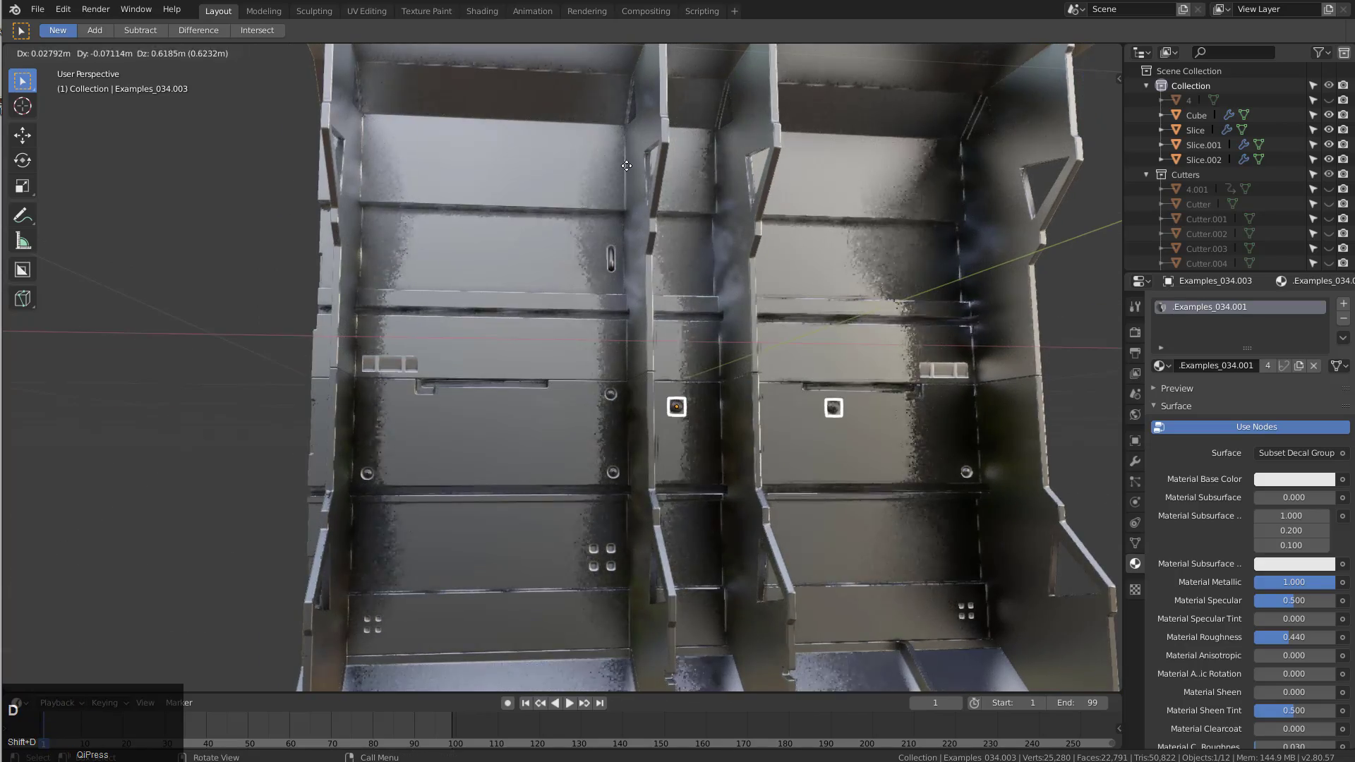
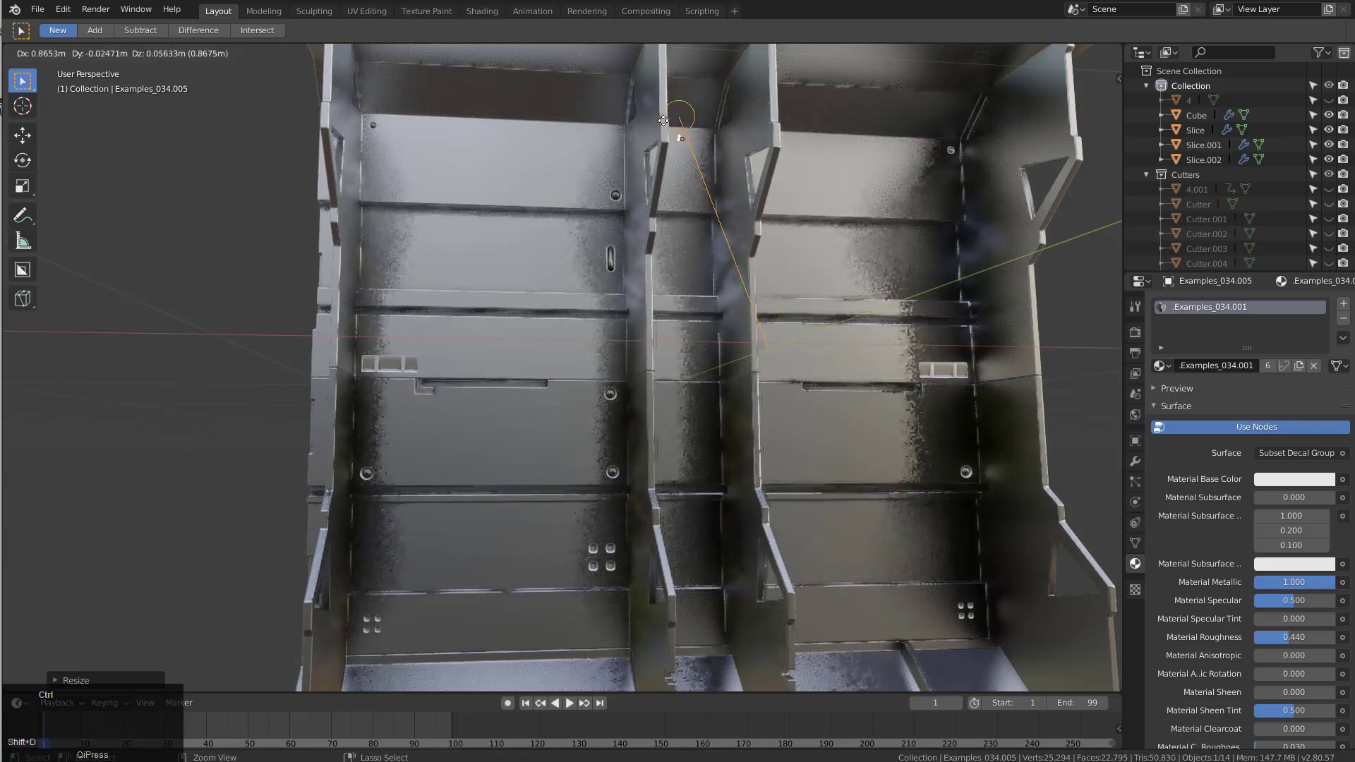
Duplicate round fastener decals up the central divider, placing copies near its top
{"action": "left_click", "coordinate": [654, 133]}
{"action": "middle_click", "coordinate": [675, 147]}
{"action": "key", "text": "g"}
{"action": "left_click", "coordinate": [680, 145]}
{"action": "middle_click", "coordinate": [687, 189]}
{"action": "key", "text": "shift+d"}
{"action": "left_click", "coordinate": [680, 187]}
{"action": "key", "text": "g"}
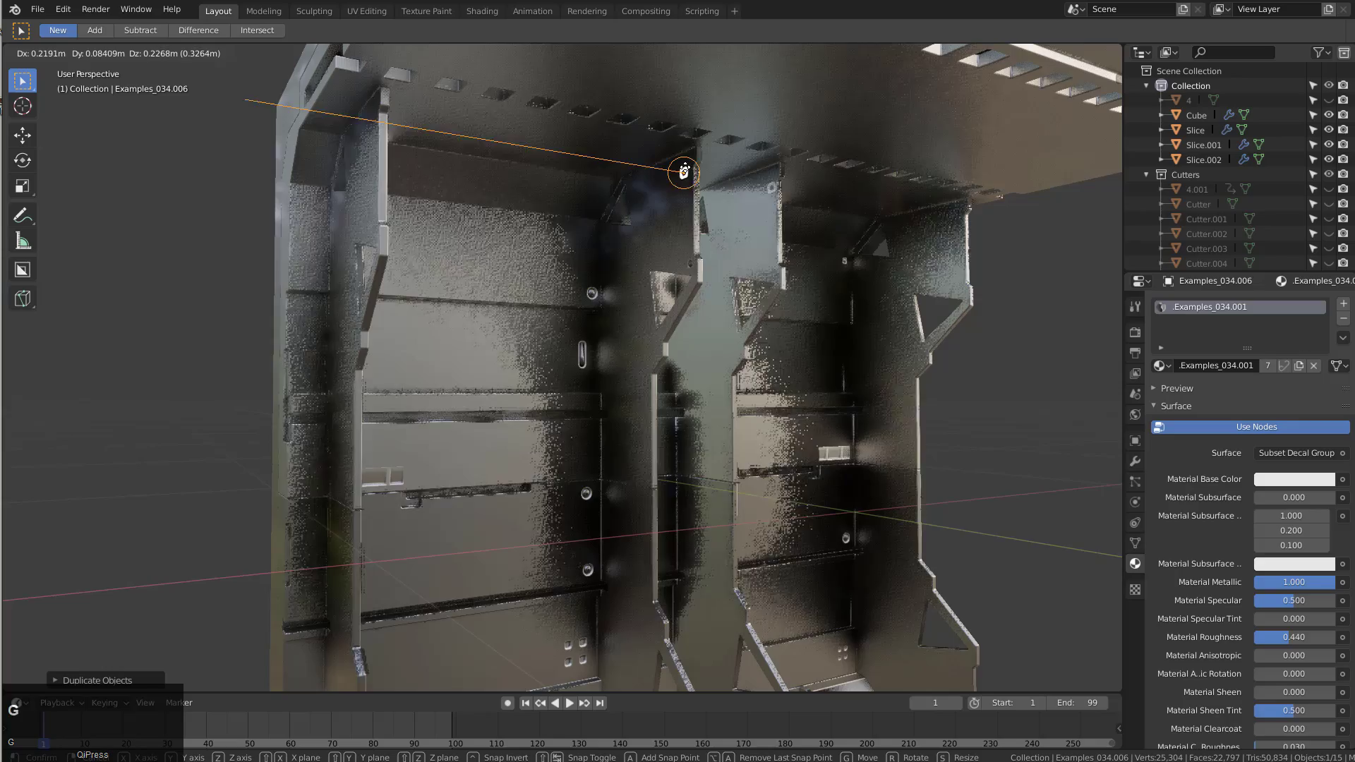
{"action": "left_click", "coordinate": [688, 171]}
{"action": "scroll", "scroll_direction": "down", "scroll_amount": 3}
Select and adjust several fastener decals across the lower panels
{"action": "key", "text": "alt+a"}
{"action": "middle_click", "coordinate": [728, 330]}
{"action": "scroll", "scroll_direction": "up", "scroll_amount": 3}
{"action": "left_click", "coordinate": [545, 356]}
{"action": "key", "text": "s"}
{"action": "left_click", "coordinate": [566, 357]}
{"action": "key", "text": "s"}
{"action": "left_click", "coordinate": [589, 306]}
{"action": "key", "text": "s"}
{"action": "left_click", "coordinate": [367, 386]}
{"action": "key", "text": "a"}
{"action": "left_click", "coordinate": [527, 449]}
{"action": "key", "text": "s"}
Copy the square bolt decal along X to the lower corner of the right panel
{"action": "left_click", "coordinate": [587, 455]}
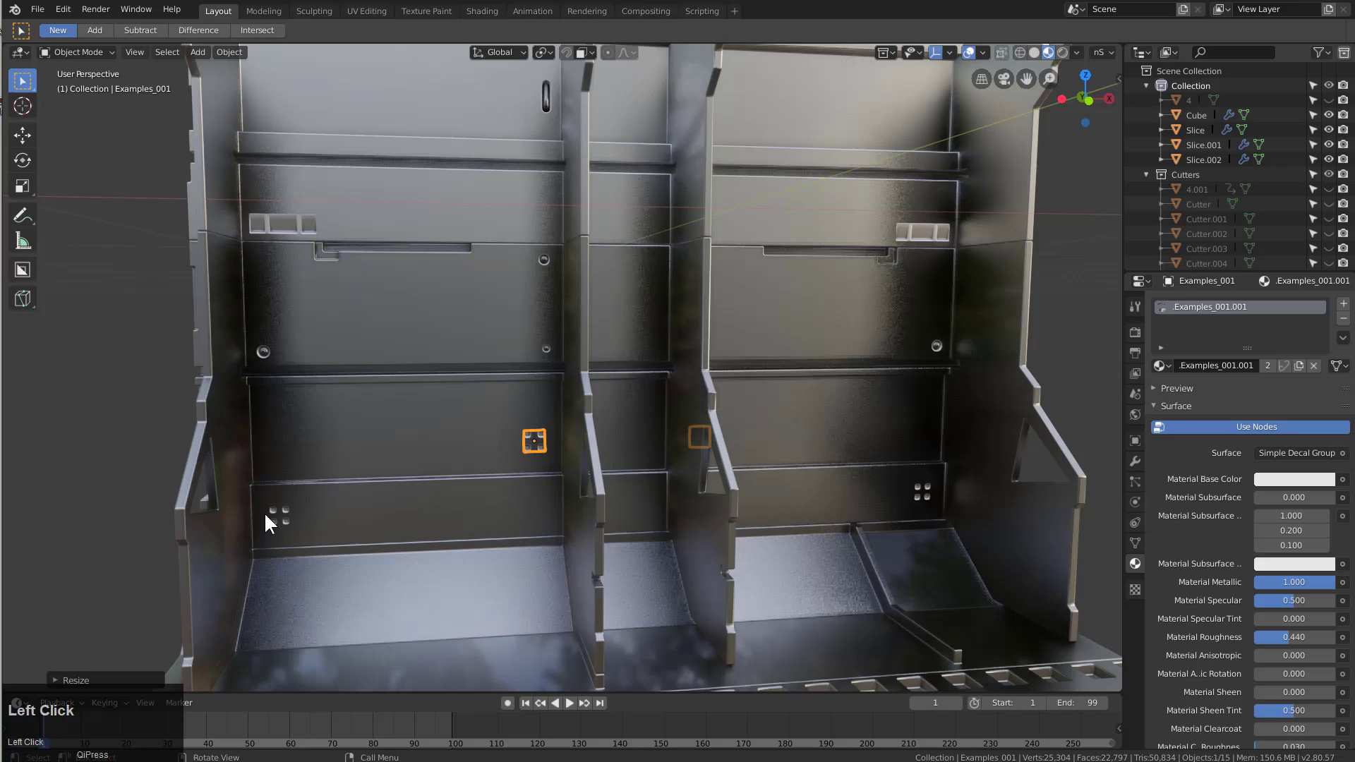
{"action": "key", "text": "g"}
{"action": "type", "text": "gx"}
{"action": "left_click", "coordinate": [373, 541]}
{"action": "key", "text": "s"}
{"action": "left_click", "coordinate": [372, 540]}
Reframe on the lower panels and bring up the DECALmachine decal library
{"action": "key", "text": "alt+a"}
{"action": "scroll", "scroll_direction": "down", "scroll_amount": 3}
{"action": "middle_click", "coordinate": [525, 414]}
{"action": "scroll", "scroll_direction": "down", "scroll_amount": 3}
{"action": "middle_click", "coordinate": [517, 431]}
{"action": "scroll", "scroll_direction": "up", "scroll_amount": 3}
{"action": "key", "text": "d"}
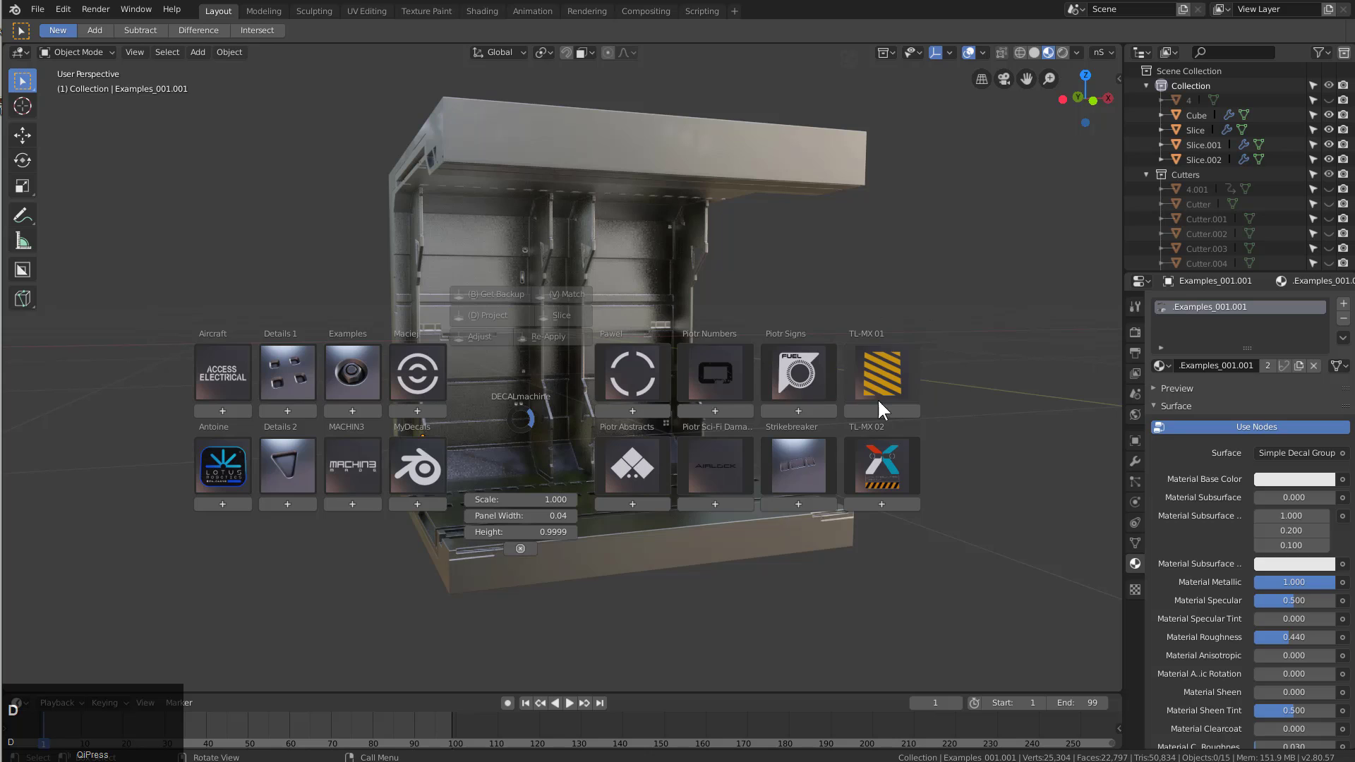
Place the Pawel_002 cube logo decal on the lower left back-wall panel
{"action": "left_click", "coordinate": [641, 486]}
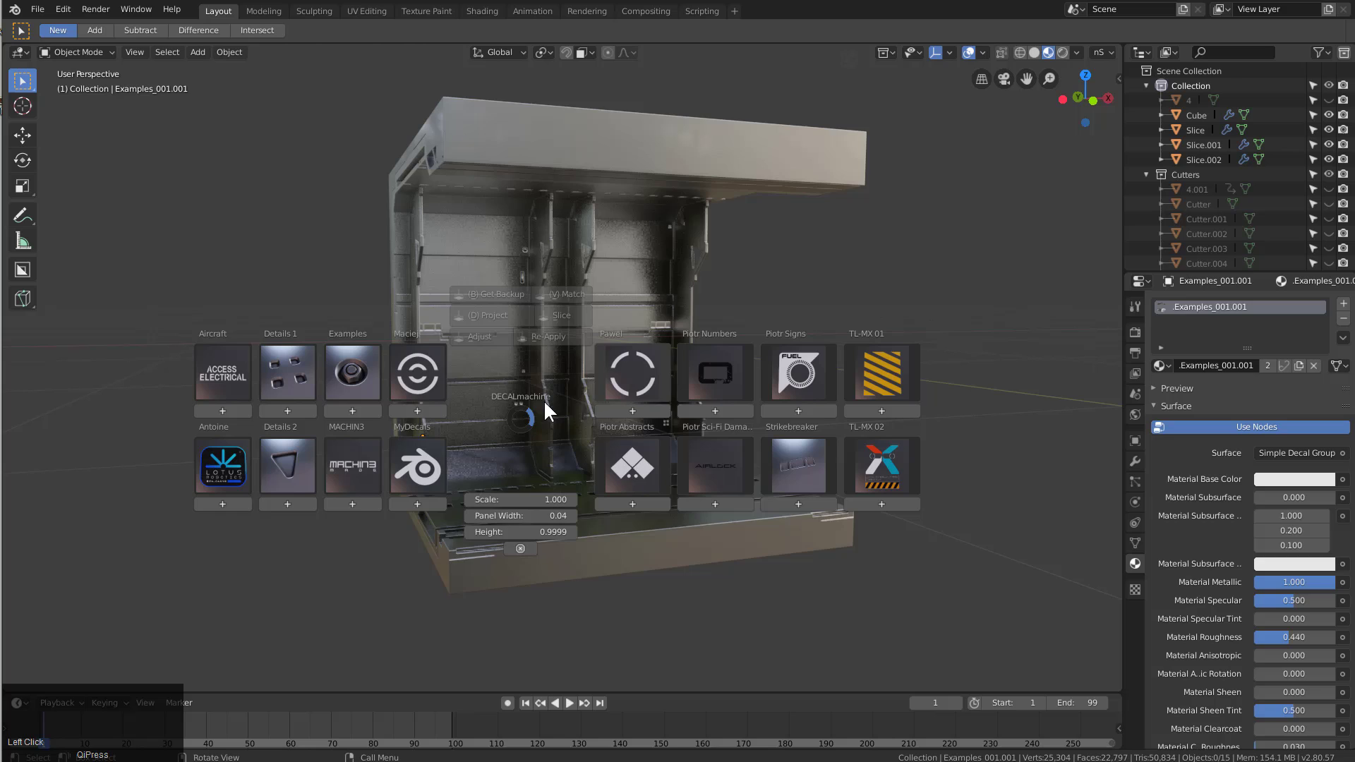
{"action": "left_click", "coordinate": [432, 389]}
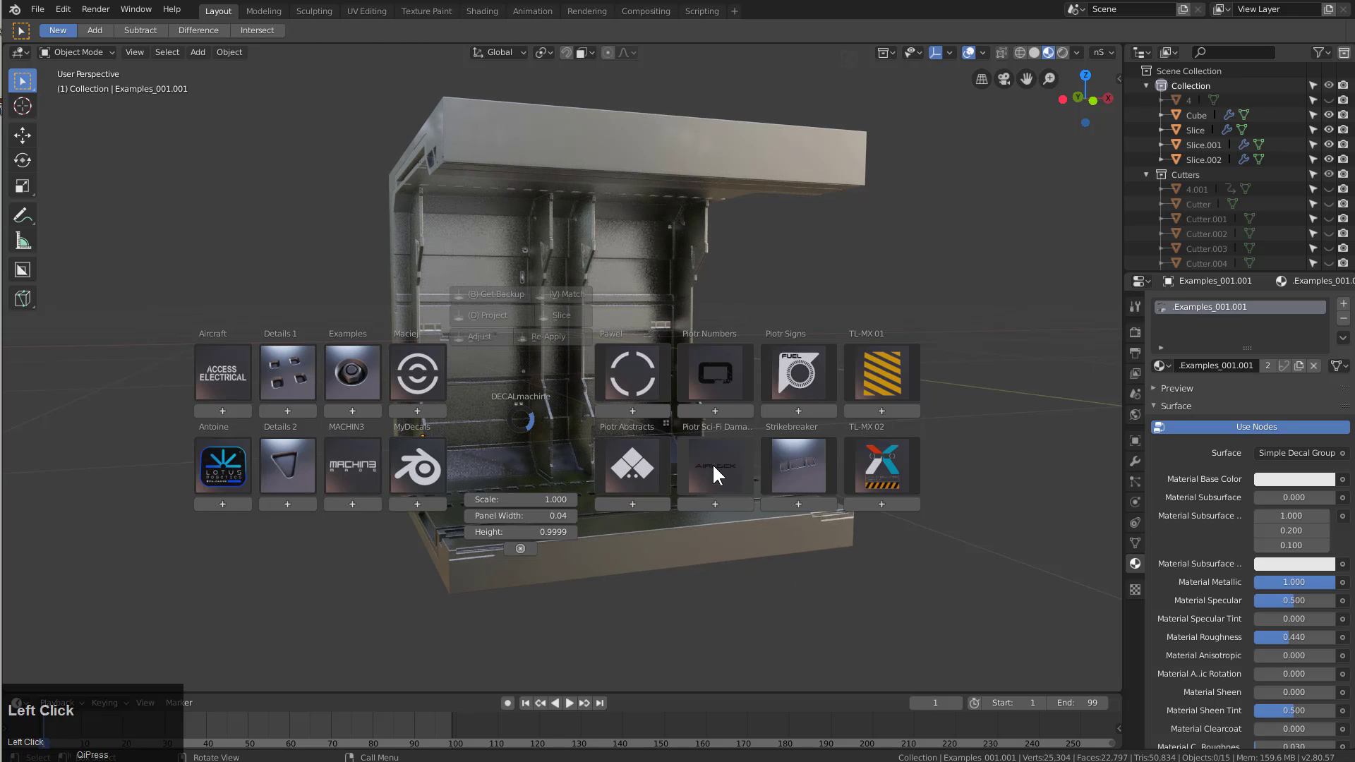
{"action": "left_click", "coordinate": [655, 387]}
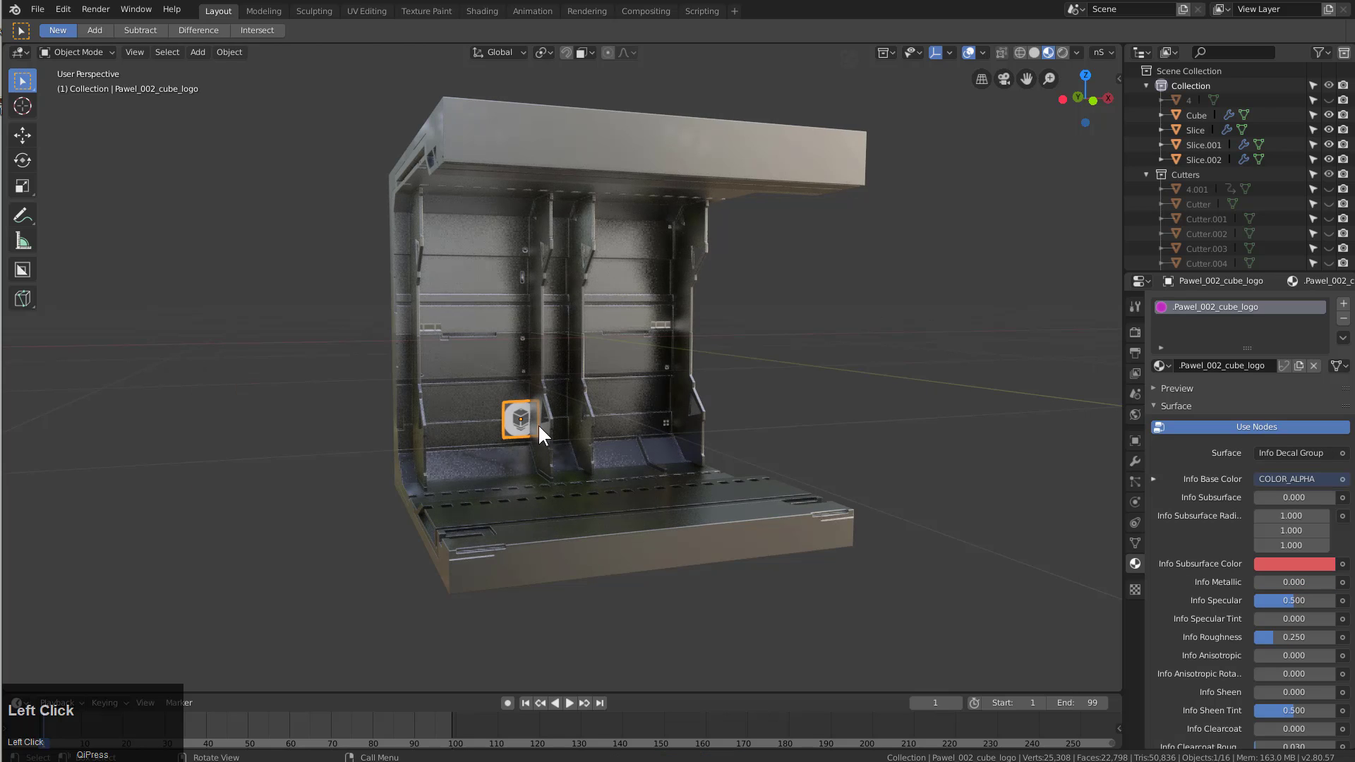
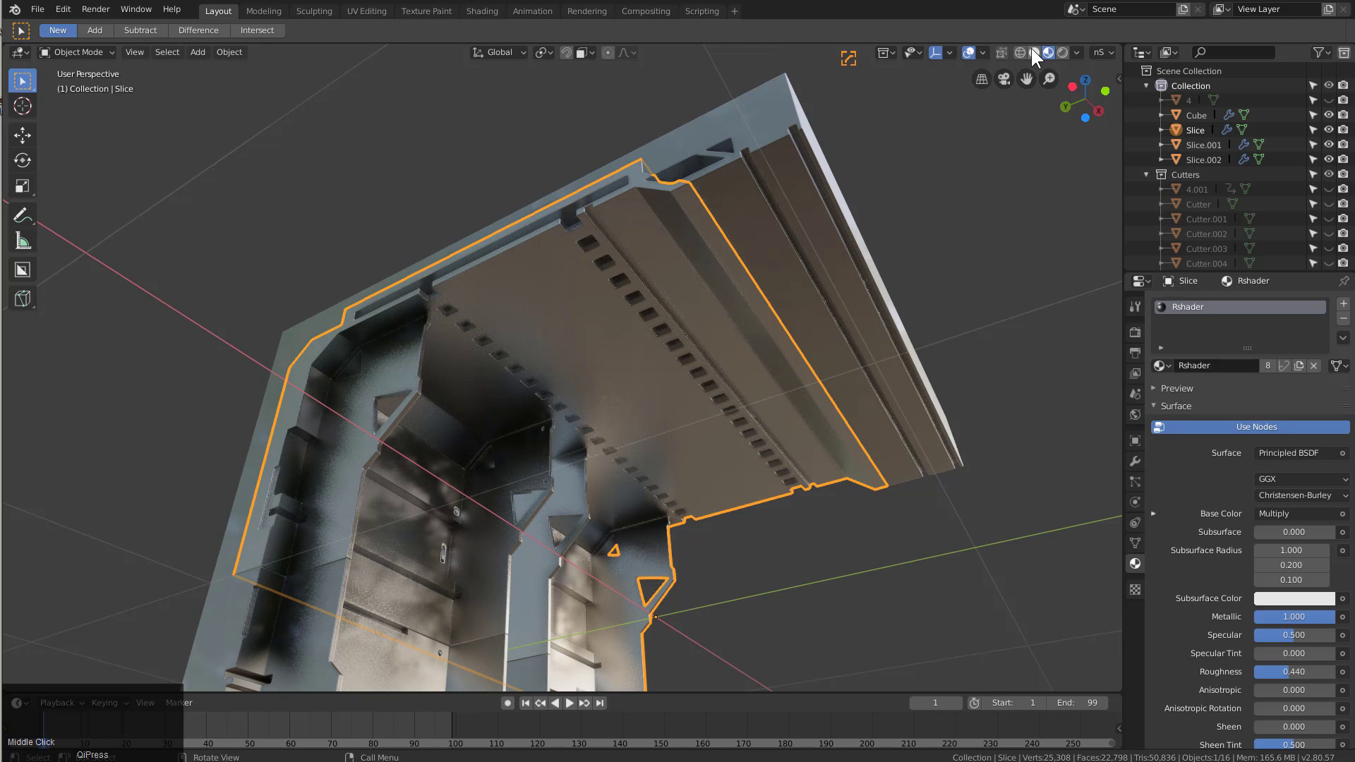
In Solid shading, BoxCutter a long narrow slot along the ceiling channel, splitting off Slice.003
{"action": "double_click", "coordinate": [1040, 54]}
{"action": "key", "text": "alt+a"}
{"action": "left_click", "coordinate": [692, 236]}
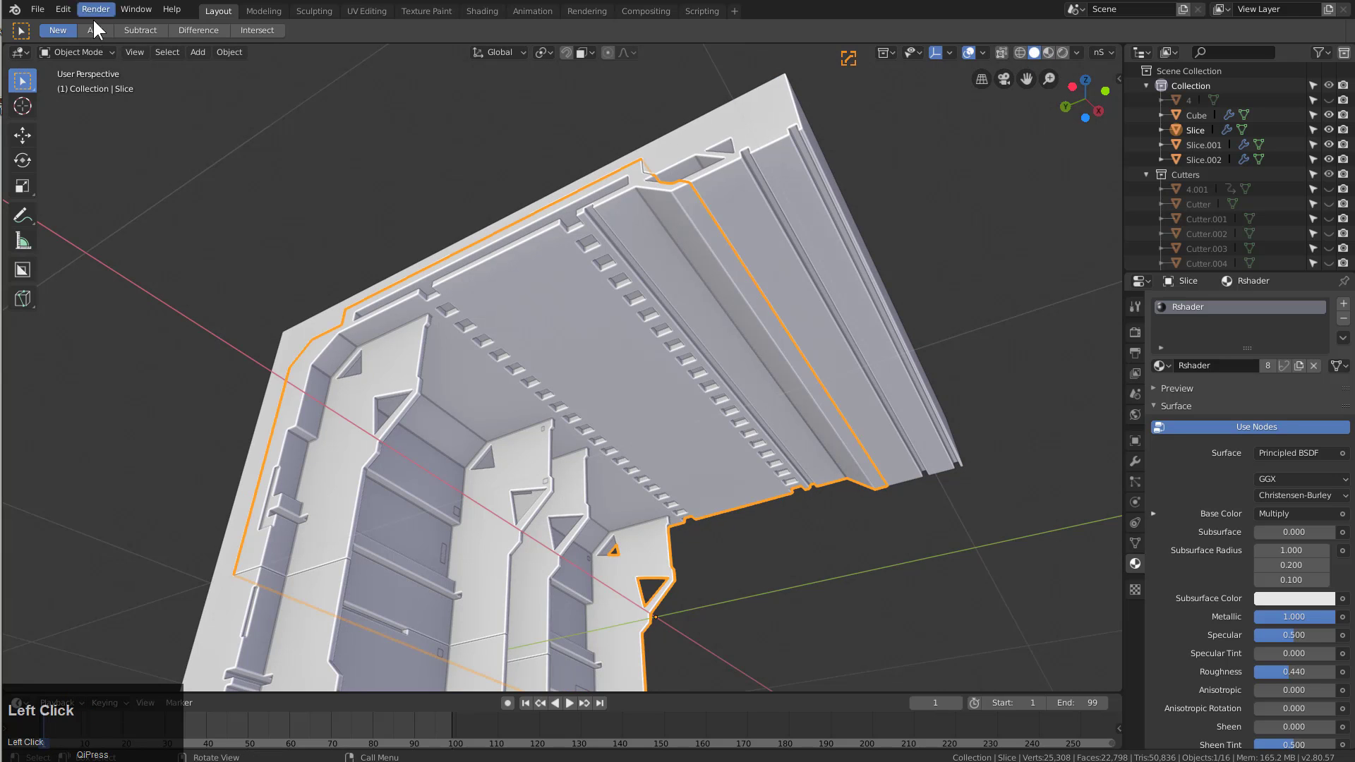
{"action": "key", "text": "w"}
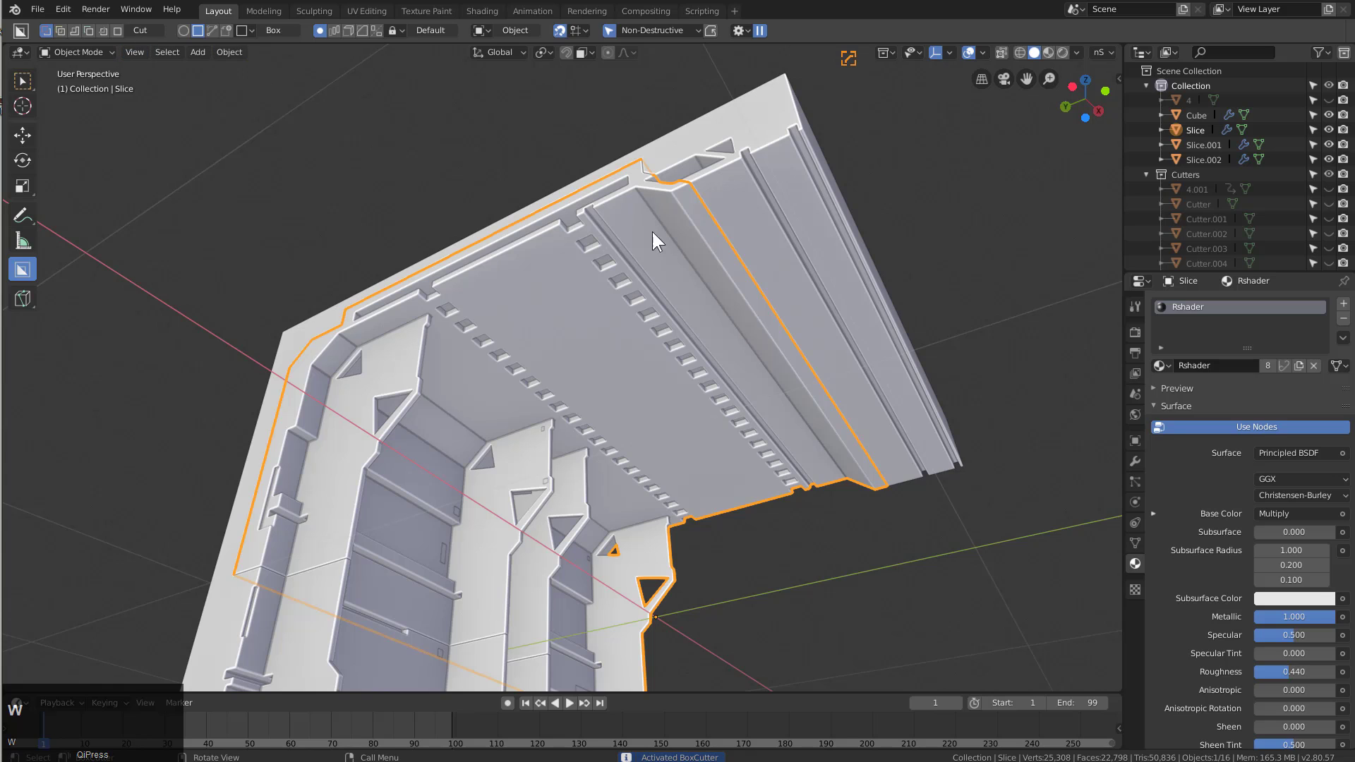
{"action": "left_click_drag", "start_coordinate": [685, 201], "coordinate": [822, 328]}
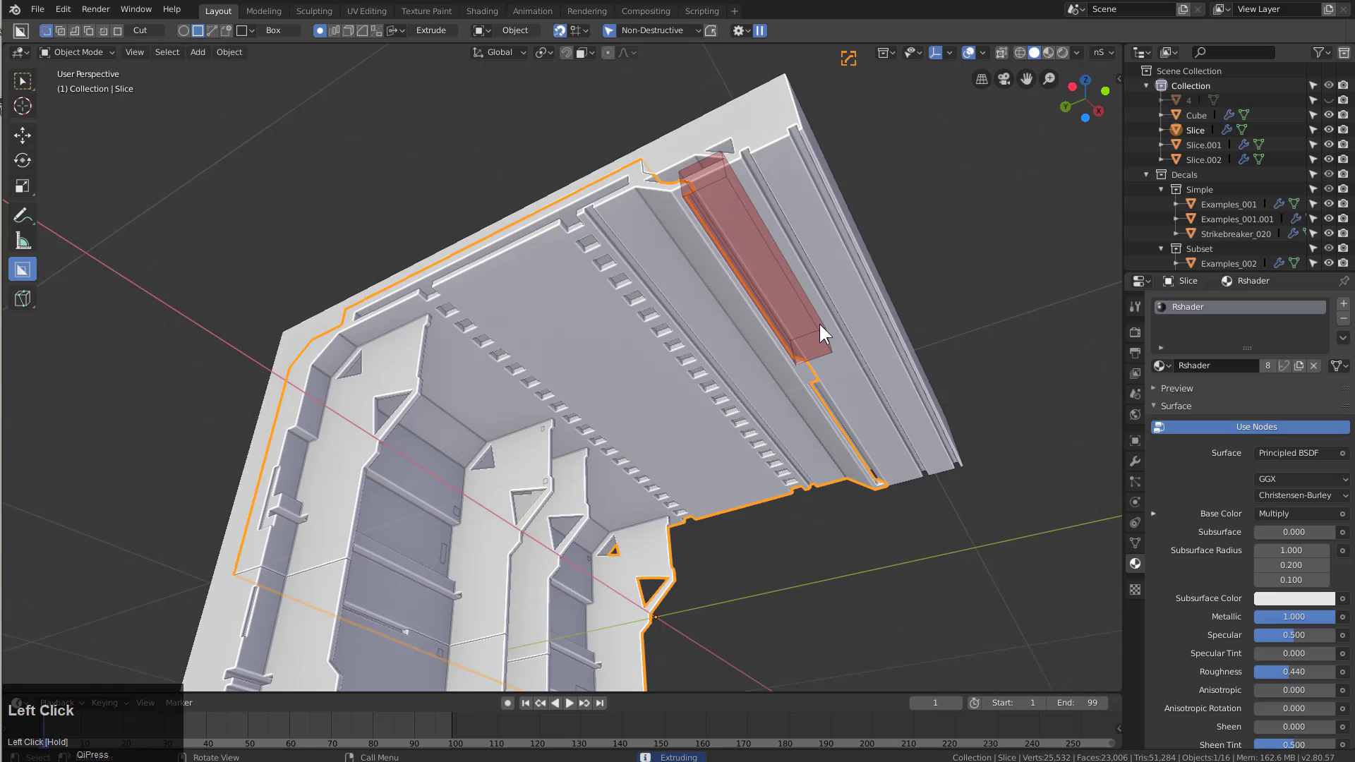
{"action": "key", "text": "x"}
{"action": "left_click", "coordinate": [821, 328]}
{"action": "key", "text": "alt+a"}
{"action": "left_click", "coordinate": [743, 280]}
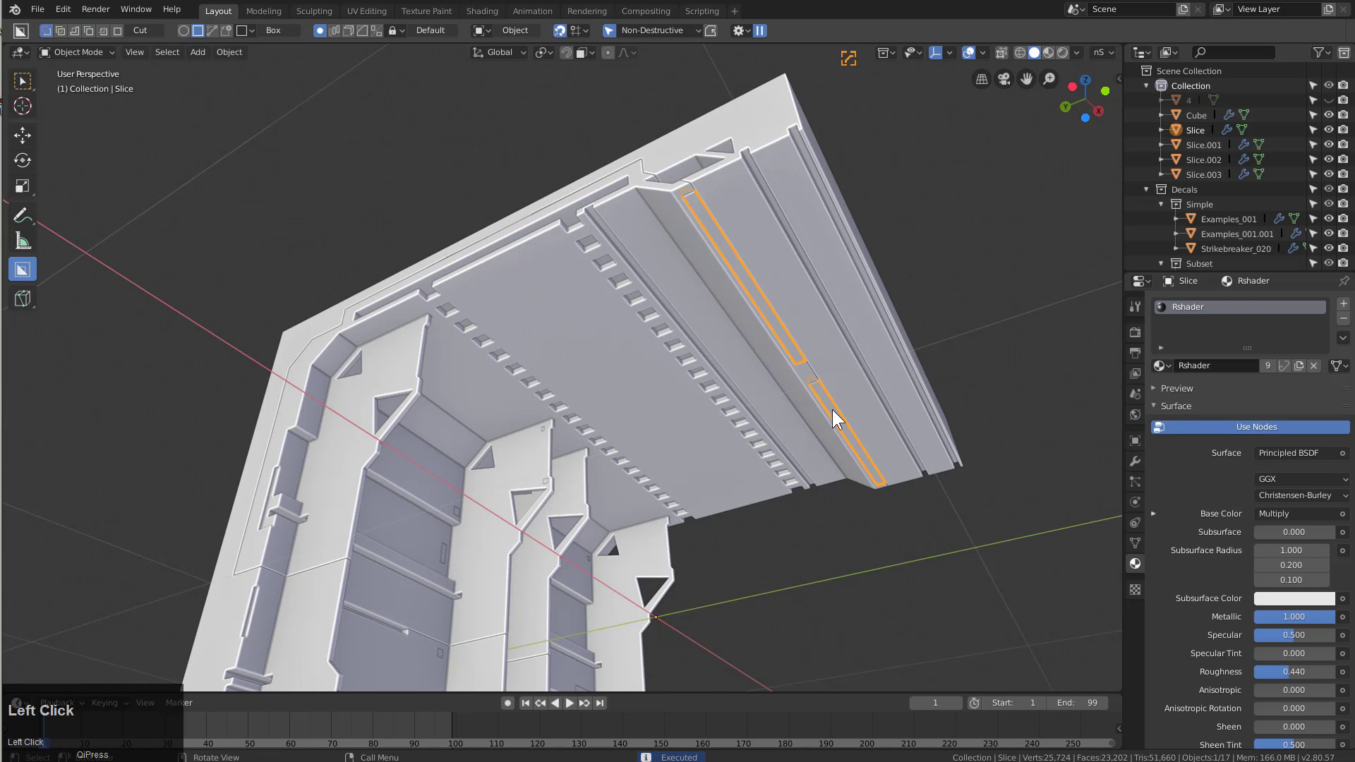
Add the KIT OPS M2 Pulsing light insert into the ceiling slot
{"action": "key", "text": "n"}
{"action": "left_click", "coordinate": [1121, 210]}
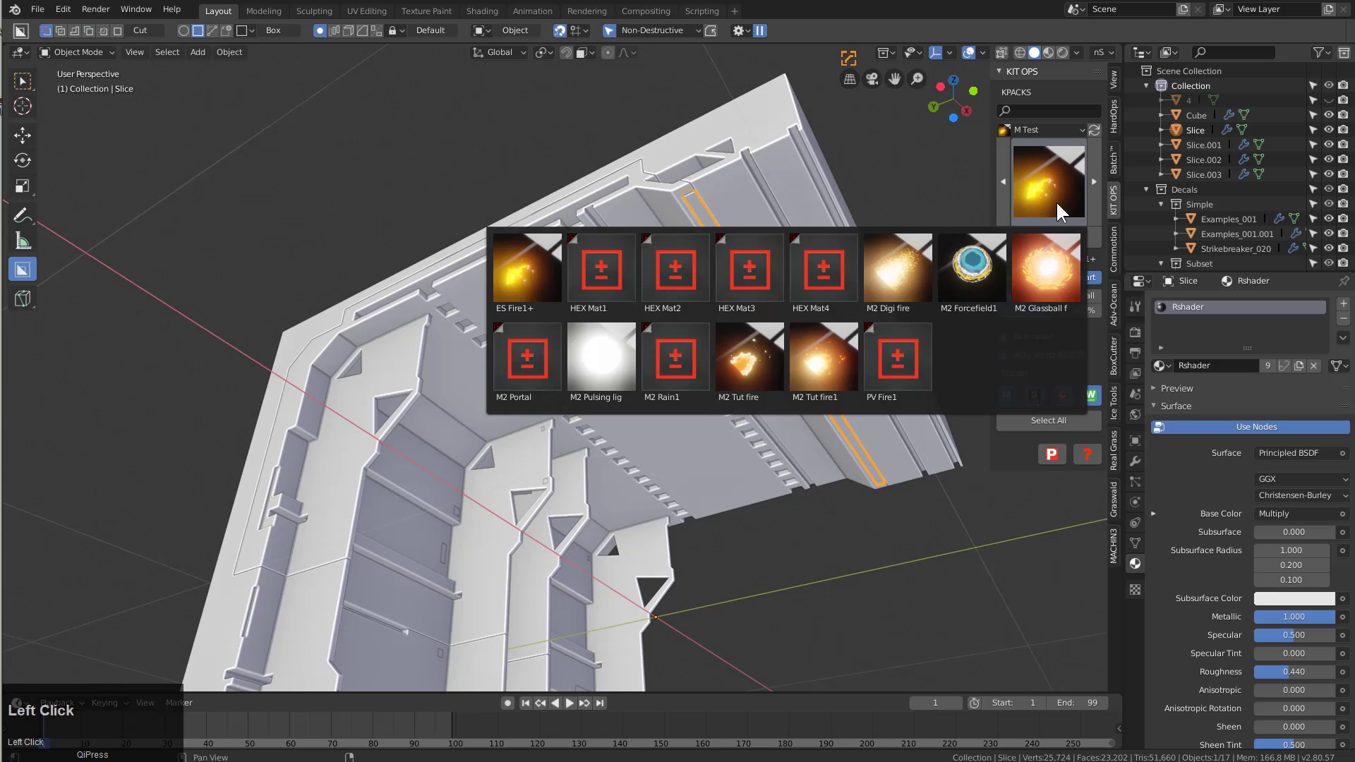
{"action": "left_click", "coordinate": [801, 298]}
{"action": "left_click", "coordinate": [1020, 214]}
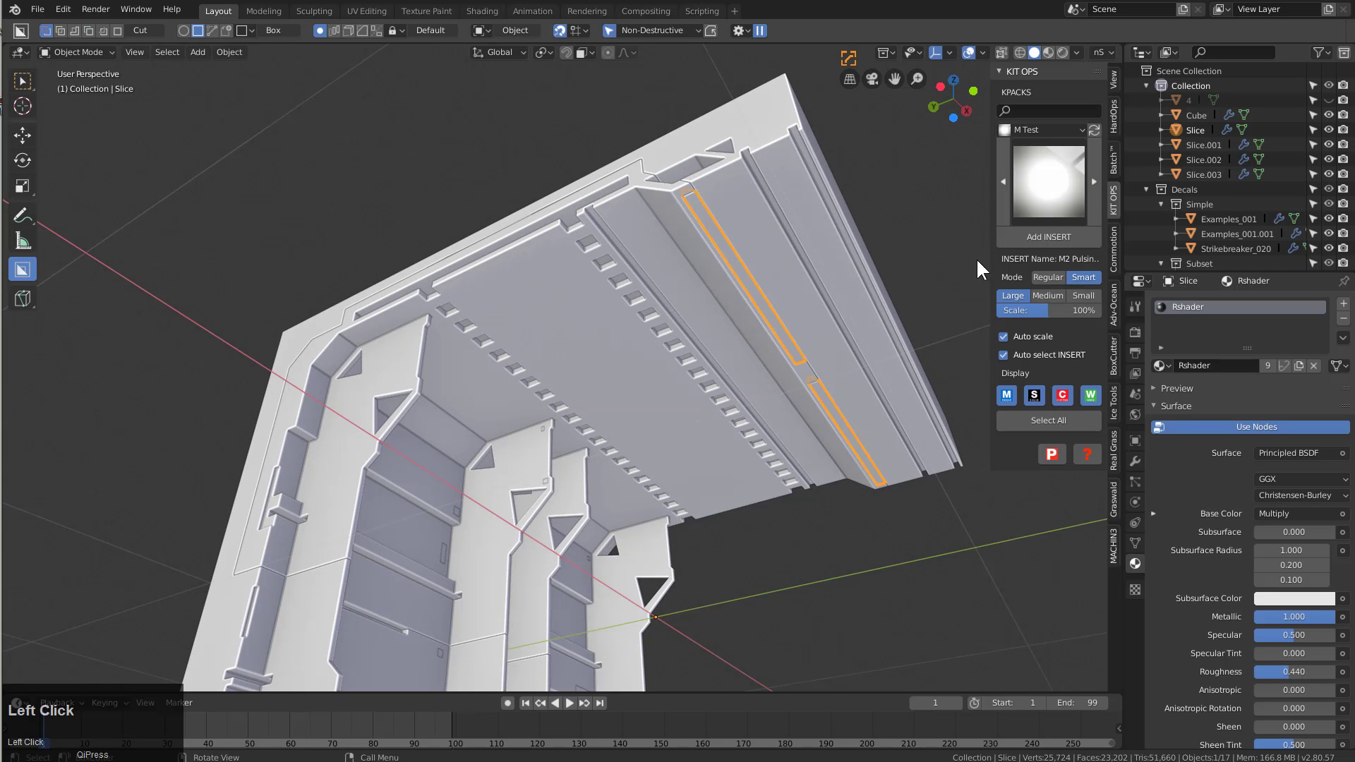
{"action": "left_click", "coordinate": [1050, 251]}
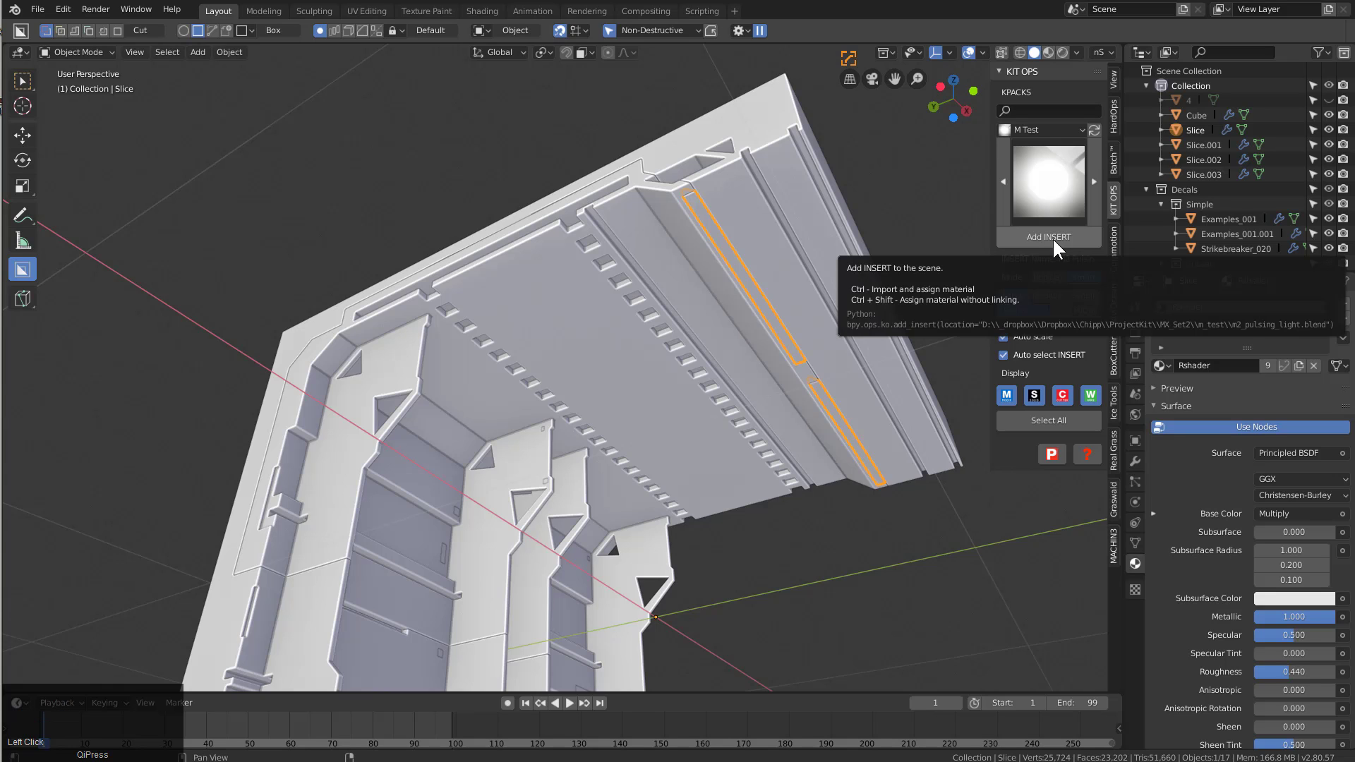
{"action": "left_click", "coordinate": [1055, 244]}
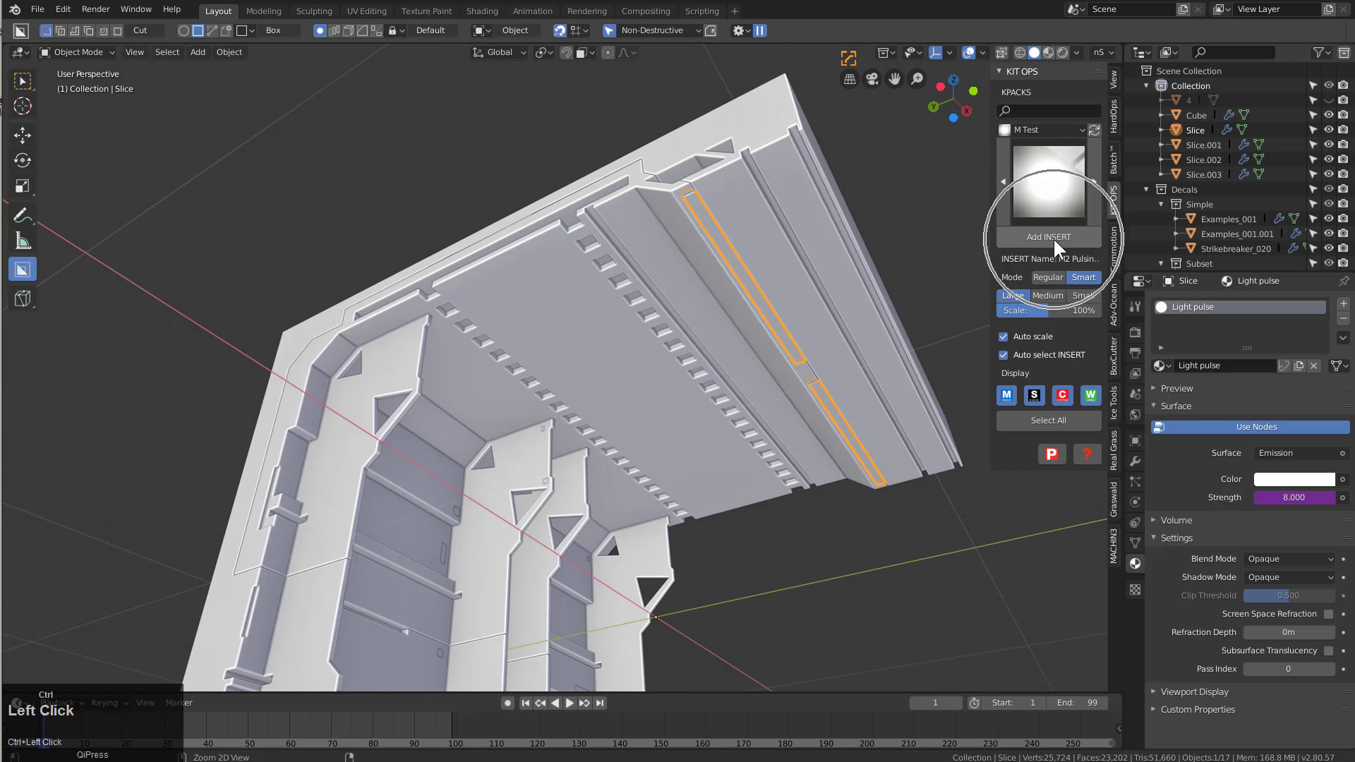
Save the scene under the new name 712-coridemo
{"action": "middle_click", "coordinate": [766, 260]}
{"action": "scroll", "scroll_direction": "down", "scroll_amount": 3}
{"action": "key", "text": "s"}
{"action": "left_click", "coordinate": [281, 90]}
{"action": "key", "text": "7"}
{"action": "type", "text": "712-coridemo"}
{"action": "key", "text": "Return"}
Review the corridor slice, resave, and switch the viewport to Material Preview
{"action": "middle_click", "coordinate": [628, 303]}
{"action": "key", "text": "a"}
{"action": "middle_click", "coordinate": [649, 340]}
{"action": "key", "text": "ctrl+s"}
{"action": "middle_click", "coordinate": [647, 330]}
{"action": "scroll", "scroll_direction": "up", "scroll_amount": 3}
{"action": "left_click", "coordinate": [1052, 57]}
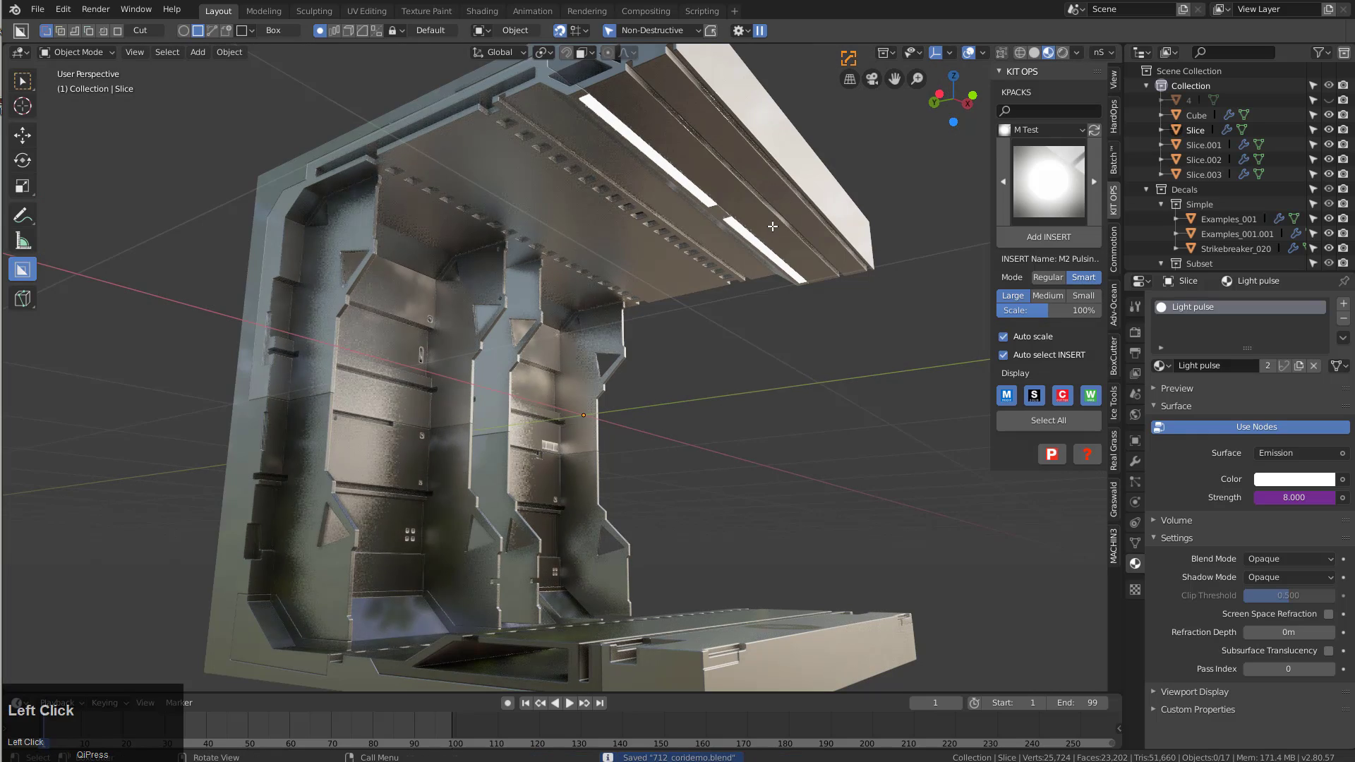
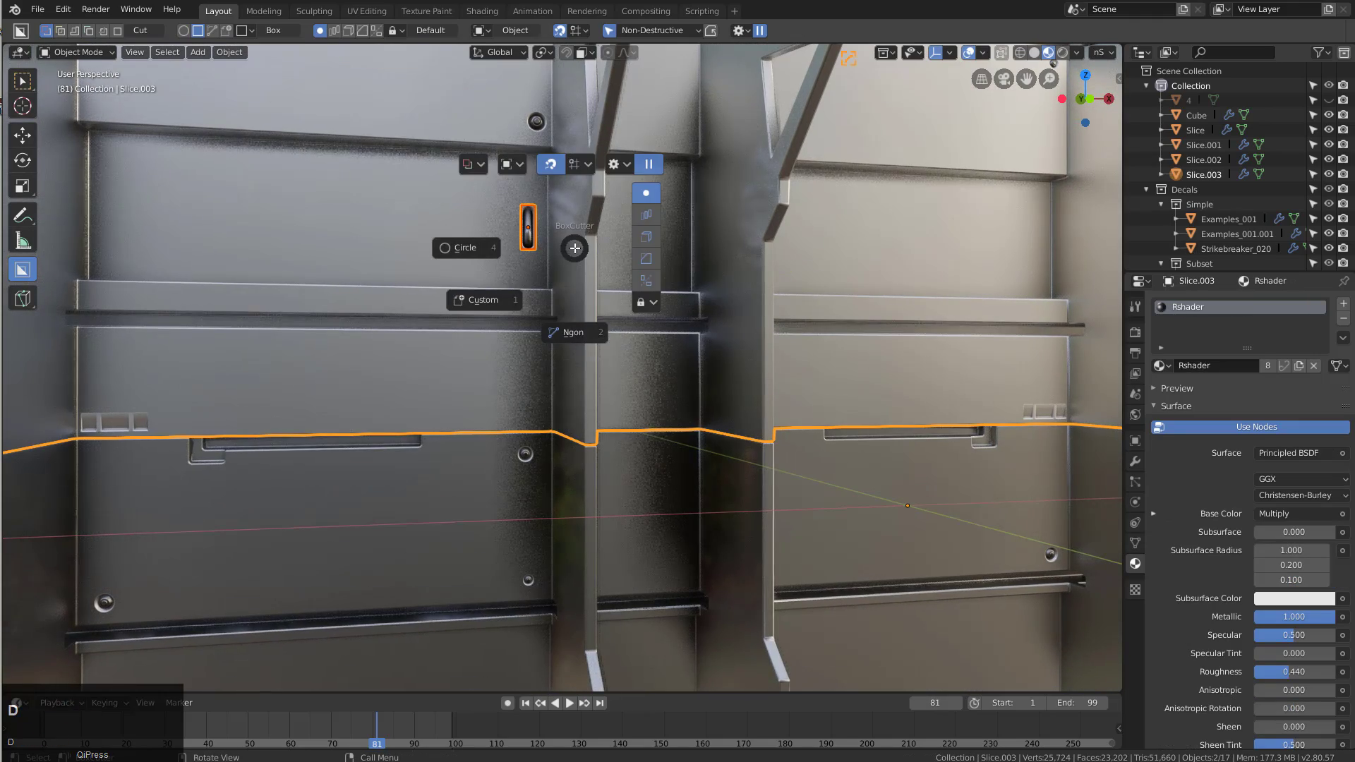
Cut a small rounded vertical slot into the wall panel with Match Materials to the Rshader metal
{"action": "key", "text": "Escape"}
{"action": "left_click", "coordinate": [33, 91]}
{"action": "key", "text": "d"}
{"action": "left_click", "coordinate": [560, 158]}
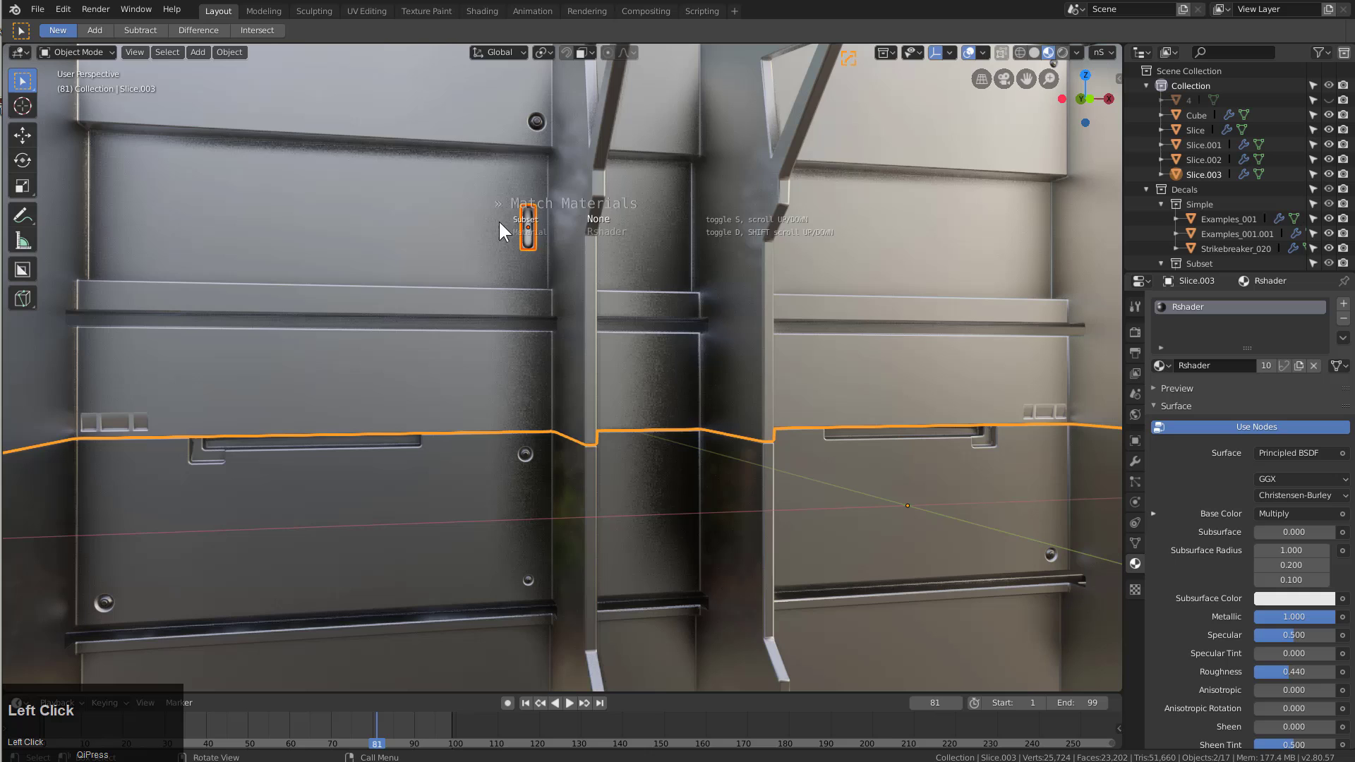
{"action": "key", "text": "a"}
{"action": "left_click", "coordinate": [547, 118]}
Orbit back out to the whole slice and bring up the DECALmachine library
{"action": "key", "text": "d"}
{"action": "left_click", "coordinate": [675, 19]}
{"action": "scroll", "scroll_direction": "up", "scroll_amount": 3}
{"action": "scroll", "scroll_direction": "down", "scroll_amount": 3}
{"action": "left_click", "coordinate": [462, 118]}
{"action": "key", "text": "alt+a"}
{"action": "scroll", "scroll_direction": "down", "scroll_amount": 3}
{"action": "middle_click", "coordinate": [593, 287]}
{"action": "scroll", "scroll_direction": "down", "scroll_amount": 3}
{"action": "middle_click", "coordinate": [646, 321]}
{"action": "scroll", "scroll_direction": "down", "scroll_amount": 3}
{"action": "middle_click", "coordinate": [634, 292]}
{"action": "scroll", "scroll_direction": "down", "scroll_amount": 3}
{"action": "middle_click", "coordinate": [605, 362]}
{"action": "key", "text": "d"}
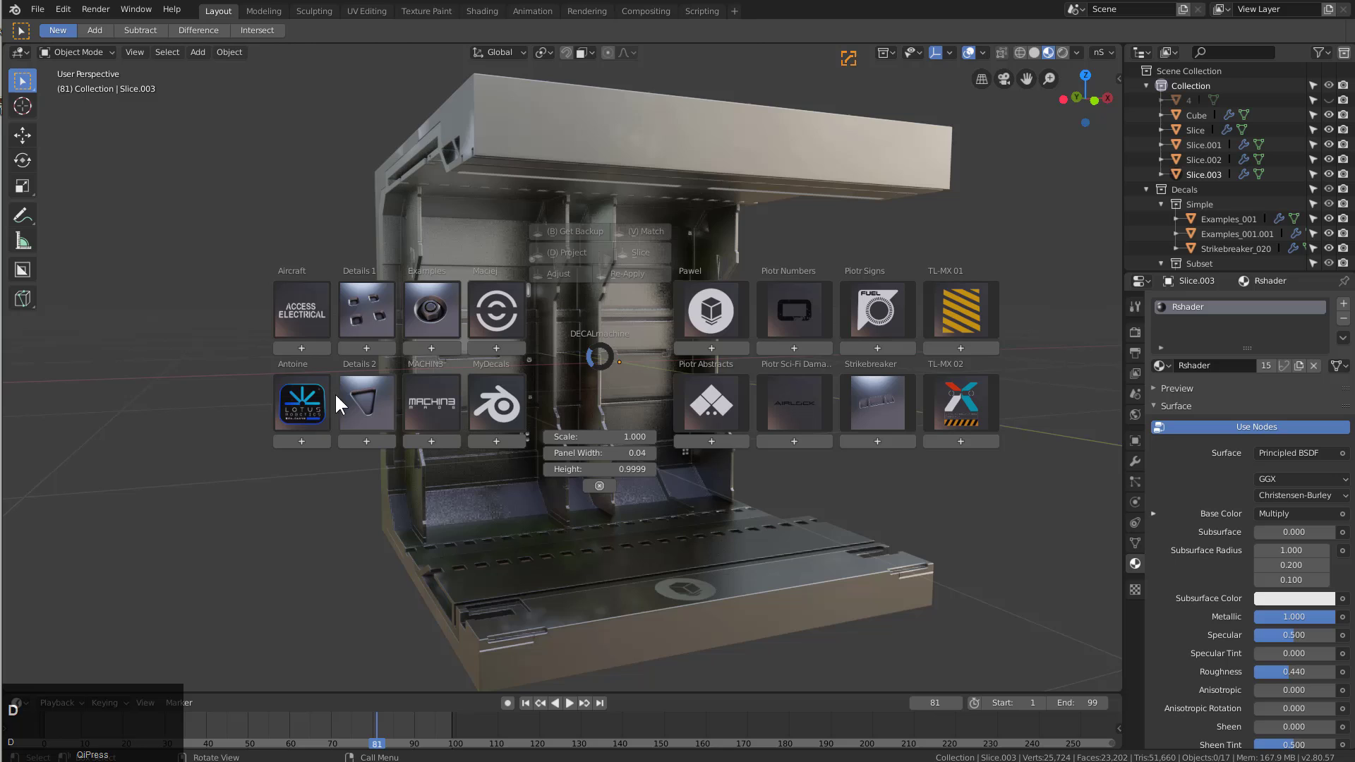
Place the Antoine 06 HIGHLY ACID label decal high on the upper left wall
{"action": "left_click", "coordinate": [298, 413]}
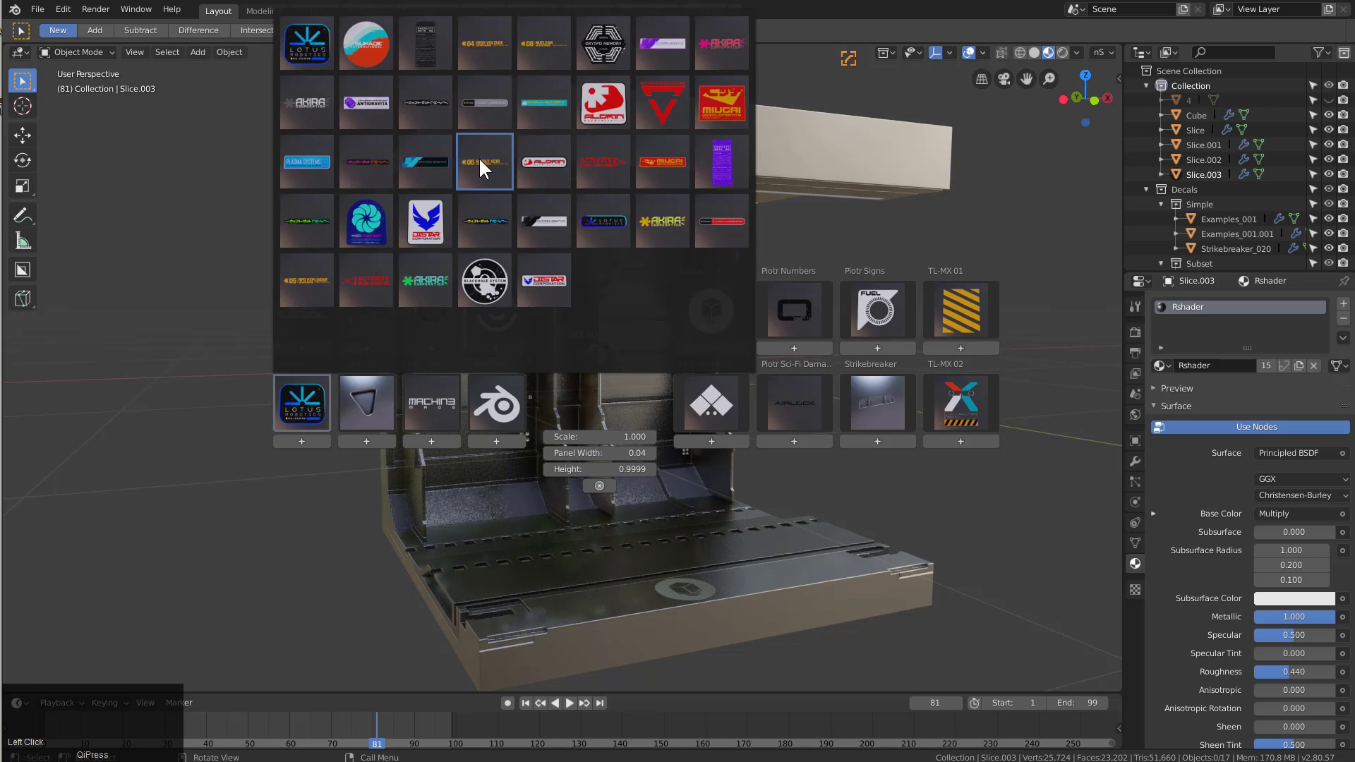
{"action": "left_click", "coordinate": [487, 169]}
{"action": "key", "text": "g"}
{"action": "left_click", "coordinate": [605, 203]}
{"action": "left_click_drag", "start_coordinate": [620, 237], "coordinate": [638, 352]}
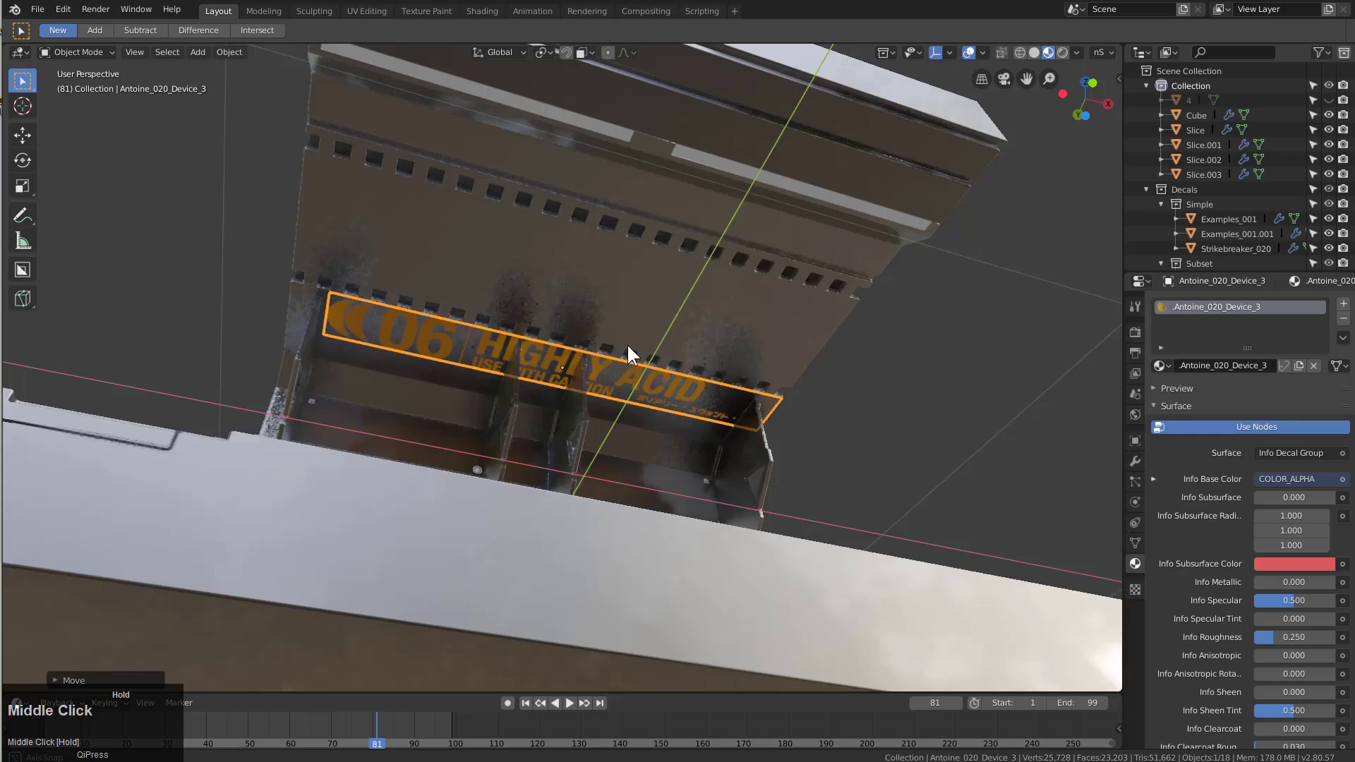
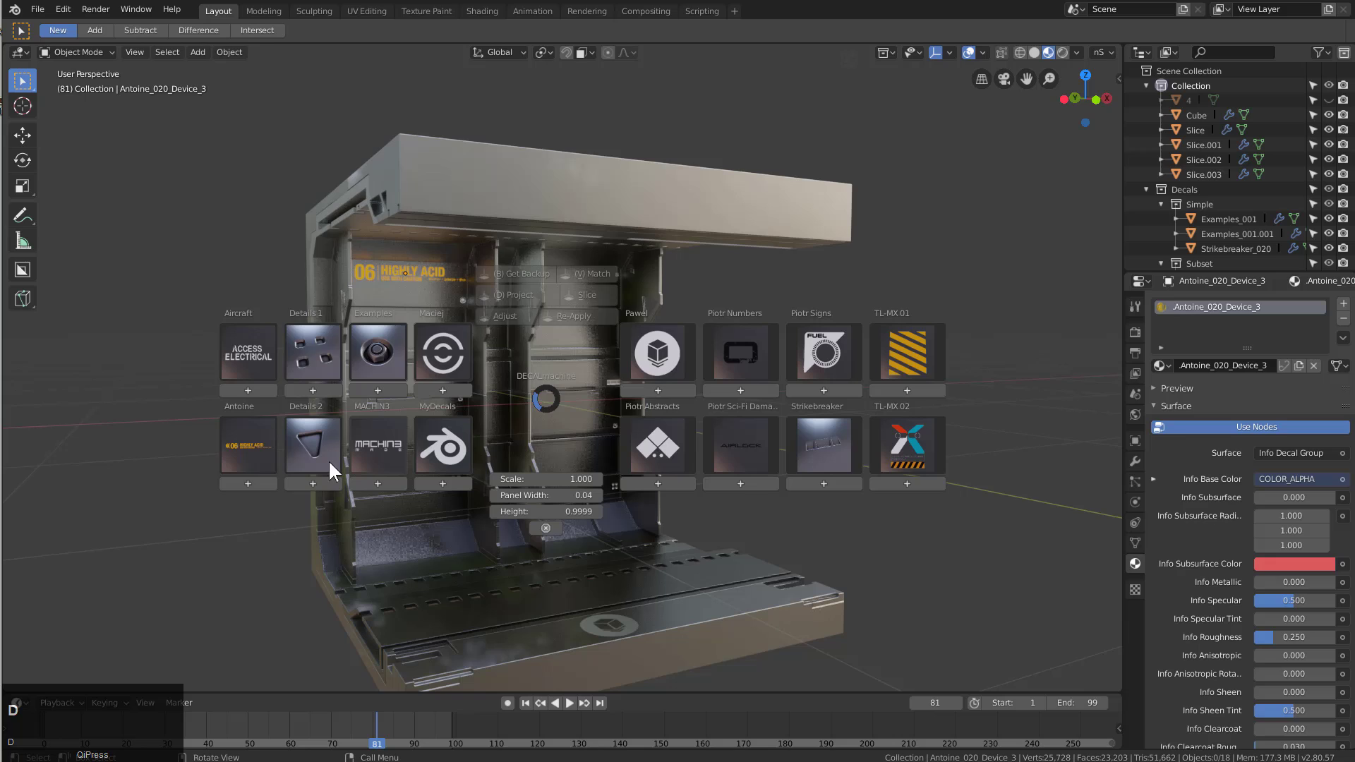
Place the Antoine AKIRA CORPORATION logo on the right panel and scale it up
{"action": "left_click", "coordinate": [264, 461]}
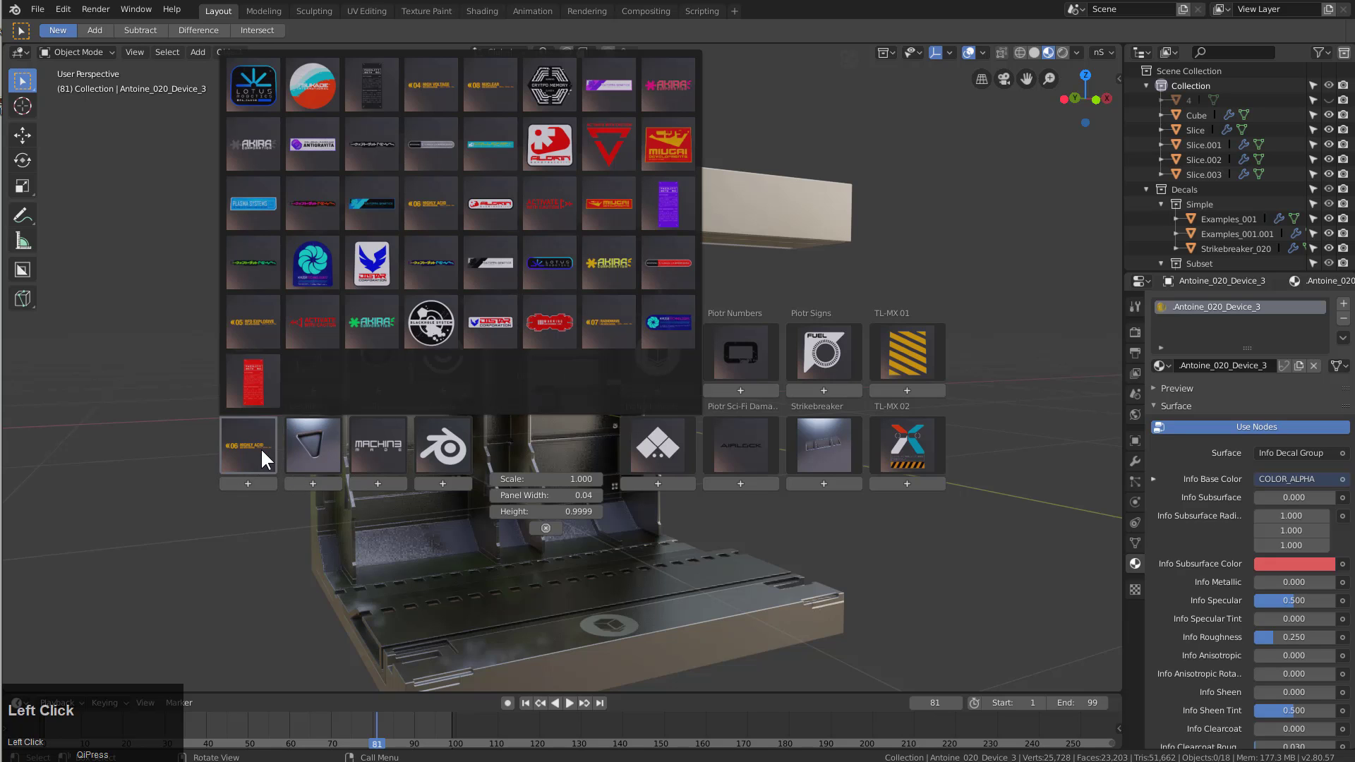
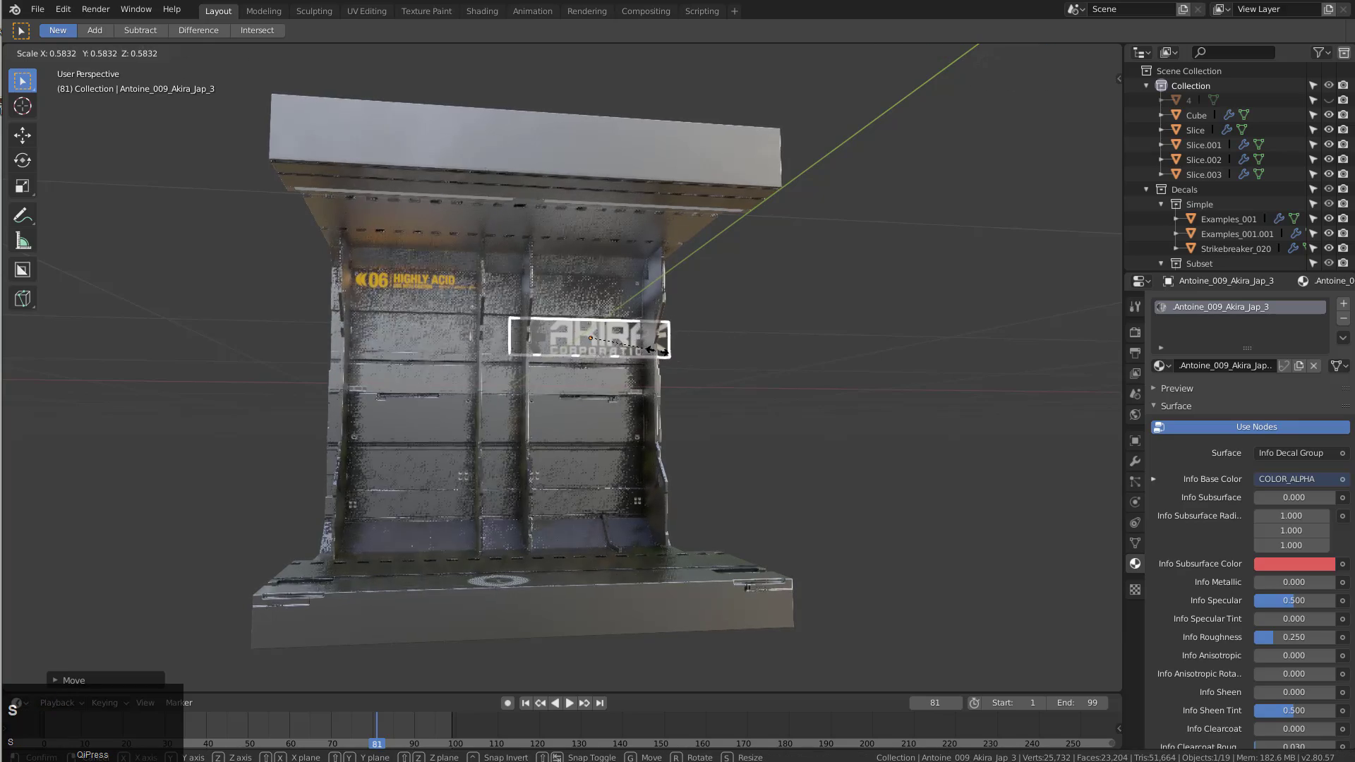
{"action": "left_click", "coordinate": [658, 355]}
{"action": "key", "text": "s"}
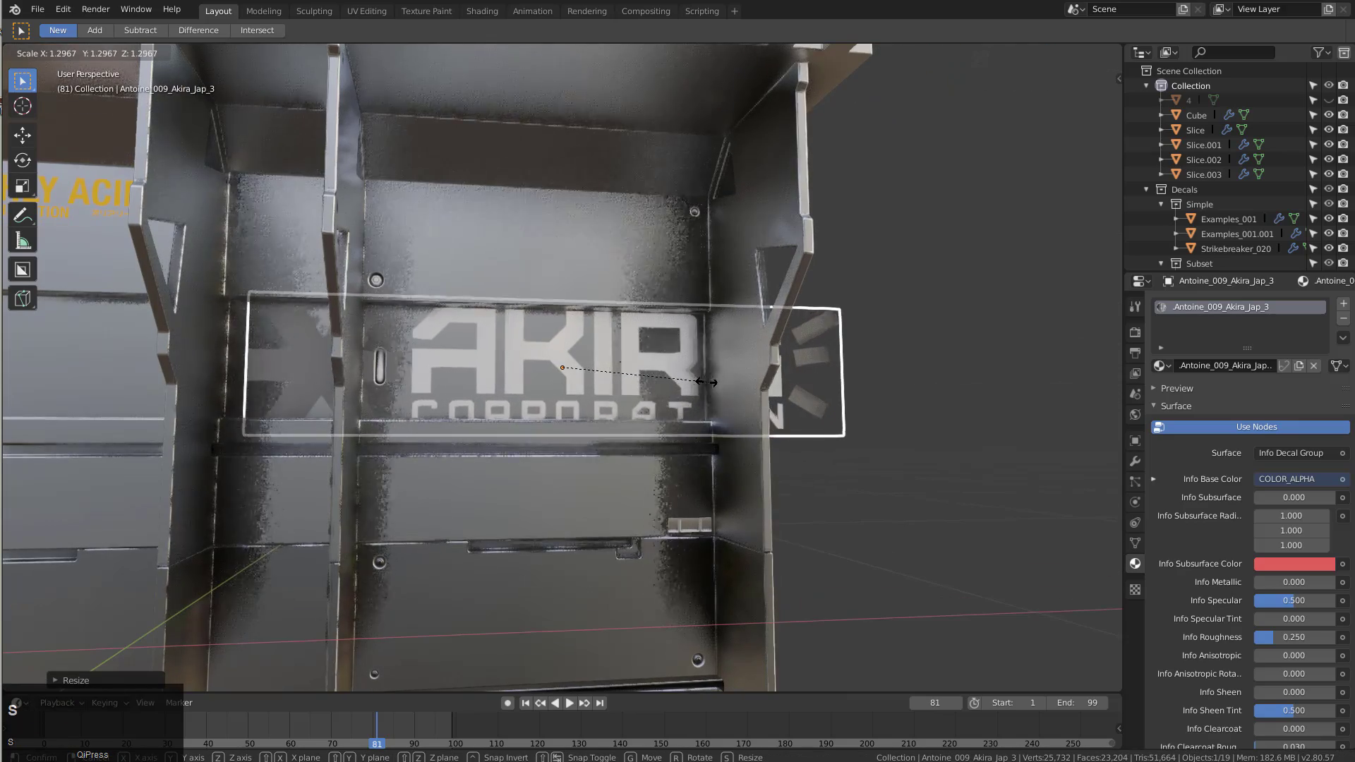
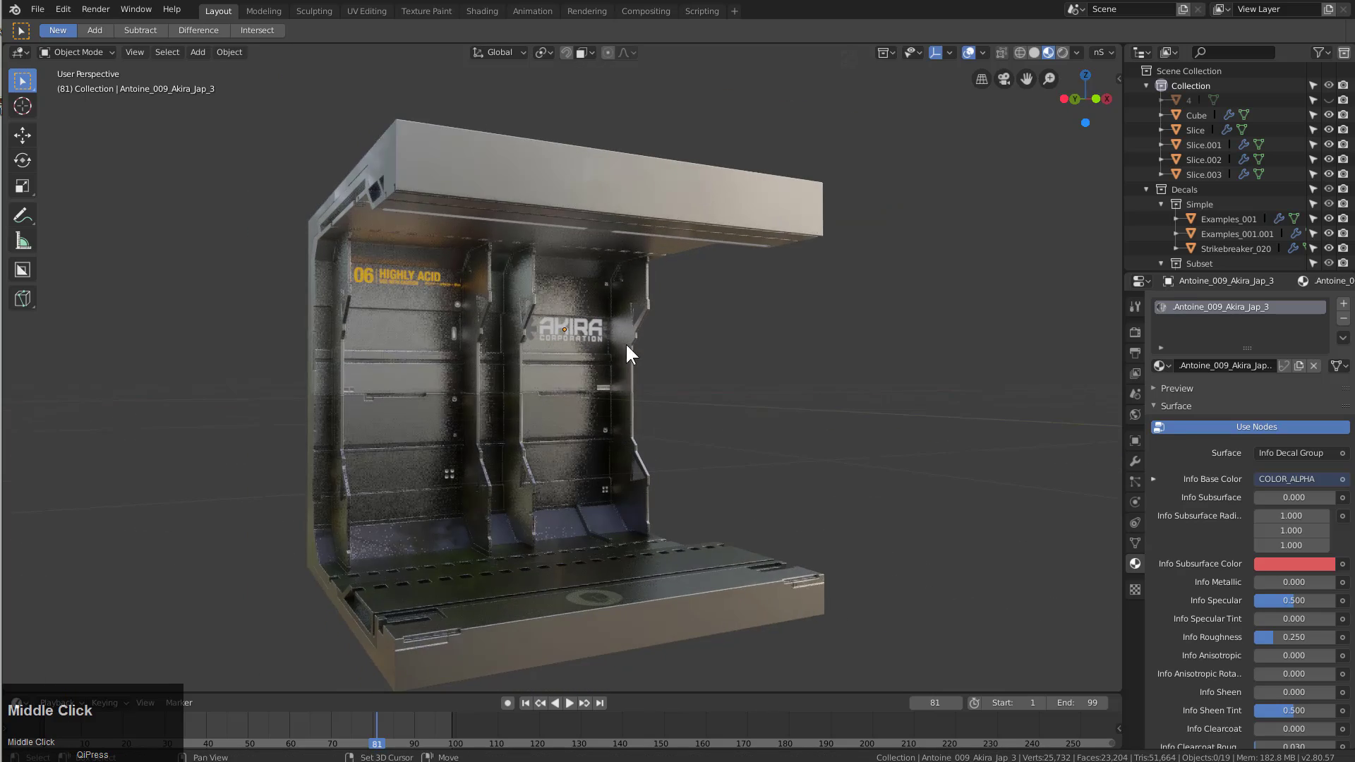
{"action": "scroll", "scroll_direction": "up", "scroll_amount": 3}
Add a Details 1 perforated decal at the top of the left bay and duplicate it to the right bay
{"action": "key", "text": "d"}
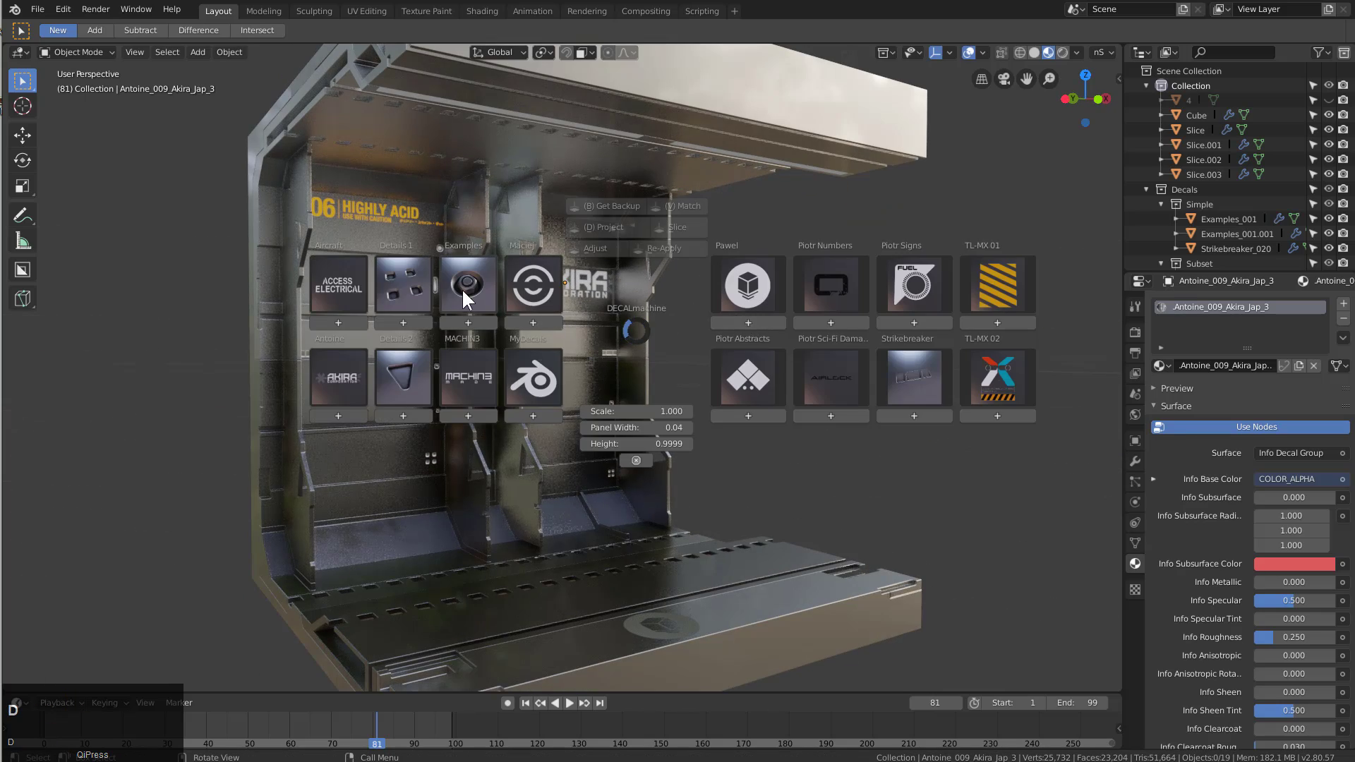
{"action": "left_click", "coordinate": [418, 289]}
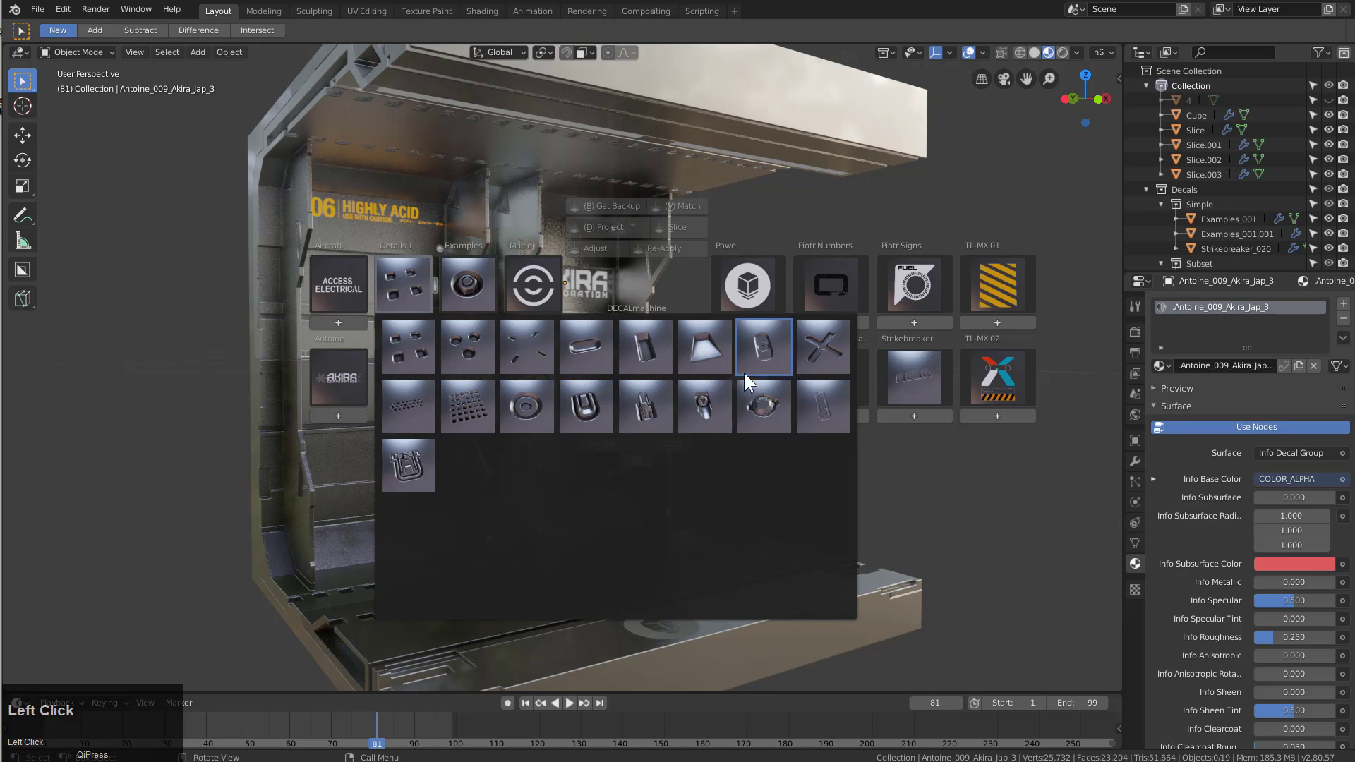
{"action": "left_click", "coordinate": [420, 410]}
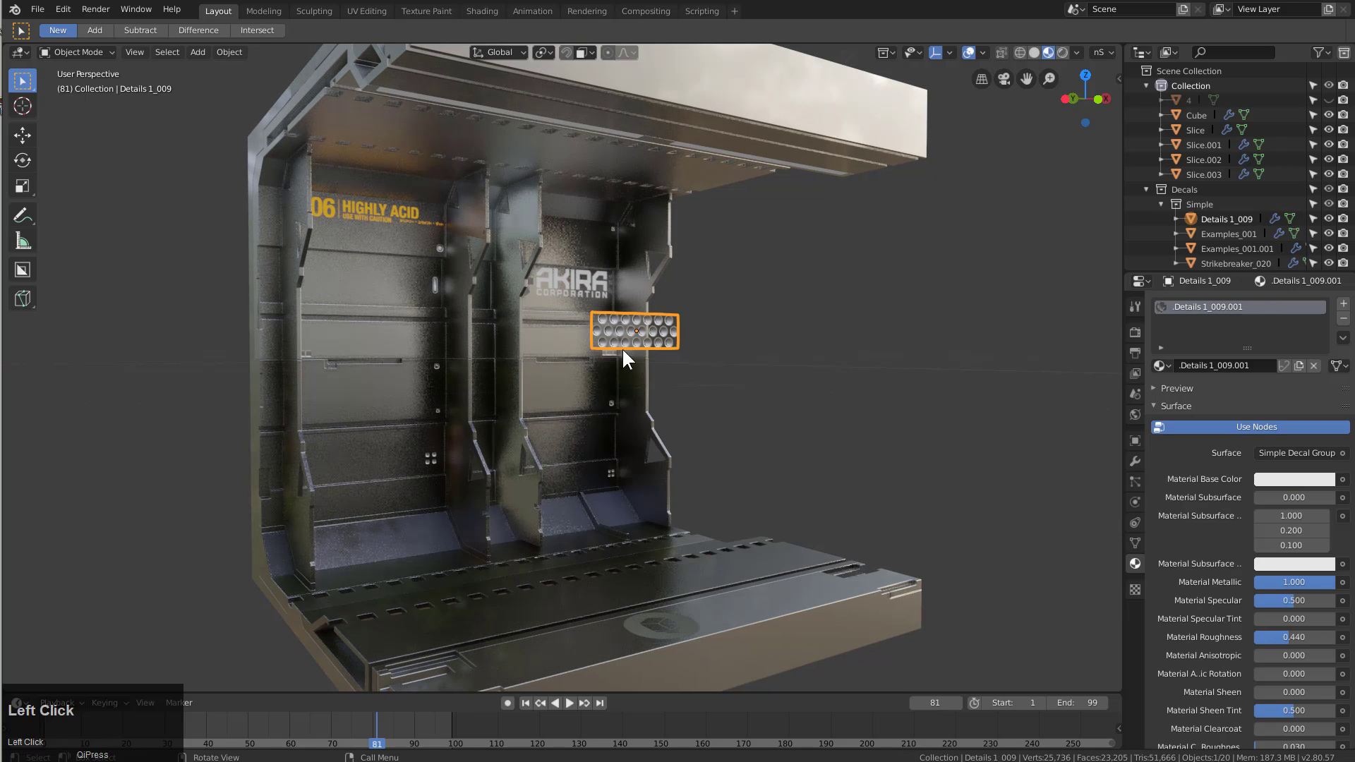
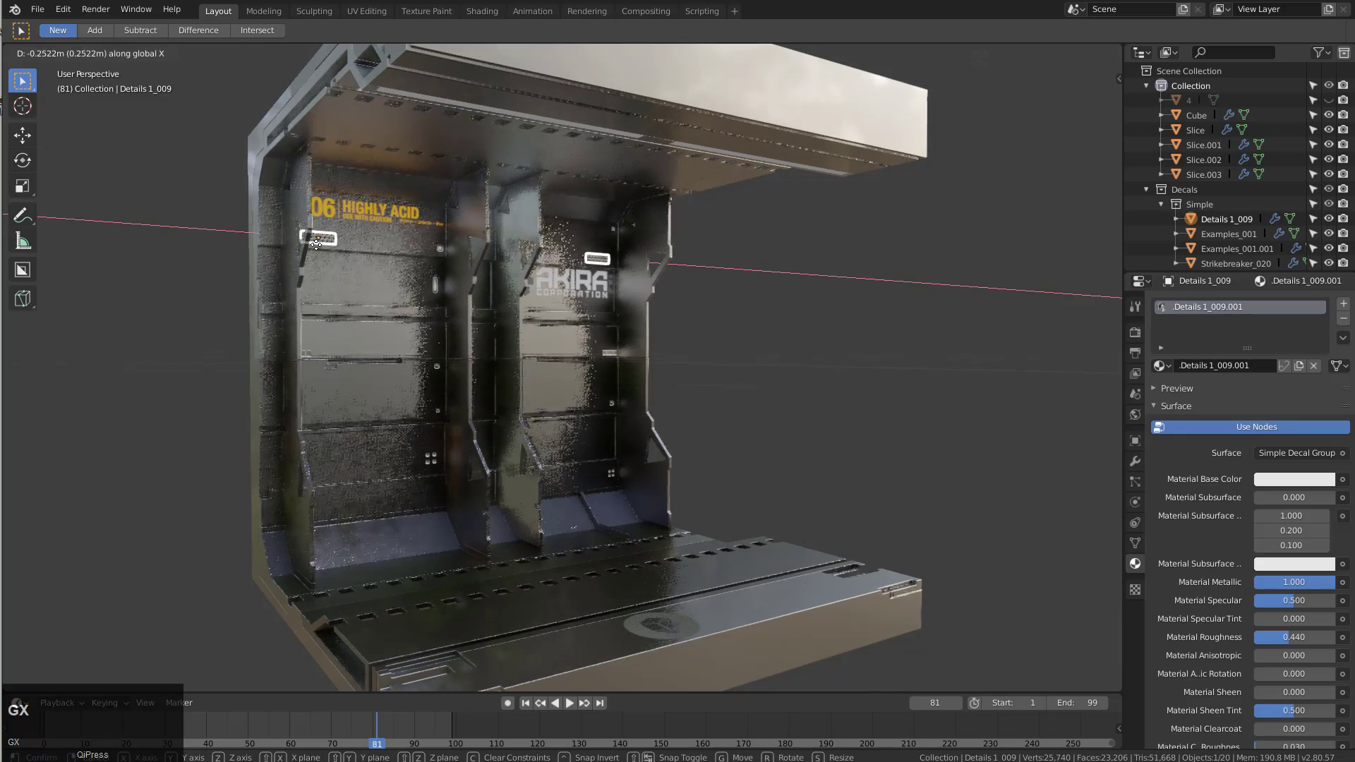
{"action": "left_click", "coordinate": [319, 250]}
{"action": "key", "text": "s"}
{"action": "left_click", "coordinate": [382, 284]}
{"action": "middle_click", "coordinate": [360, 334]}
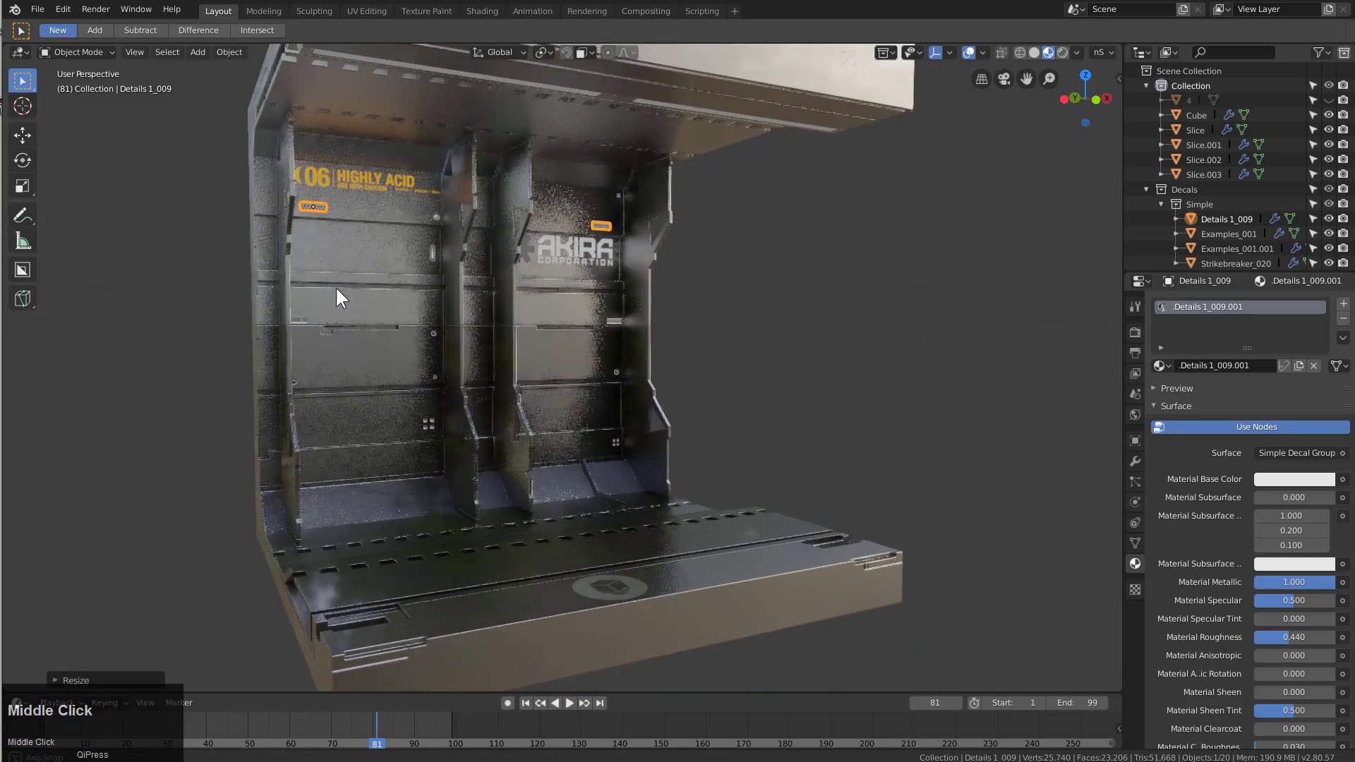
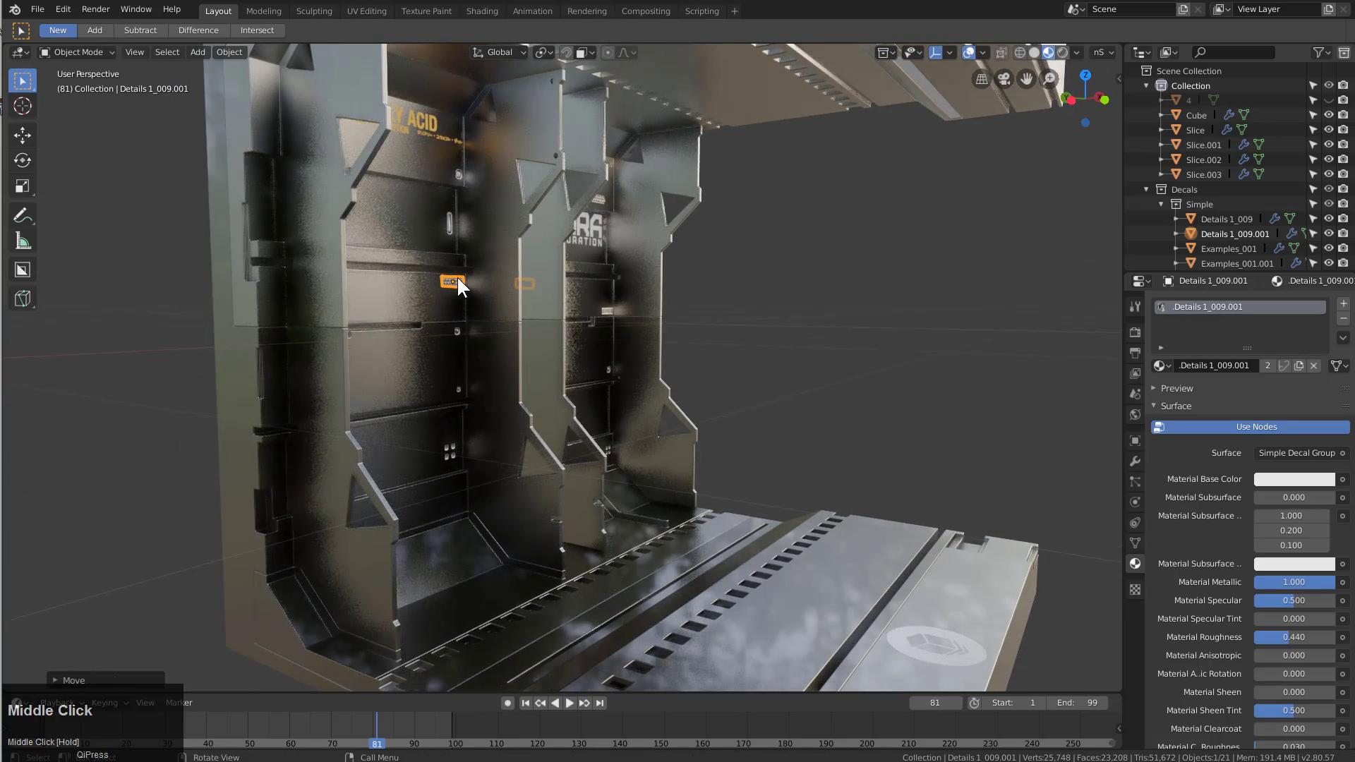
{"action": "key", "text": "shift+d"}
Place further detail copies, rotate the grille decal 90° upright and set a copy mid-height on the wall
{"action": "left_click", "coordinate": [407, 239]}
{"action": "key", "text": "g"}
{"action": "left_click", "coordinate": [366, 272]}
{"action": "middle_click", "coordinate": [406, 285]}
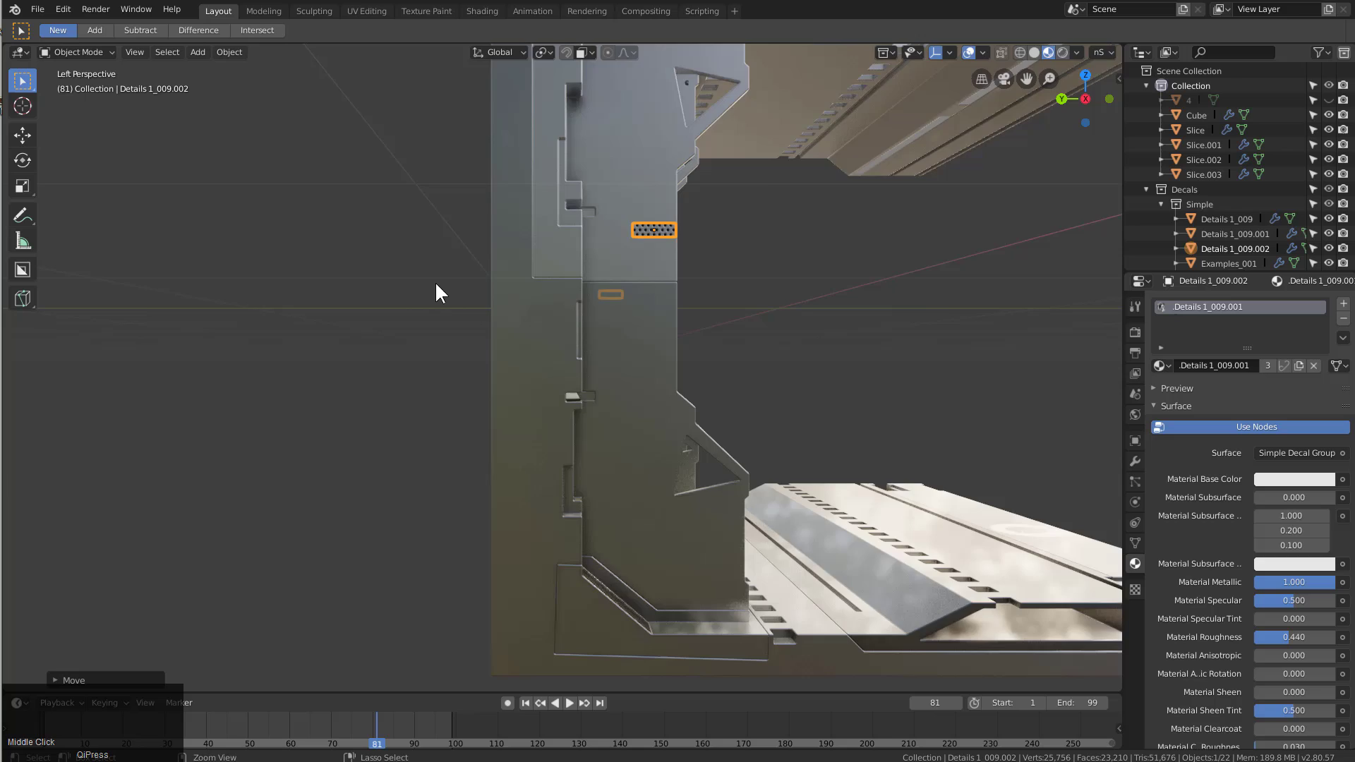
{"action": "key", "text": "r"}
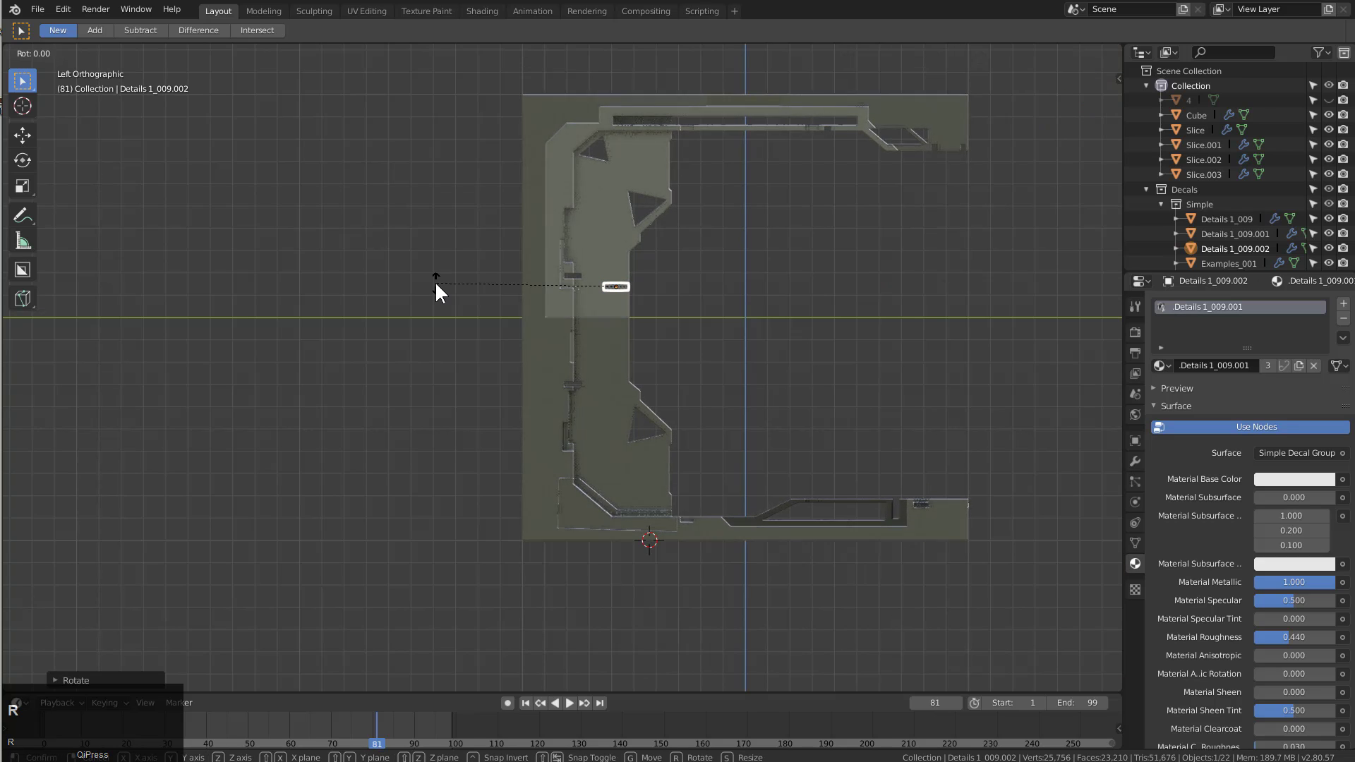
{"action": "key", "text": "r"}
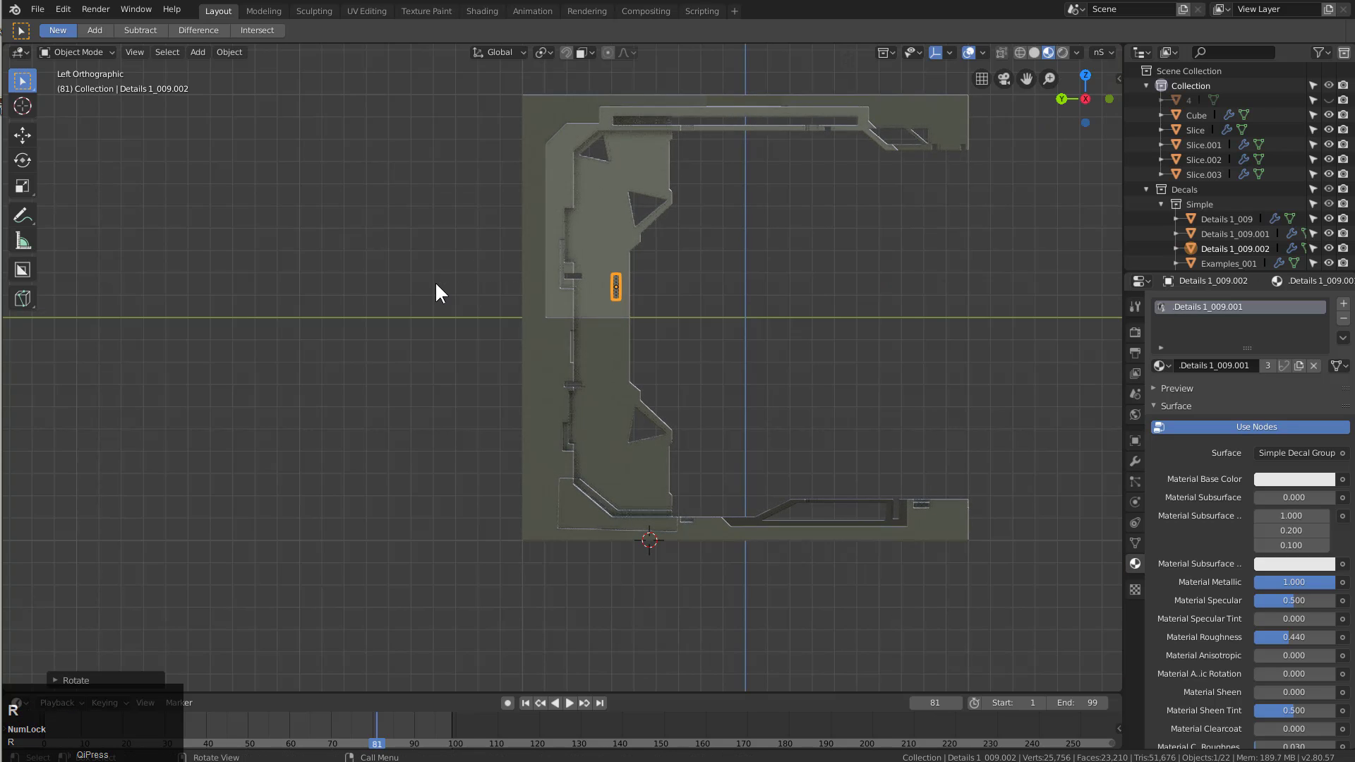
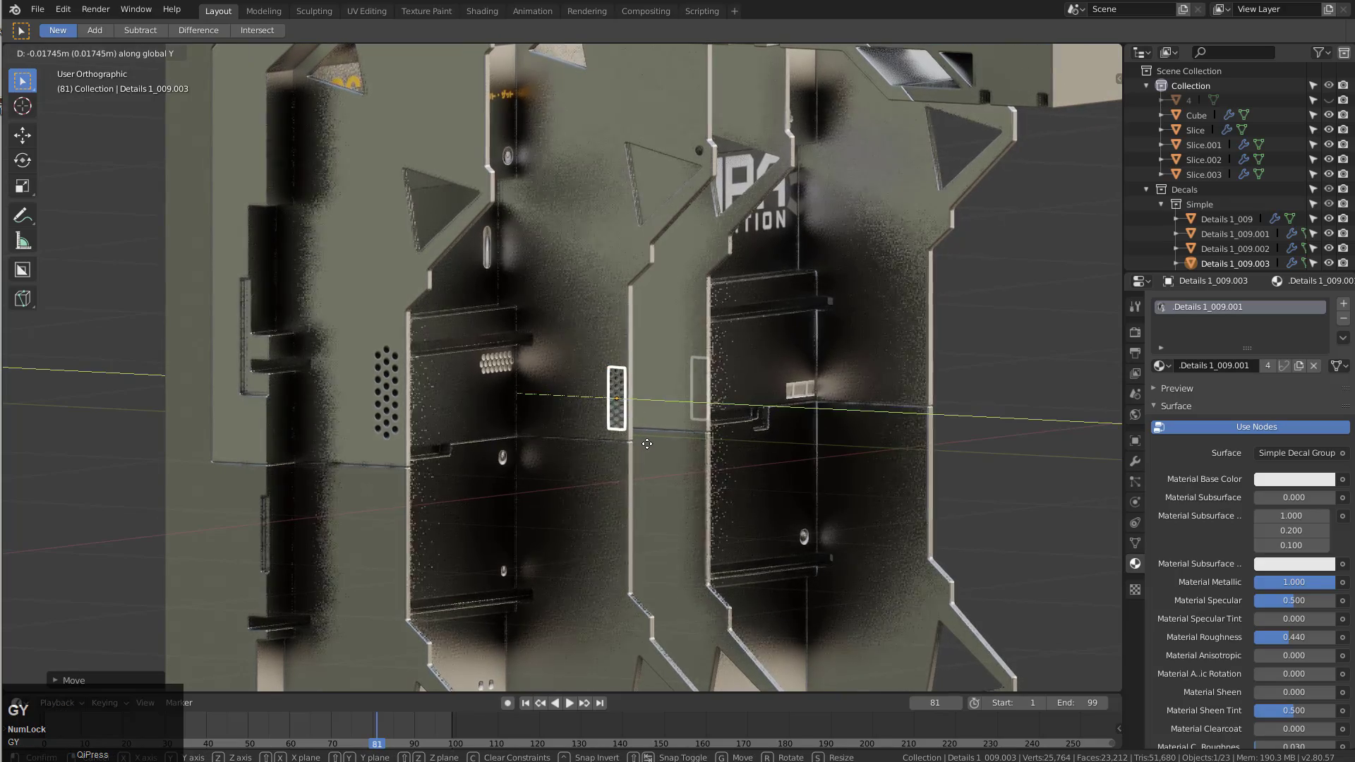
{"action": "left_click", "coordinate": [647, 446]}
Orbit around the wall slice to review the decal placement
{"action": "scroll", "scroll_direction": "down", "scroll_amount": 3}
{"action": "key", "text": "alt+a"}
{"action": "middle_click", "coordinate": [648, 440]}
{"action": "scroll", "scroll_direction": "down", "scroll_amount": 3}
{"action": "middle_click", "coordinate": [617, 422]}
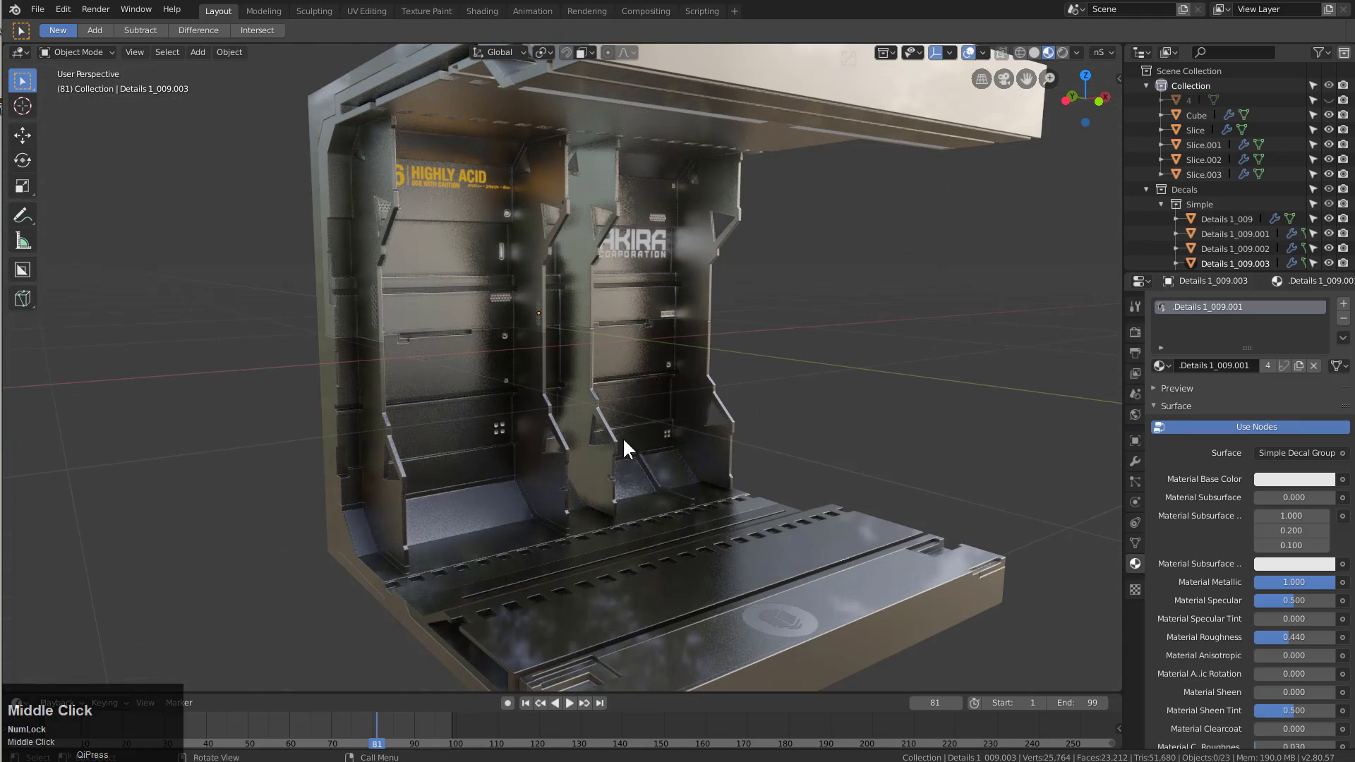
{"action": "scroll", "scroll_direction": "up", "scroll_amount": 3}
{"action": "middle_click", "coordinate": [666, 445]}
Browse the DECALmachine panel decal sets and open the Strikebreaker collection
{"action": "key", "text": "d"}
{"action": "left_click", "coordinate": [514, 412]}
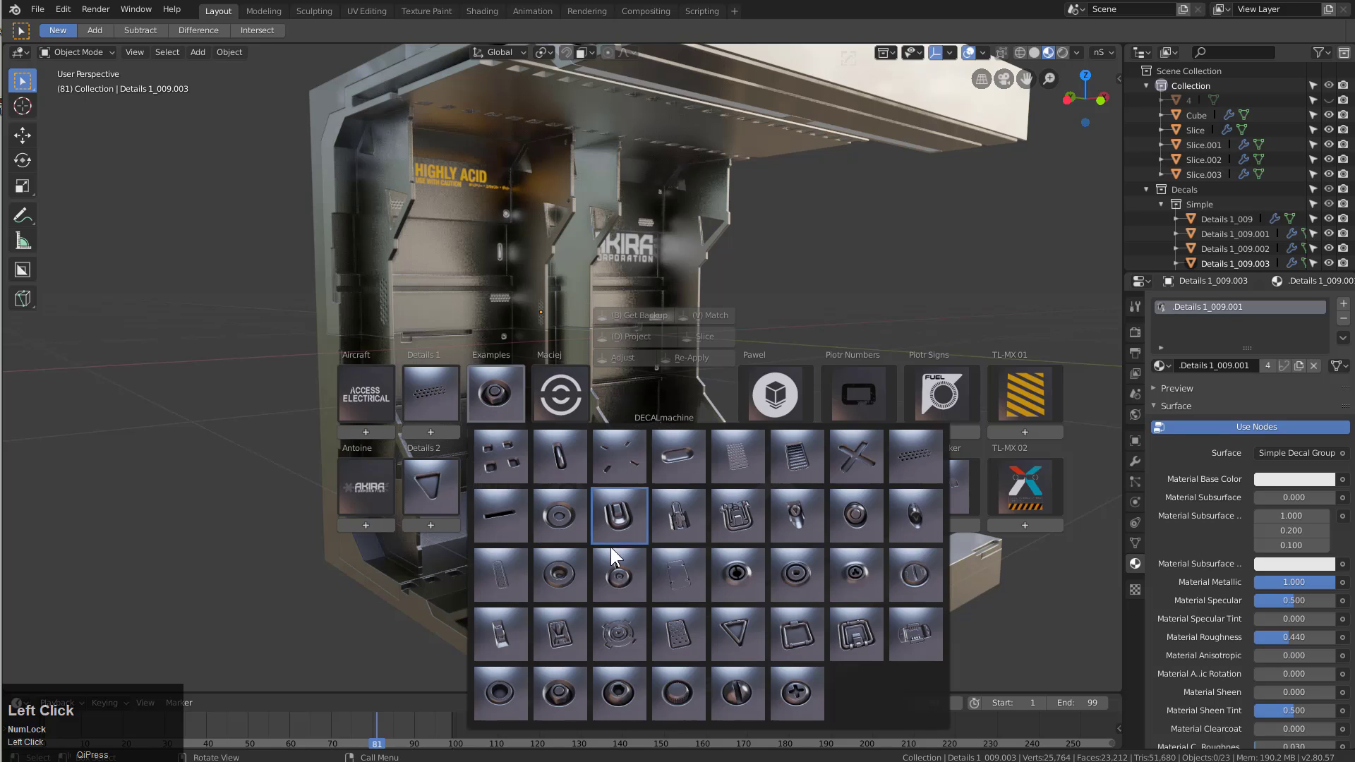
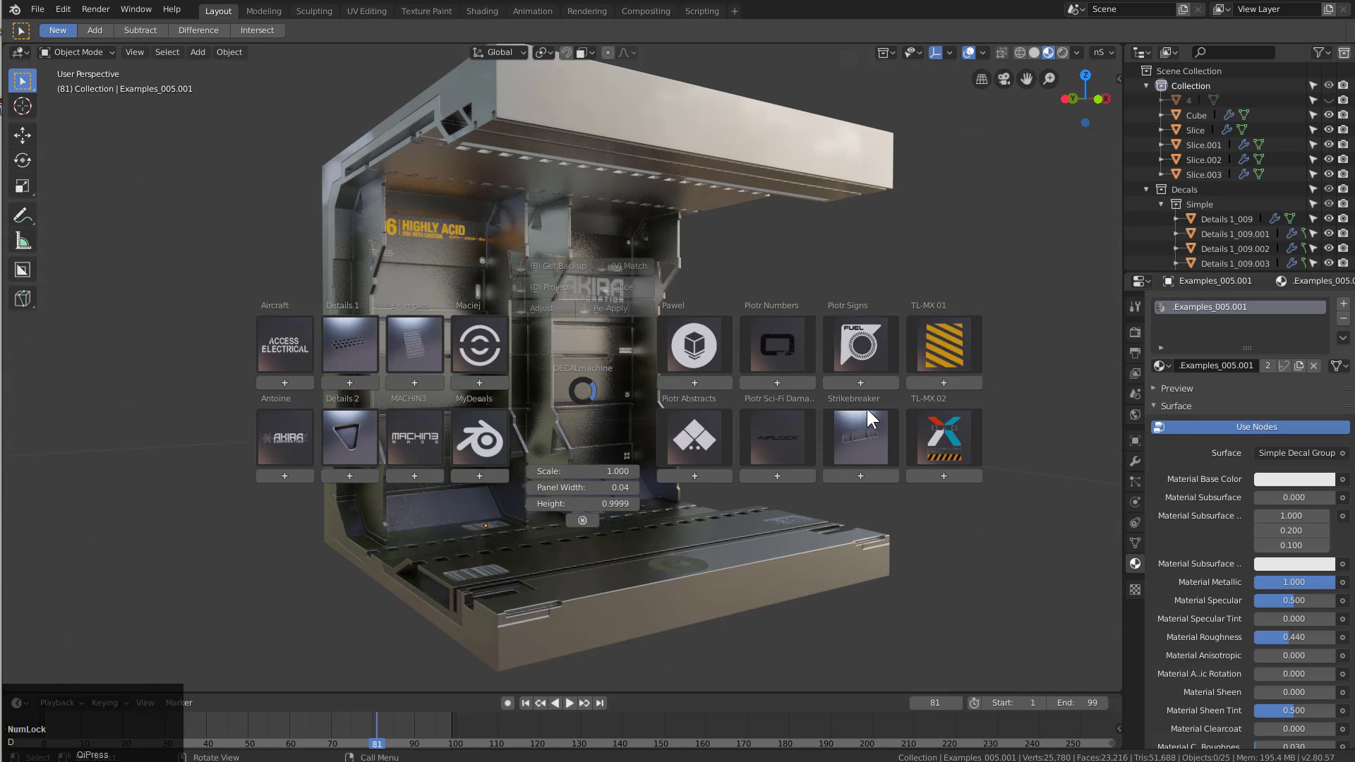
{"action": "left_click", "coordinate": [874, 428]}
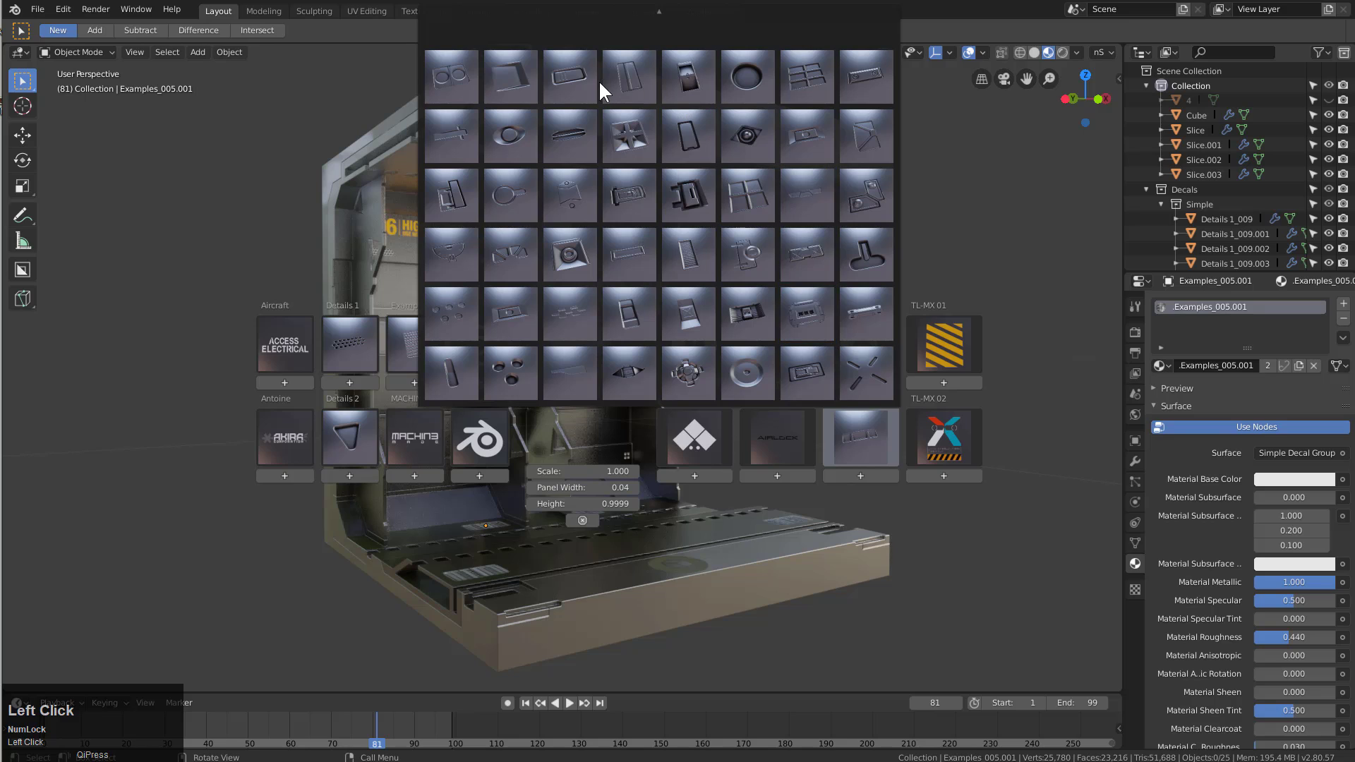
Add the Strikebreaker_034 rectangular inset decal and move it onto the lower left panel
{"action": "scroll", "scroll_direction": "down", "scroll_amount": 3}
{"action": "left_click", "coordinate": [520, 107]}
{"action": "scroll", "scroll_direction": "up", "scroll_amount": 3}
{"action": "middle_click", "coordinate": [583, 420]}
{"action": "scroll", "scroll_direction": "down", "scroll_amount": 3}
{"action": "key", "text": "g"}
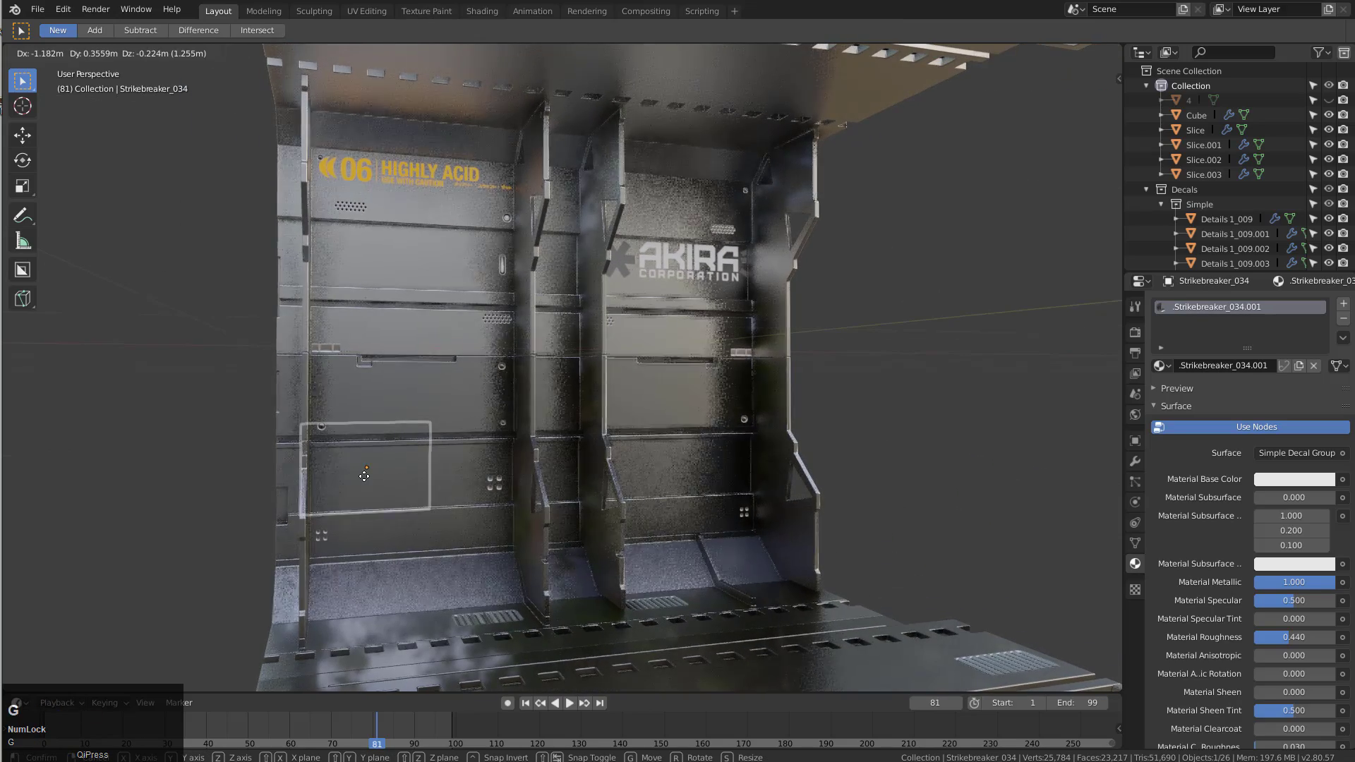
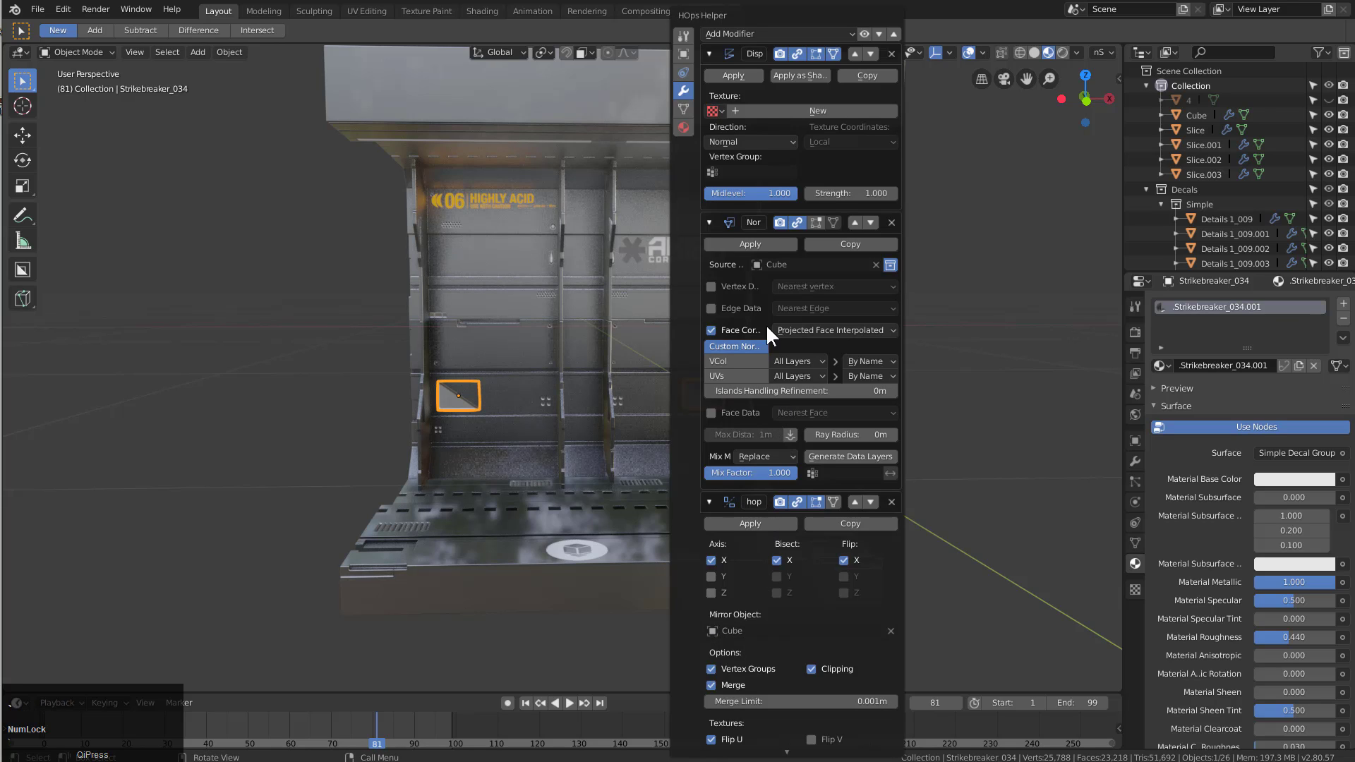
Confirm the inset decal mirrored onto the right bay and clear the selection
{"action": "left_click_drag", "start_coordinate": [900, 38], "coordinate": [859, 389]}
{"action": "left_click", "coordinate": [859, 389]}
{"action": "key", "text": "Escape"}
{"action": "key", "text": "a"}
Place a round Examples_022 detail decal from the DECALmachine library onto the left lower panel
{"action": "middle_click", "coordinate": [653, 400]}
{"action": "middle_click", "coordinate": [648, 394]}
{"action": "middle_click", "coordinate": [663, 421]}
{"action": "key", "text": "d"}
{"action": "left_click", "coordinate": [497, 367]}
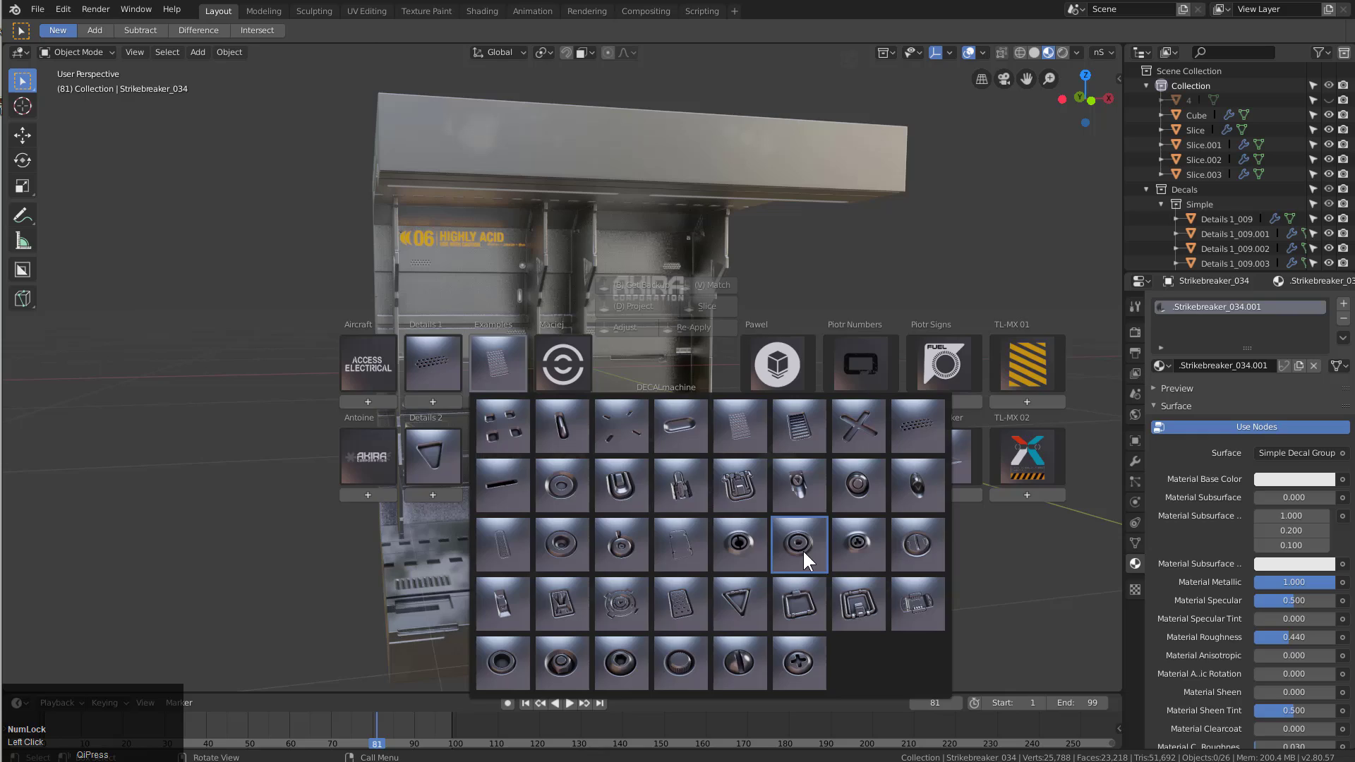
{"action": "left_click", "coordinate": [809, 555]}
{"action": "key", "text": "g"}
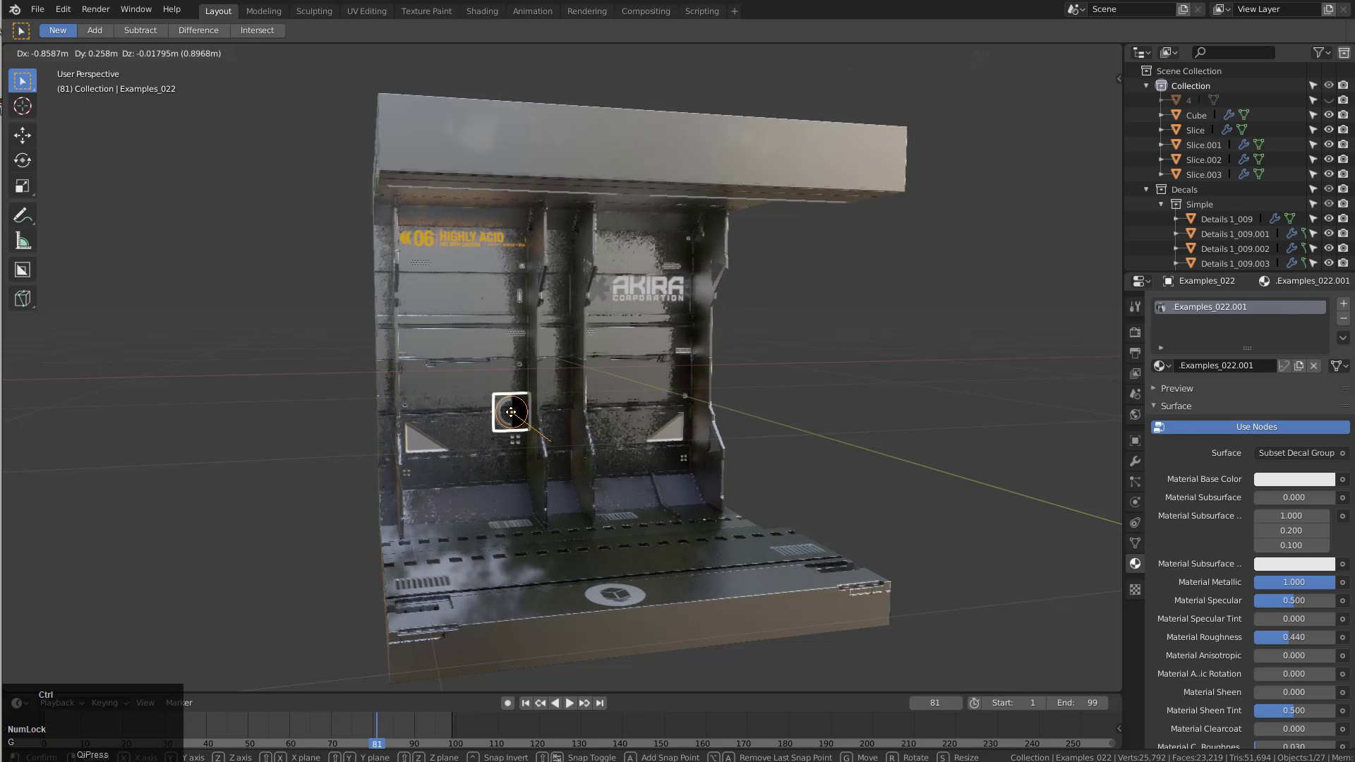
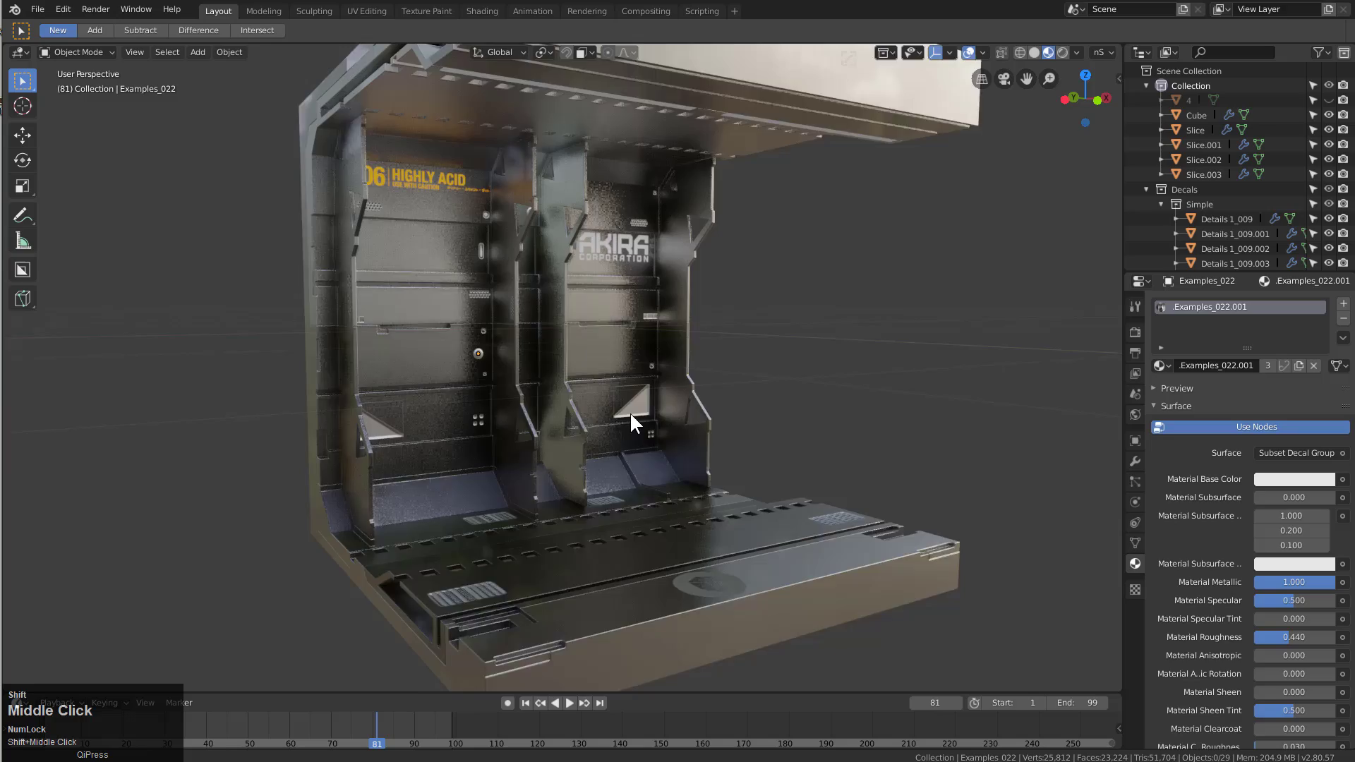
Match the decals' material to the wall slice's Rshader via the DECALmachine Match option
{"action": "scroll", "scroll_direction": "up", "scroll_amount": 3}
{"action": "left_click", "coordinate": [425, 308]}
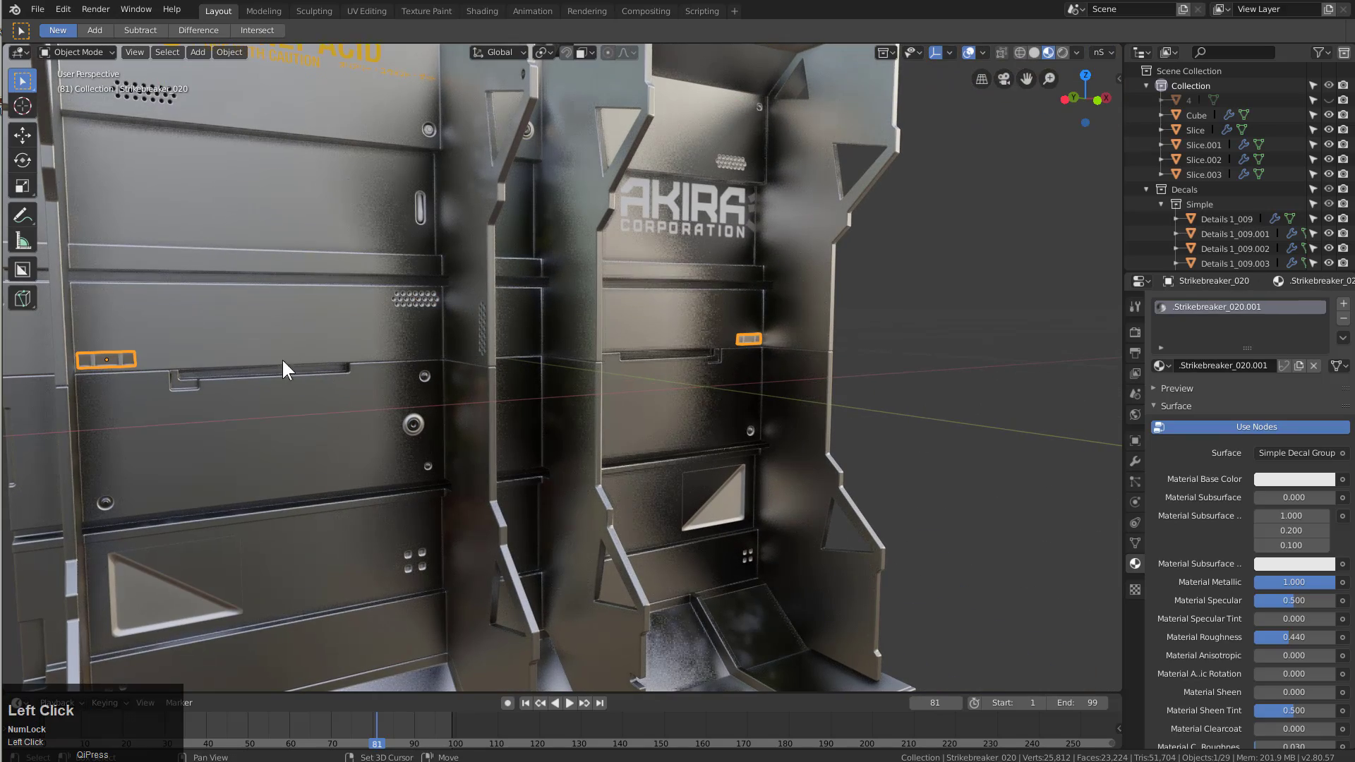
{"action": "left_click", "coordinate": [285, 347]}
{"action": "key", "text": "d"}
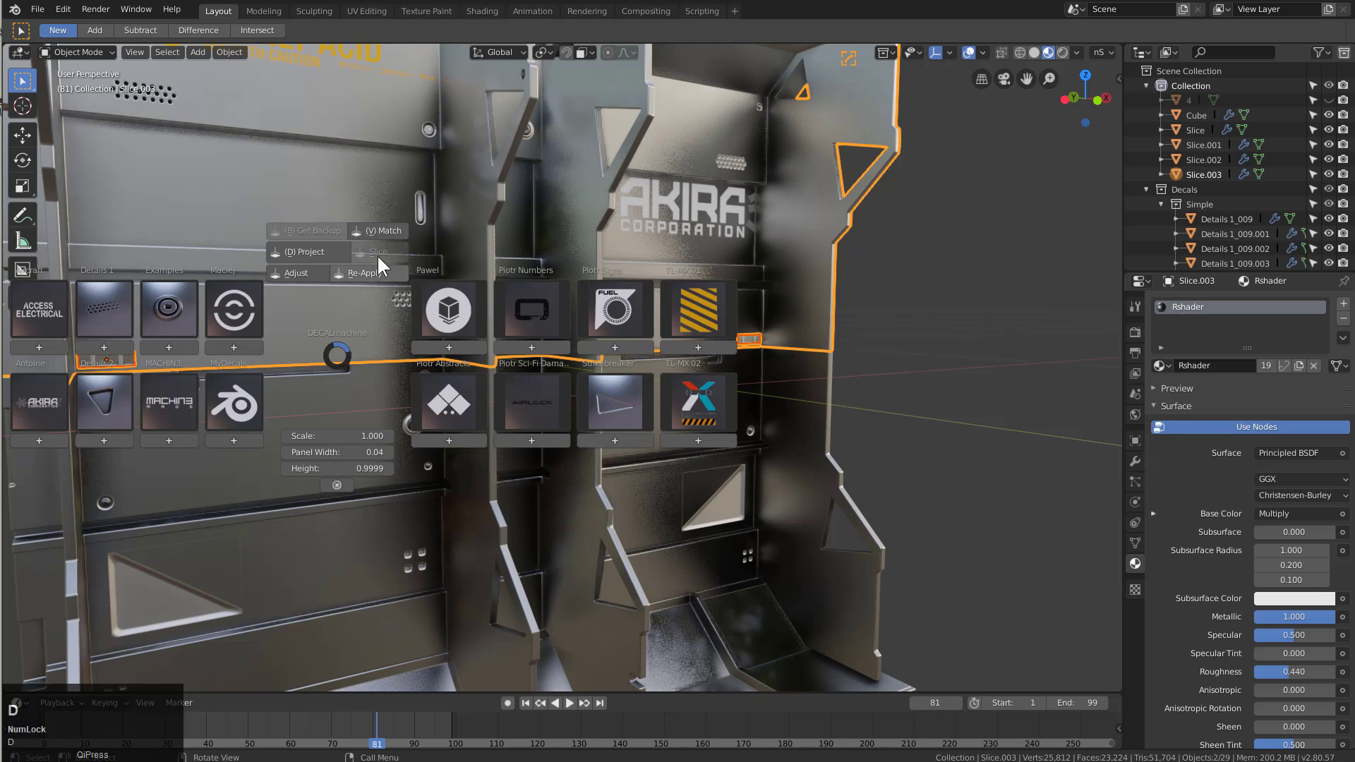
{"action": "left_click", "coordinate": [379, 232]}
Add triangle decals onto both lower wall panels from the decal library
{"action": "scroll", "scroll_direction": "up", "scroll_amount": 3}
{"action": "scroll", "scroll_direction": "down", "scroll_amount": 3}
{"action": "scroll", "scroll_direction": "up", "scroll_amount": 3}
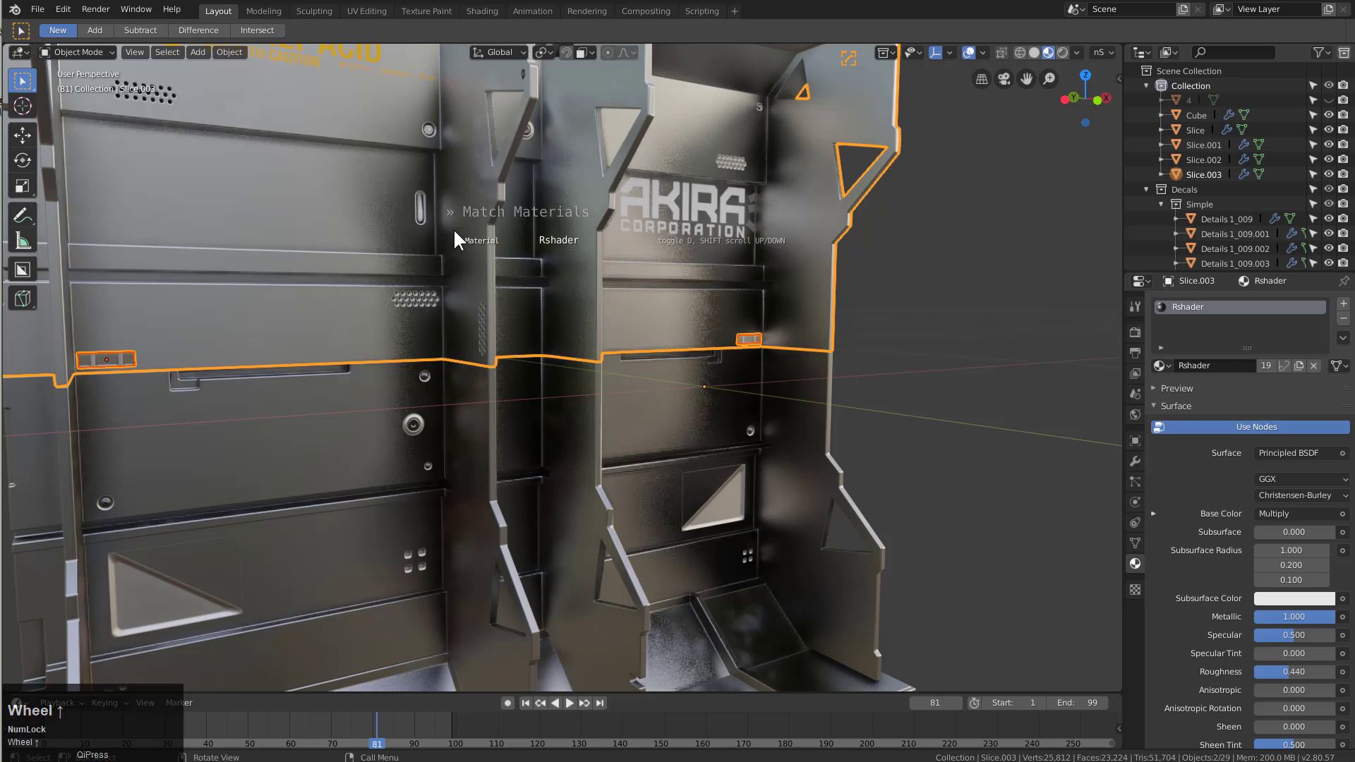
{"action": "scroll", "scroll_direction": "down", "scroll_amount": 3}
{"action": "scroll", "scroll_direction": "up", "scroll_amount": 3}
{"action": "key", "text": "d"}
{"action": "key", "text": "d"}
{"action": "key", "text": "d"}
{"action": "scroll", "scroll_direction": "down", "scroll_amount": 3}
{"action": "scroll", "scroll_direction": "up", "scroll_amount": 3}
{"action": "left_click", "coordinate": [332, 253]}
{"action": "scroll", "scroll_direction": "down", "scroll_amount": 3}
Deselect everything and collapse the outliner collections, leaving INSERTS active
{"action": "key", "text": "a"}
{"action": "scroll", "scroll_direction": "down", "scroll_amount": 3}
{"action": "middle_click", "coordinate": [493, 391]}
{"action": "scroll", "scroll_direction": "down", "scroll_amount": 3}
{"action": "middle_click", "coordinate": [546, 413]}
{"action": "scroll", "scroll_direction": "up", "scroll_amount": 3}
{"action": "left_click_drag", "start_coordinate": [570, 405], "coordinate": [279, 731]}
{"action": "left_click_drag", "start_coordinate": [279, 731], "coordinate": [623, 358]}
{"action": "left_click_drag", "start_coordinate": [623, 359], "coordinate": [1036, 60]}
{"action": "left_click_drag", "start_coordinate": [1035, 60], "coordinate": [1147, 104]}
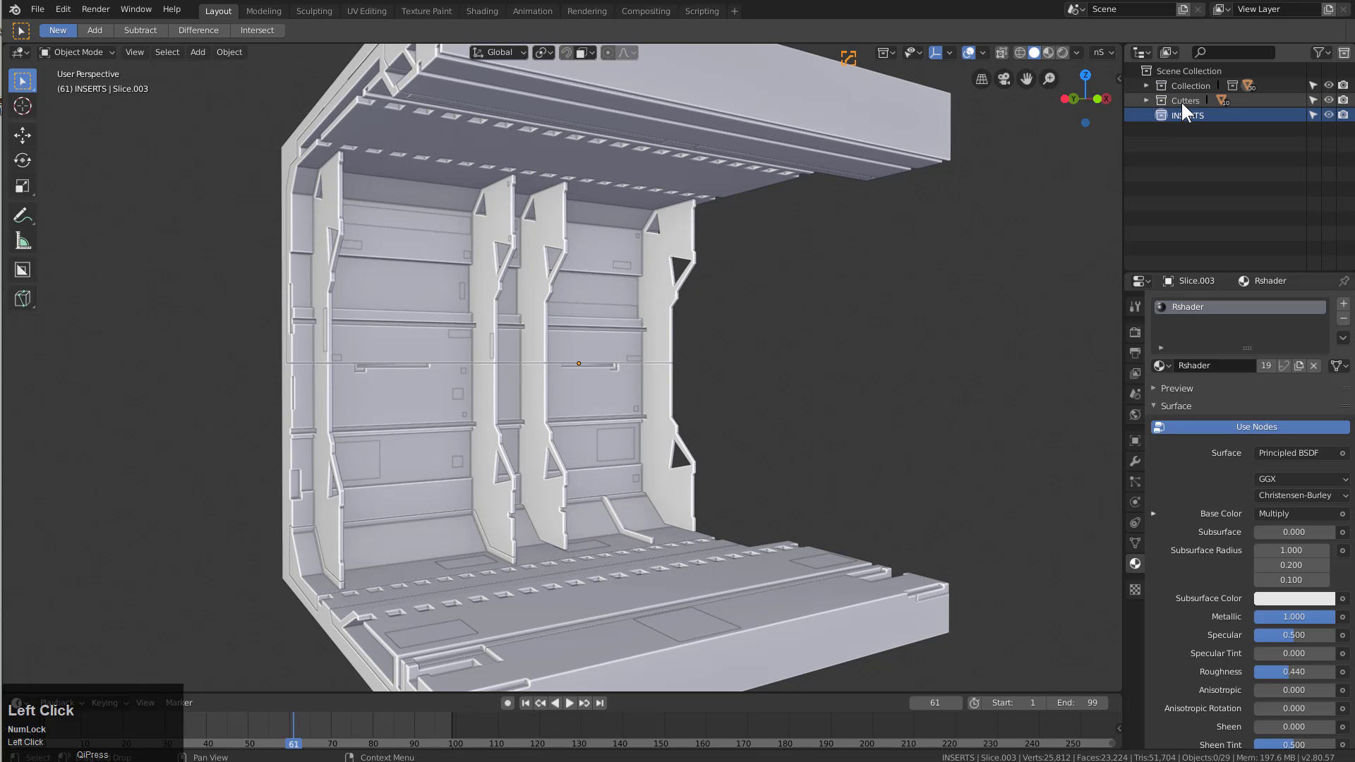
Hide the original Cutters and INSERTS collections in the outliner
{"action": "left_click", "coordinate": [1183, 107]}
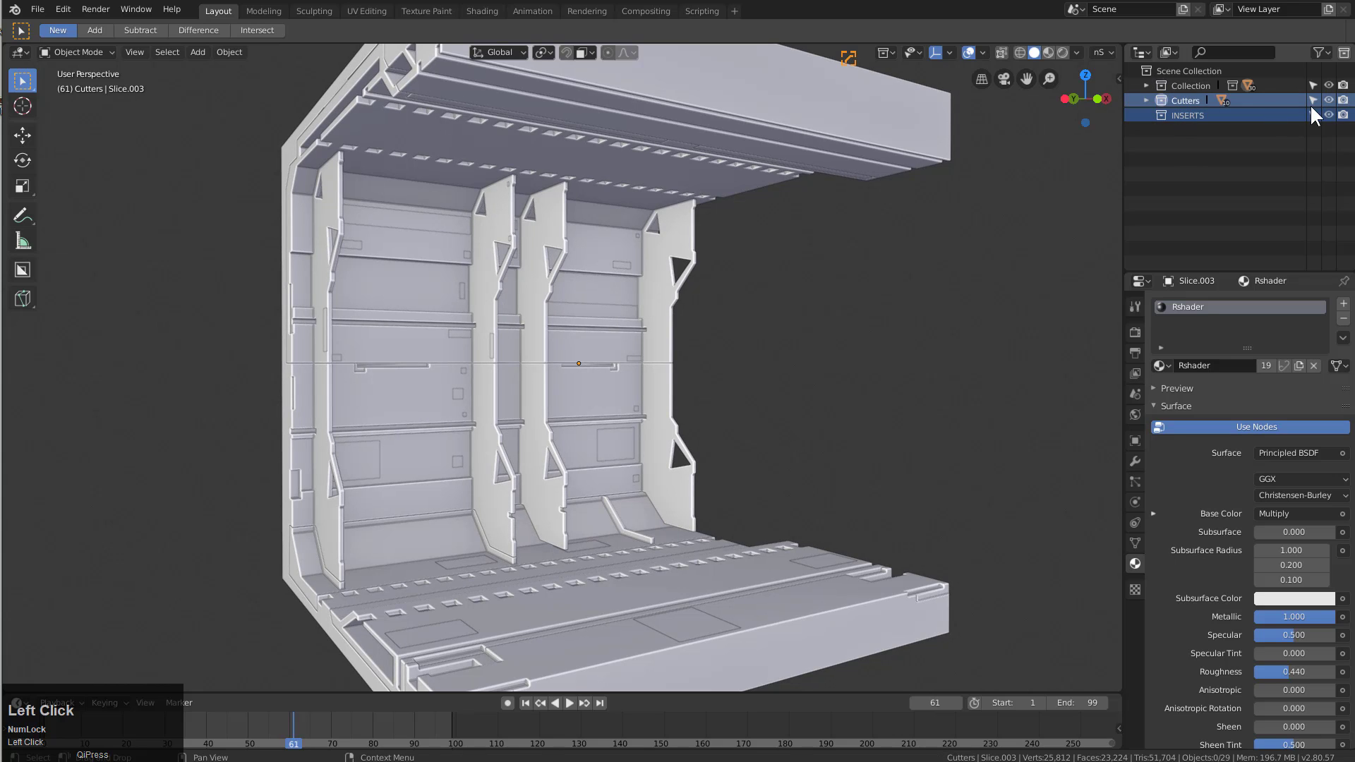
{"action": "left_click", "coordinate": [1328, 104]}
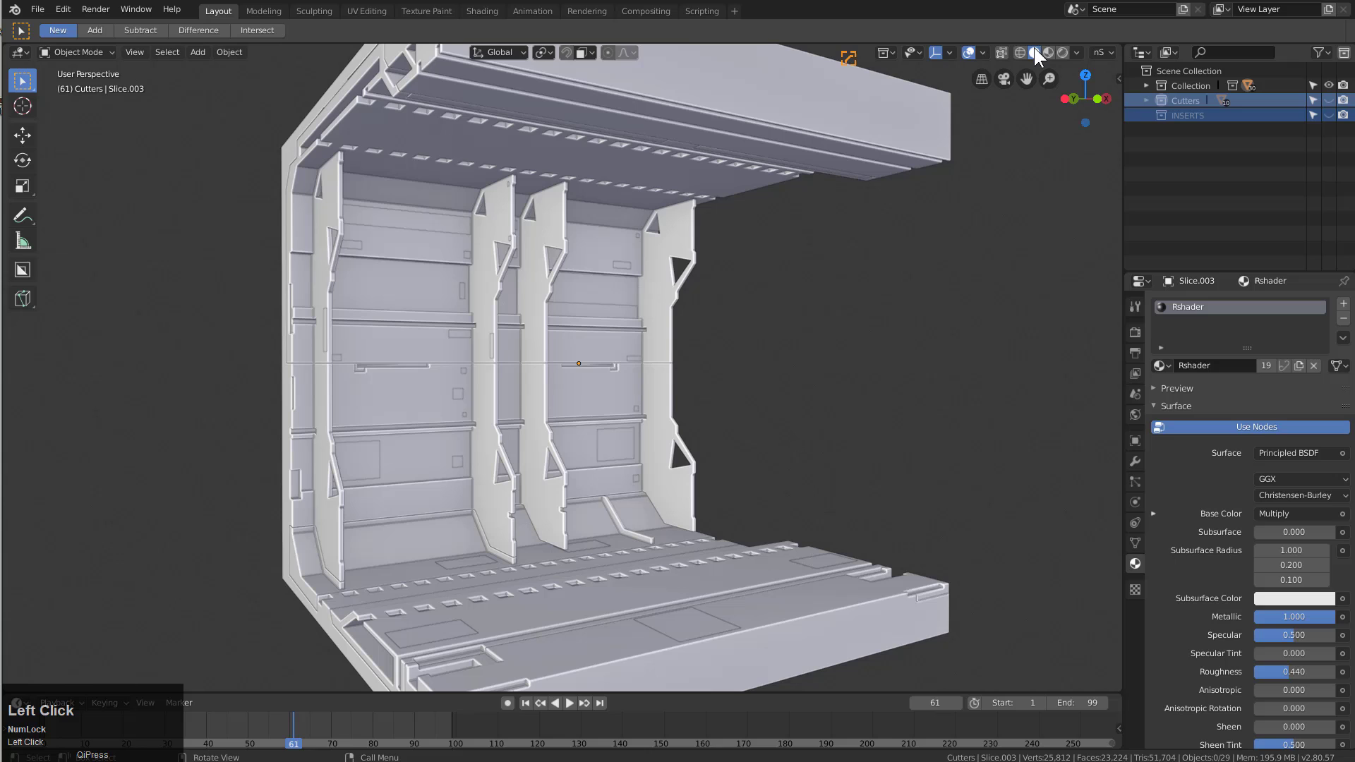
{"action": "scroll", "scroll_direction": "down", "scroll_amount": 3}
{"action": "middle_click", "coordinate": [633, 337]}
{"action": "scroll", "scroll_direction": "up", "scroll_amount": 3}
{"action": "left_click", "coordinate": [970, 54]}
{"action": "middle_click", "coordinate": [794, 260]}
{"action": "scroll", "scroll_direction": "up", "scroll_amount": 3}
Create a new Collection 4 in the outliner
{"action": "right_click", "coordinate": [1214, 181]}
{"action": "left_click_drag", "start_coordinate": [1190, 177], "coordinate": [657, 304]}
{"action": "type", "text": "12"}
{"action": "middle_click", "coordinate": [730, 376]}
Add a collection instance of the wall slice, reset its location, and move it into Collection 4
{"action": "key", "text": "shift+a"}
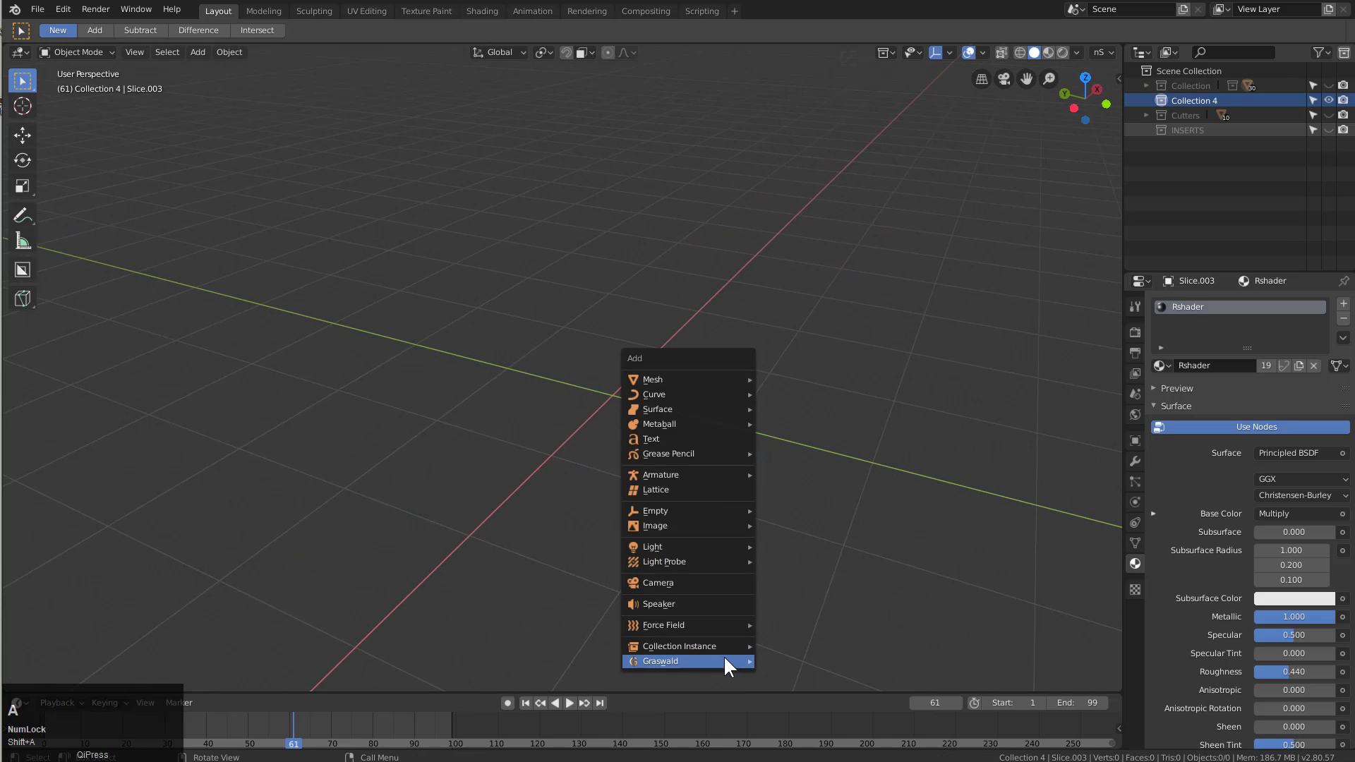
{"action": "left_click_drag", "start_coordinate": [732, 656], "coordinate": [827, 406]}
{"action": "scroll", "scroll_direction": "down", "scroll_amount": 3}
{"action": "key", "text": "alt+g"}
{"action": "middle_click", "coordinate": [669, 365]}
{"action": "left_click", "coordinate": [651, 298]}
{"action": "key", "text": "1"}
{"action": "middle_click", "coordinate": [685, 375]}
{"action": "key", "text": "h"}
{"action": "left_click", "coordinate": [430, 489]}
{"action": "key", "text": "m"}
{"action": "left_click", "coordinate": [412, 532]}
Duplicate the instance as Collection.001 and shift it along Y beside the original
{"action": "scroll", "scroll_direction": "up", "scroll_amount": 3}
{"action": "key", "text": "1"}
{"action": "middle_click", "coordinate": [702, 352]}
{"action": "key", "text": "2"}
{"action": "scroll", "scroll_direction": "down", "scroll_amount": 3}
{"action": "left_click", "coordinate": [645, 332]}
{"action": "middle_click", "coordinate": [581, 352]}
{"action": "scroll", "scroll_direction": "down", "scroll_amount": 3}
{"action": "middle_click", "coordinate": [574, 390]}
{"action": "key", "text": "shift+d"}
{"action": "key", "text": "x"}
{"action": "type", "text": "xy"}
{"action": "key", "text": "Escape"}
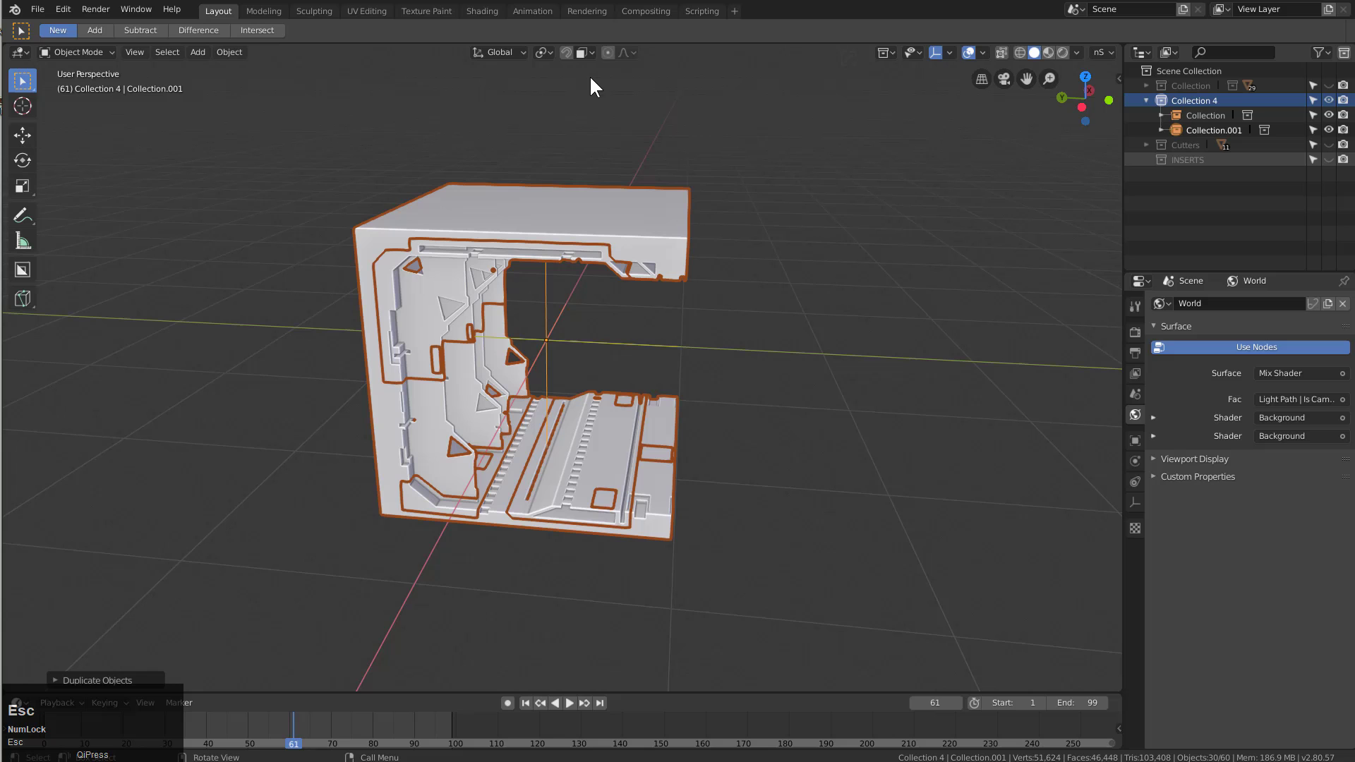
Open the snapping settings to use Increment snapping for moves
{"action": "left_click", "coordinate": [590, 57]}
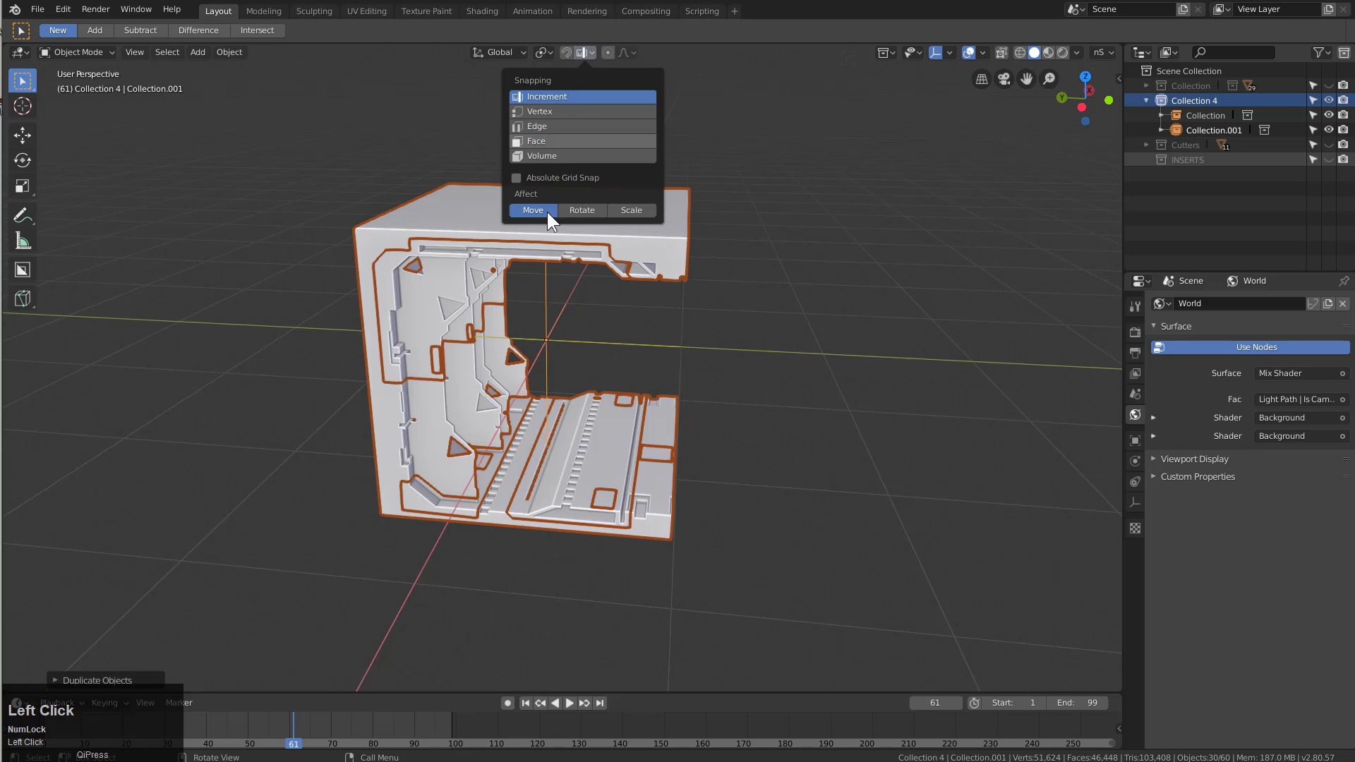
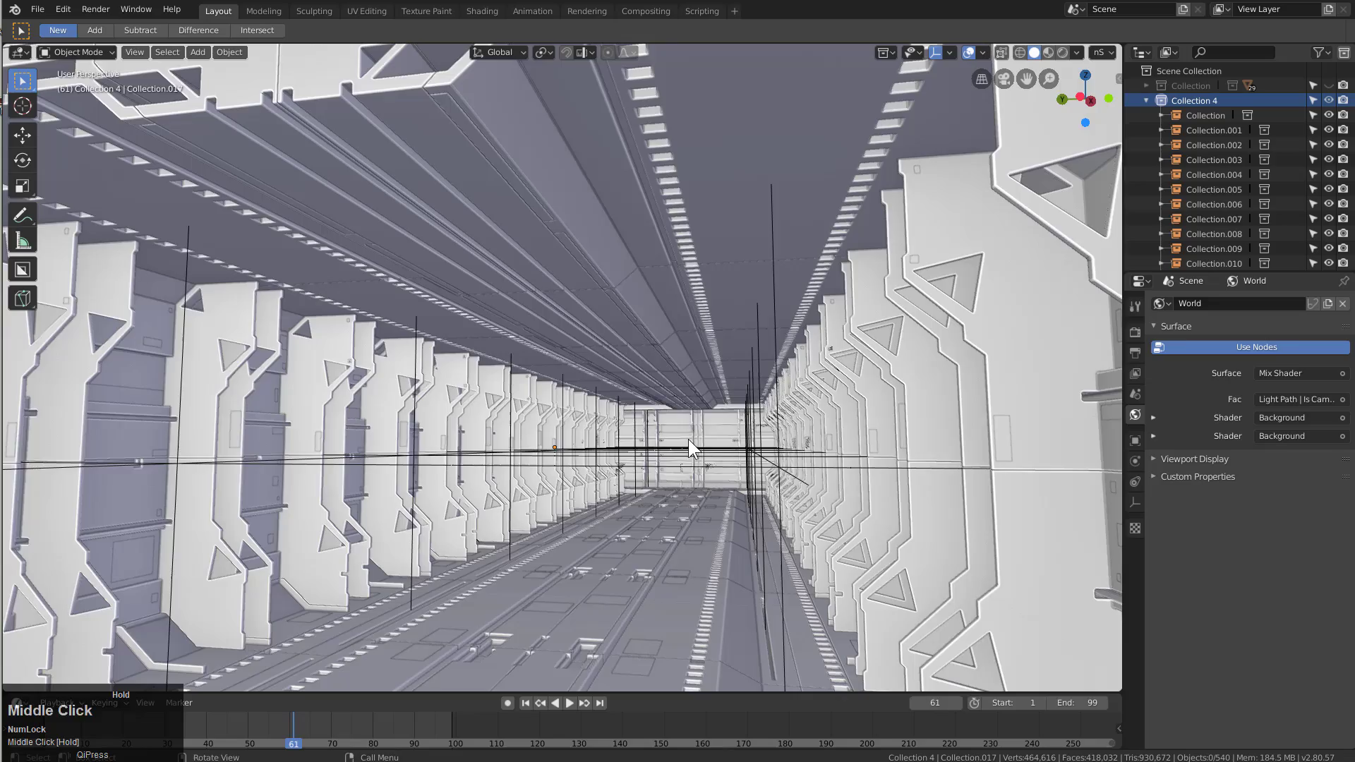
Switch the viewport to rendered shading and look down the length of the corridor
{"action": "middle_click", "coordinate": [693, 442]}
{"action": "left_click_drag", "start_coordinate": [719, 438], "coordinate": [800, 543]}
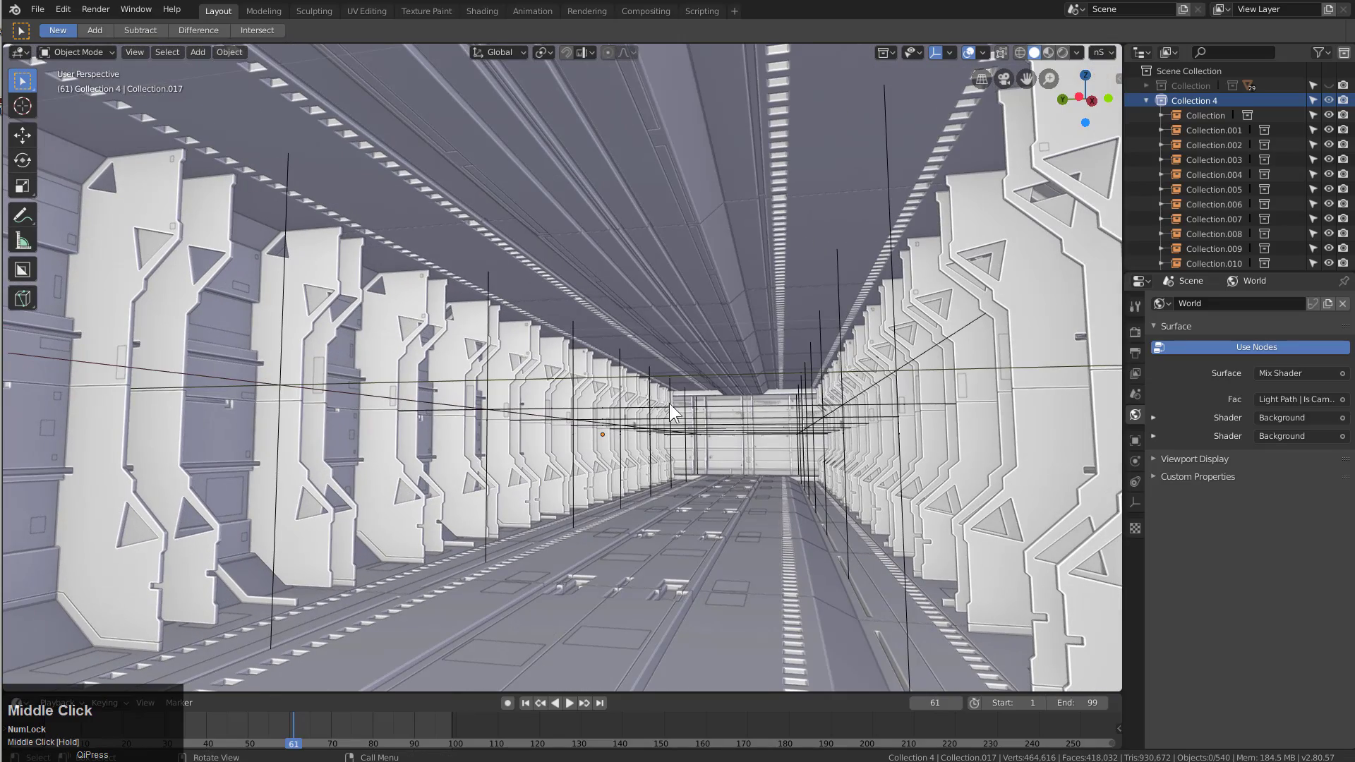
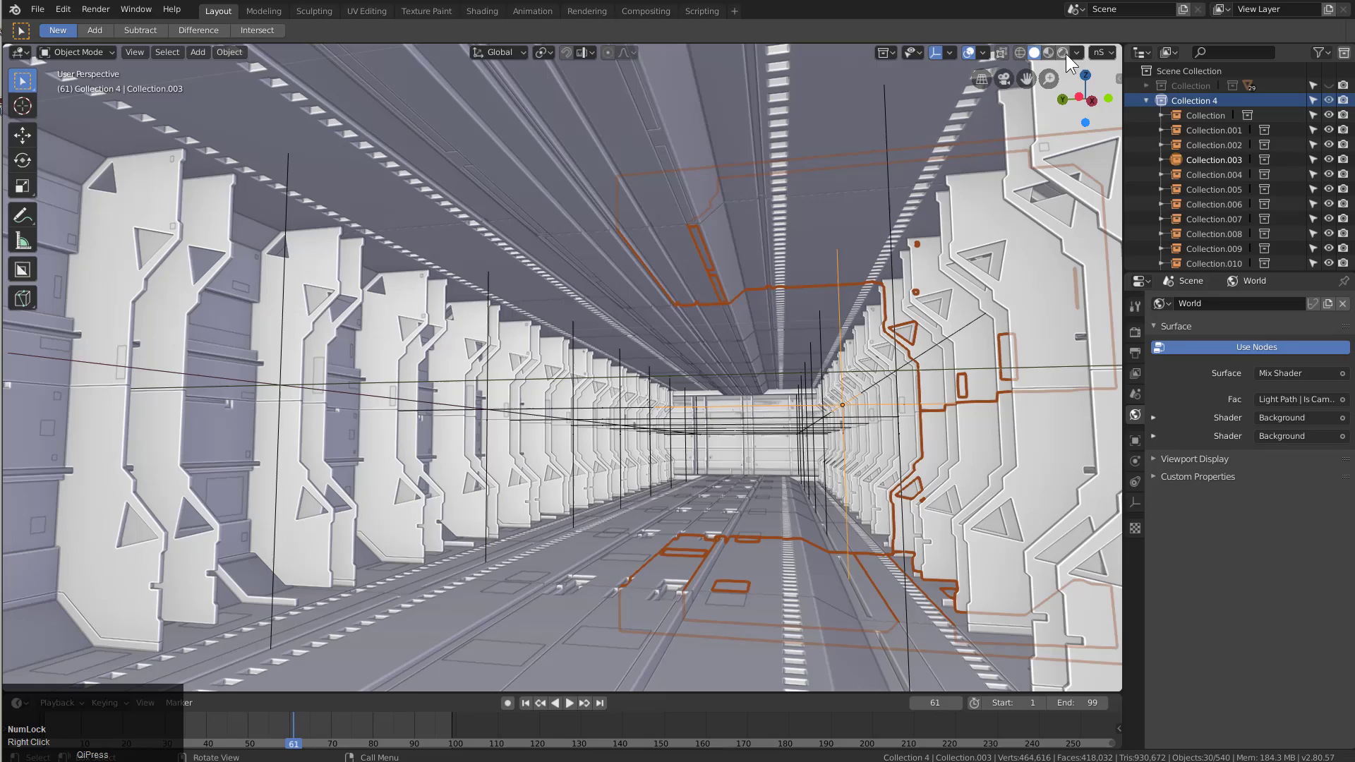
{"action": "left_click", "coordinate": [1052, 59]}
{"action": "left_click_drag", "start_coordinate": [637, 364], "coordinate": [972, 55]}
{"action": "left_click", "coordinate": [972, 55]}
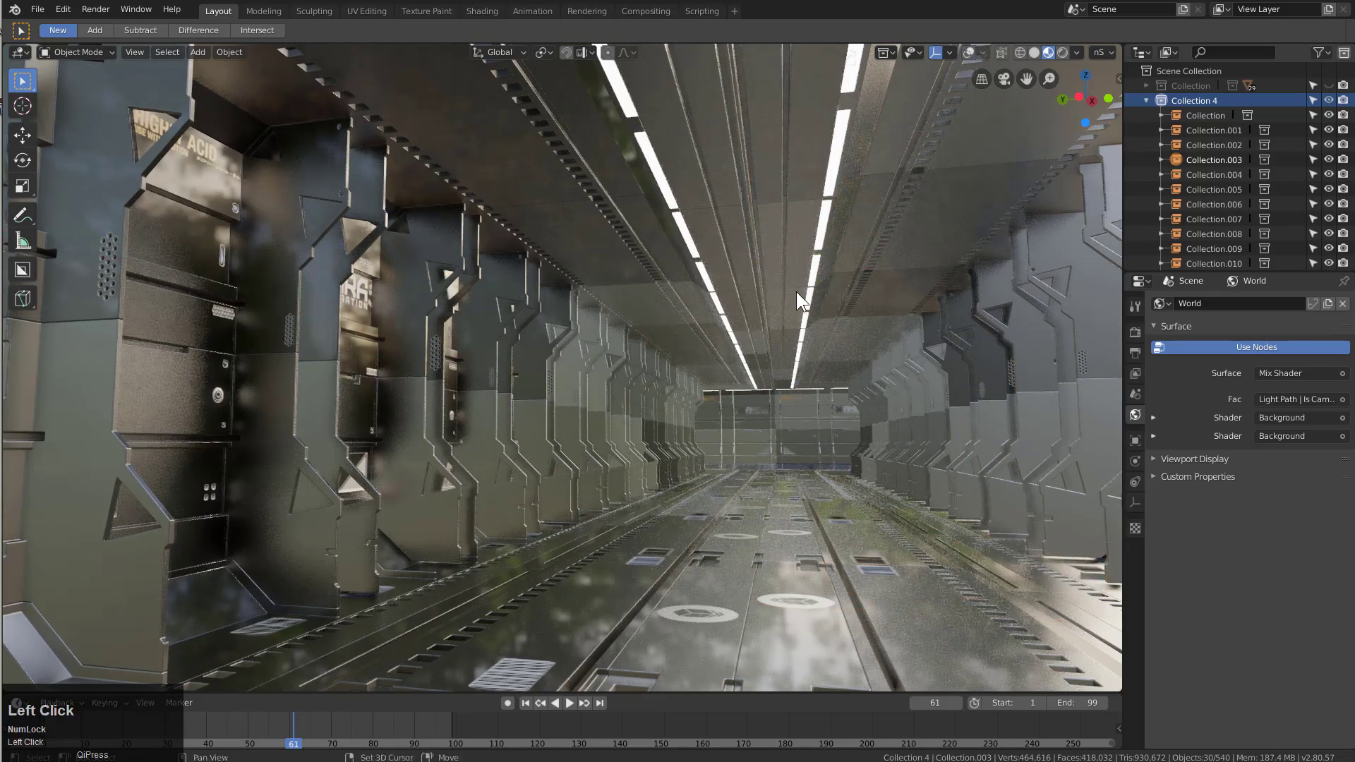
Enable Eevee Bloom at radius about 7.3 and Screen Space Reflections in Render Properties
{"action": "left_click_drag", "start_coordinate": [853, 314], "coordinate": [842, 326]}
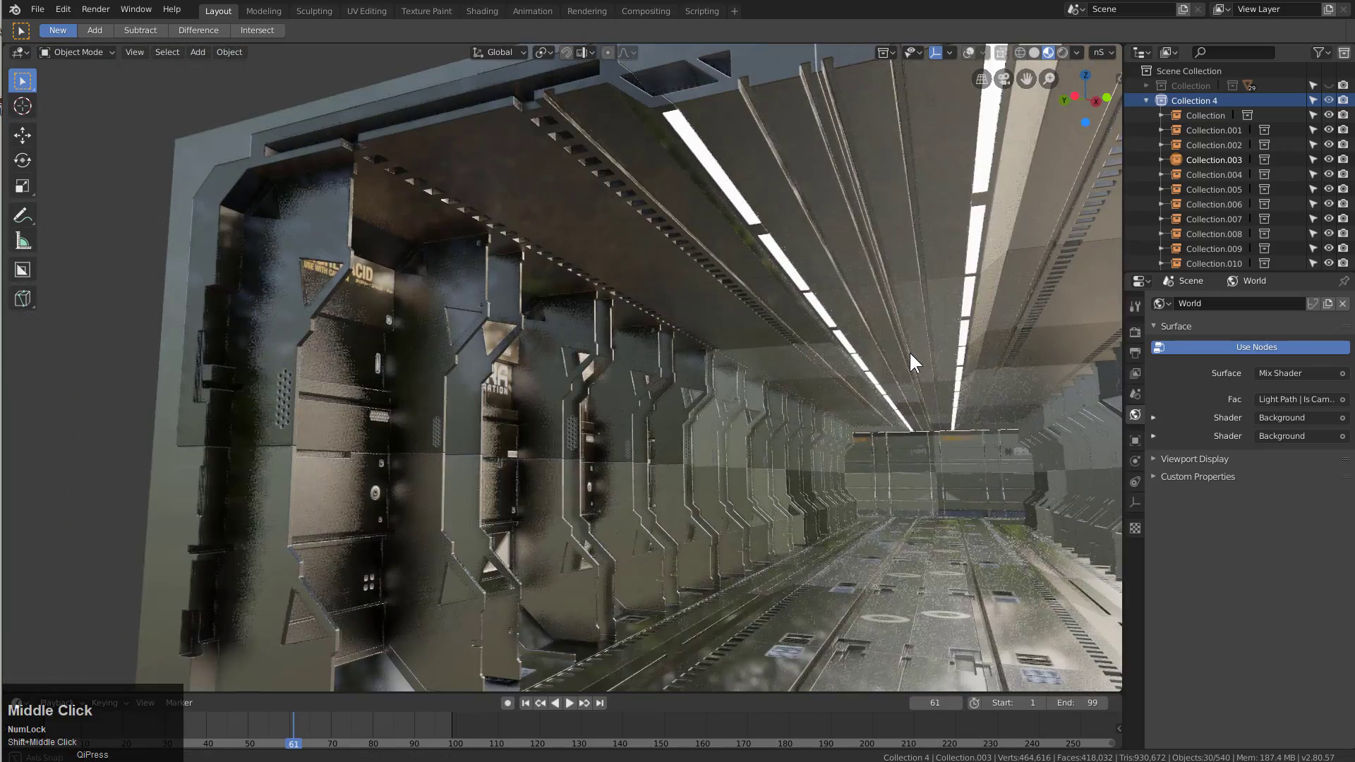
{"action": "left_click_drag", "start_coordinate": [898, 357], "coordinate": [1137, 336]}
{"action": "left_click", "coordinate": [1137, 336]}
{"action": "left_click_drag", "start_coordinate": [1137, 336], "coordinate": [1035, 512]}
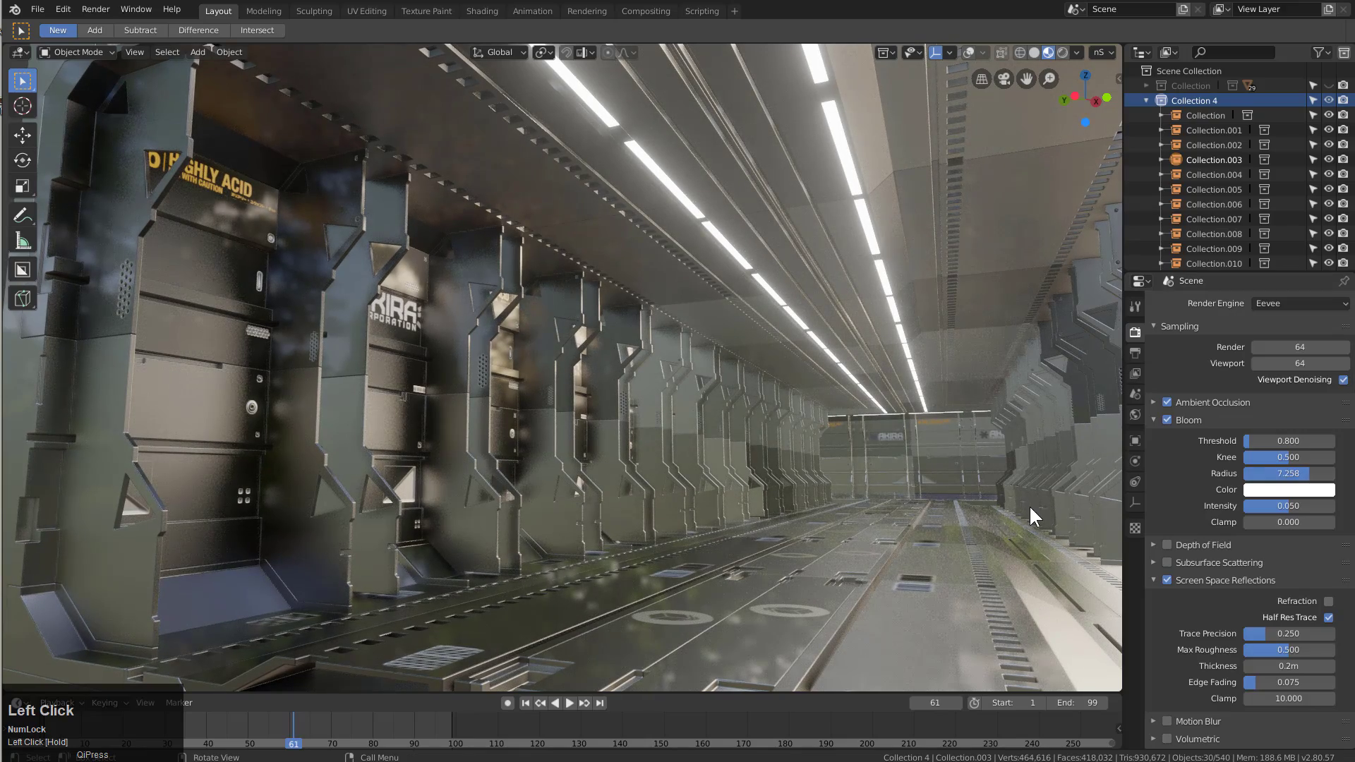